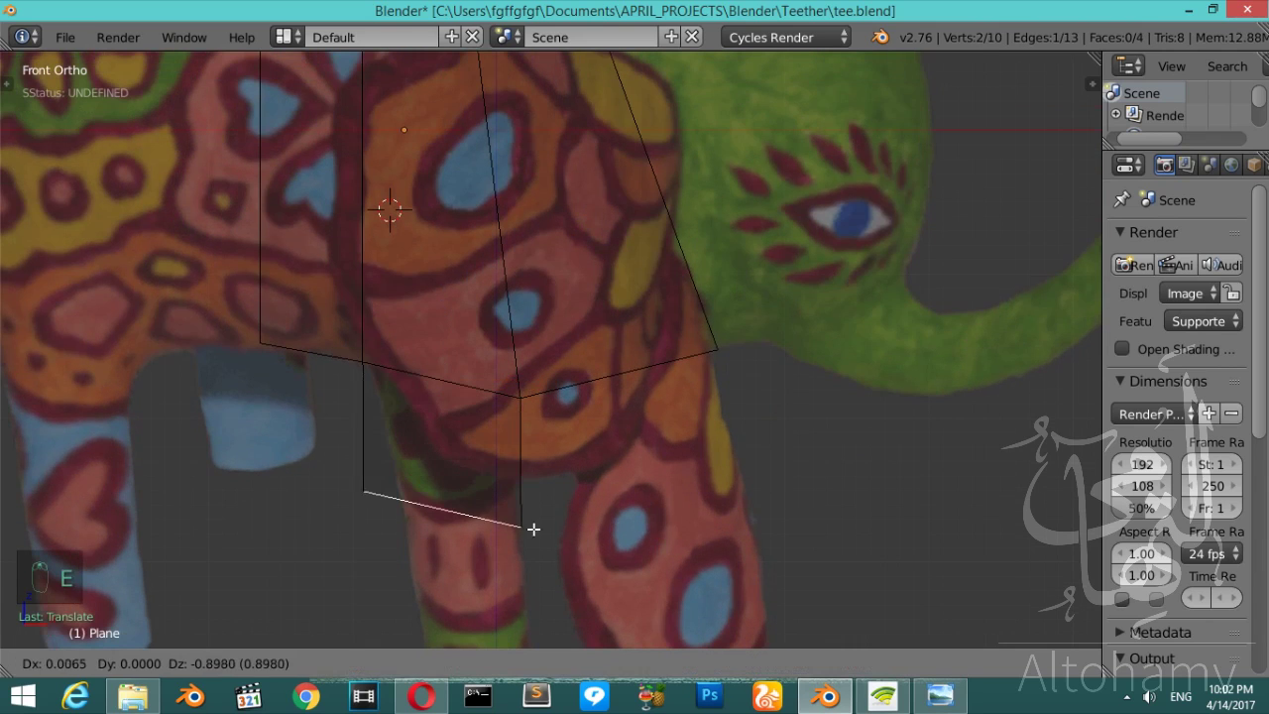
- Extend the body outline along the elephant's back with two new vertices
{"action": "key", "text": "s"}
{"action": "key", "text": "s"}
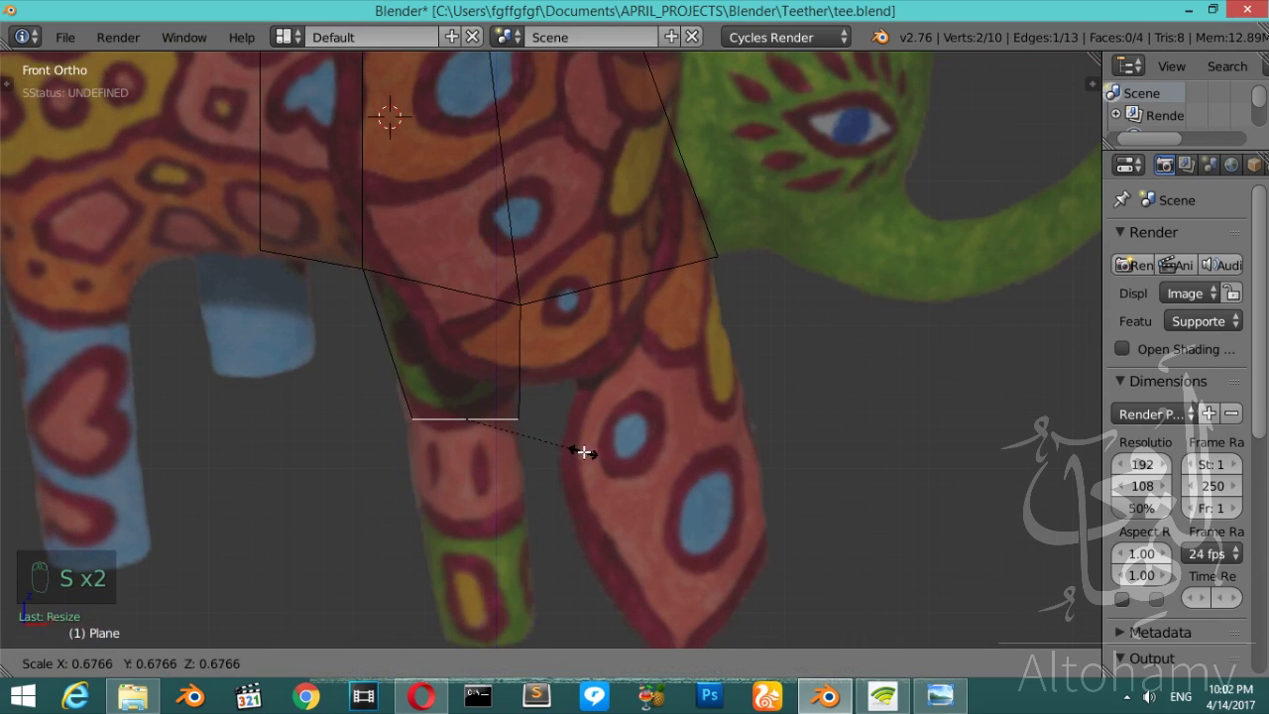
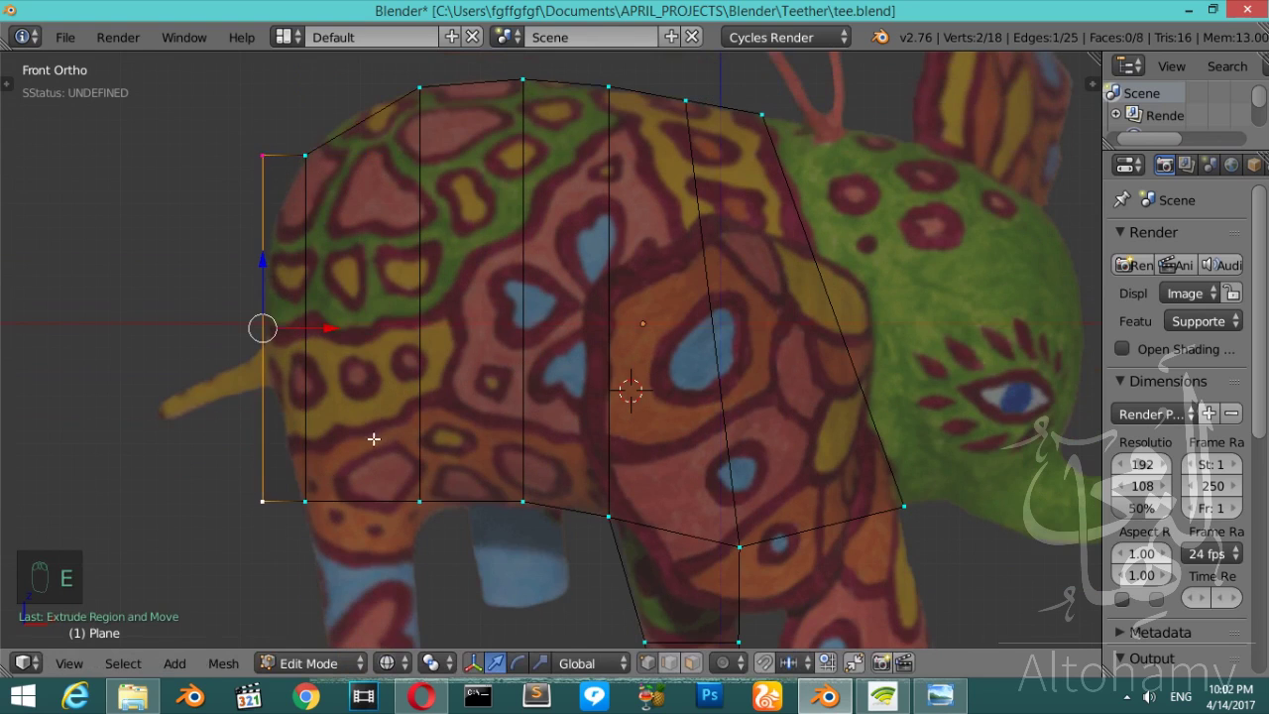
- Extend the outline toward the tail and shape the new tail edge
{"action": "key", "text": "s"}
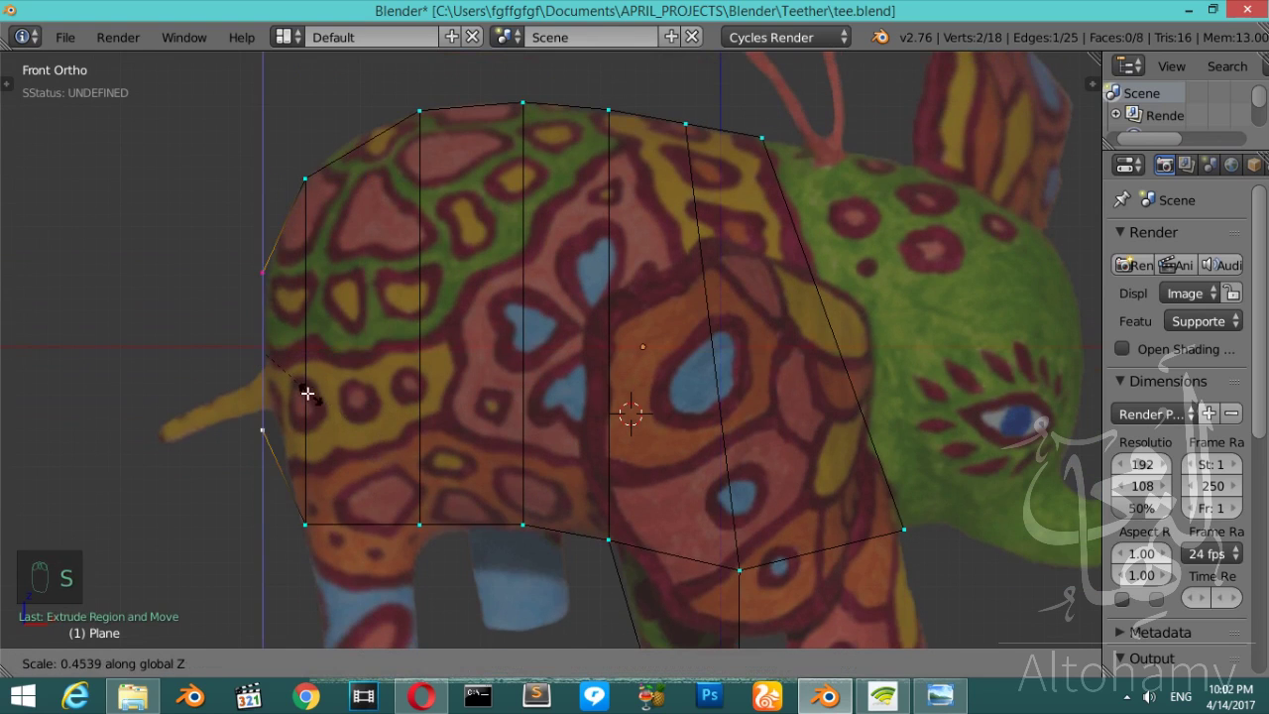
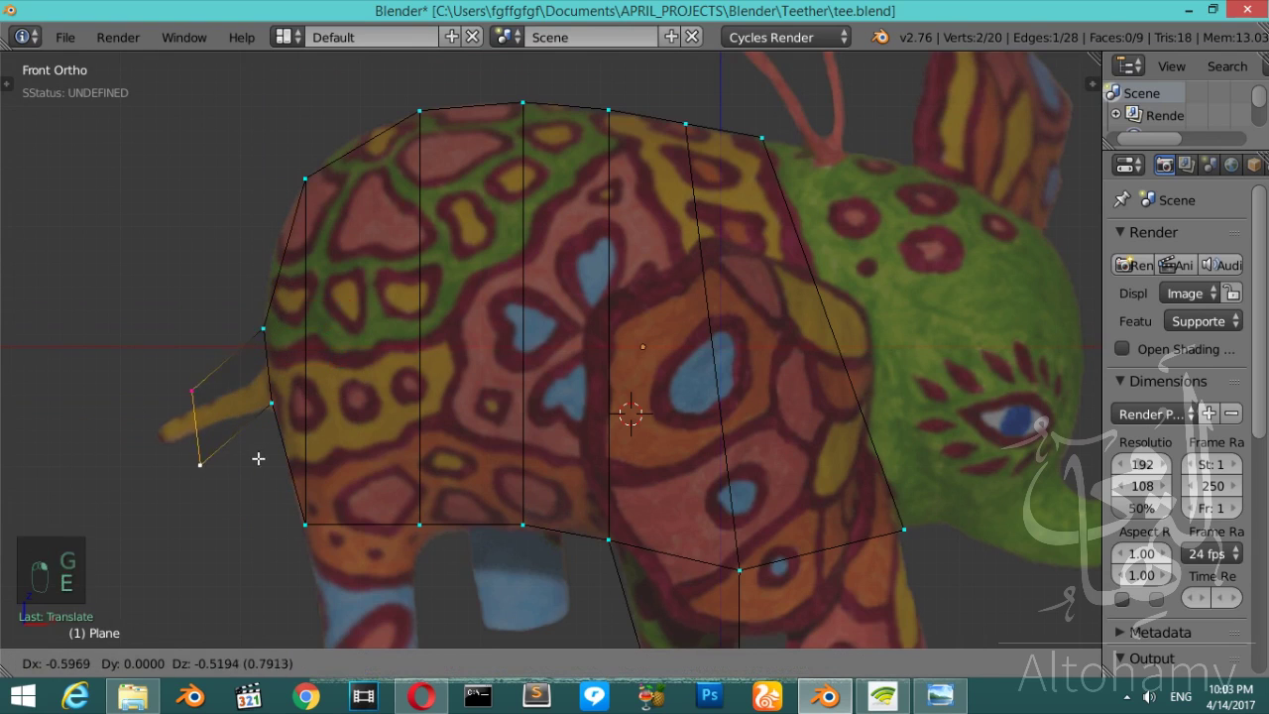
{"action": "key", "text": "s"}
{"action": "key", "text": "ctrl+r"}
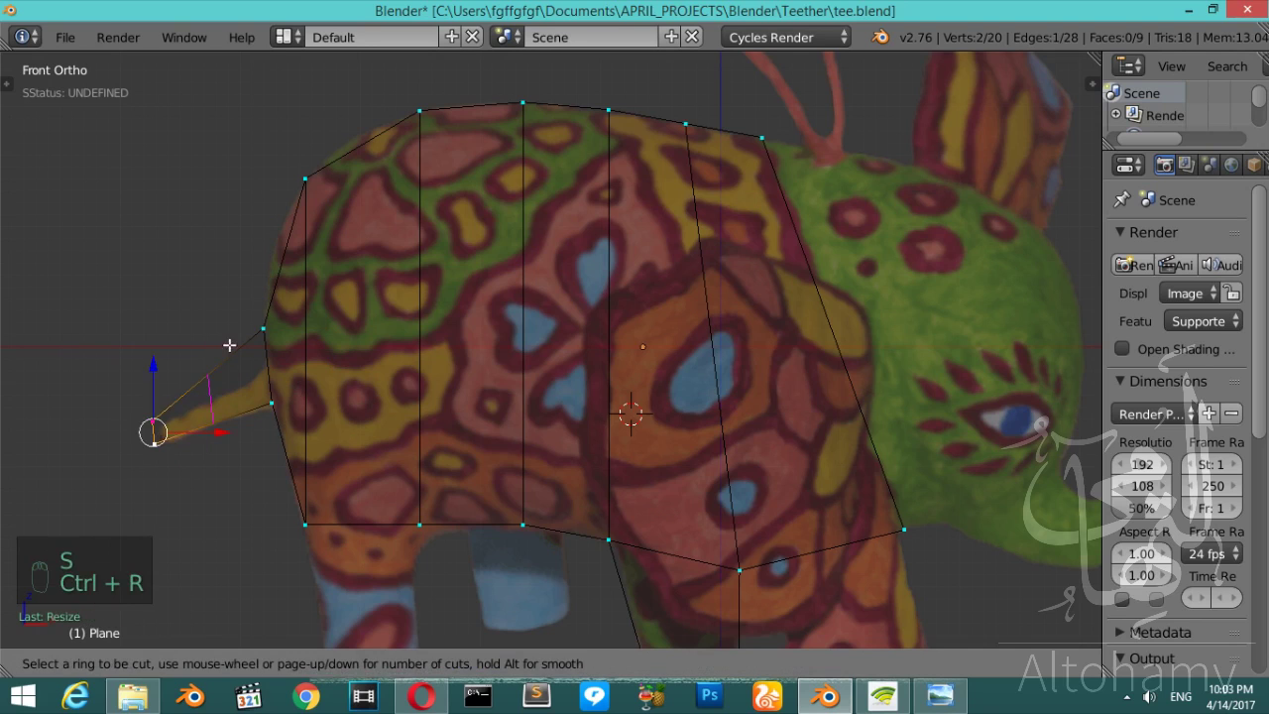
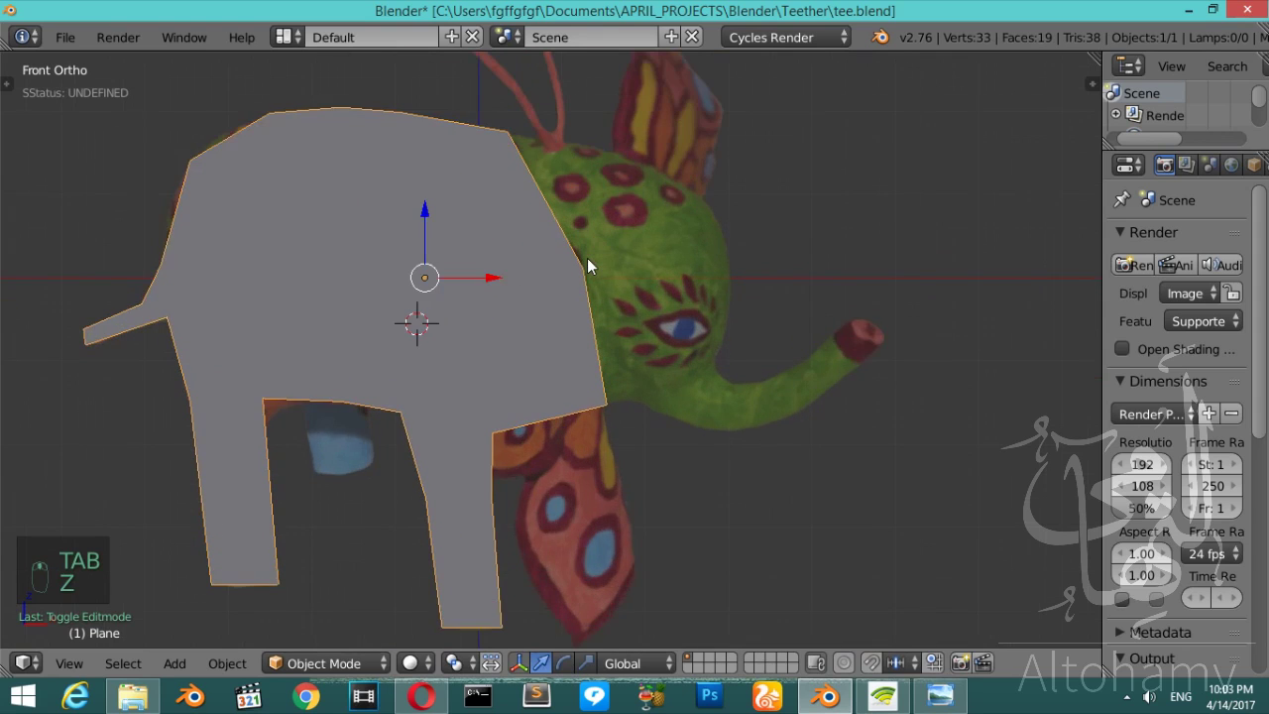
- Enter vertex editing on the head outline and zoom out to see the whole elephant
{"action": "key", "text": "Tab"}
{"action": "key", "text": "z"}
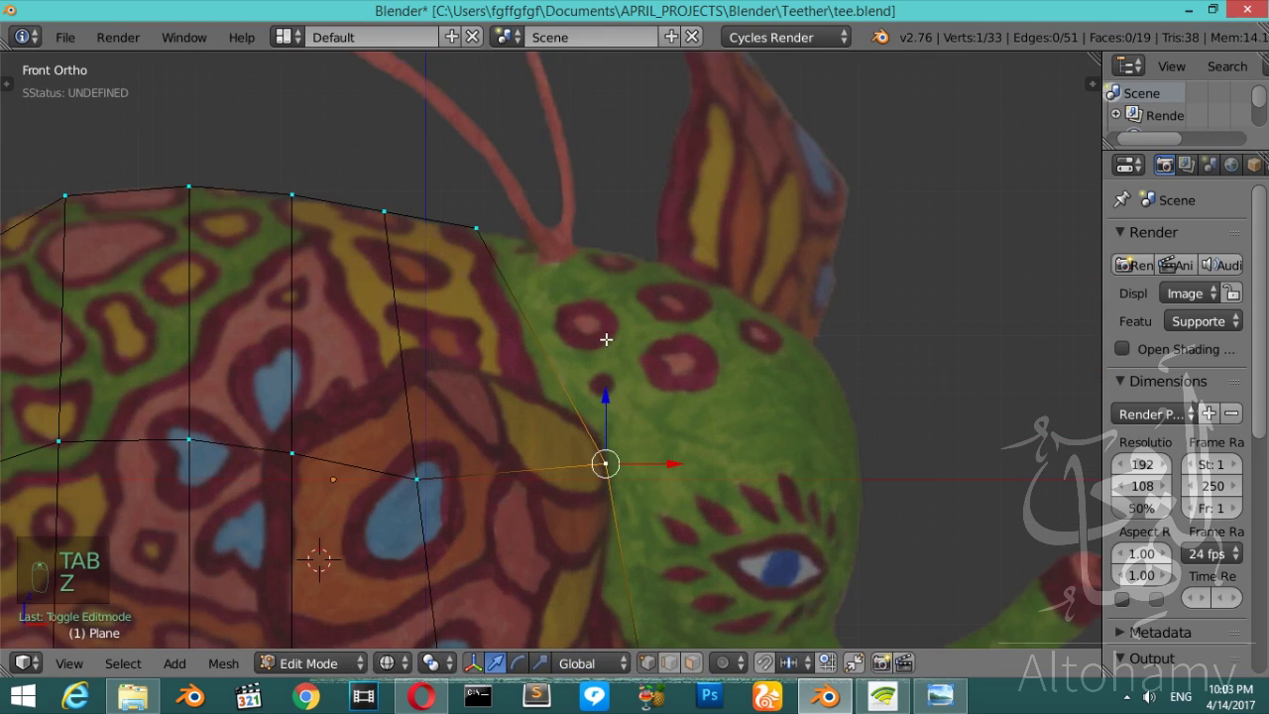
{"action": "key", "text": "ctrl+r"}
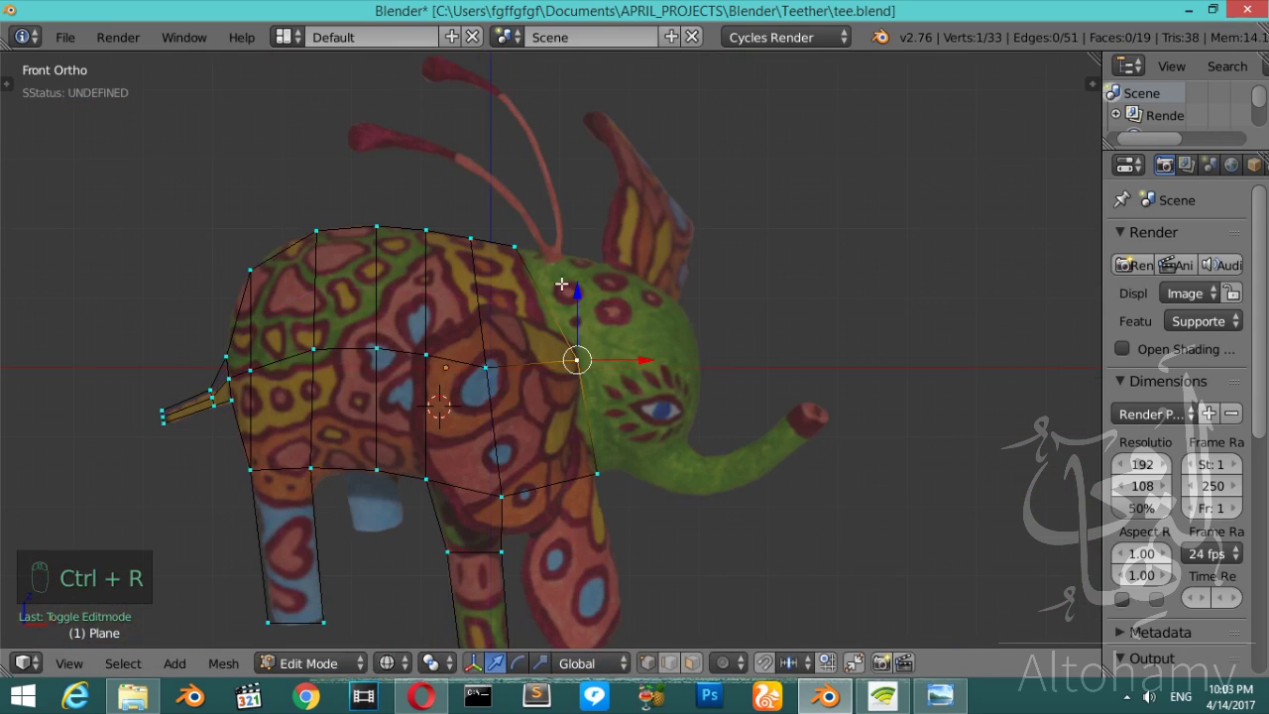
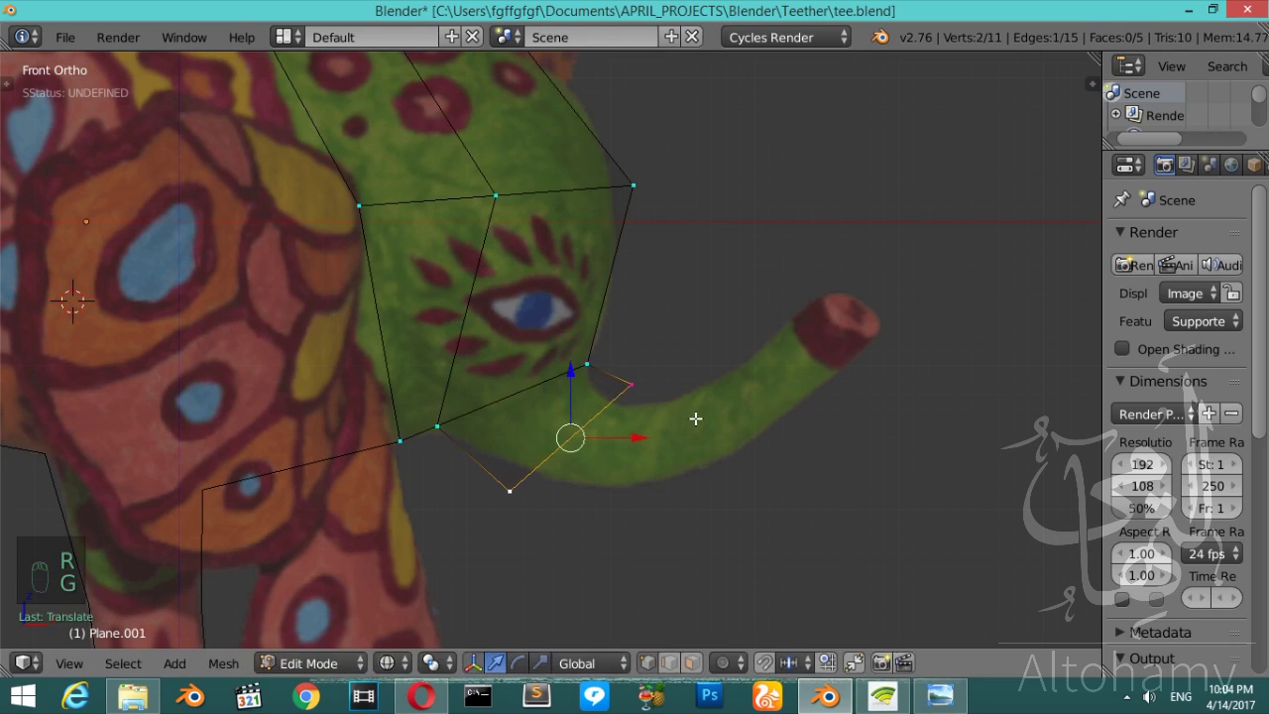
- Extrude and size the first trunk edge where the trunk leaves the head
{"action": "key", "text": "s"}
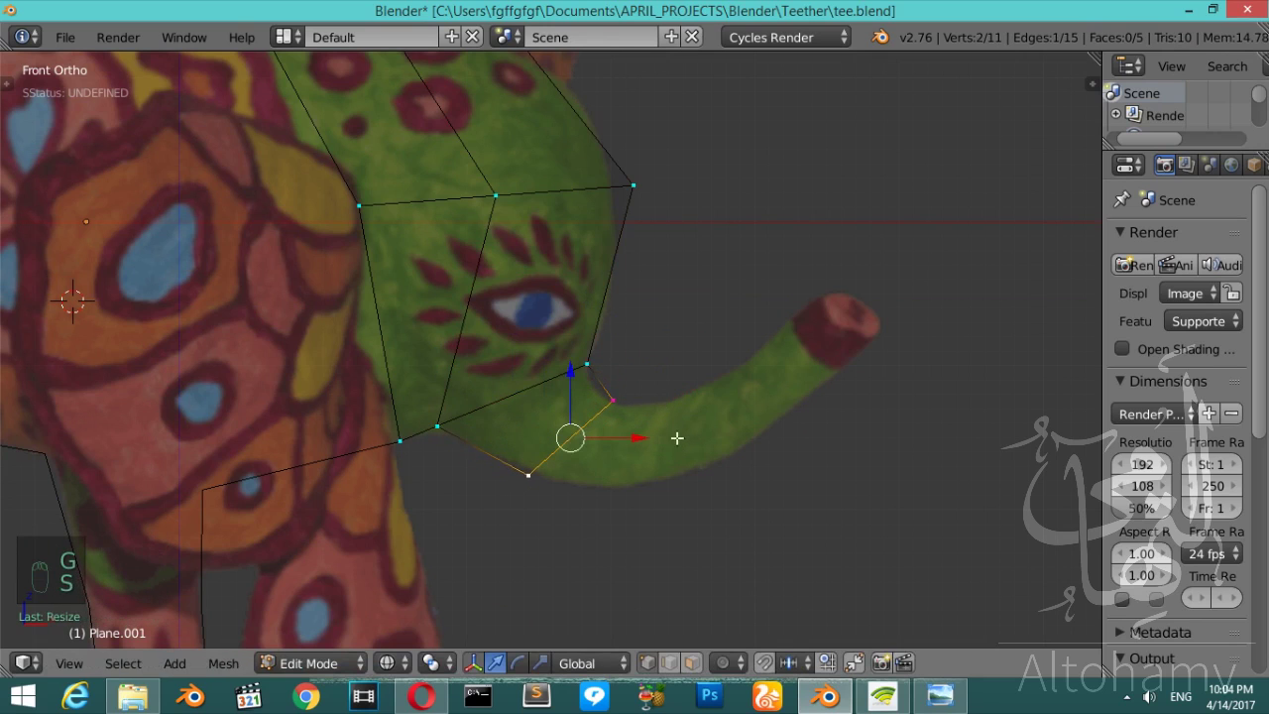
{"action": "key", "text": "e"}
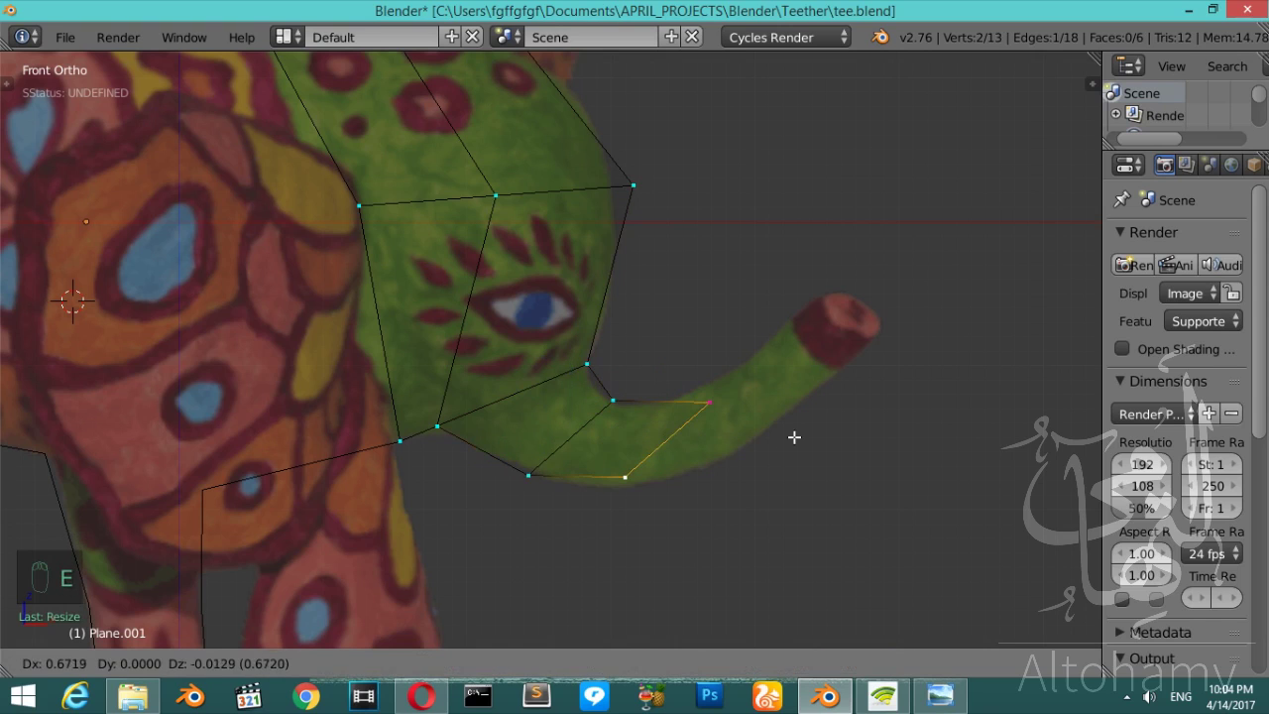
{"action": "key", "text": "r"}
{"action": "key", "text": "s"}
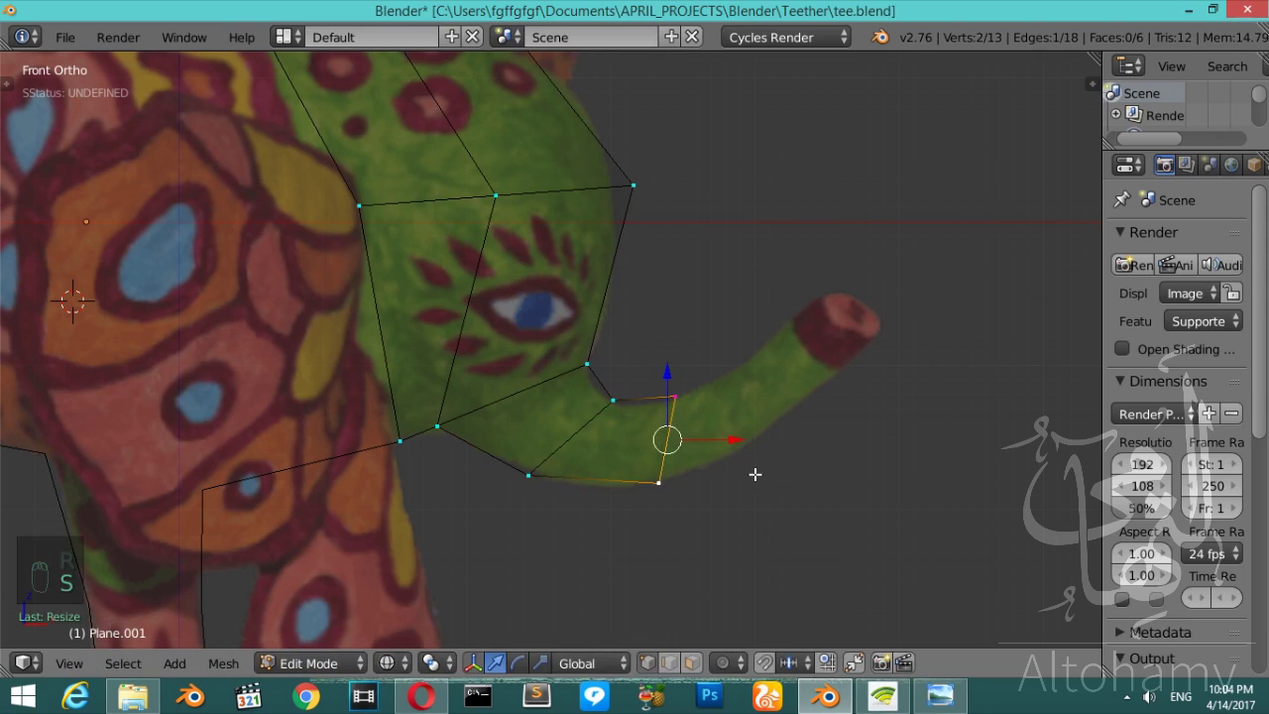
{"action": "key", "text": "r"}
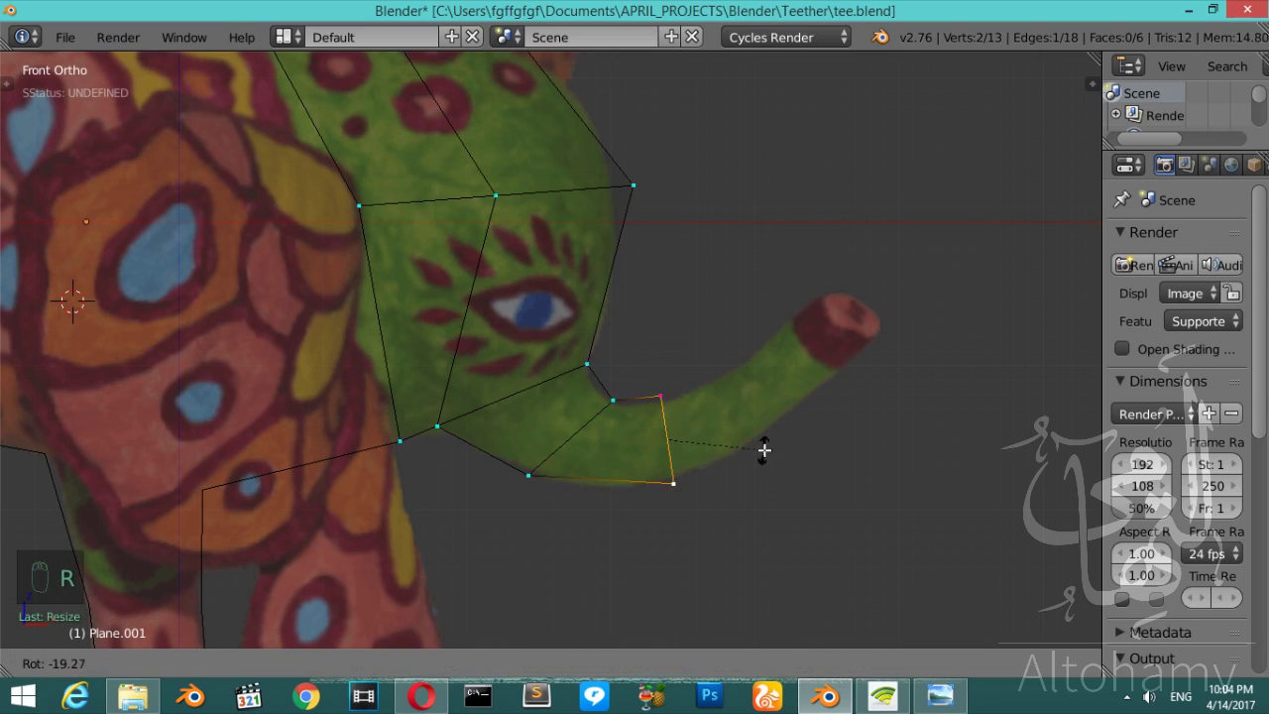
- Extrude again along the trunk's curve and fit the end edge to its red tip
{"action": "key", "text": "e"}
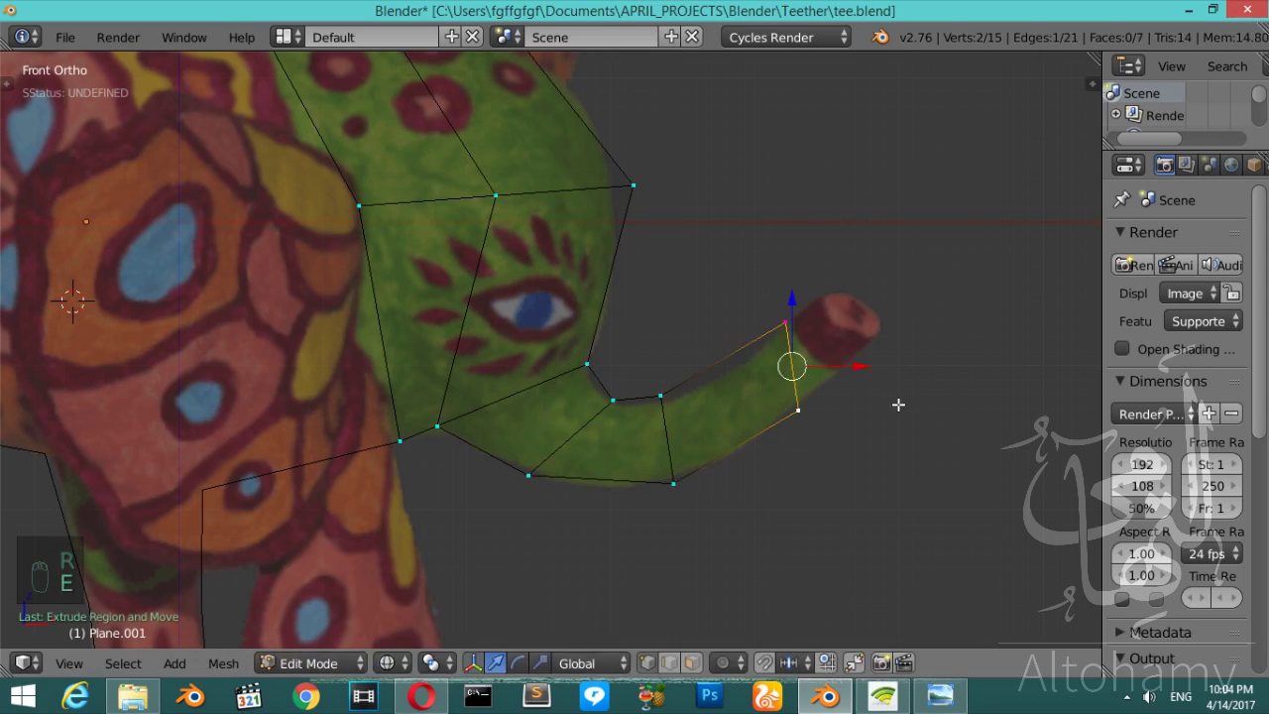
{"action": "key", "text": "r"}
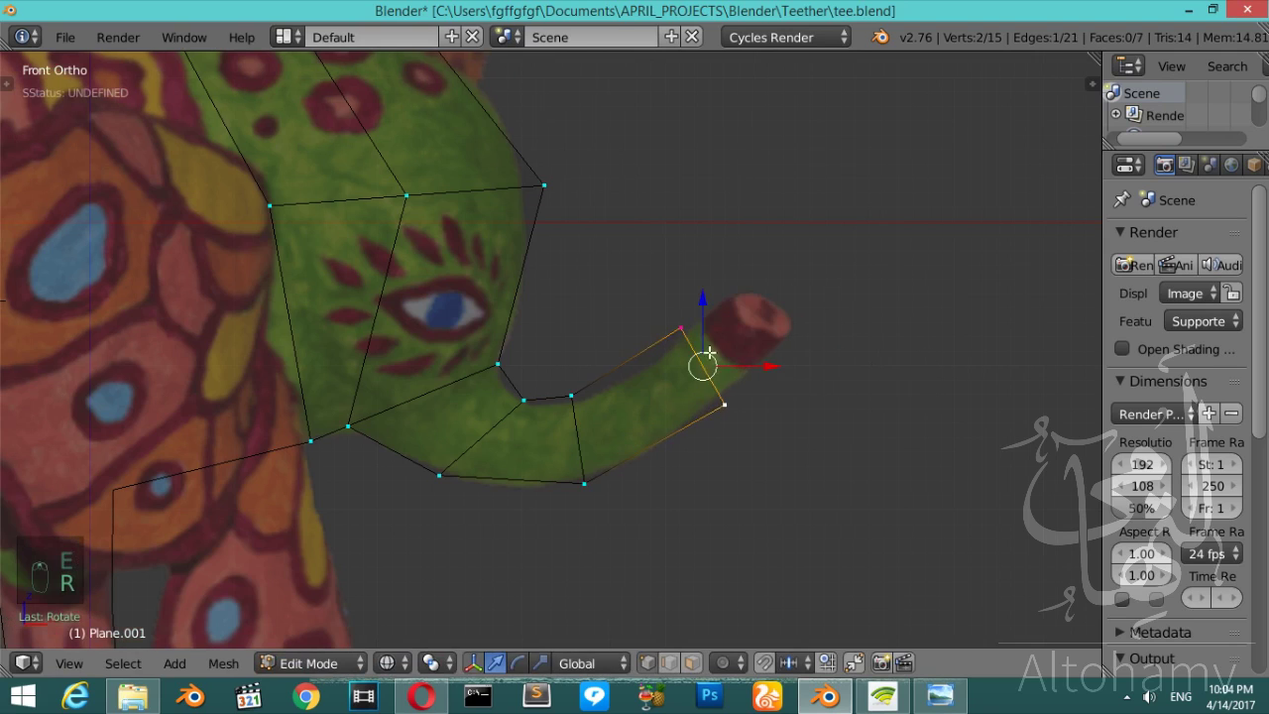
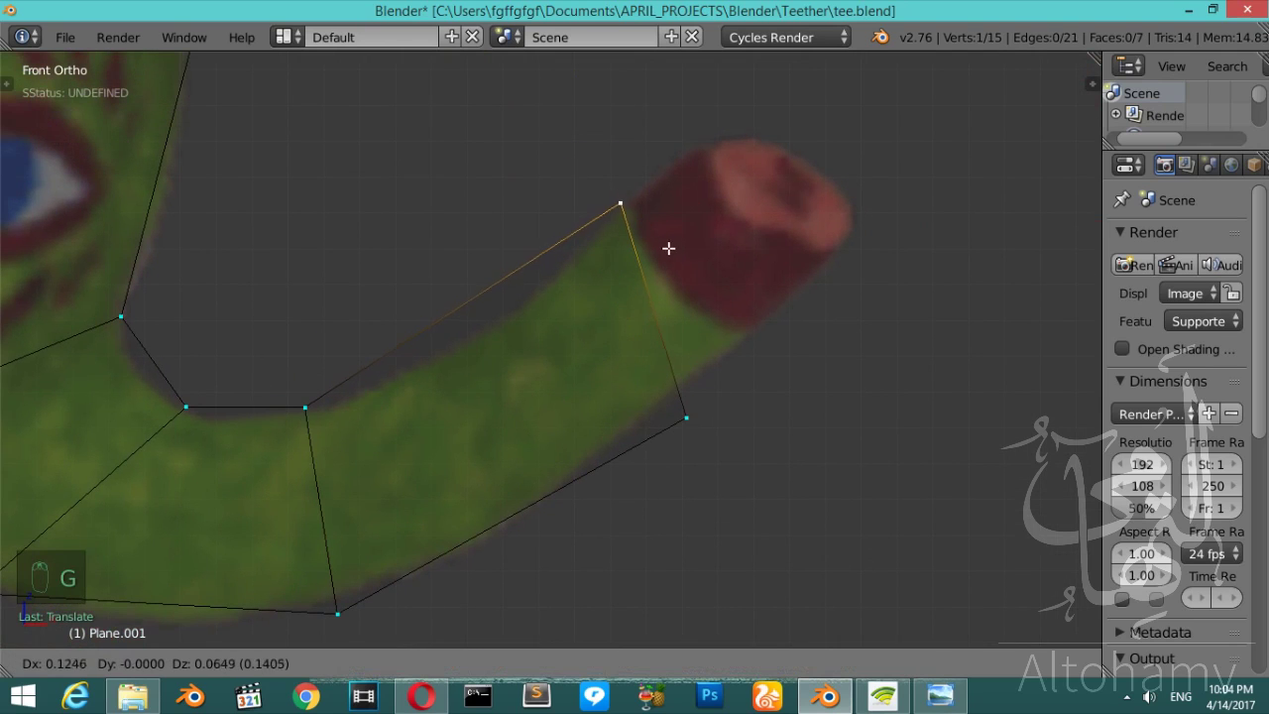
{"action": "key", "text": "g"}
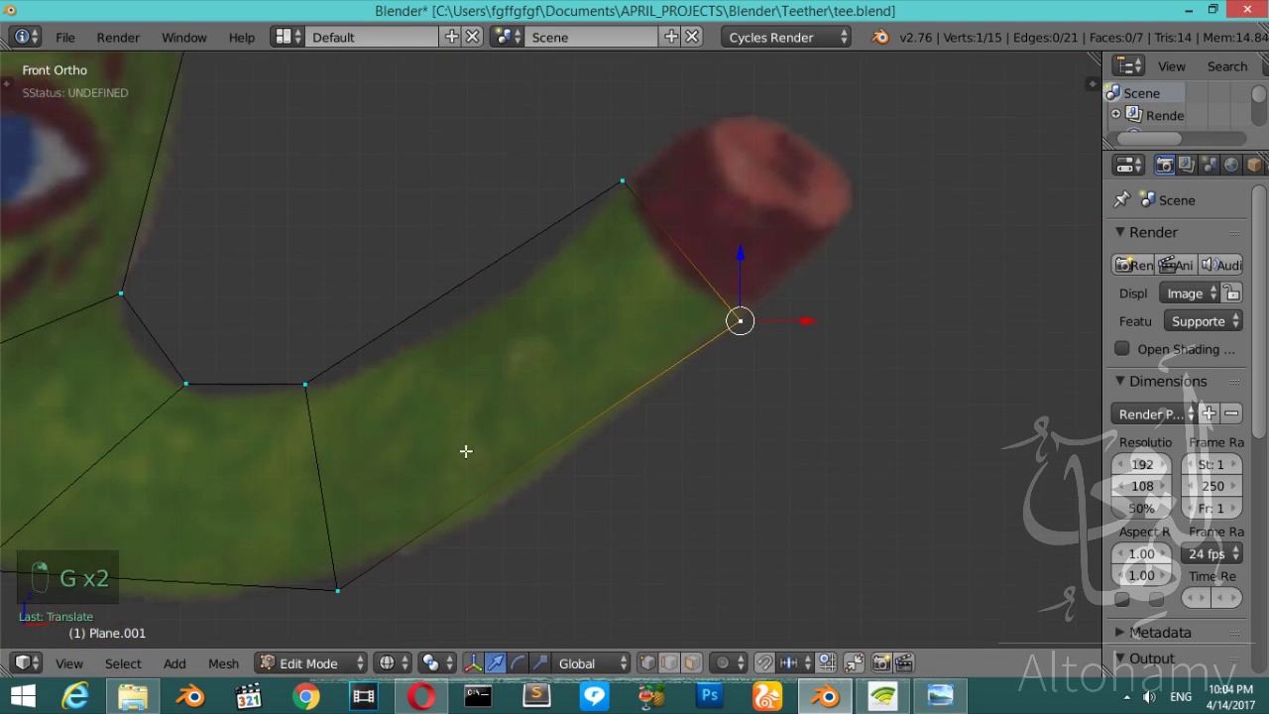
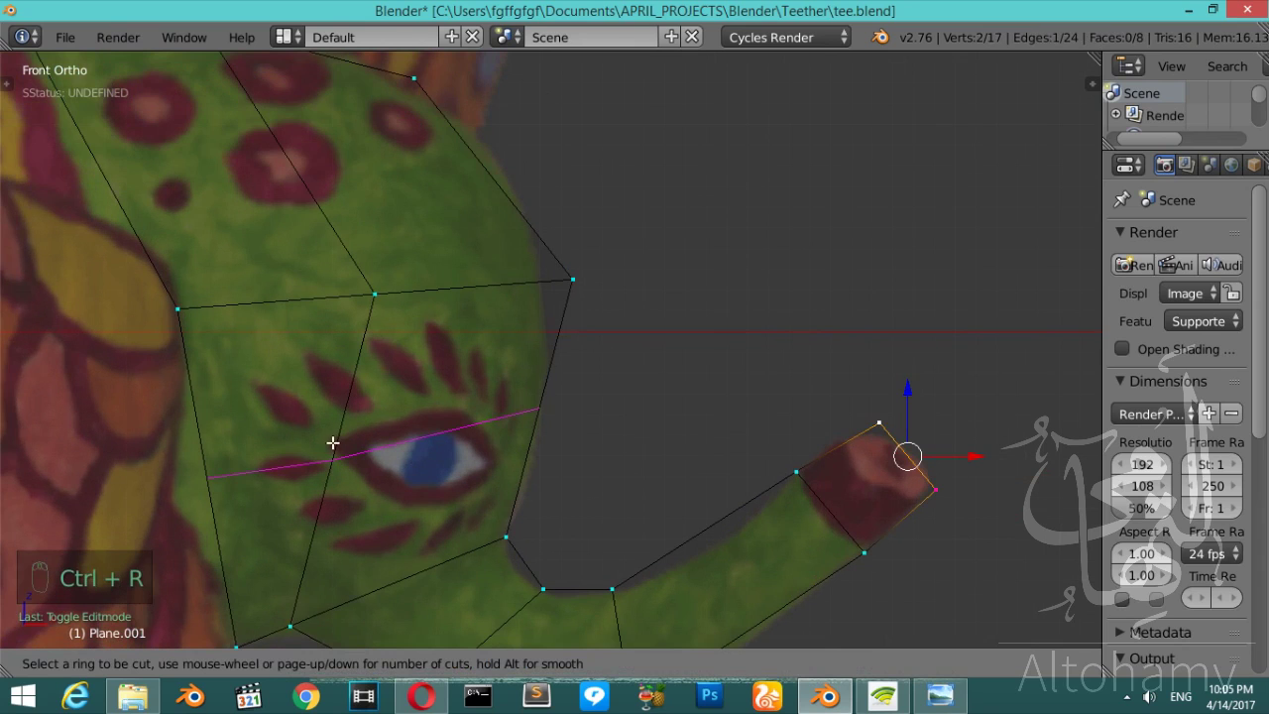
- Confirm the cut across head and trunk and bevel the eye vertex into an edge
{"action": "key", "text": "ctrl+r"}
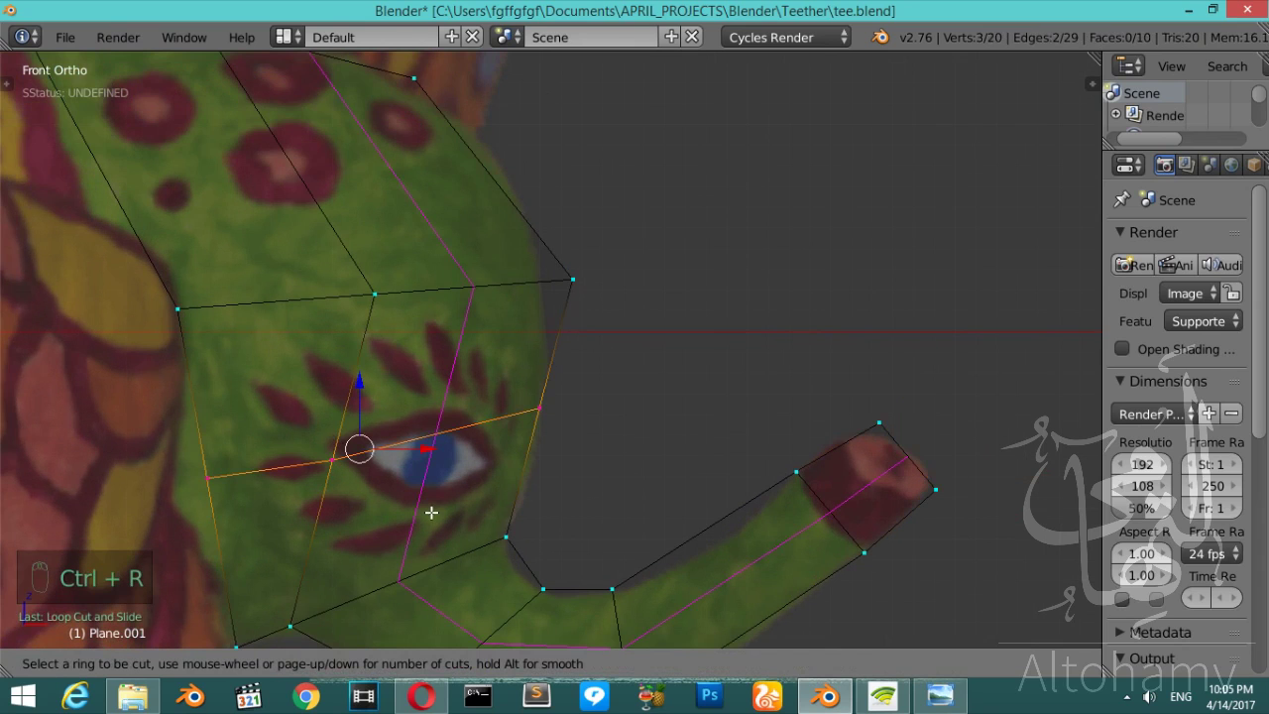
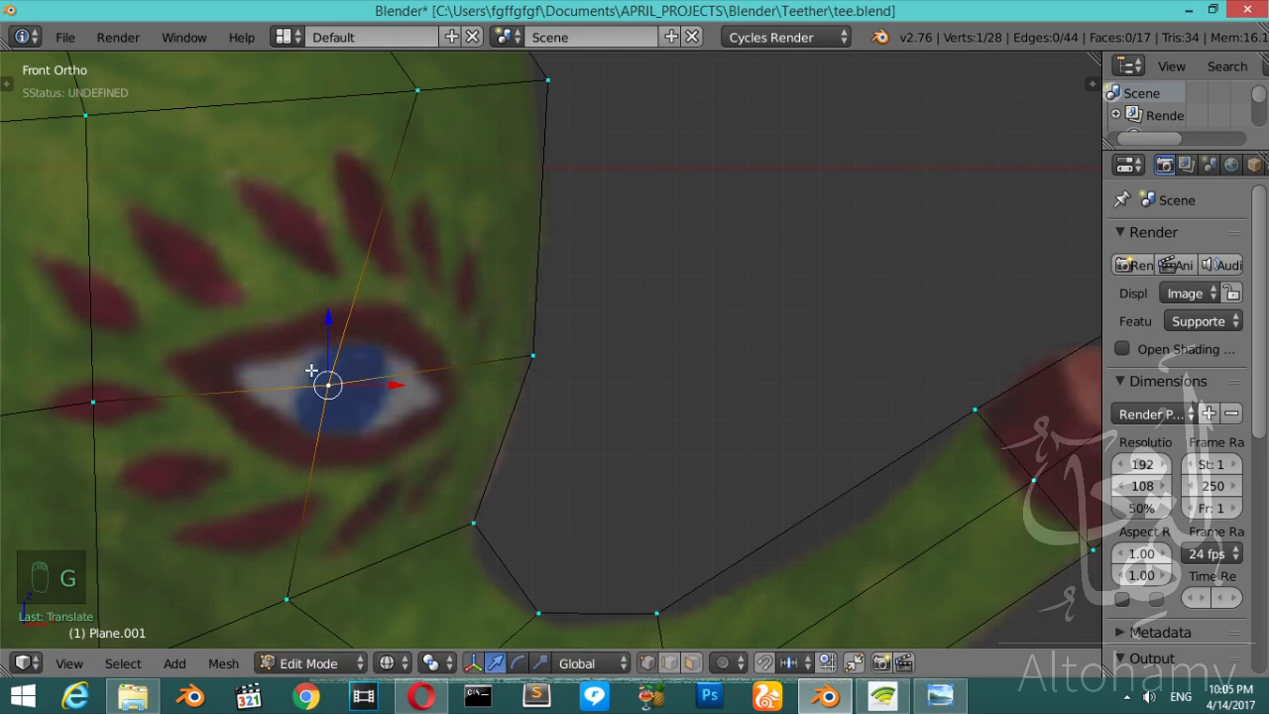
{"action": "key", "text": "ctrl+shift+b"}
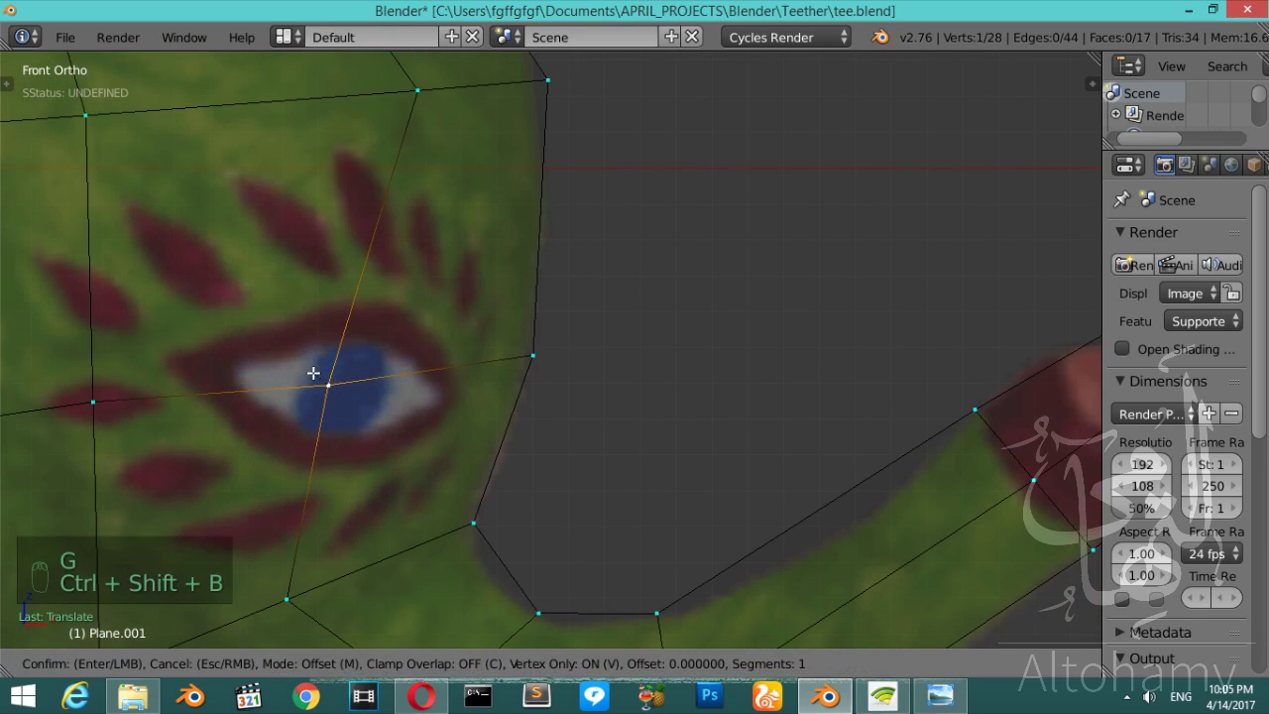
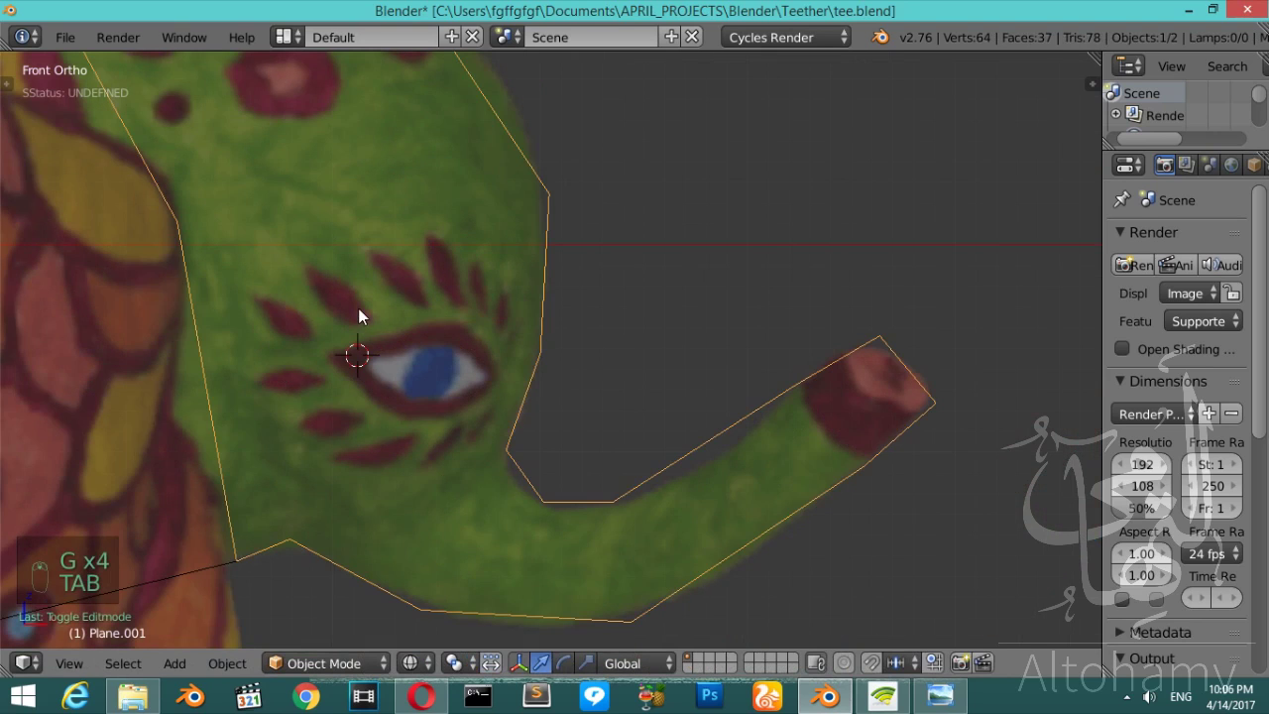
- Toggle in and out of the head piece's mesh editing and reframe the view
{"action": "key", "text": "Tab"}
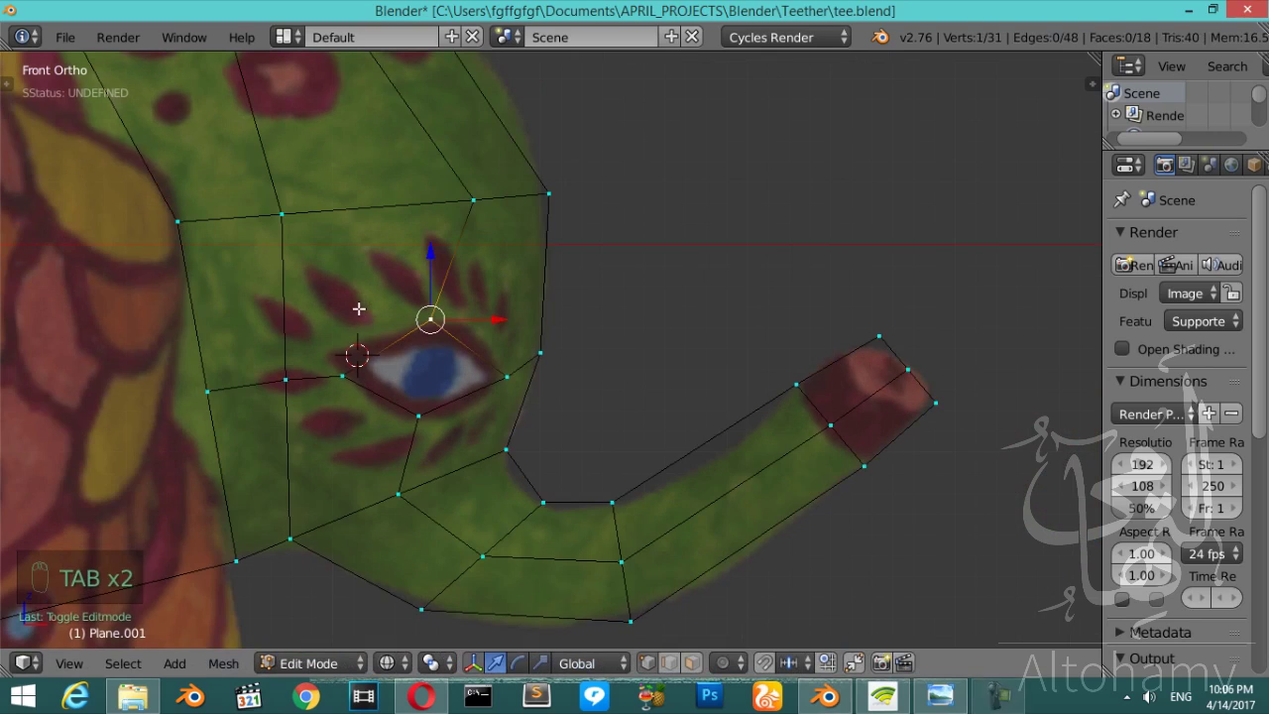
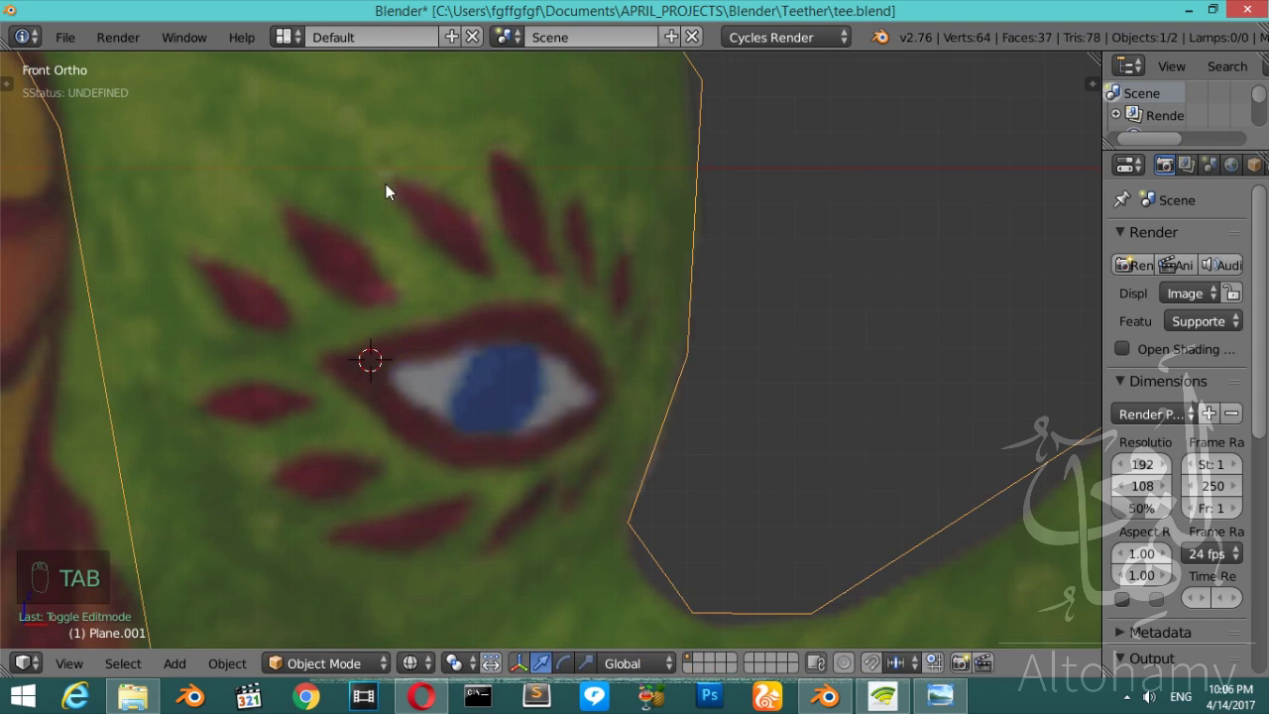
{"action": "middle_click", "coordinate": [446, 226]}
{"action": "key", "text": "z"}
{"action": "left_click_drag", "start_coordinate": [446, 226], "coordinate": [446, 226]}
{"action": "key", "text": "Tab"}
{"action": "key", "text": "a"}
{"action": "key", "text": "a"}
- Zoom out to the whole head piece and bring up the Set Origin options
{"action": "key", "text": "ctrl+n"}
{"action": "key", "text": "Tab"}
{"action": "key", "text": "Tab"}
{"action": "key", "text": "Tab"}
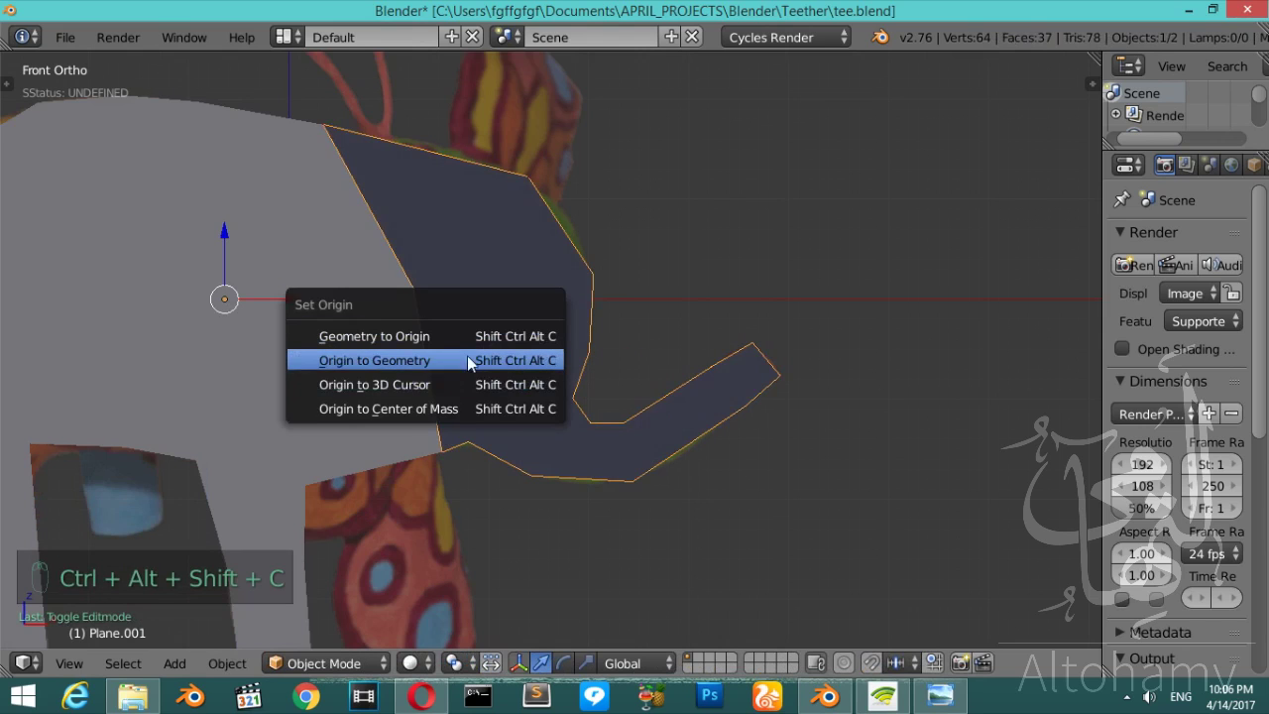
- Set the head's origin to its geometry centre and tidy the whole mesh in Edit Mode
{"action": "key", "text": "Tab"}
{"action": "key", "text": "Tab"}
{"action": "key", "text": "Tab"}
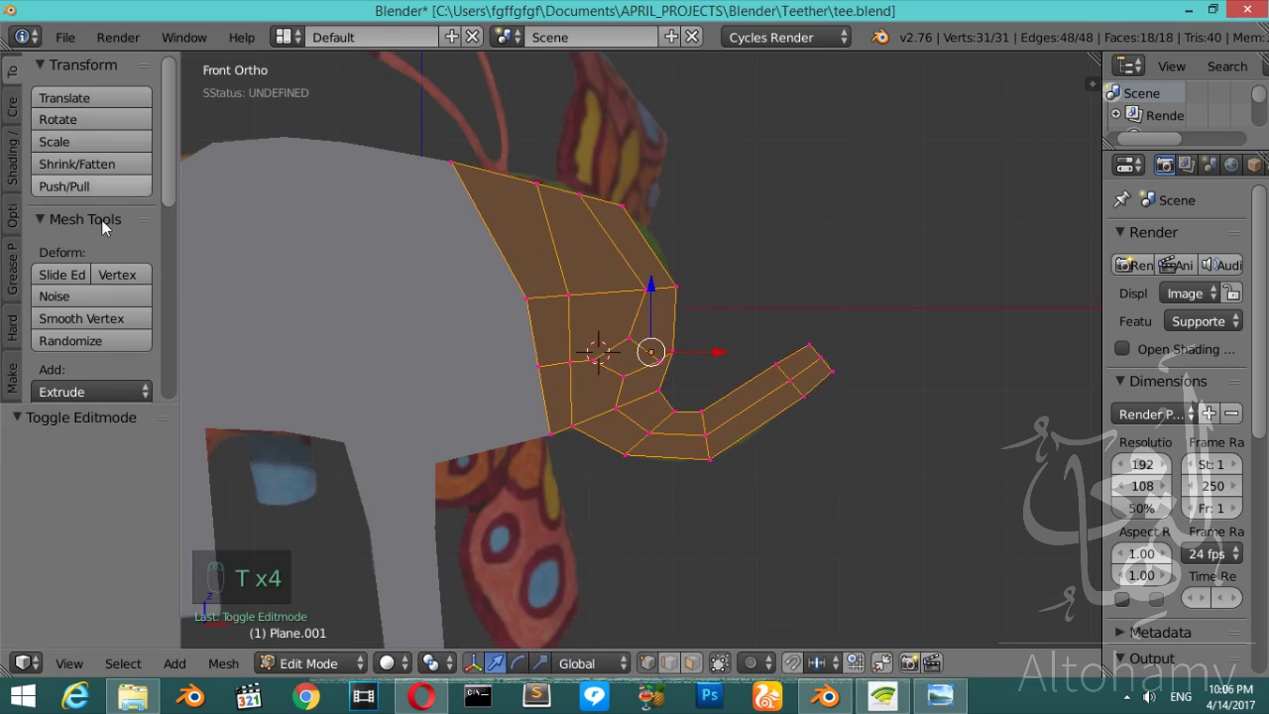
{"action": "left_click_drag", "start_coordinate": [10, 171], "coordinate": [419, 317]}
{"action": "key", "text": "t"}
{"action": "key", "text": "t"}
{"action": "key", "text": "t"}
{"action": "key", "text": "Tab"}
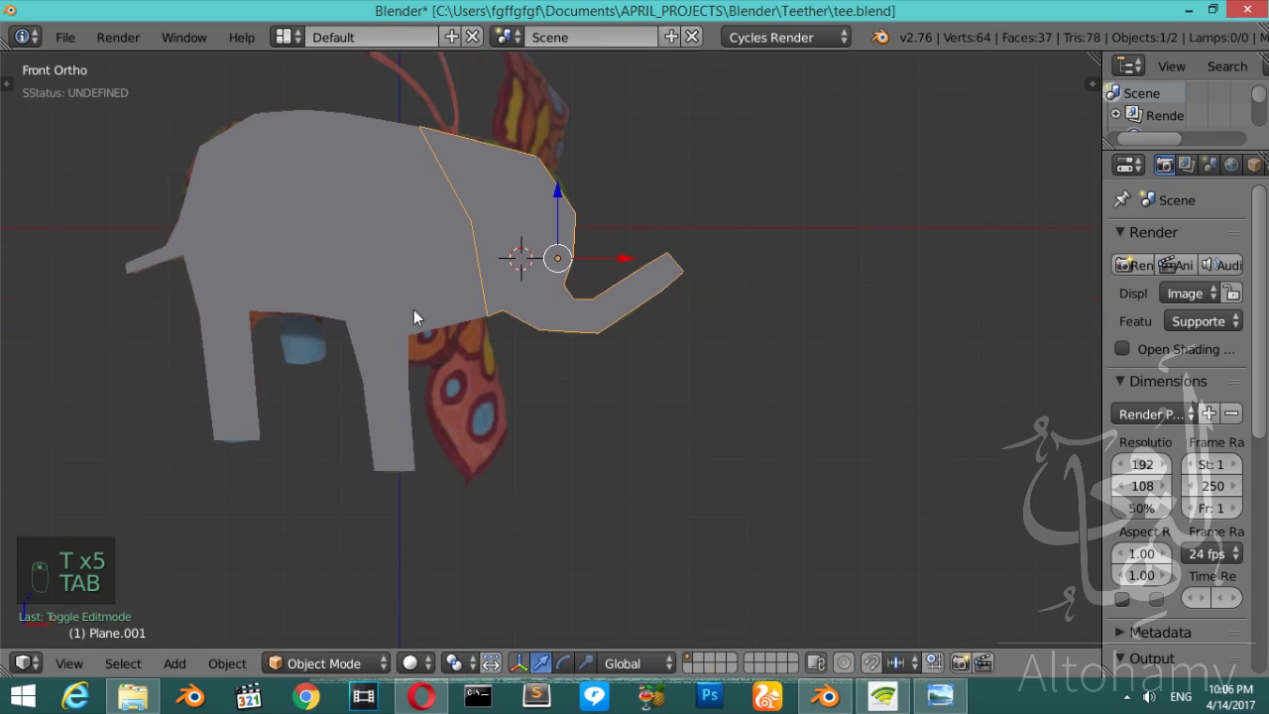
- Show the painted reference texture and centre the view on the head
{"action": "key", "text": "z"}
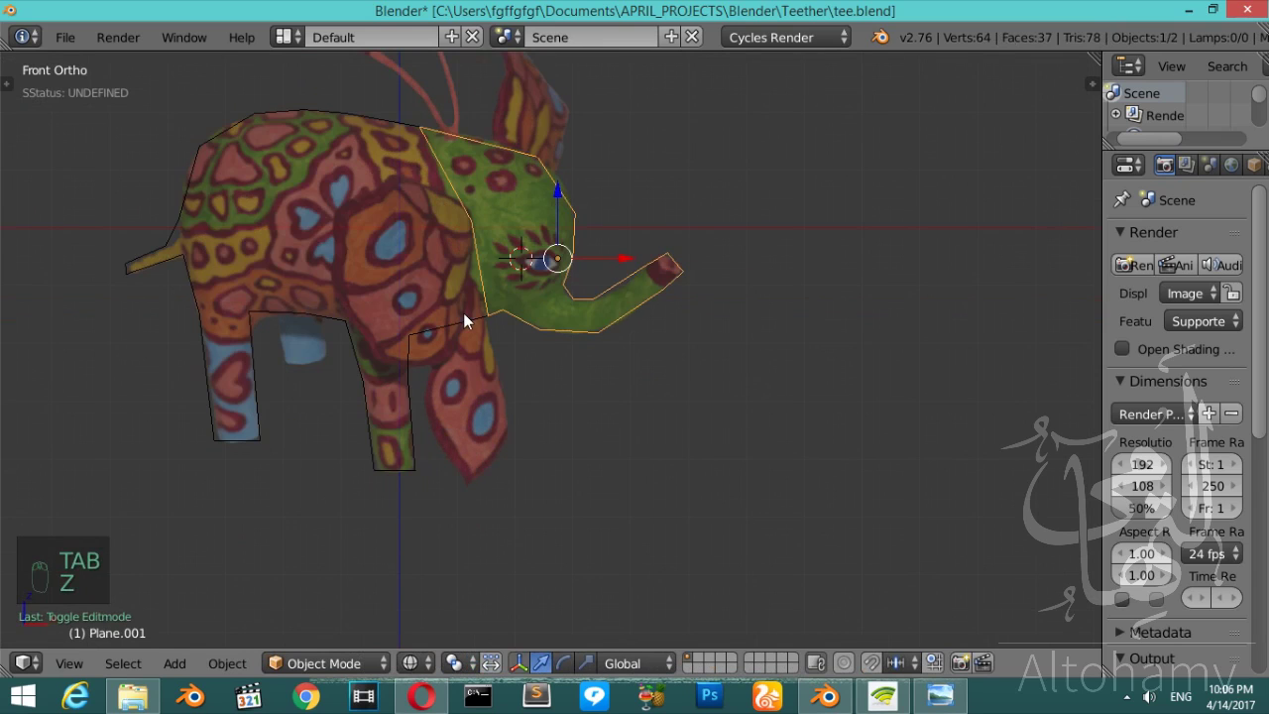
{"action": "key", "text": "z"}
{"action": "key", "text": "z"}
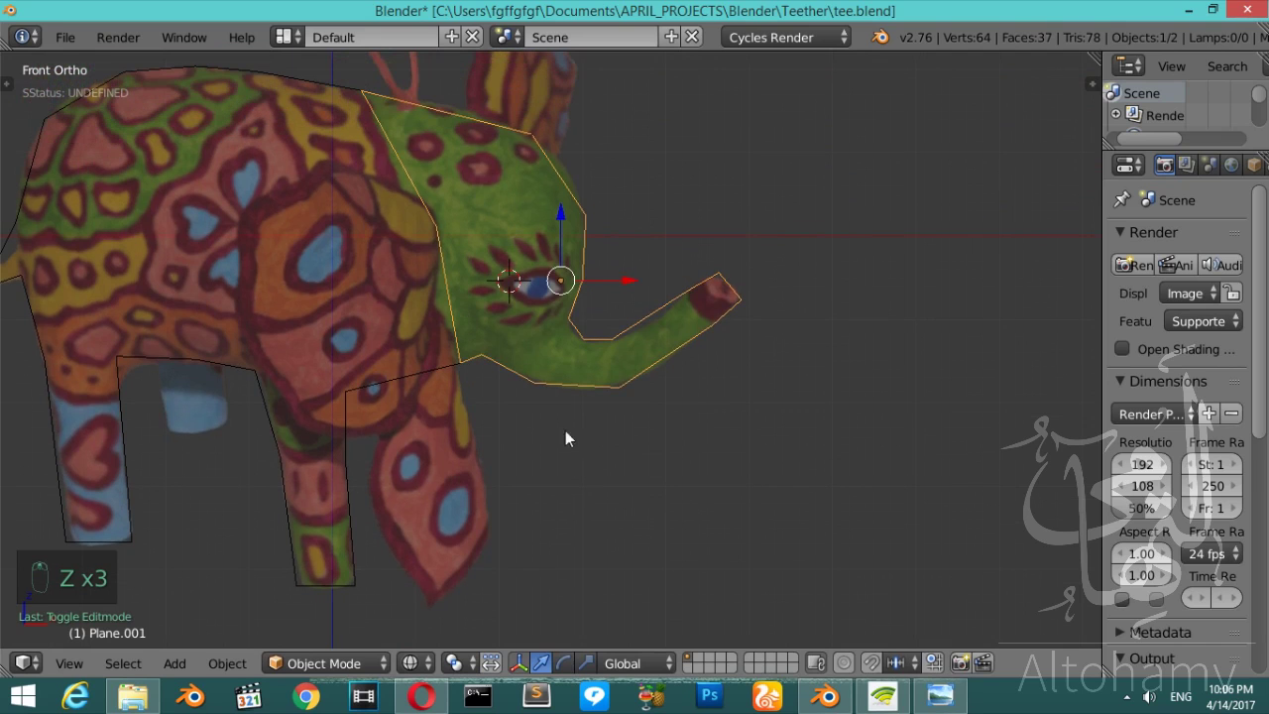
{"action": "left_click_drag", "start_coordinate": [569, 324], "coordinate": [431, 295]}
{"action": "left_click_drag", "start_coordinate": [431, 295], "coordinate": [340, 370]}
- Add and resize a new plane at the eye, checking its transform properties
{"action": "key", "text": "shift+a"}
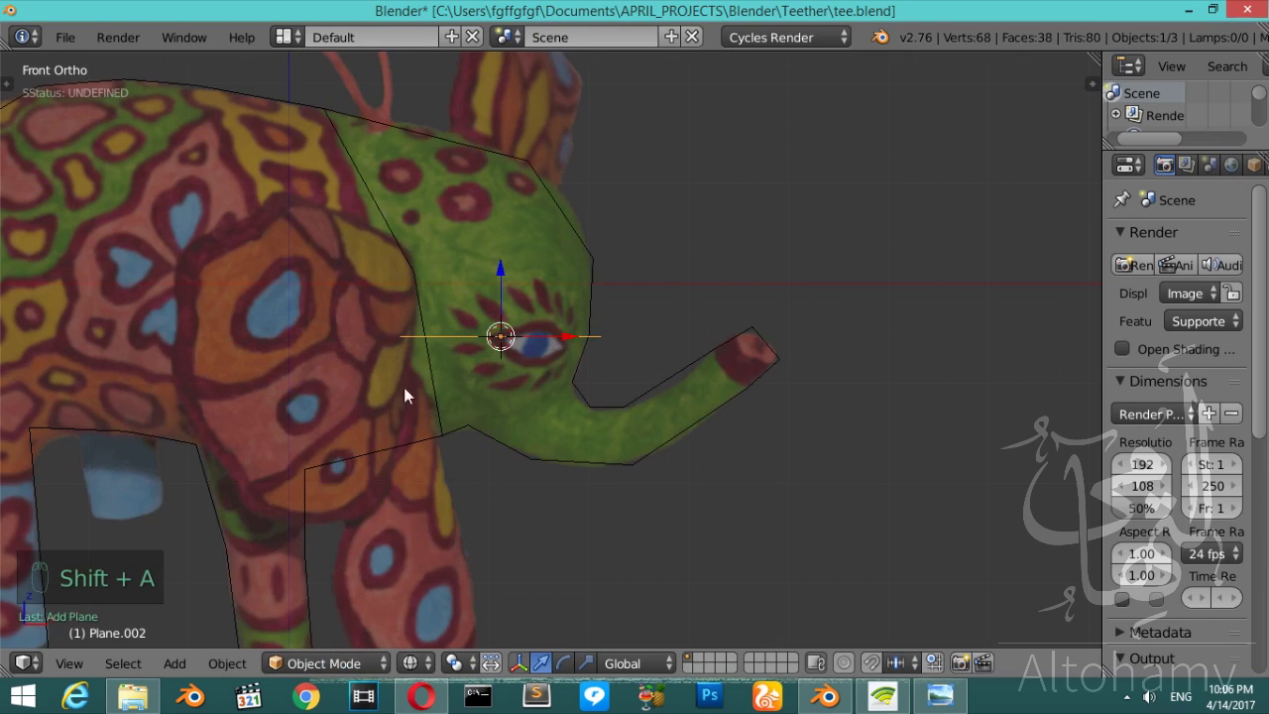
{"action": "key", "text": "r"}
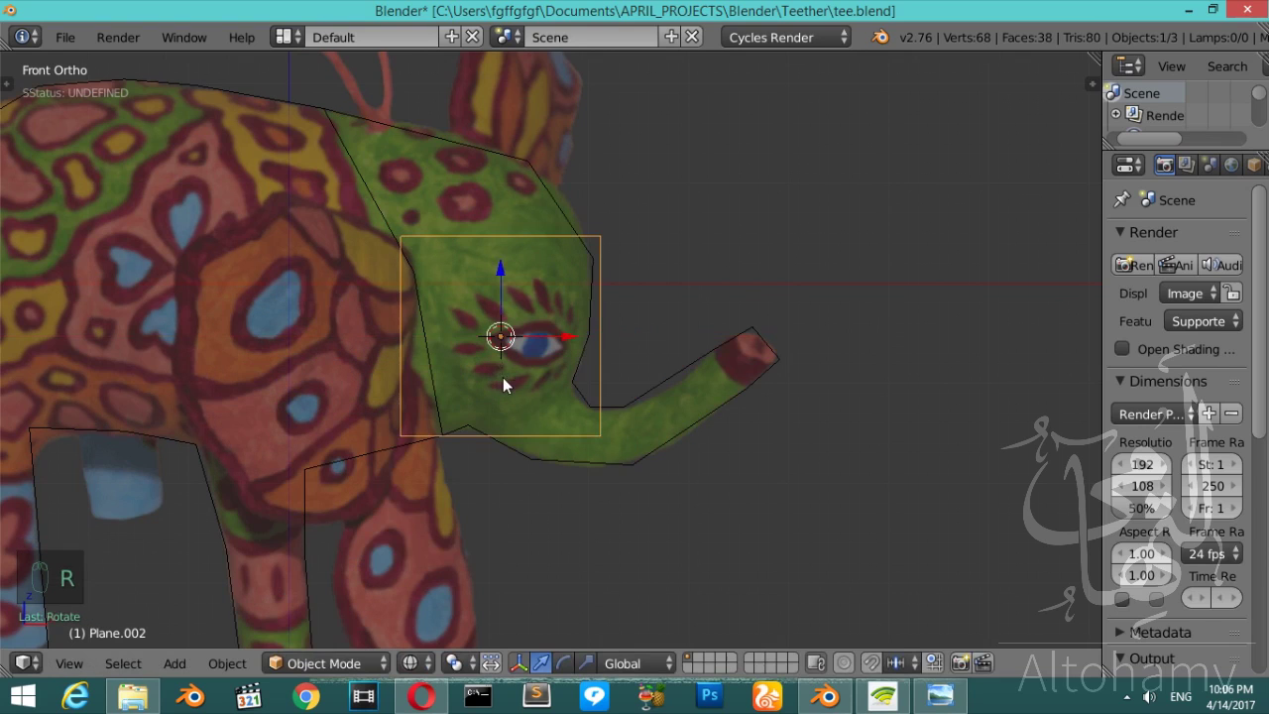
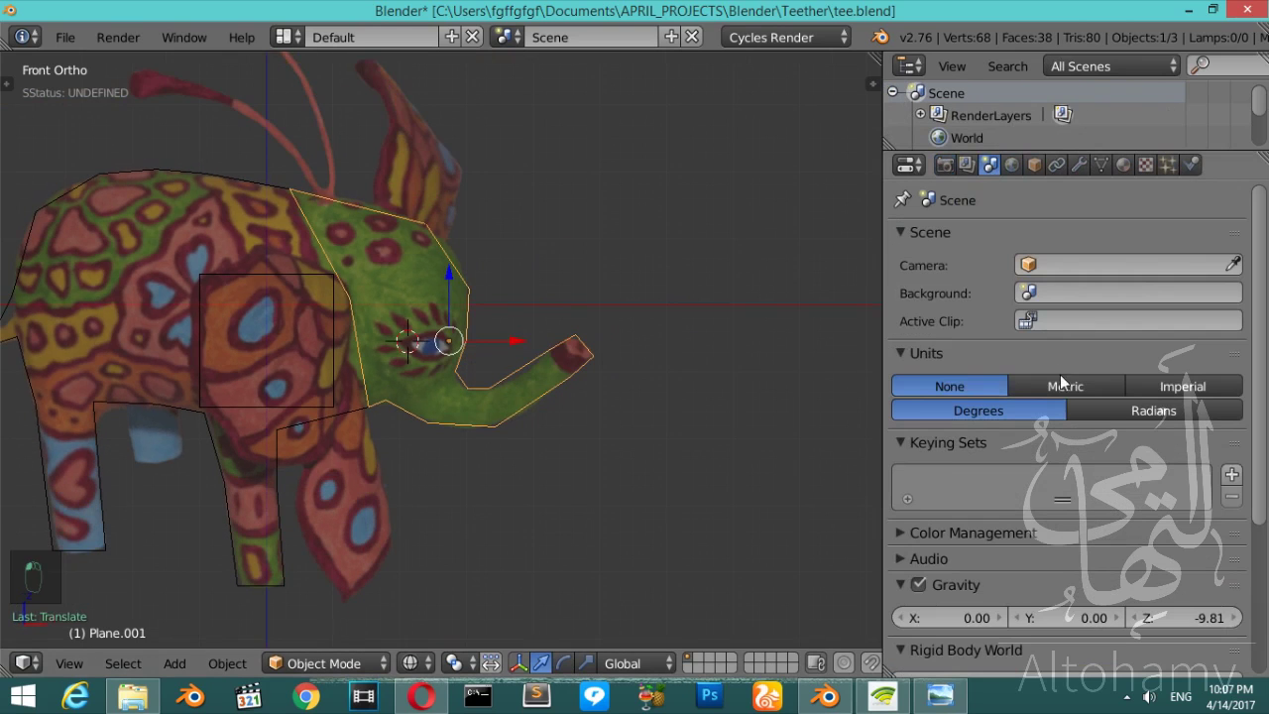
{"action": "key", "text": "n"}
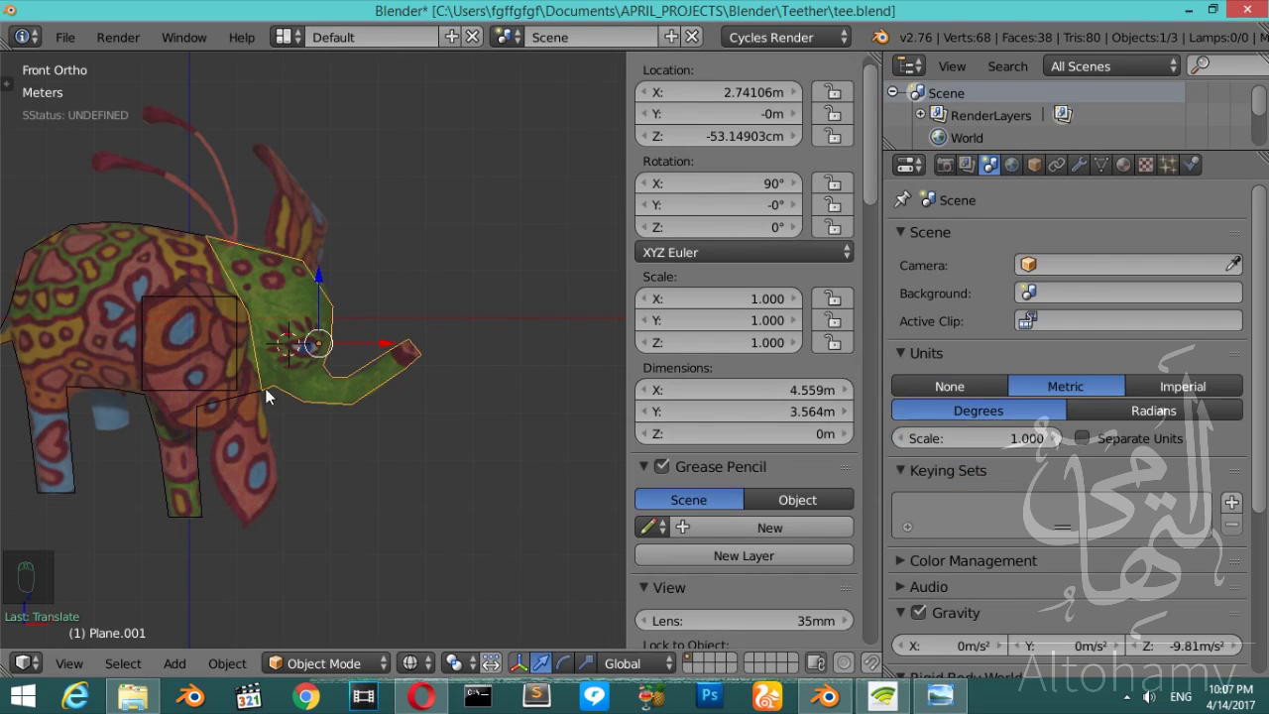
{"action": "left_click_drag", "start_coordinate": [251, 387], "coordinate": [252, 388]}
{"action": "key", "text": "n"}
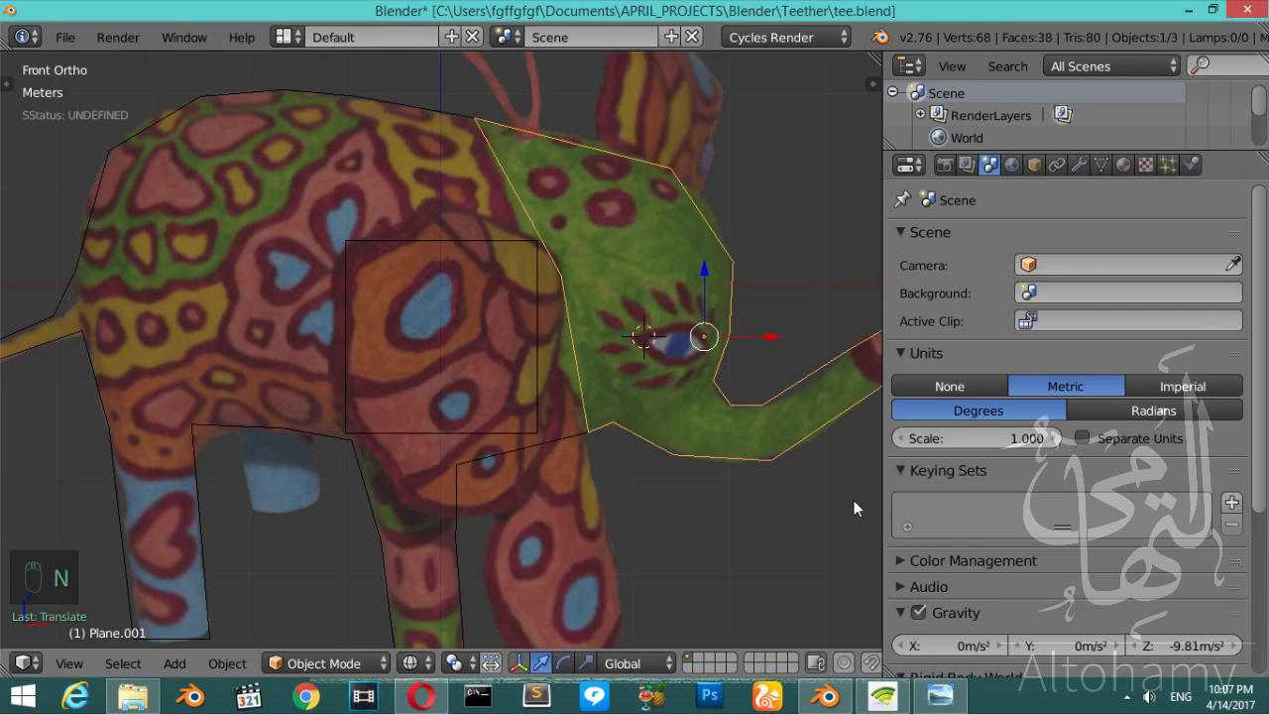
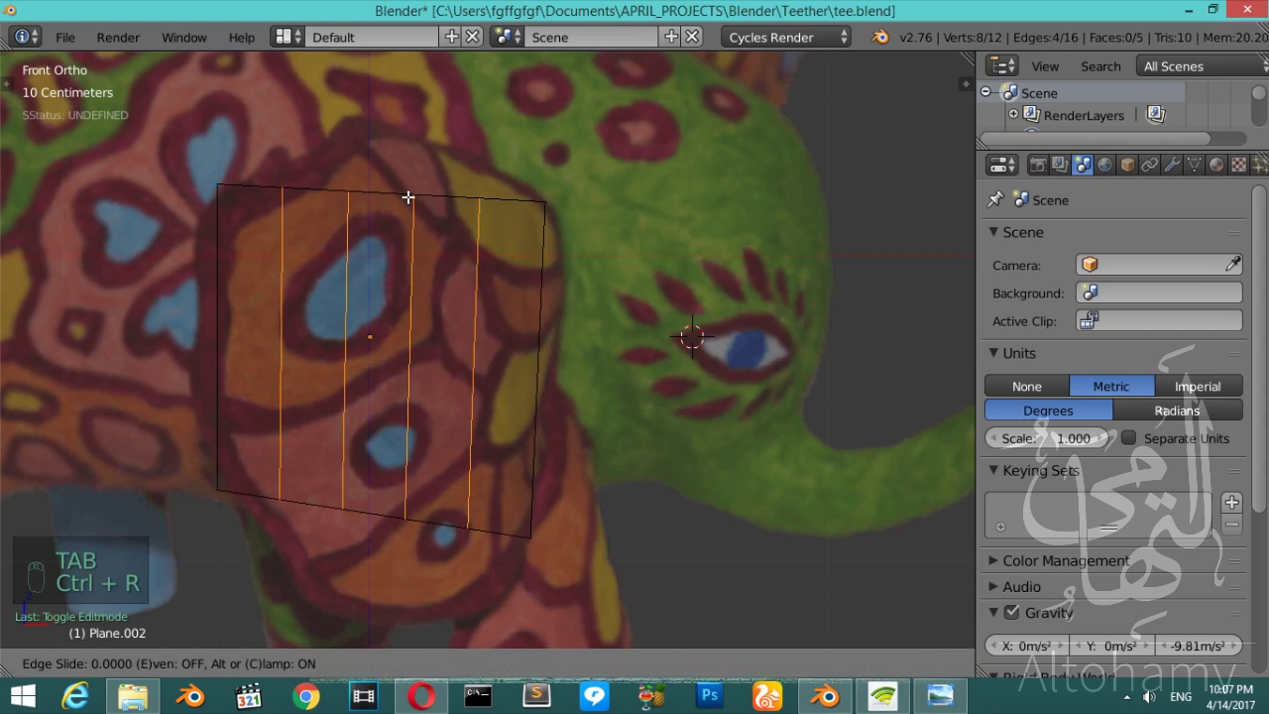
- Move the plane's top and corner vertices onto the orange patch's edges
{"action": "key", "text": "ctrl+z"}
{"action": "key", "text": "ctrl+r"}
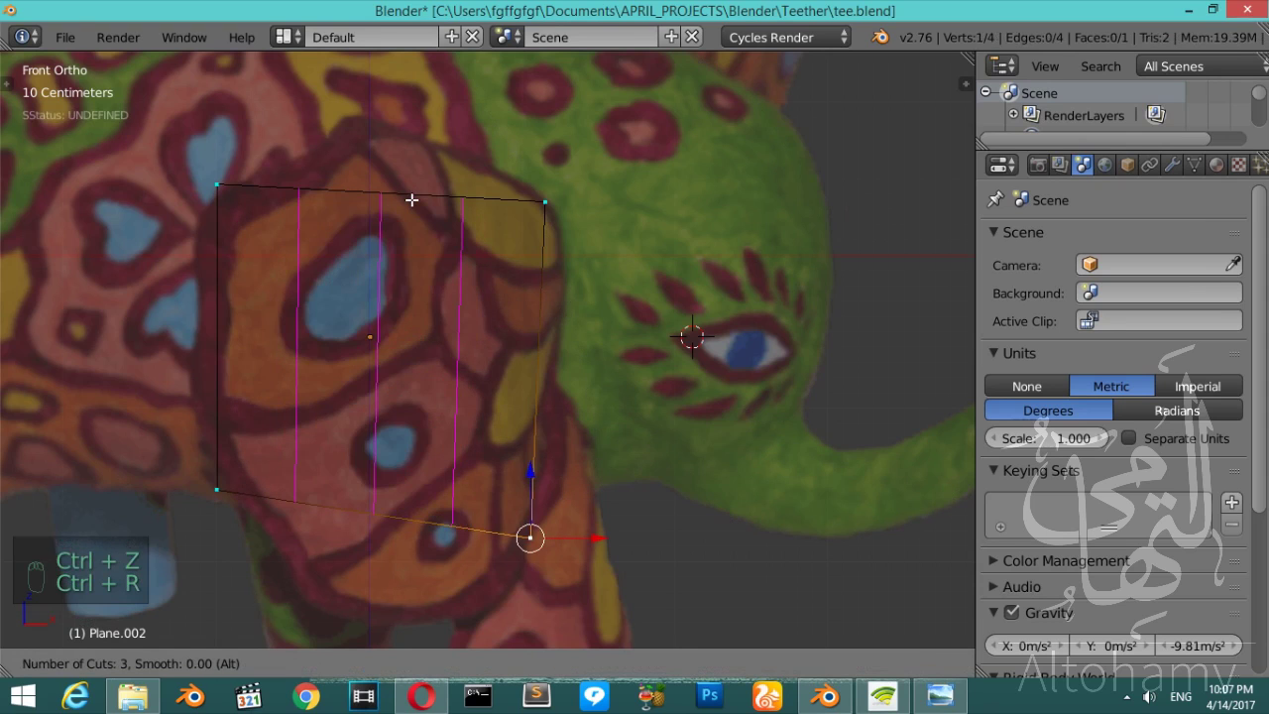
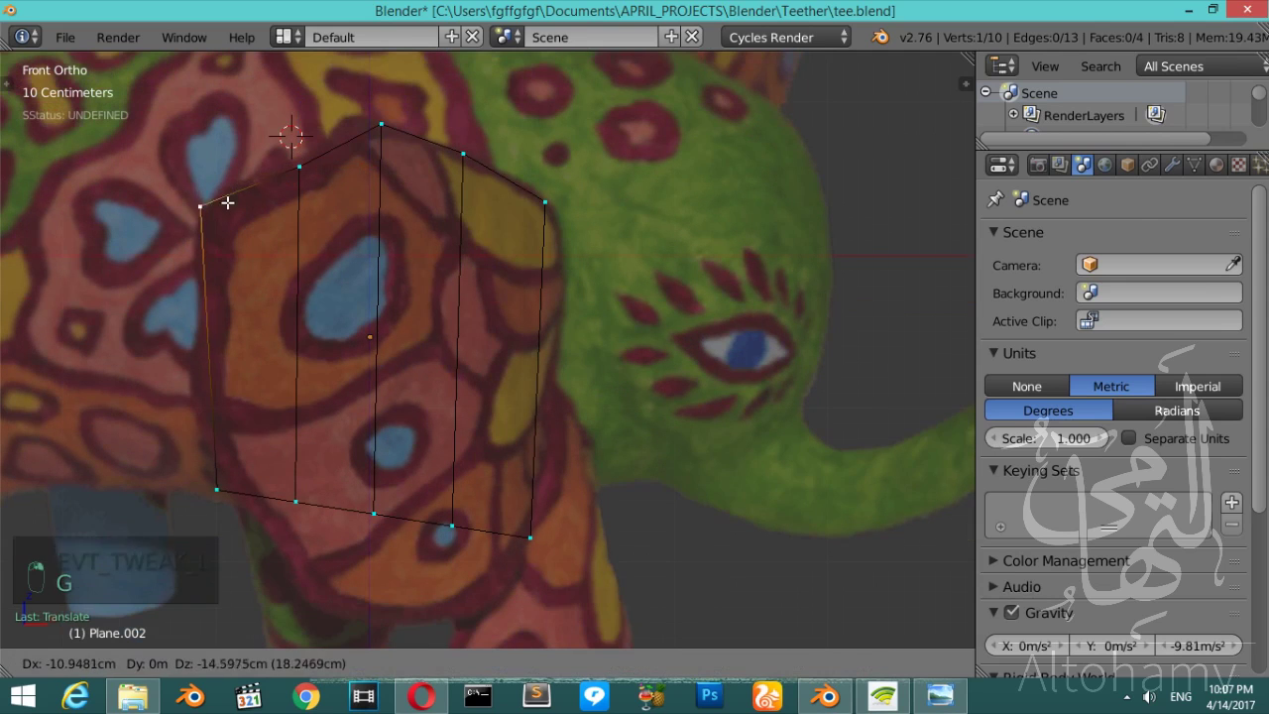
{"action": "key", "text": "g"}
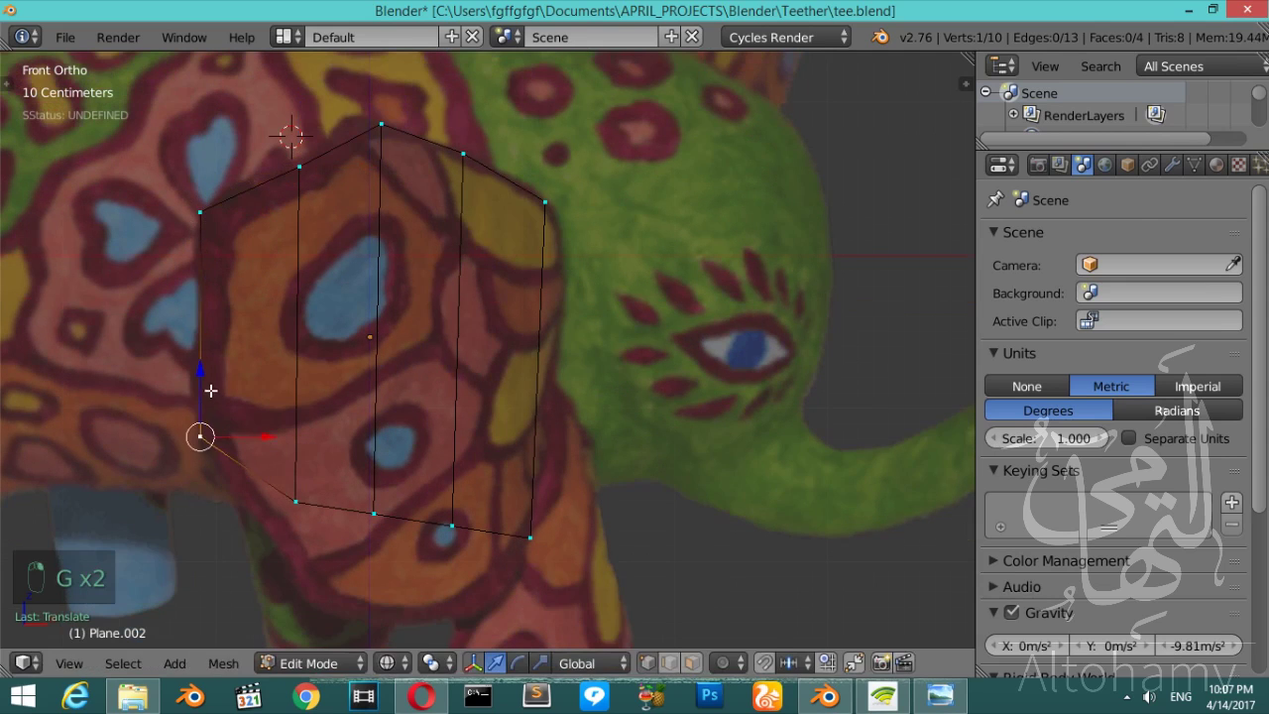
{"action": "key", "text": "g"}
{"action": "key", "text": "g"}
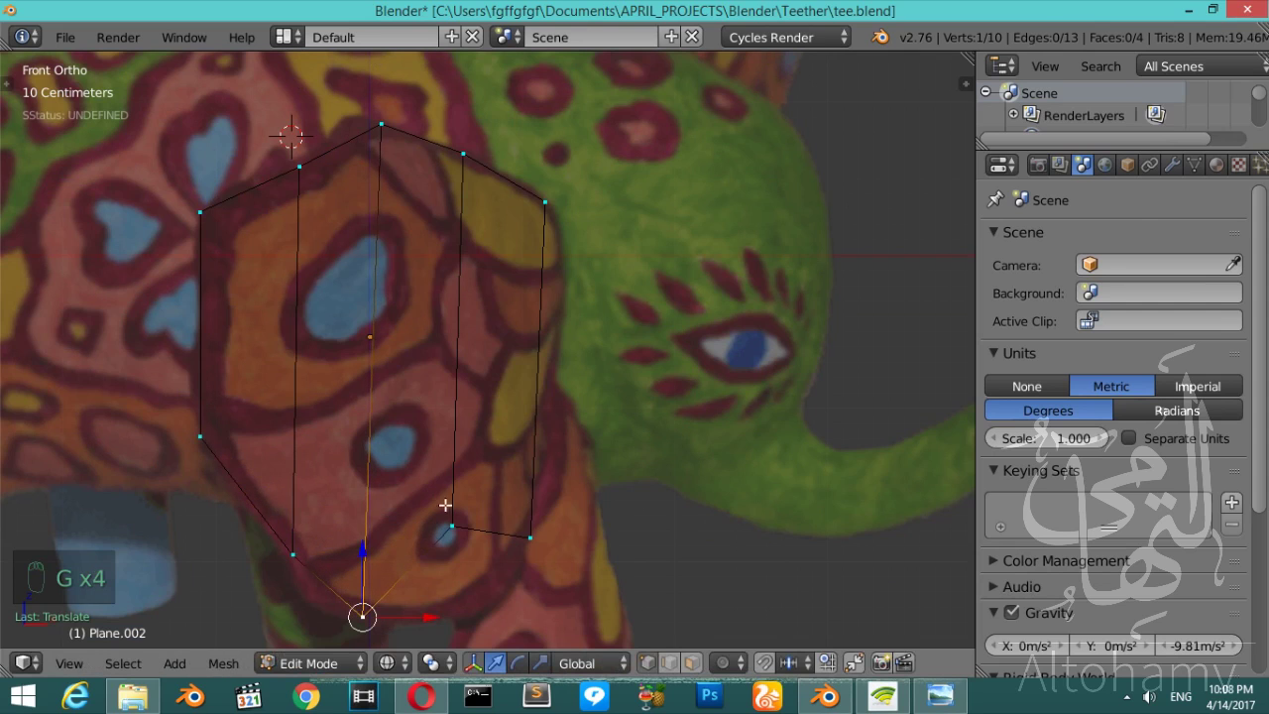
{"action": "key", "text": "g"}
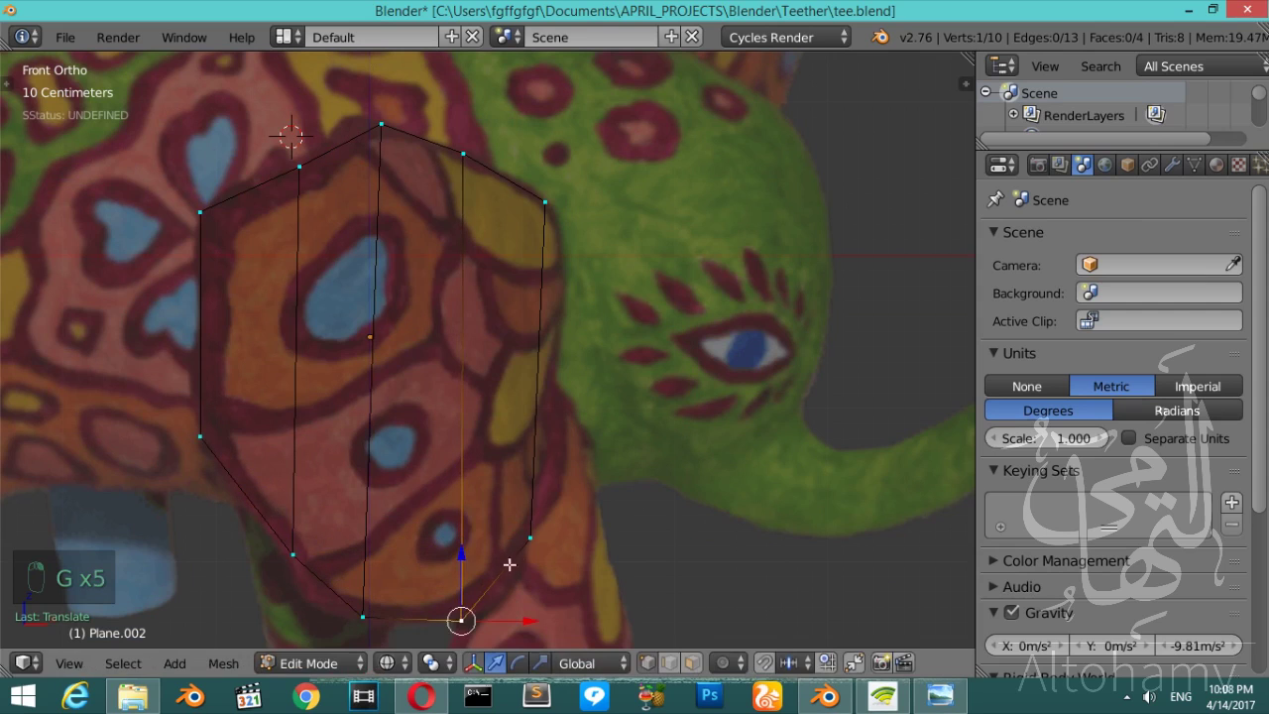
- Adjust the remaining vertices into a six-sided patch outline and finish editing
{"action": "key", "text": "g"}
{"action": "key", "text": "Tab"}
{"action": "key", "text": "Tab"}
{"action": "key", "text": "Tab"}
{"action": "key", "text": "Tab"}
{"action": "key", "text": "Tab"}
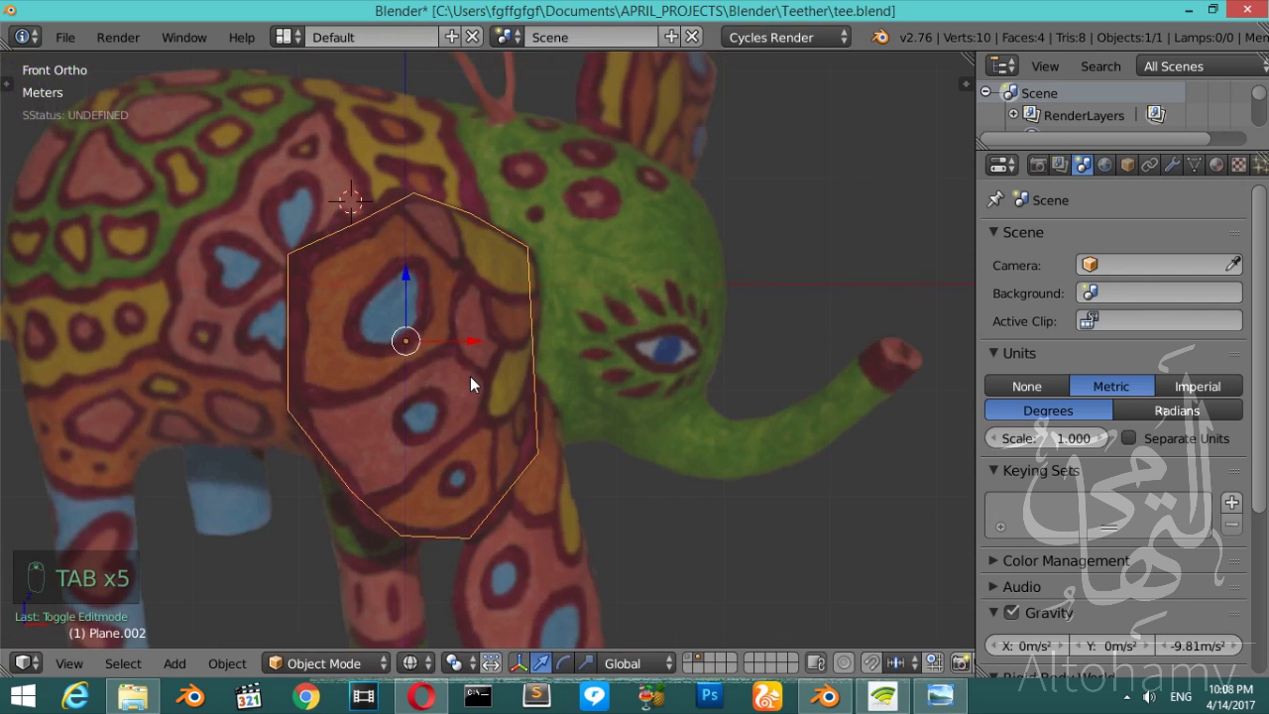
- Add a plane near the front leg, then resize and rotate it to follow the leg
{"action": "left_click_drag", "start_coordinate": [478, 383], "coordinate": [390, 397]}
{"action": "left_click_drag", "start_coordinate": [389, 397], "coordinate": [445, 343]}
{"action": "key", "text": "shift+a"}
{"action": "key", "text": "r"}
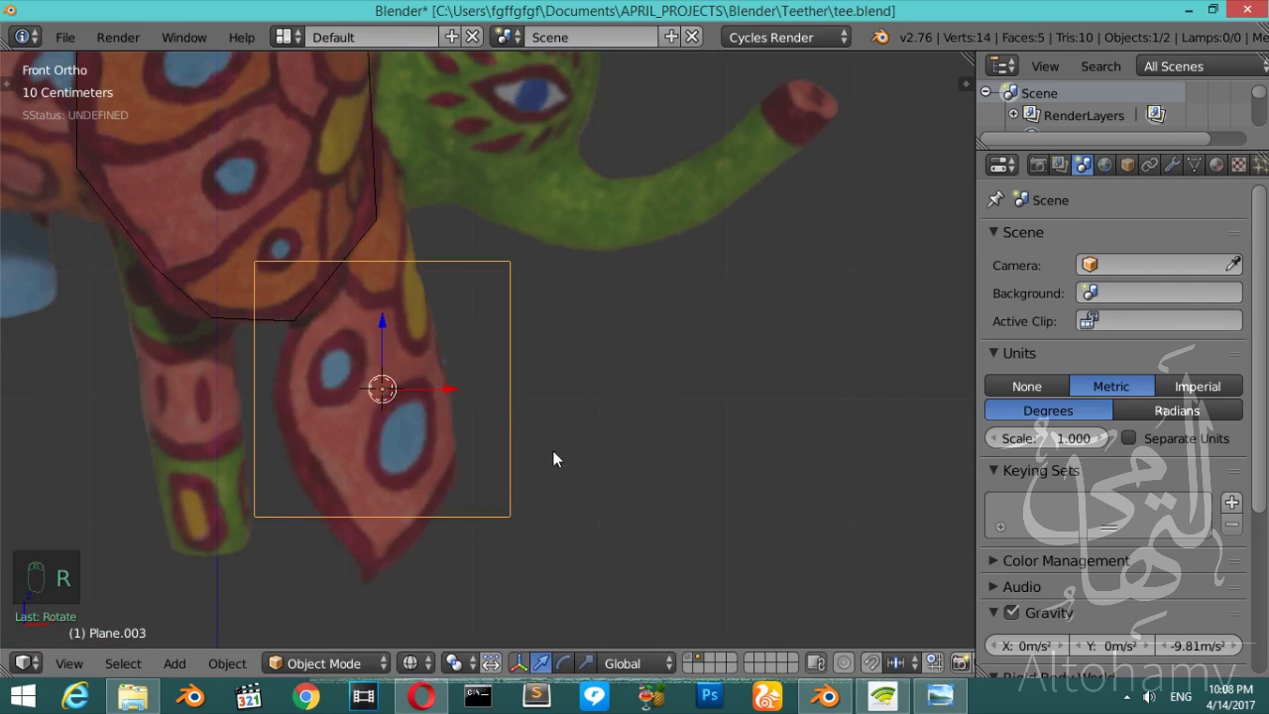
{"action": "key", "text": "r"}
{"action": "key", "text": "Tab"}
{"action": "key", "text": "ctrl+r"}
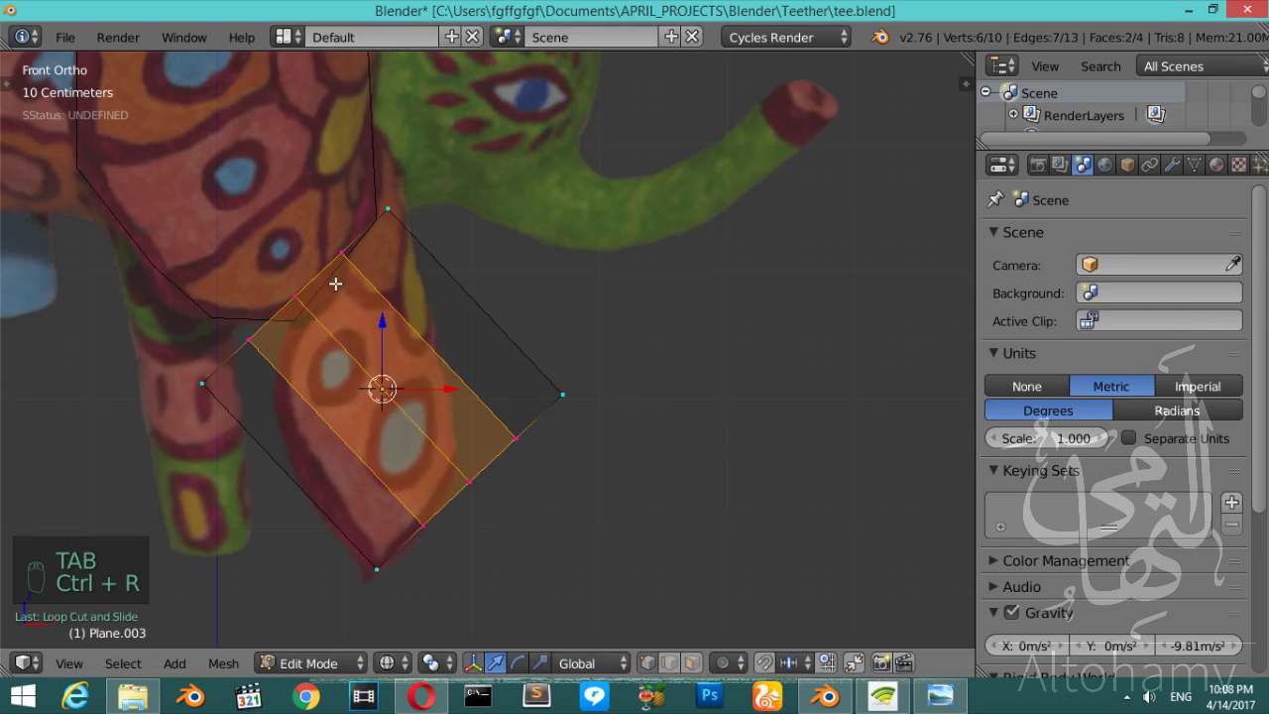
- Loop-cut the leg plane and remove its faces, leaving only edges
{"action": "key", "text": "ctrl+z"}
{"action": "key", "text": "ctrl+r"}
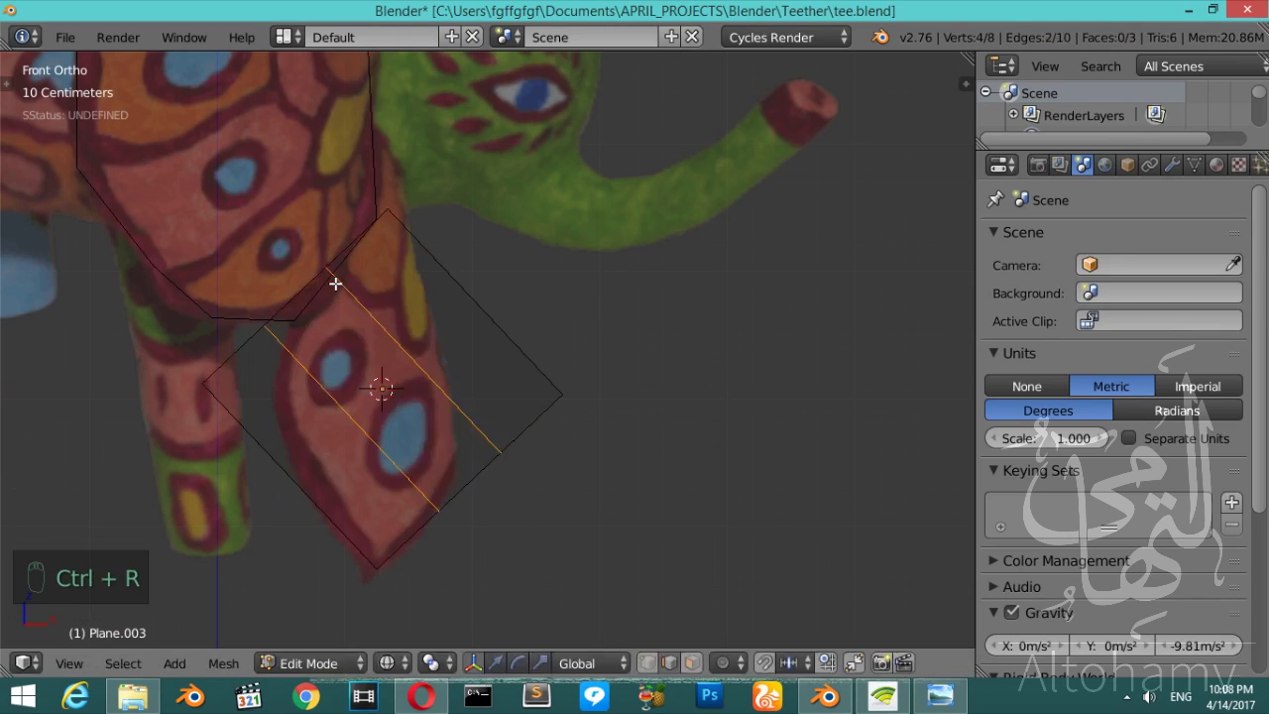
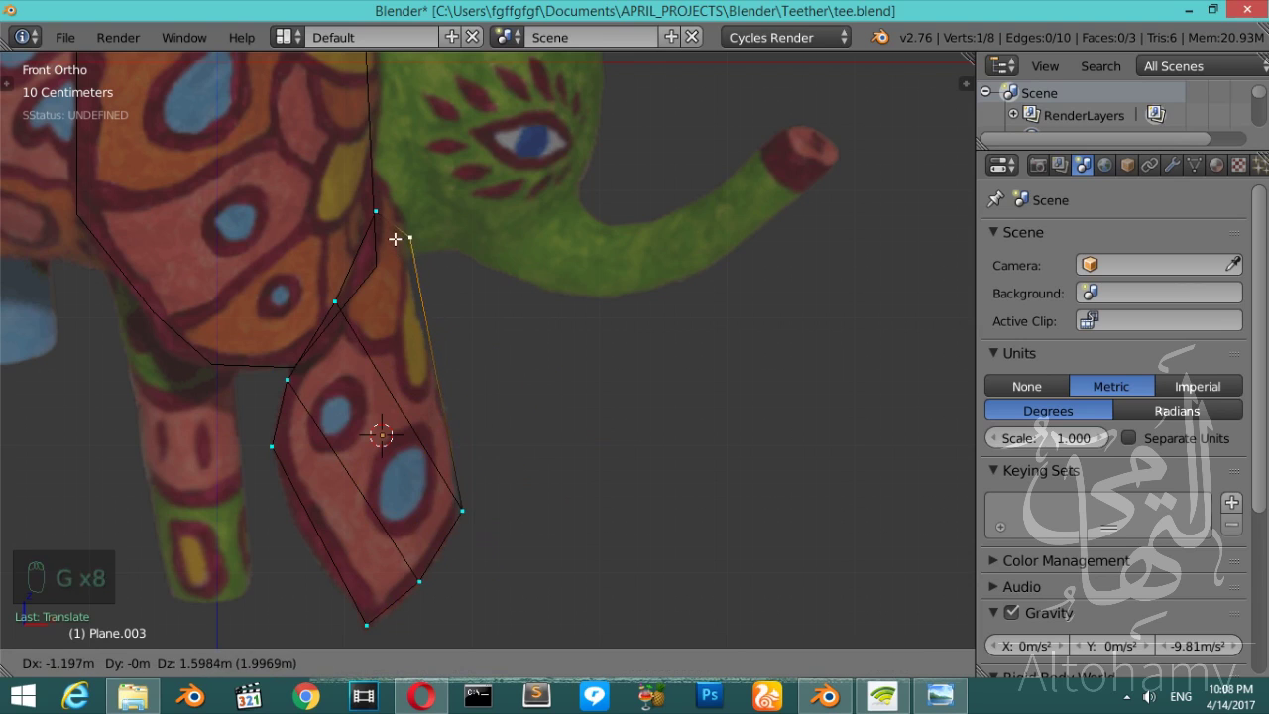
- Extend the outline with new vertices placed along the leg and body edge
{"action": "key", "text": "Tab"}
{"action": "left_click_drag", "start_coordinate": [402, 333], "coordinate": [402, 332]}
{"action": "key", "text": "Tab"}
{"action": "key", "text": "Tab"}
{"action": "key", "text": "z"}
{"action": "left_click_drag", "start_coordinate": [330, 224], "coordinate": [329, 224]}
{"action": "middle_click", "coordinate": [329, 224]}
{"action": "key", "text": "z"}
{"action": "left_click_drag", "start_coordinate": [355, 238], "coordinate": [356, 238]}
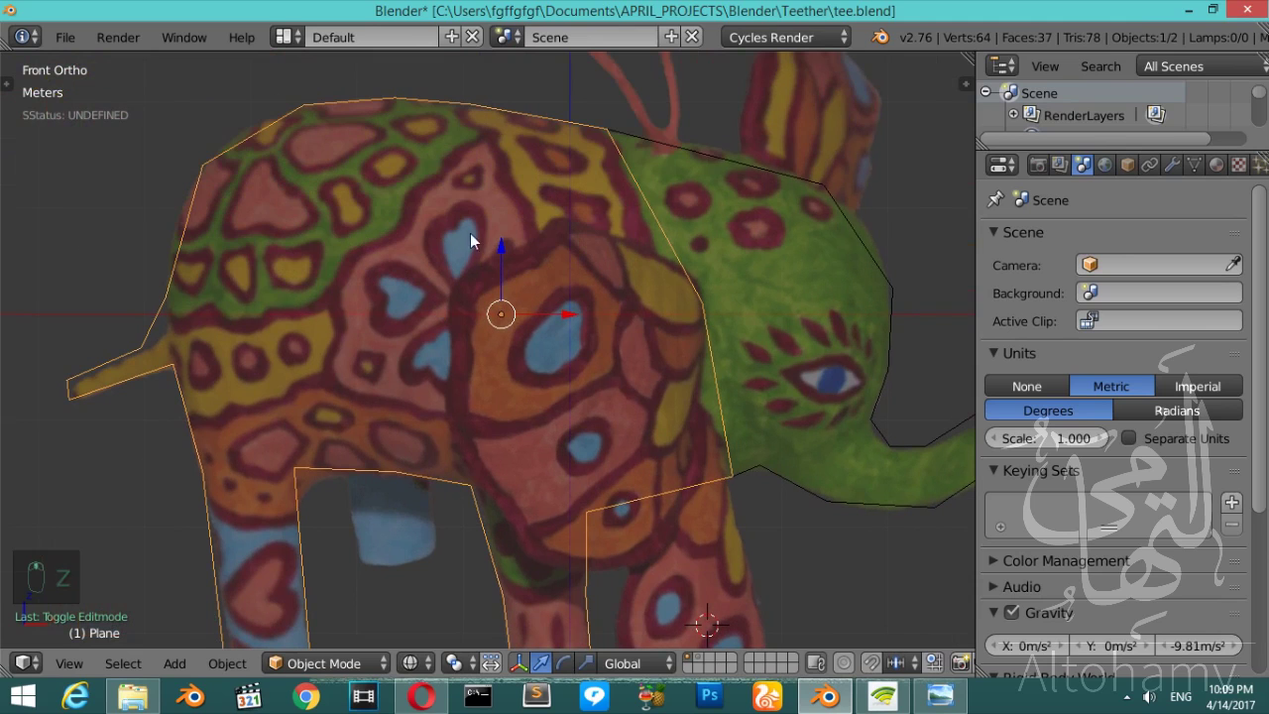
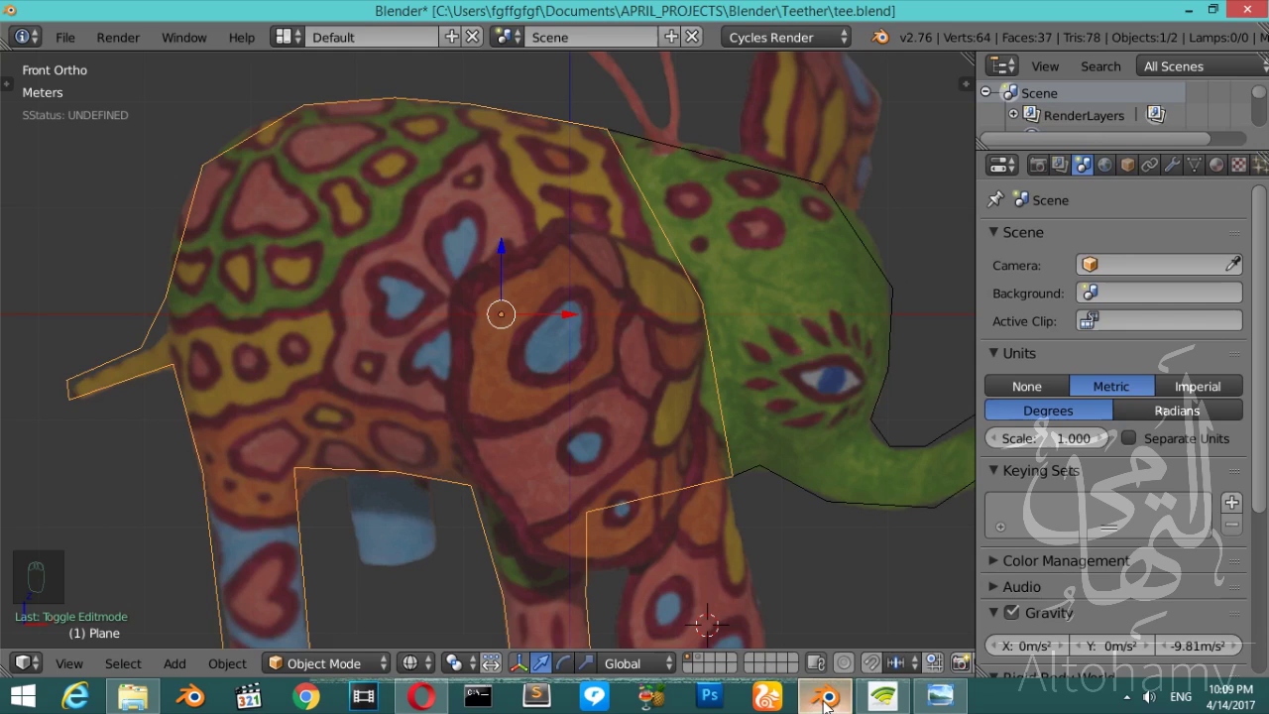
- Zoom to the body mesh and edit it with X-ray so the painted pattern shows through
{"action": "key", "text": "z"}
{"action": "key", "text": "z"}
{"action": "middle_click", "coordinate": [486, 341]}
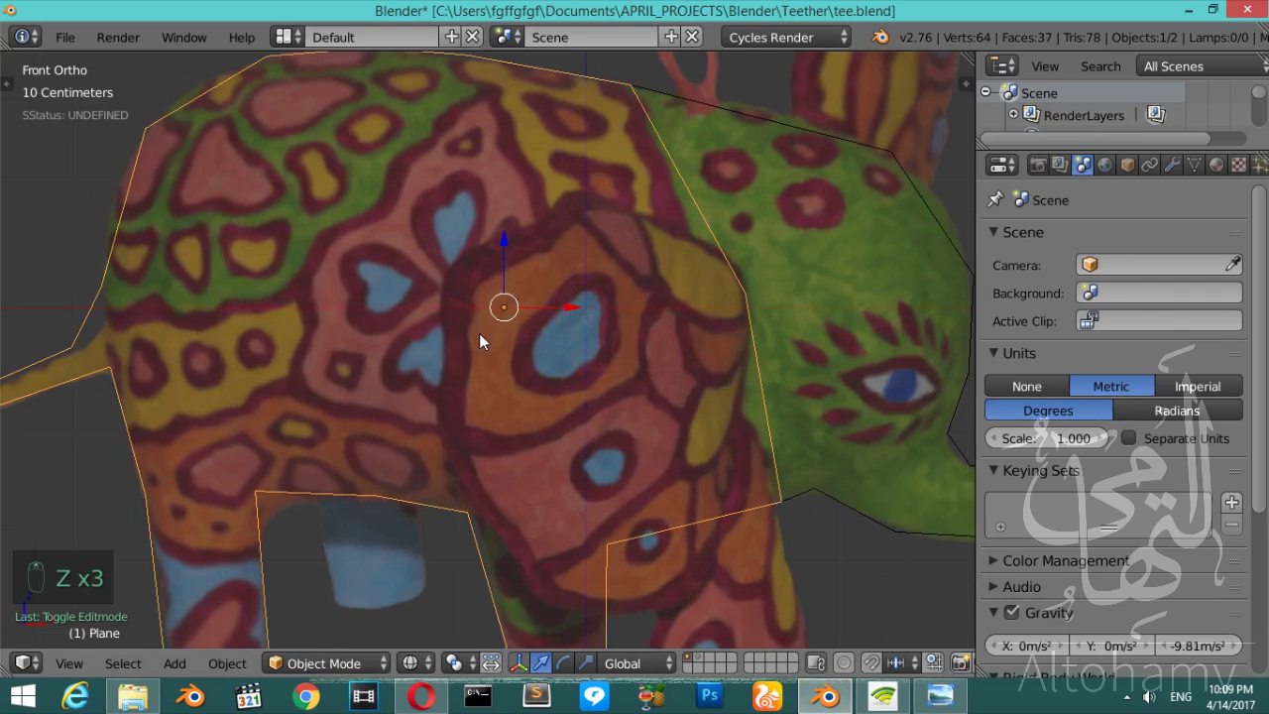
{"action": "key", "text": "z"}
{"action": "key", "text": "Tab"}
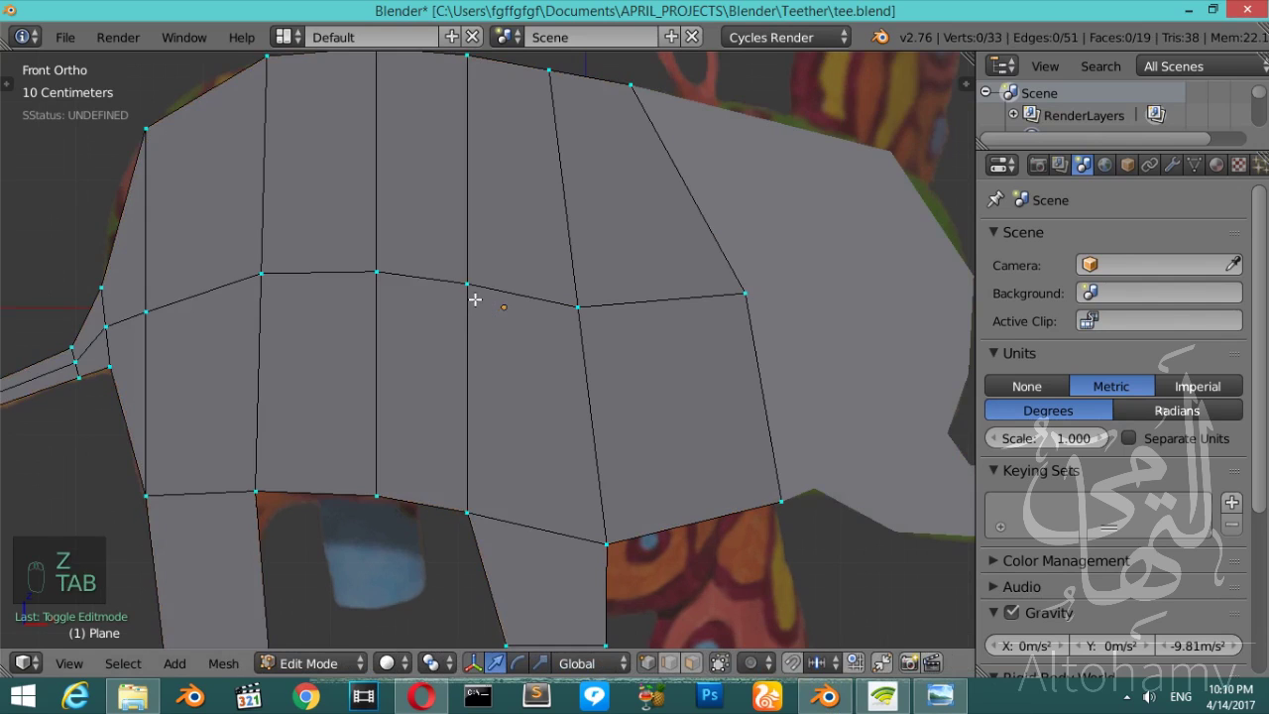
{"action": "key", "text": "z"}
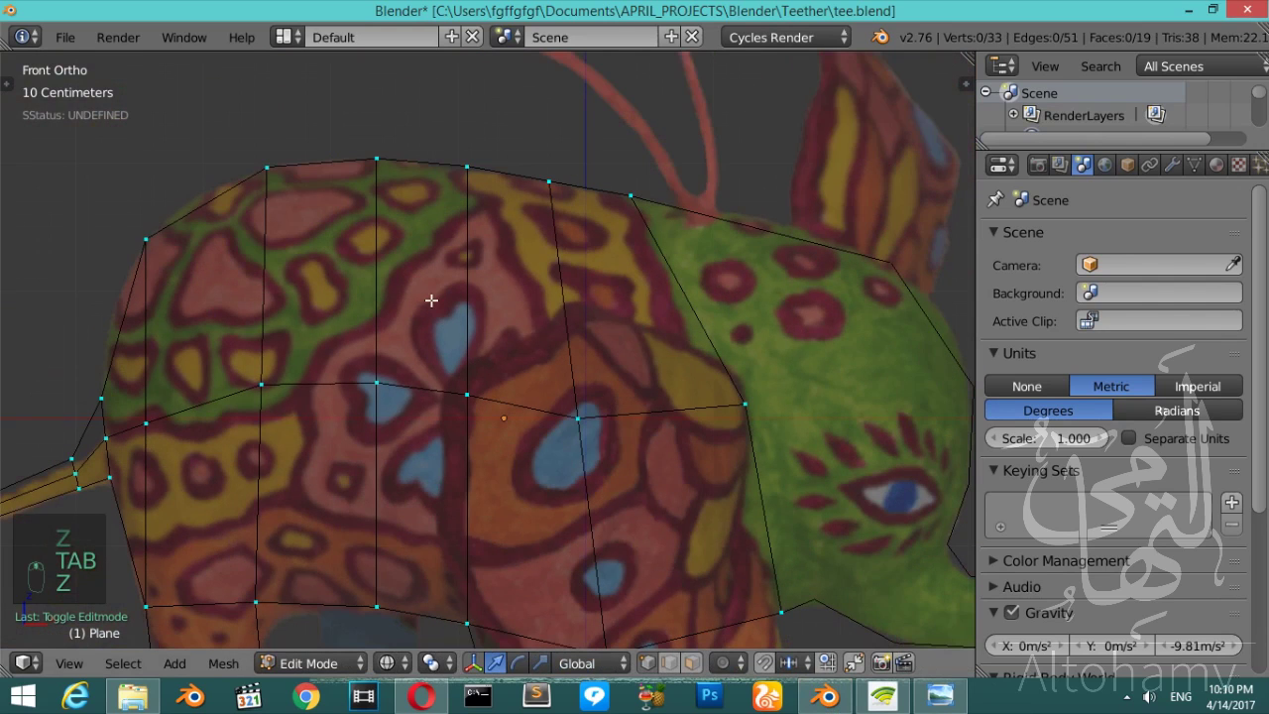
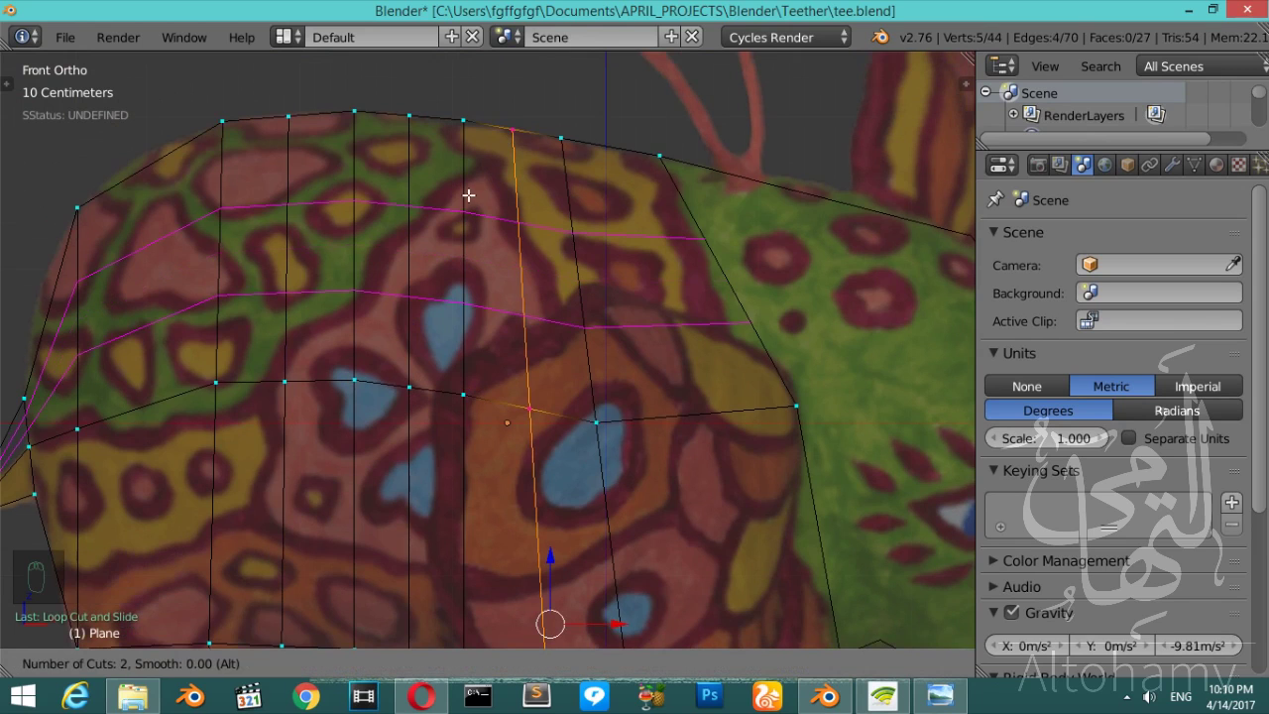
- Cut another horizontal loop across the body and slide a vertex onto the pattern line
{"action": "key", "text": "ctrl+r"}
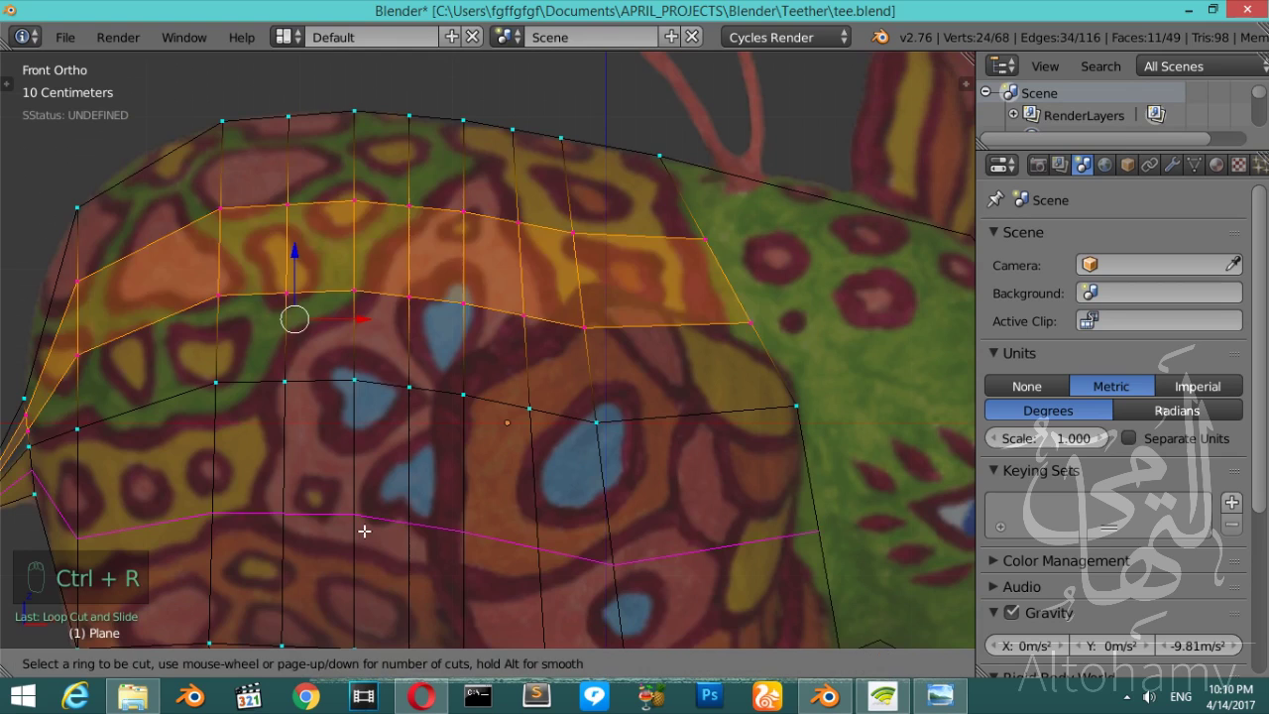
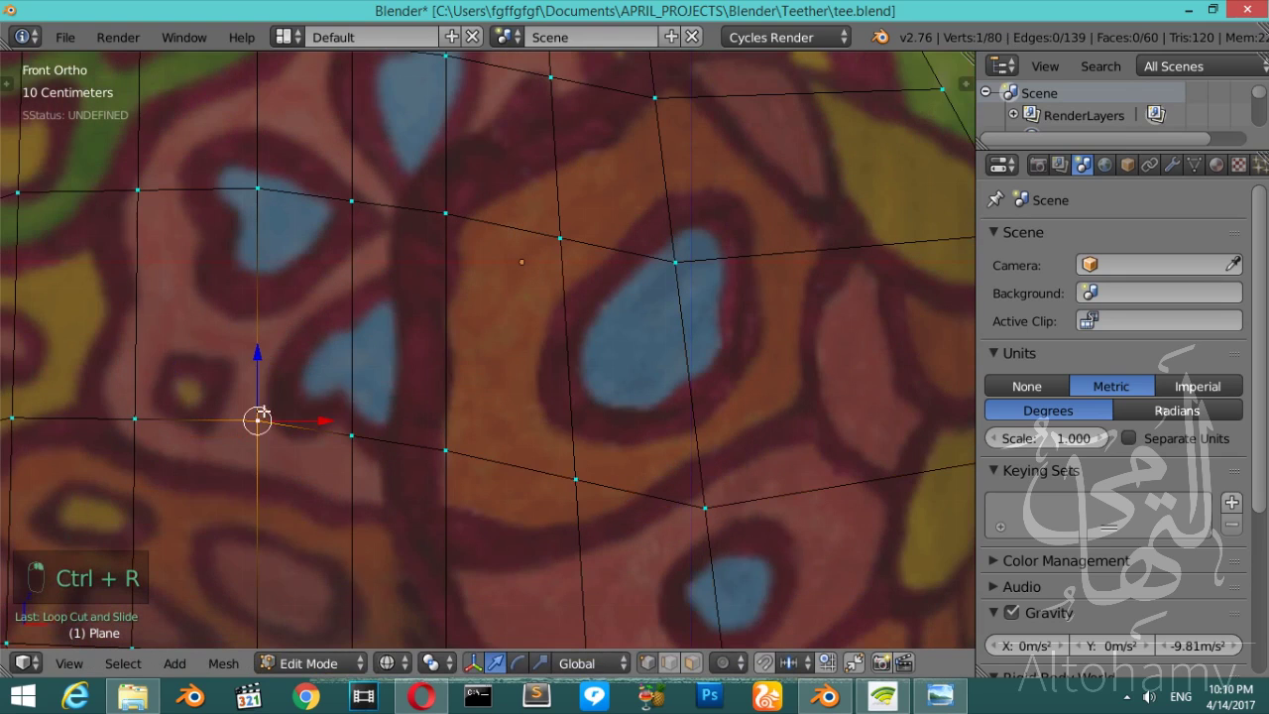
{"action": "key", "text": "shift+v"}
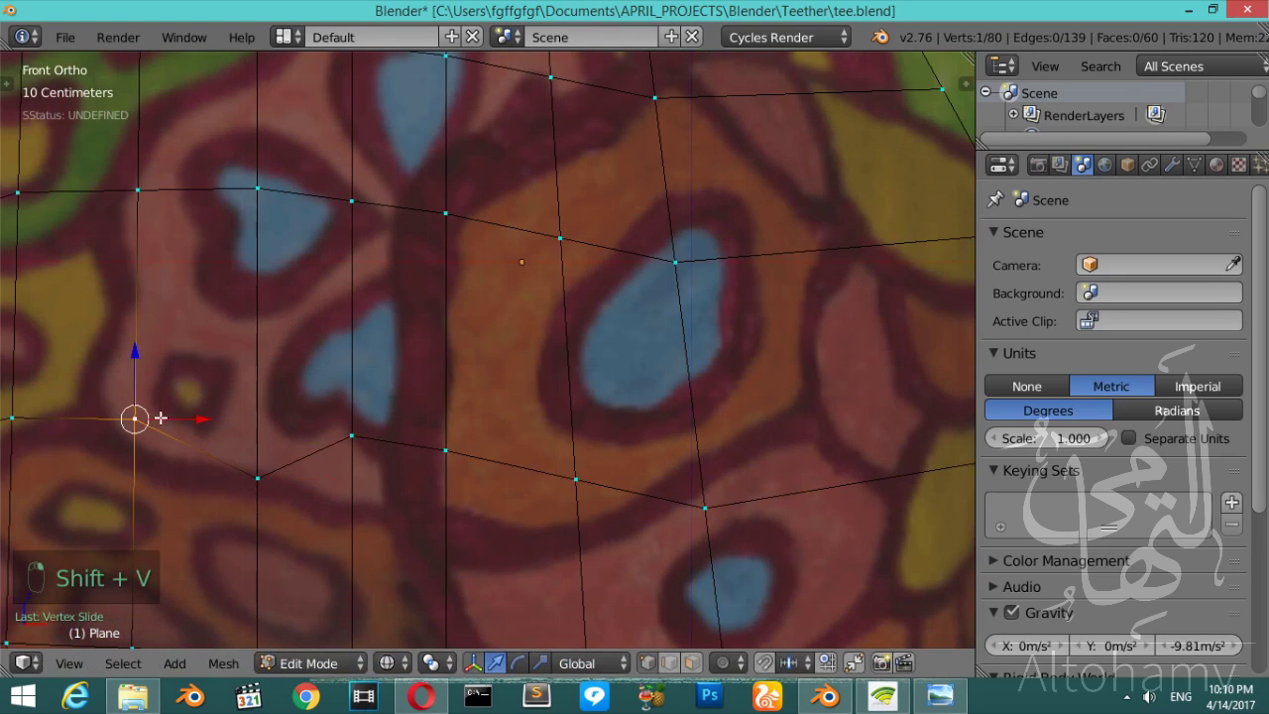
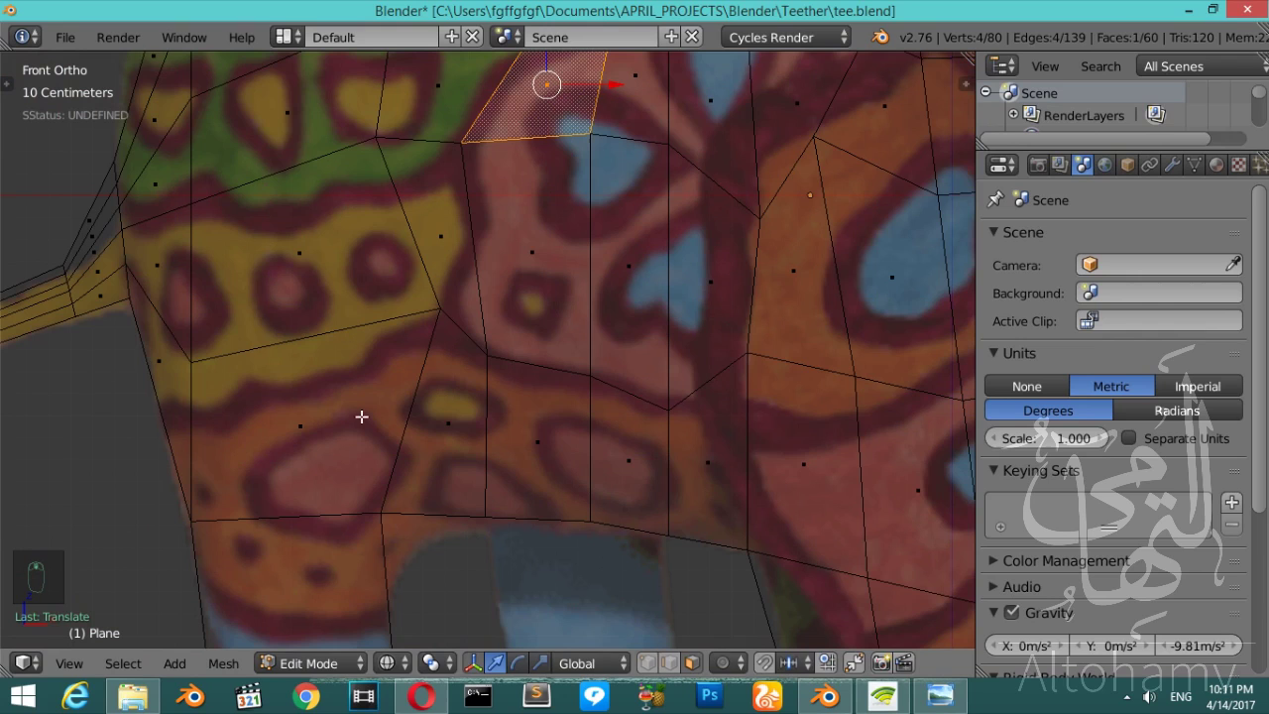
- Cut a vertical loop through the body, fit the front-leg vertex, then view the whole outline
{"action": "key", "text": "ctrl+r"}
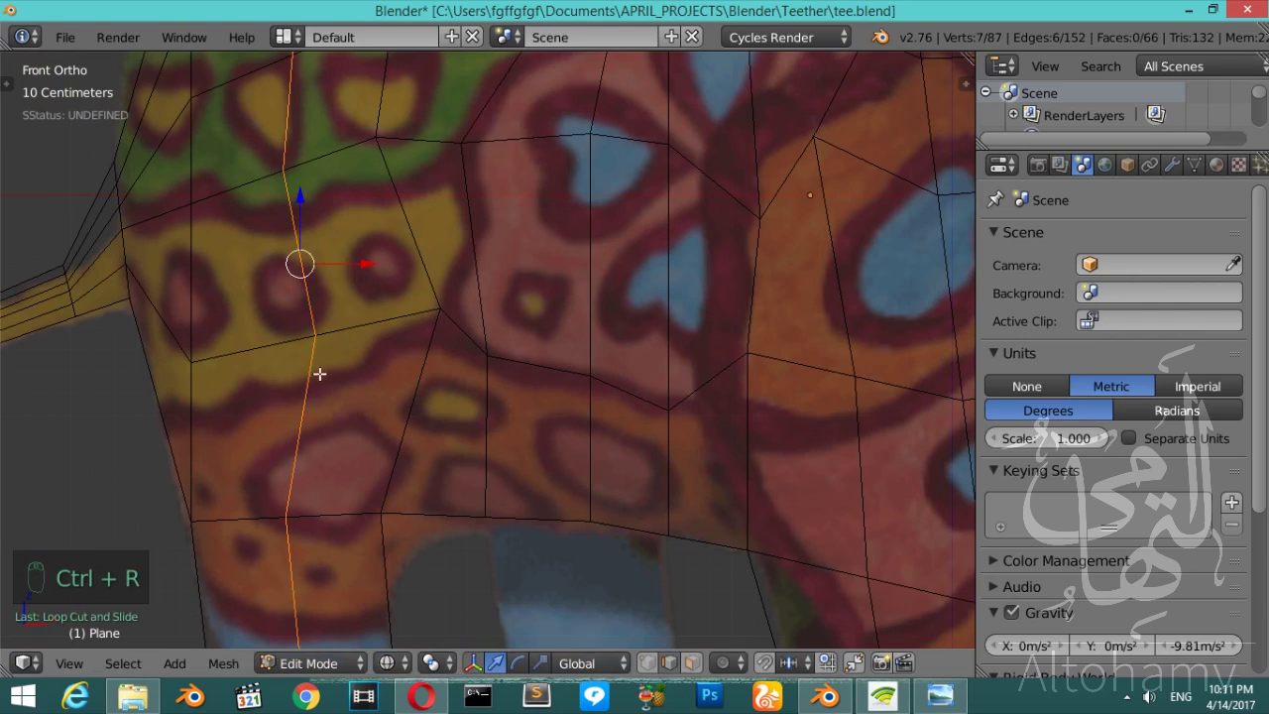
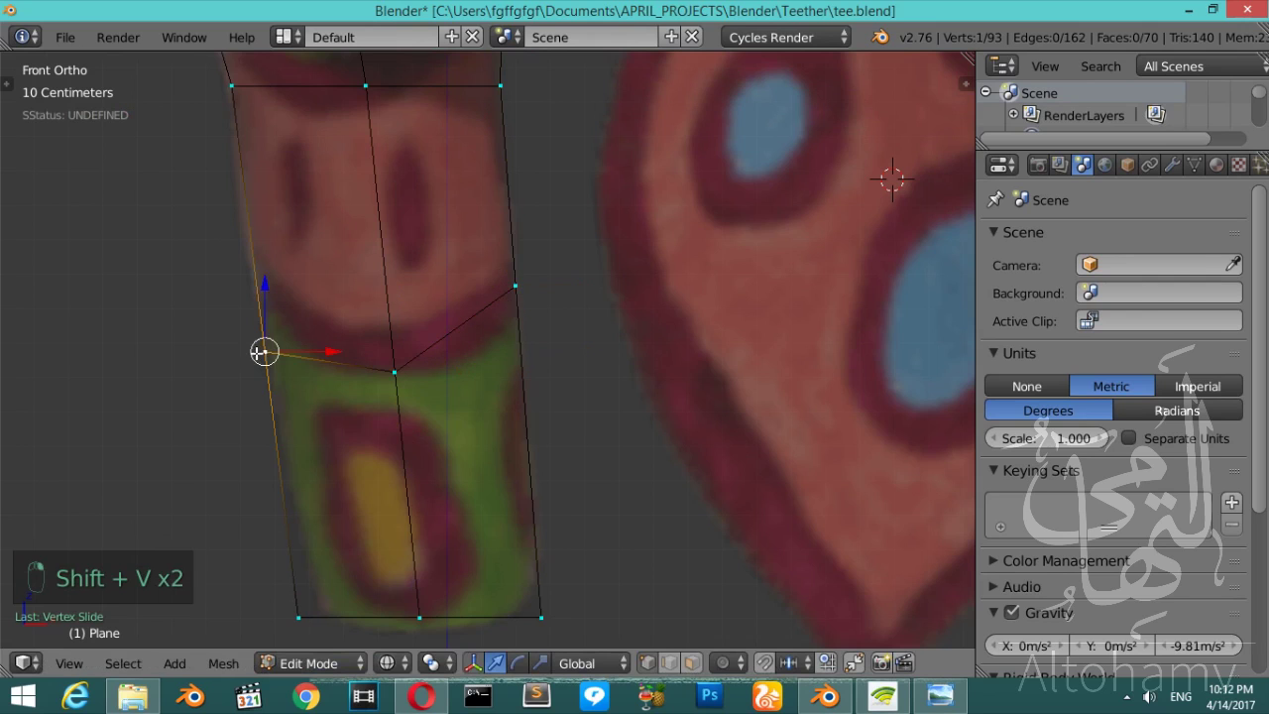
{"action": "key", "text": "shift+v"}
{"action": "key", "text": "Tab"}
{"action": "key", "text": "Tab"}
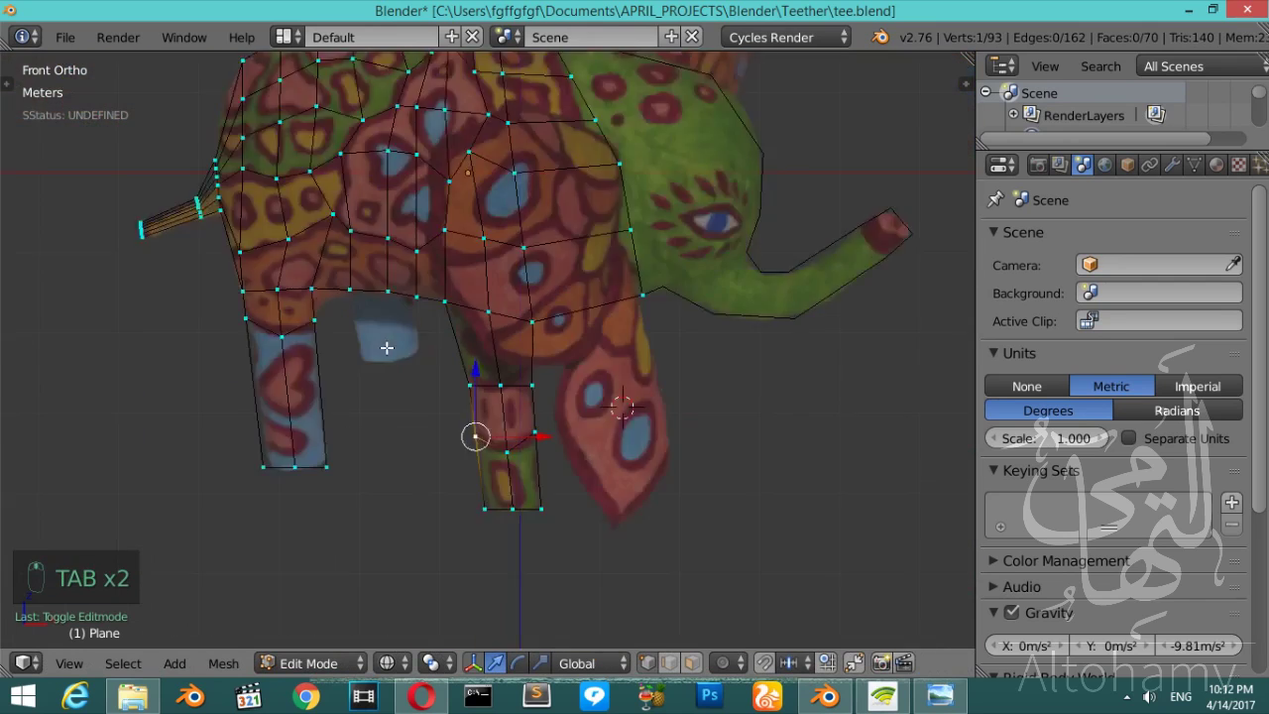
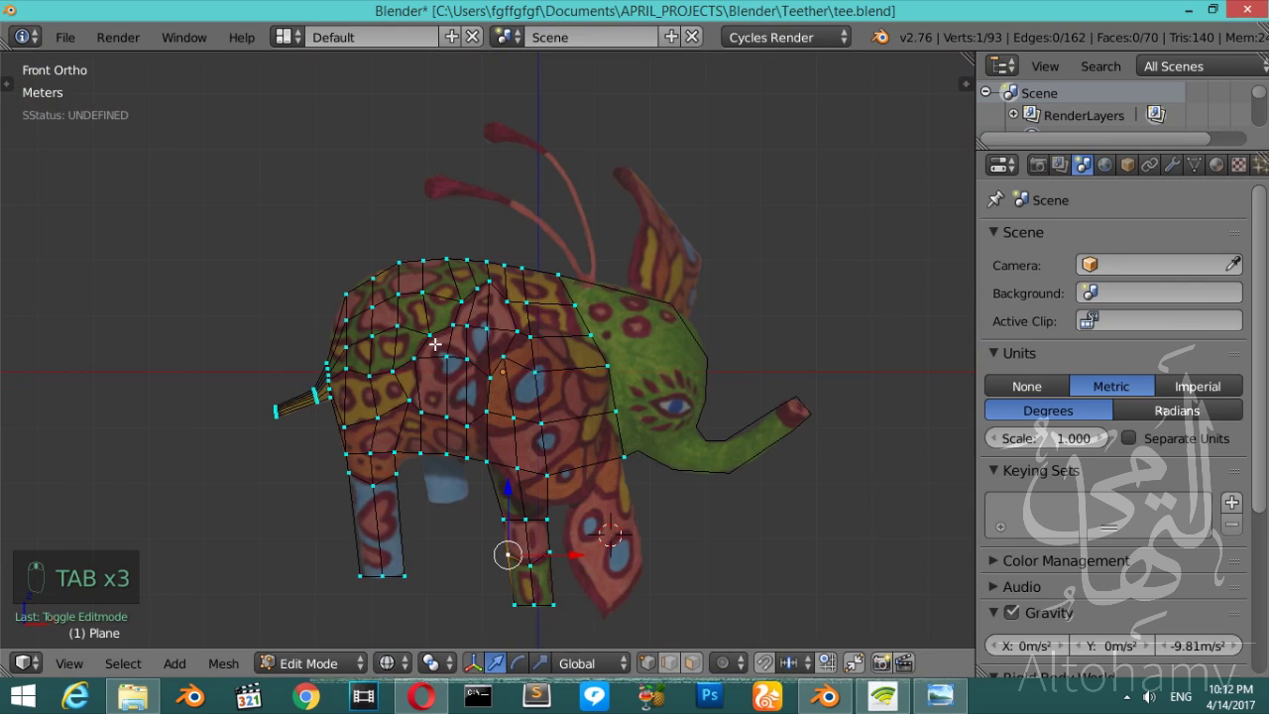
- From Top view select all vertices and extrude the outline into a slab, back to Front view
{"action": "key", "text": "KP_7"}
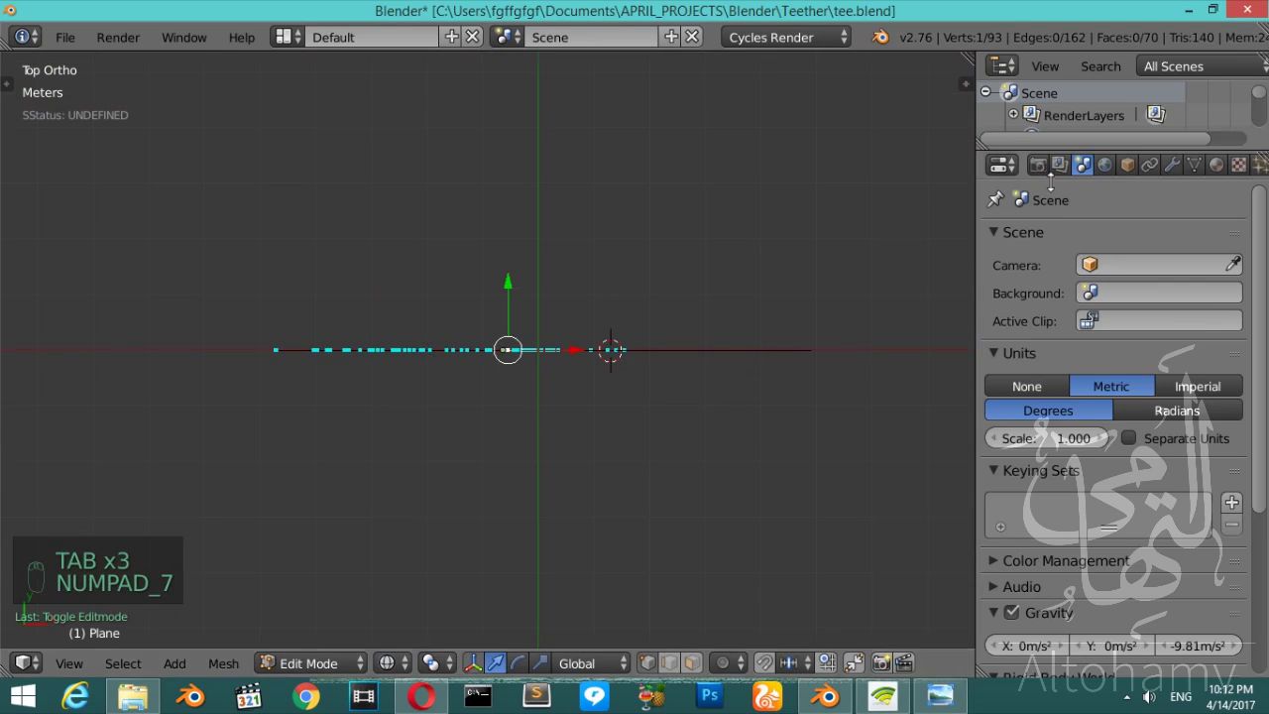
{"action": "key", "text": "a"}
{"action": "key", "text": "a"}
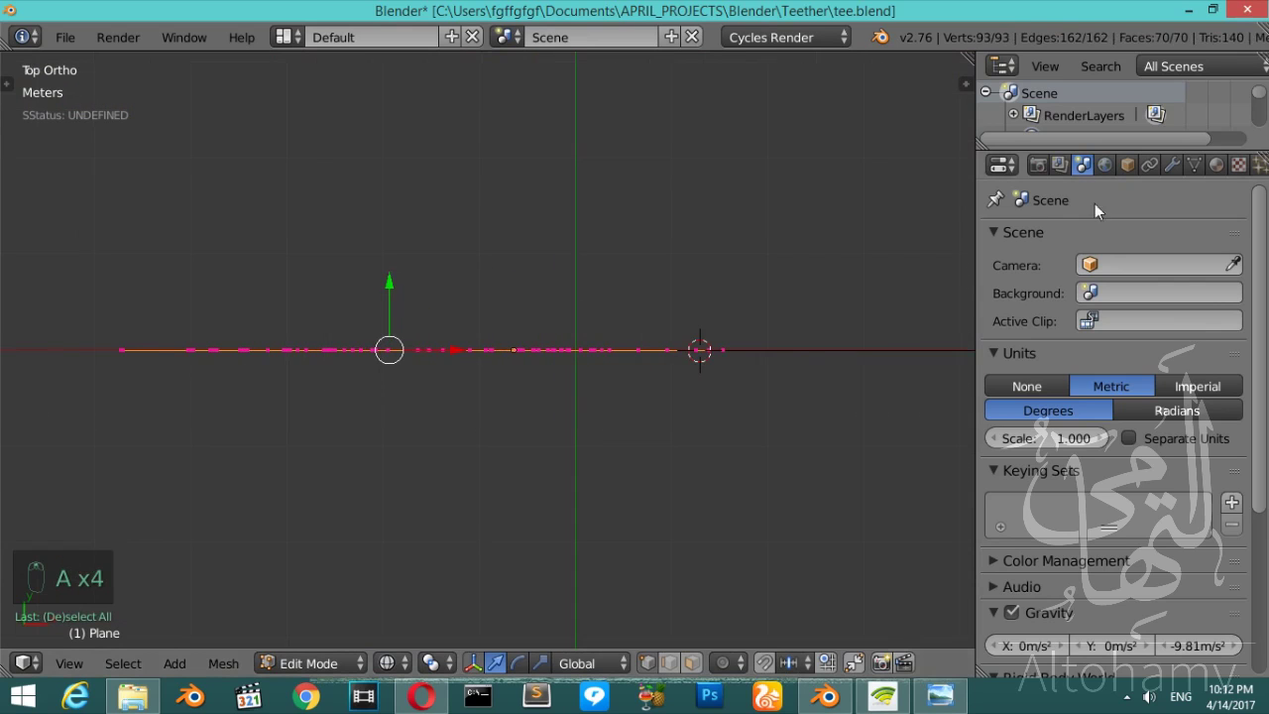
{"action": "key", "text": "e"}
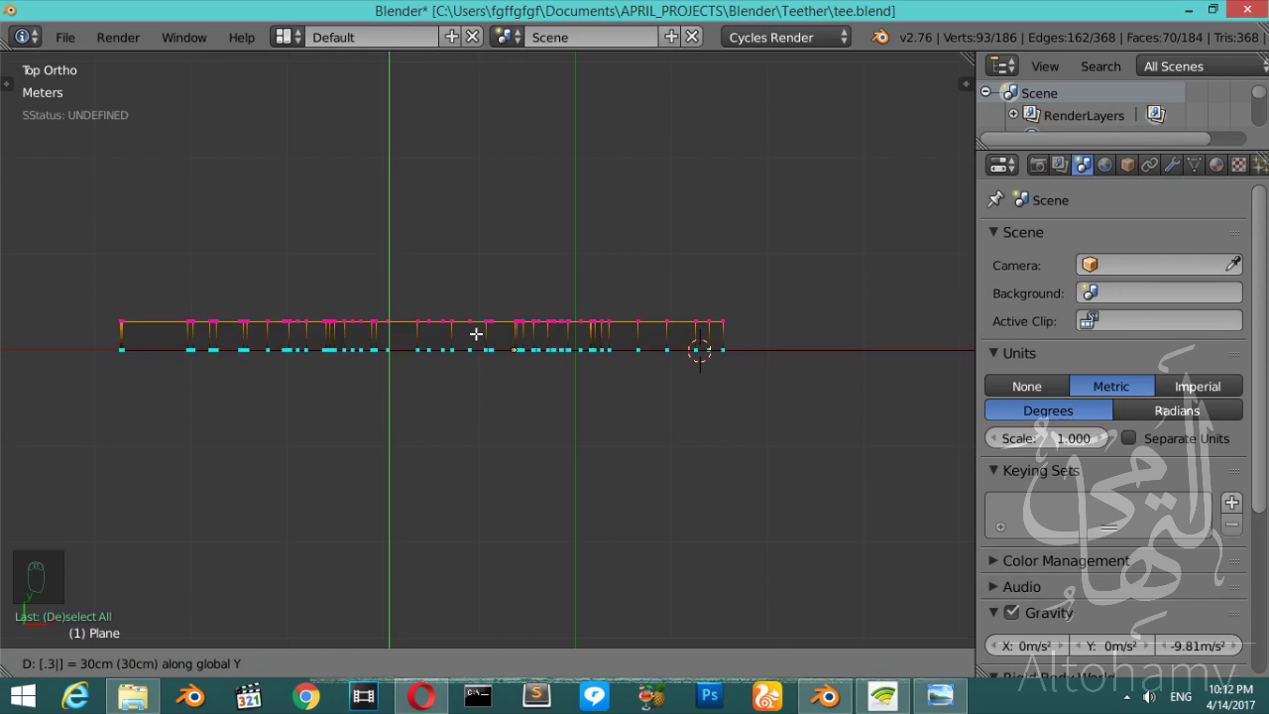
{"action": "key", "text": "KP_1"}
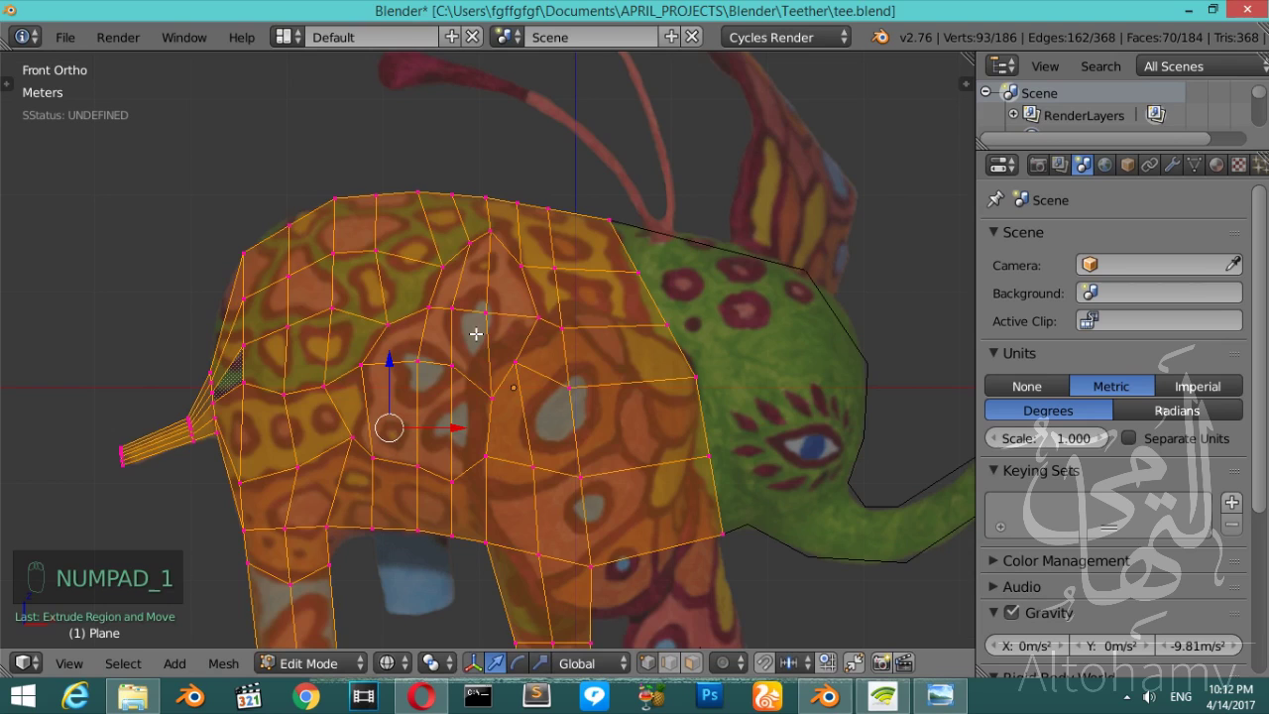
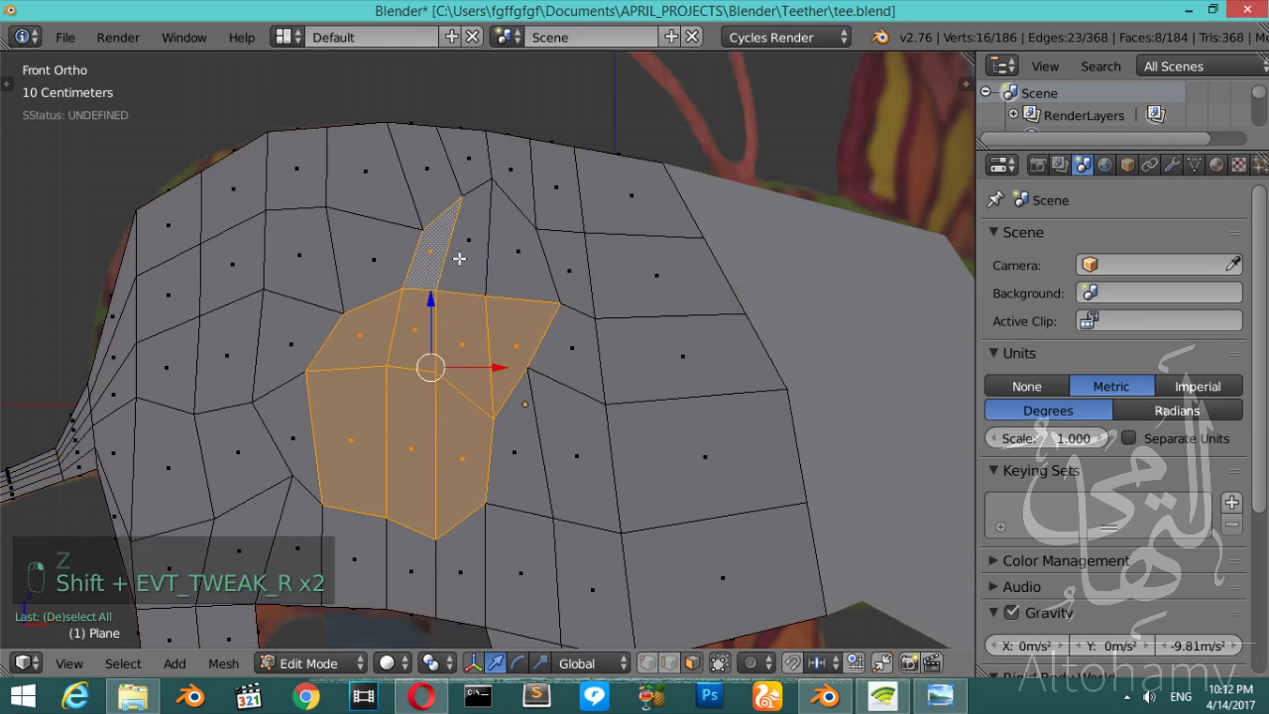
- Toggle X-ray so the painted texture patches are visible over the thickened body slab
{"action": "key", "text": "z"}
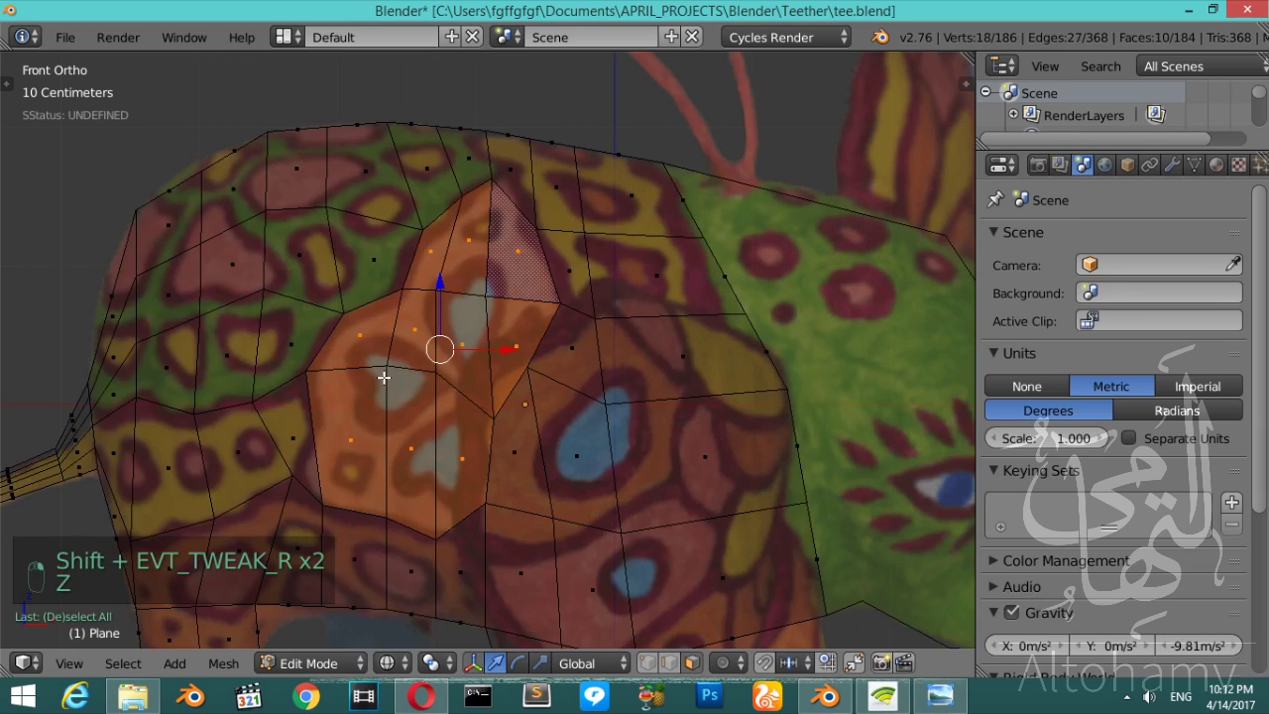
{"action": "key", "text": "z"}
{"action": "key", "text": "z"}
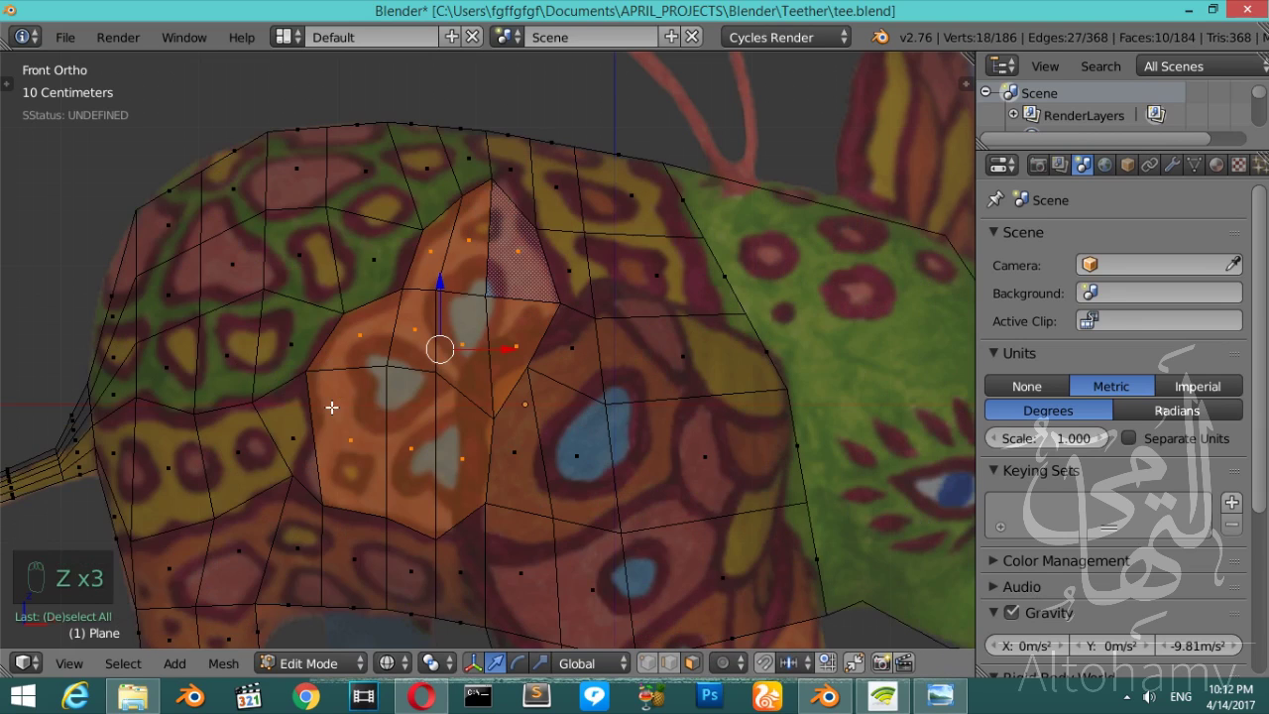
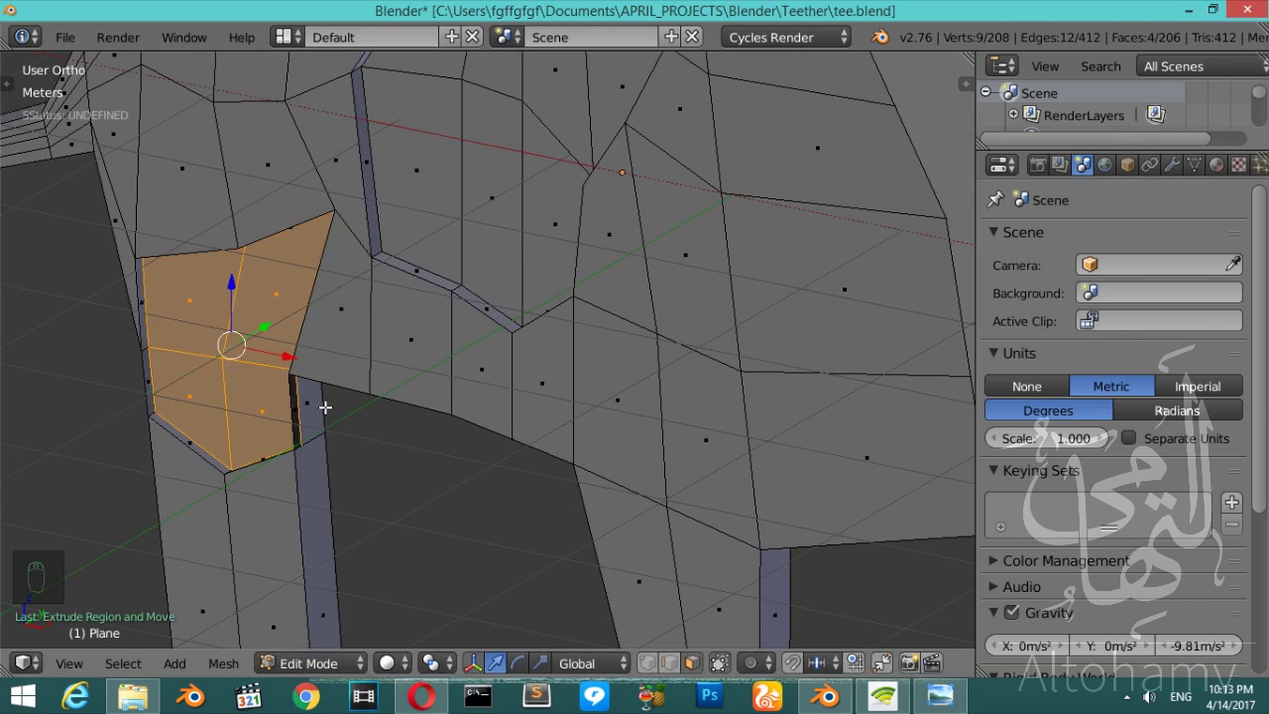
- Undo the stray inset and inset the four-face lower-body patch twice for its border groove
{"action": "key", "text": "ctrl+z"}
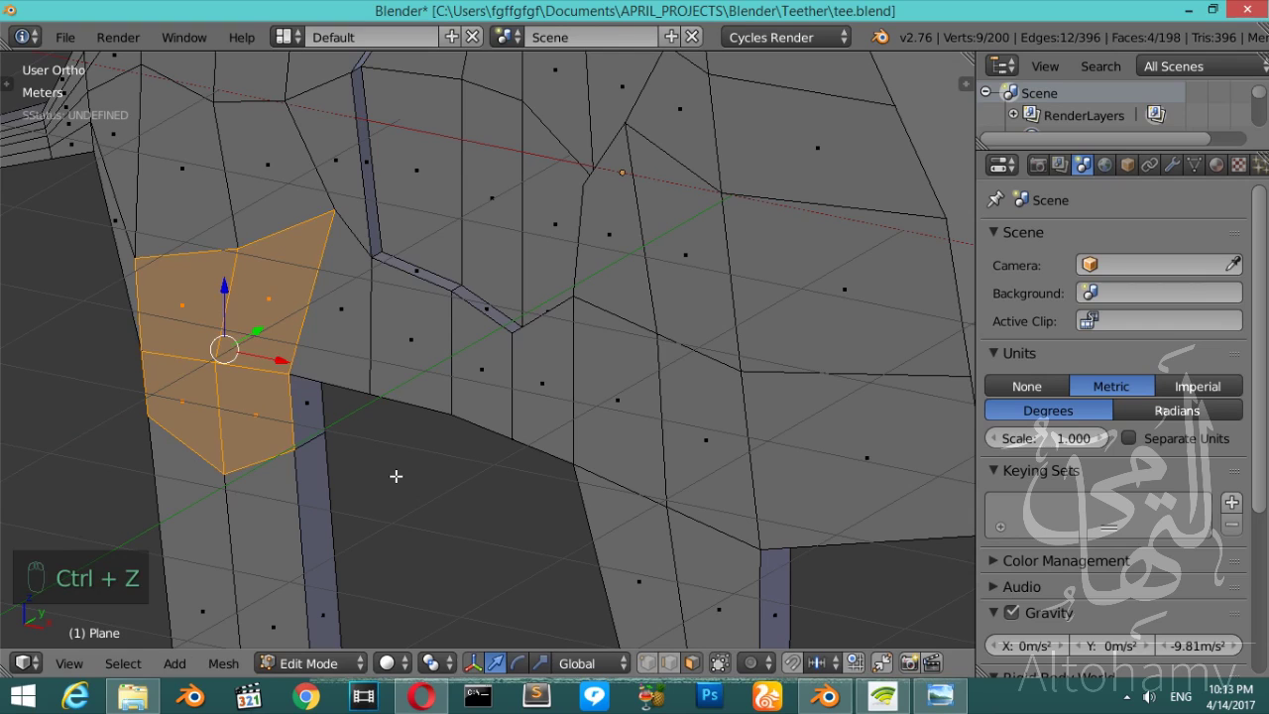
{"action": "key", "text": "s"}
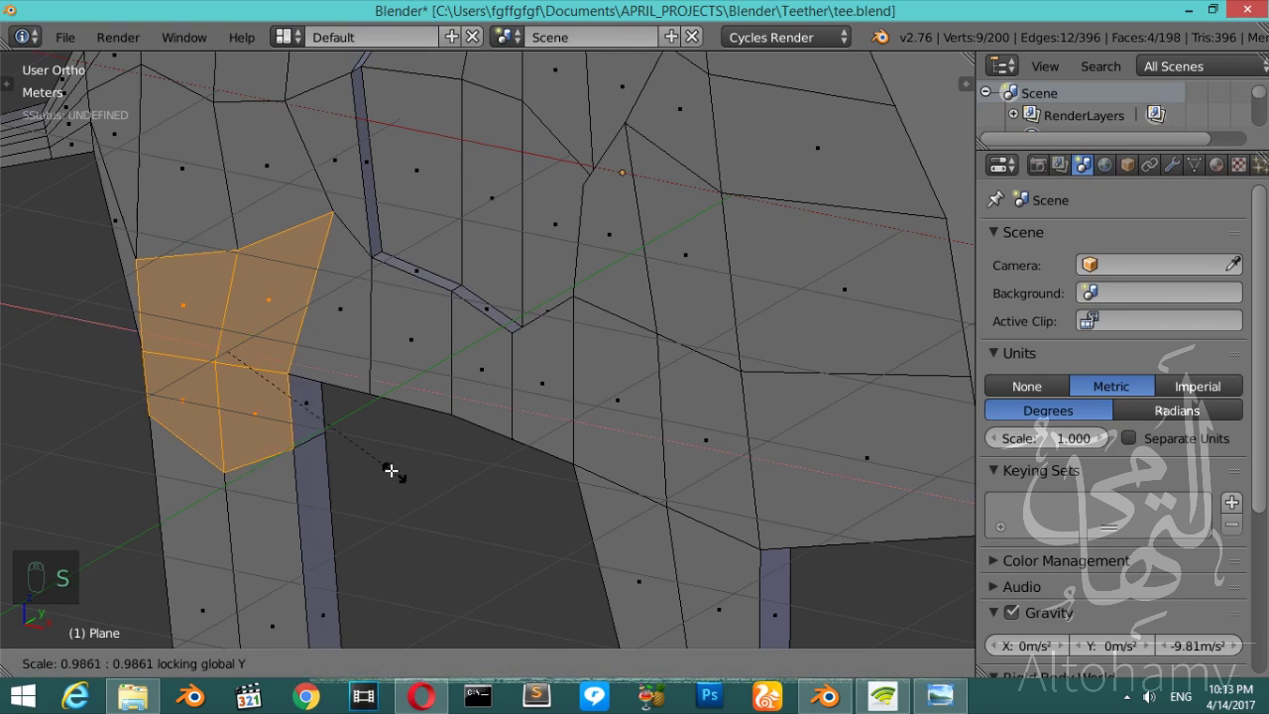
{"action": "key", "text": "e"}
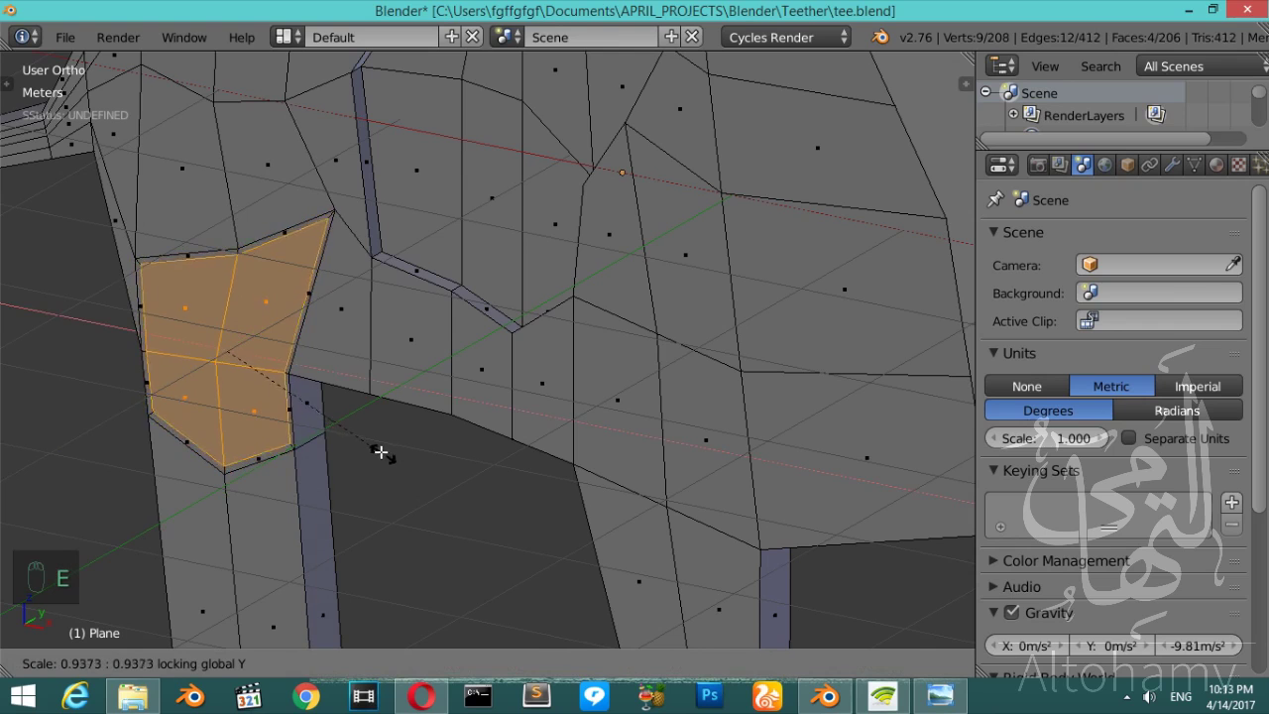
{"action": "key", "text": "e"}
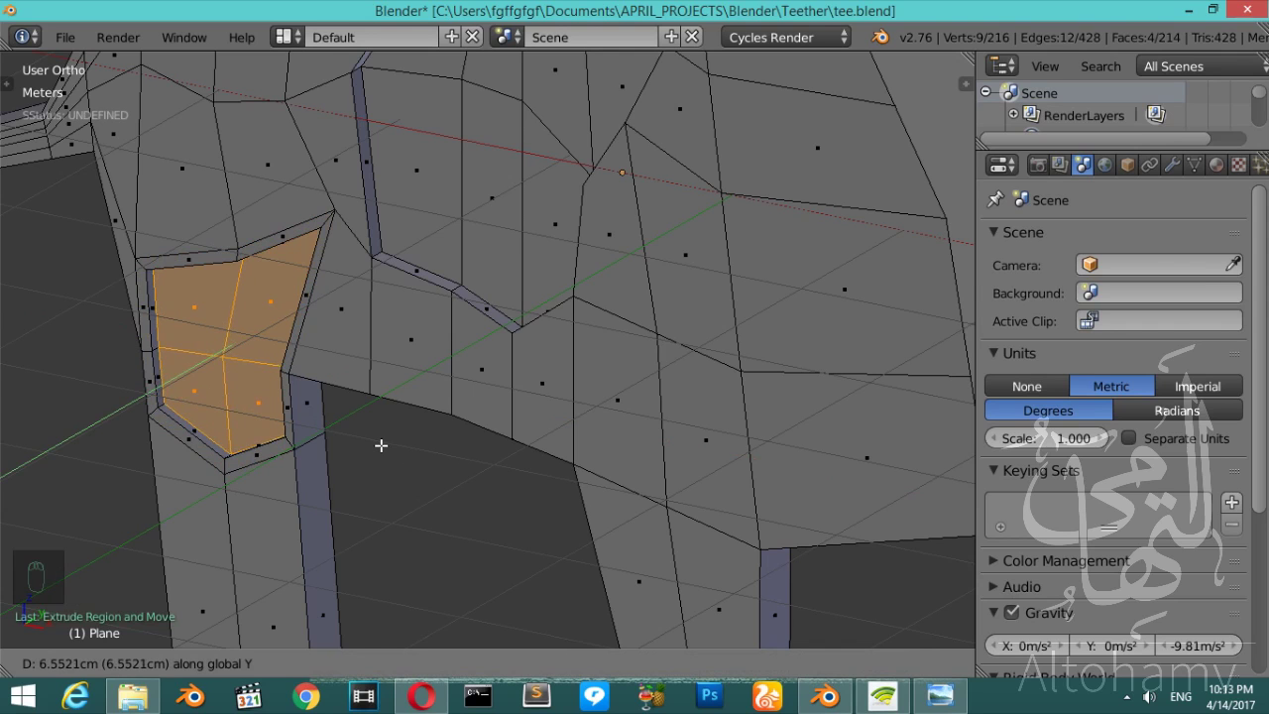
- Return to Front view in Edit Mode with X-ray to check the new inset borders
{"action": "key", "text": "`"}
{"action": "key", "text": "`"}
{"action": "key", "text": "Tab"}
{"action": "key", "text": "Tab"}
{"action": "key", "text": "Tab"}
{"action": "key", "text": "Tab"}
{"action": "key", "text": "Tab"}
{"action": "key", "text": "KP_1"}
{"action": "key", "text": "z"}
{"action": "key", "text": "Tab"}
{"action": "key", "text": "Tab"}
{"action": "key", "text": "Tab"}
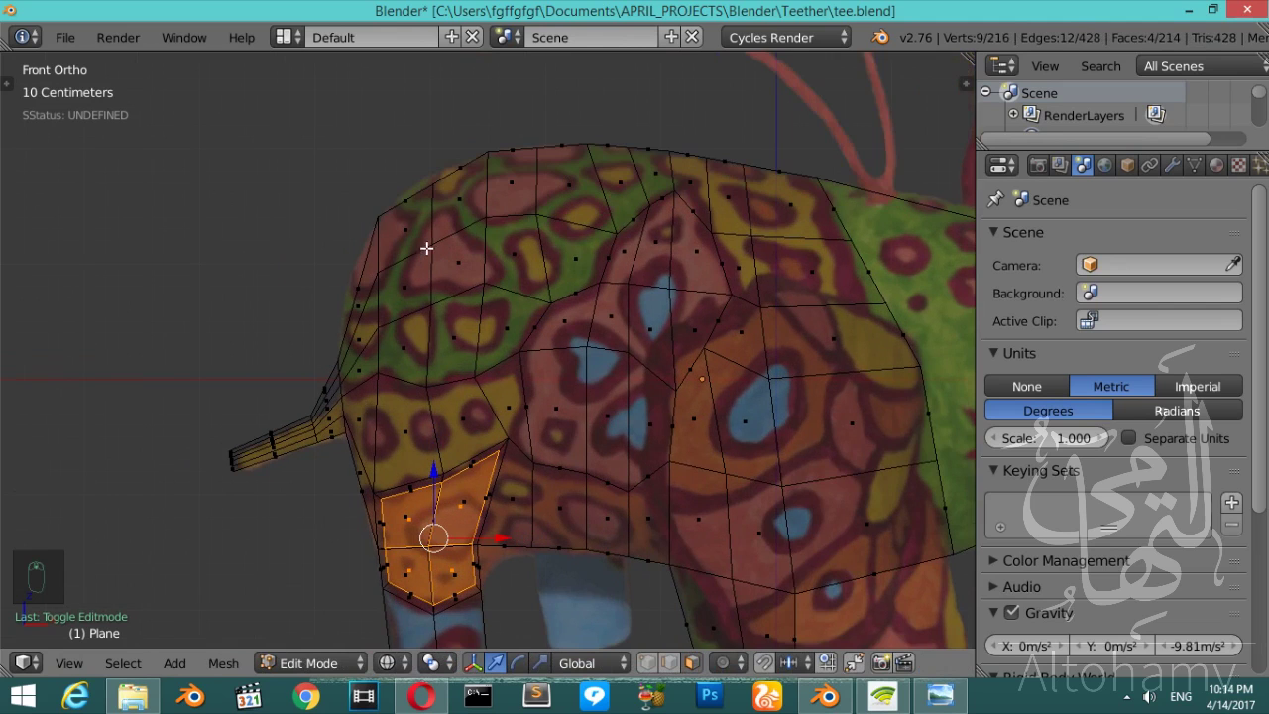
- Edit the head-and-trunk piece and bring the eye area into close view
{"action": "key", "text": "z"}
{"action": "key", "text": "Tab"}
{"action": "left_click_drag", "start_coordinate": [863, 359], "coordinate": [611, 351]}
{"action": "key", "text": "z"}
{"action": "key", "text": "Tab"}
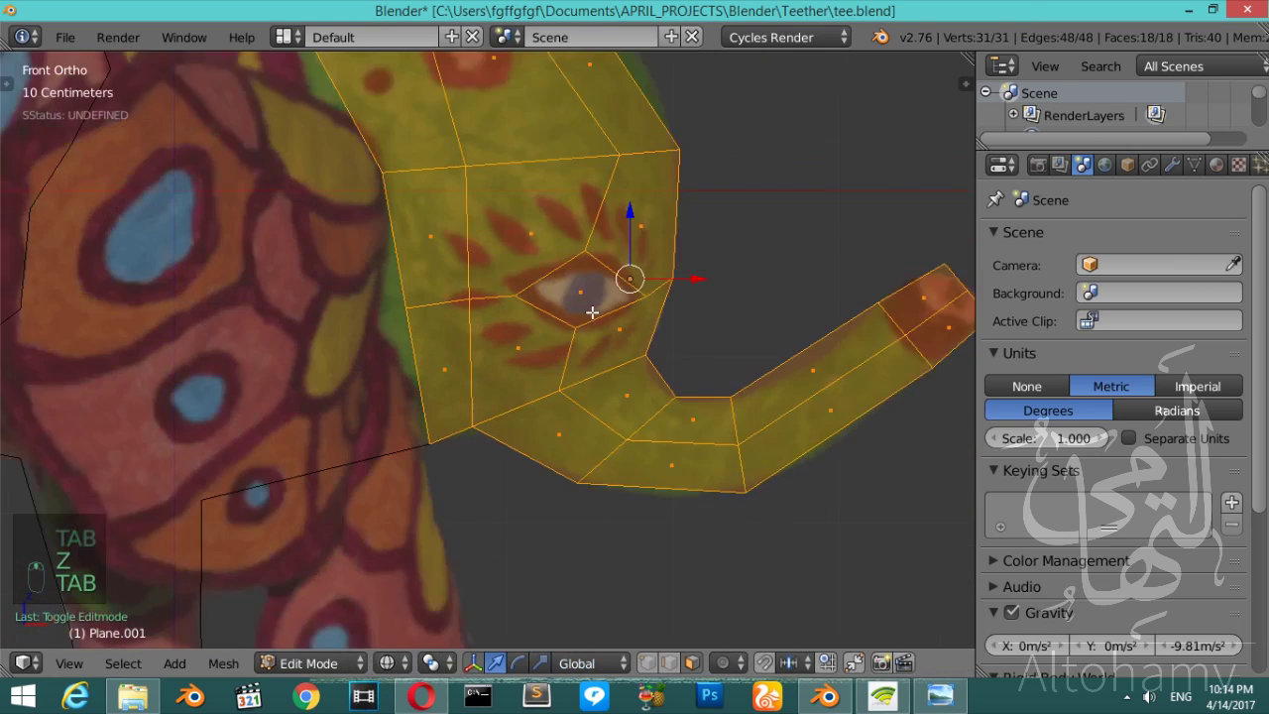
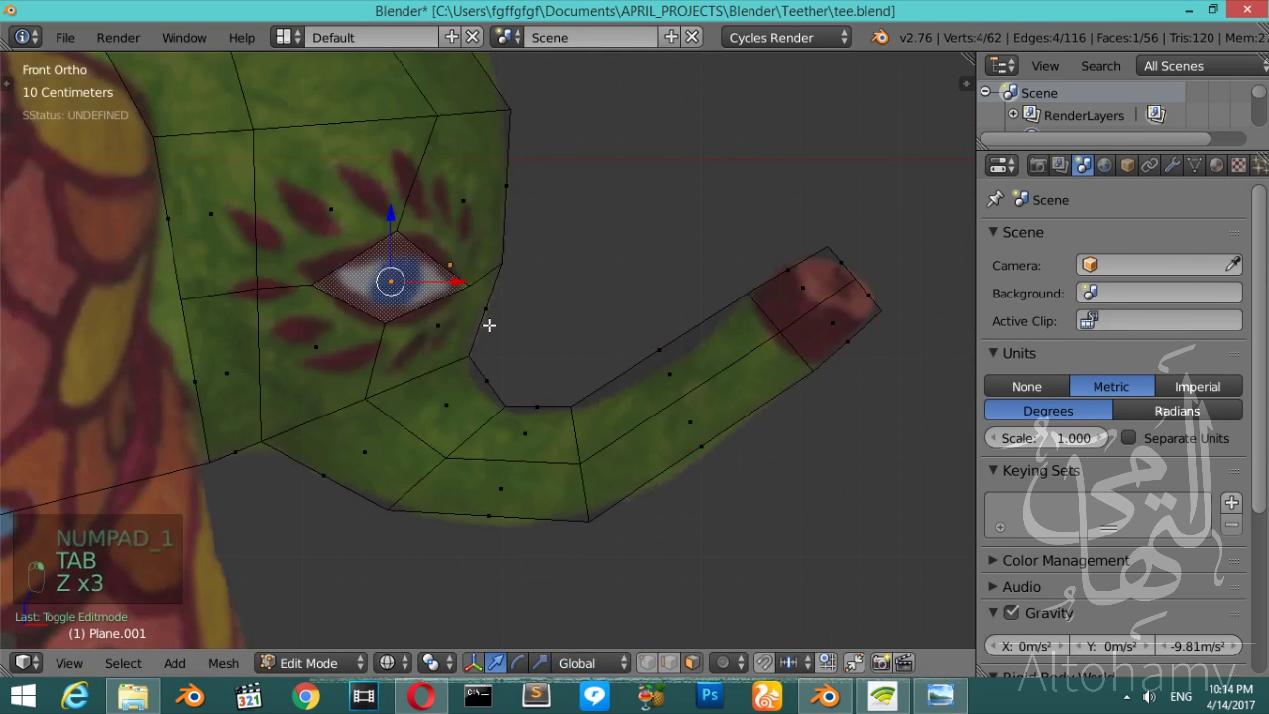
- Inset the eye face and push it inward from Top view to form a recessed pocket, then finish editing
{"action": "key", "text": "z"}
{"action": "key", "text": "KP_7"}
{"action": "key", "text": "z"}
{"action": "key", "text": "e"}
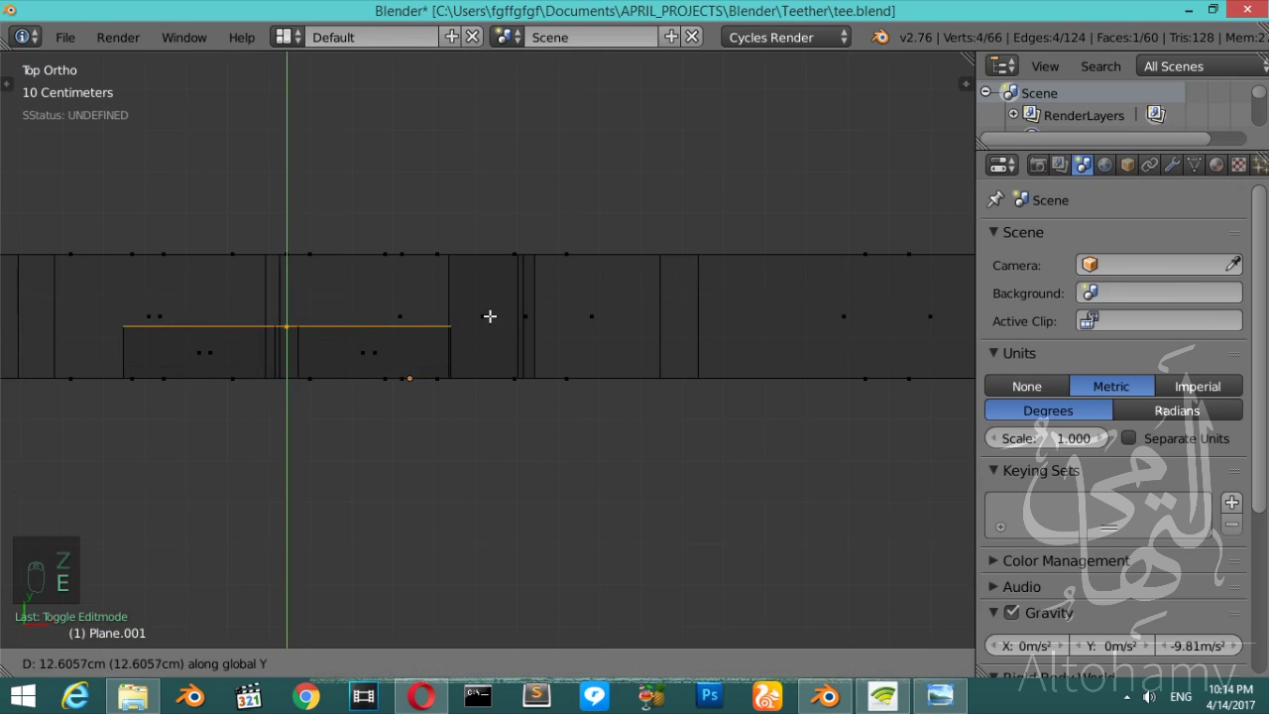
{"action": "key", "text": "Tab"}
{"action": "left_click_drag", "start_coordinate": [498, 370], "coordinate": [504, 307]}
{"action": "key", "text": "KP_1"}
{"action": "left_click_drag", "start_coordinate": [523, 438], "coordinate": [490, 351]}
- Add a small plane above the eye and skew and rotate it into a diamond over the petal mark
{"action": "left_click", "coordinate": [490, 351]}
{"action": "key", "text": "shift+a"}
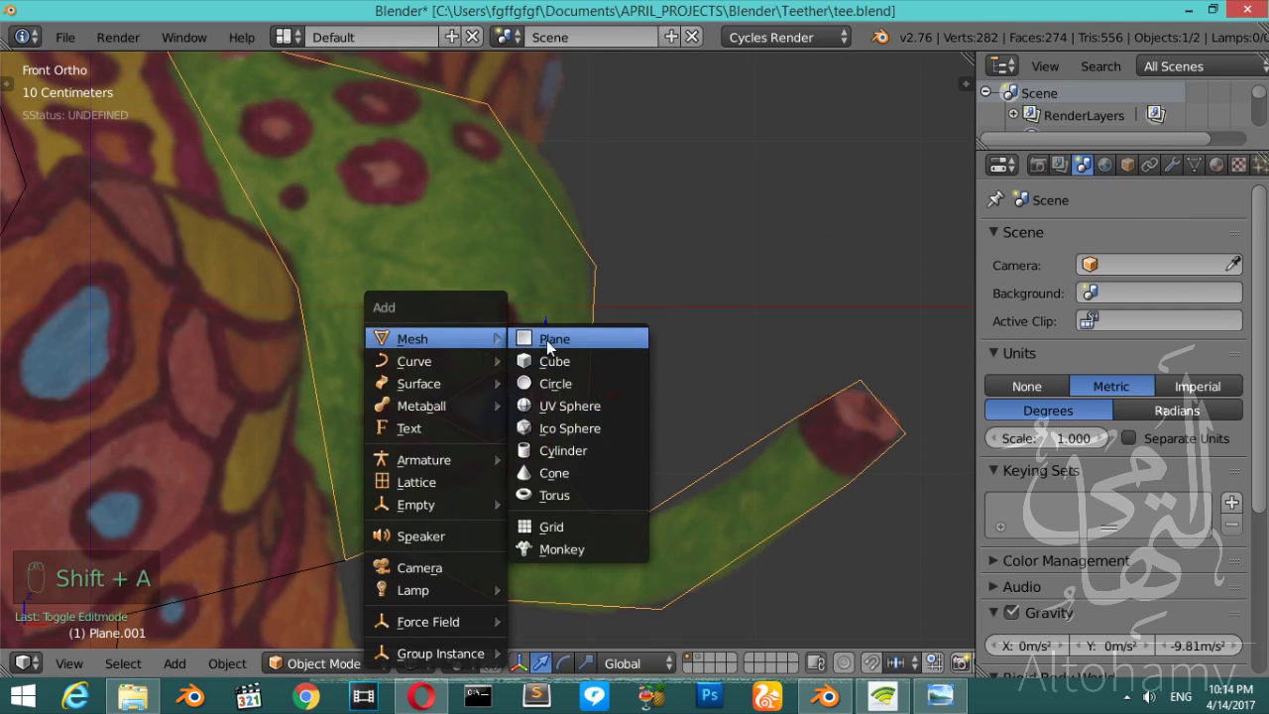
{"action": "key", "text": "r"}
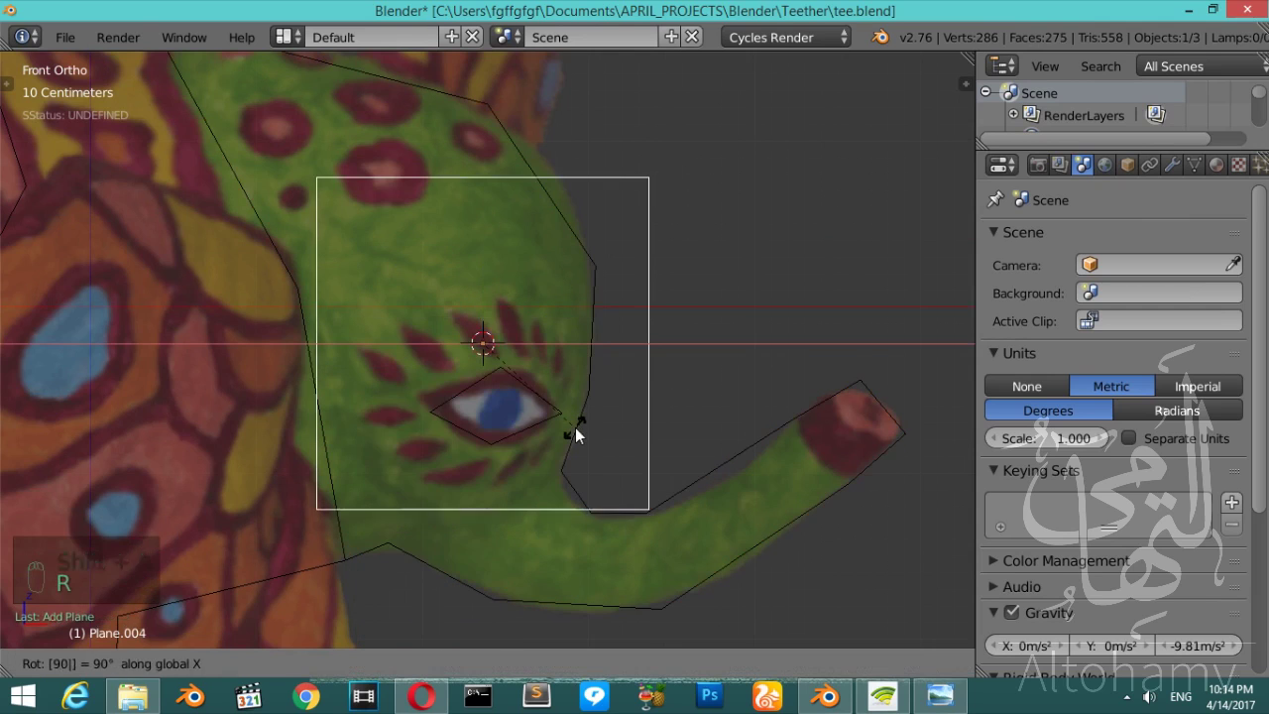
{"action": "key", "text": "s"}
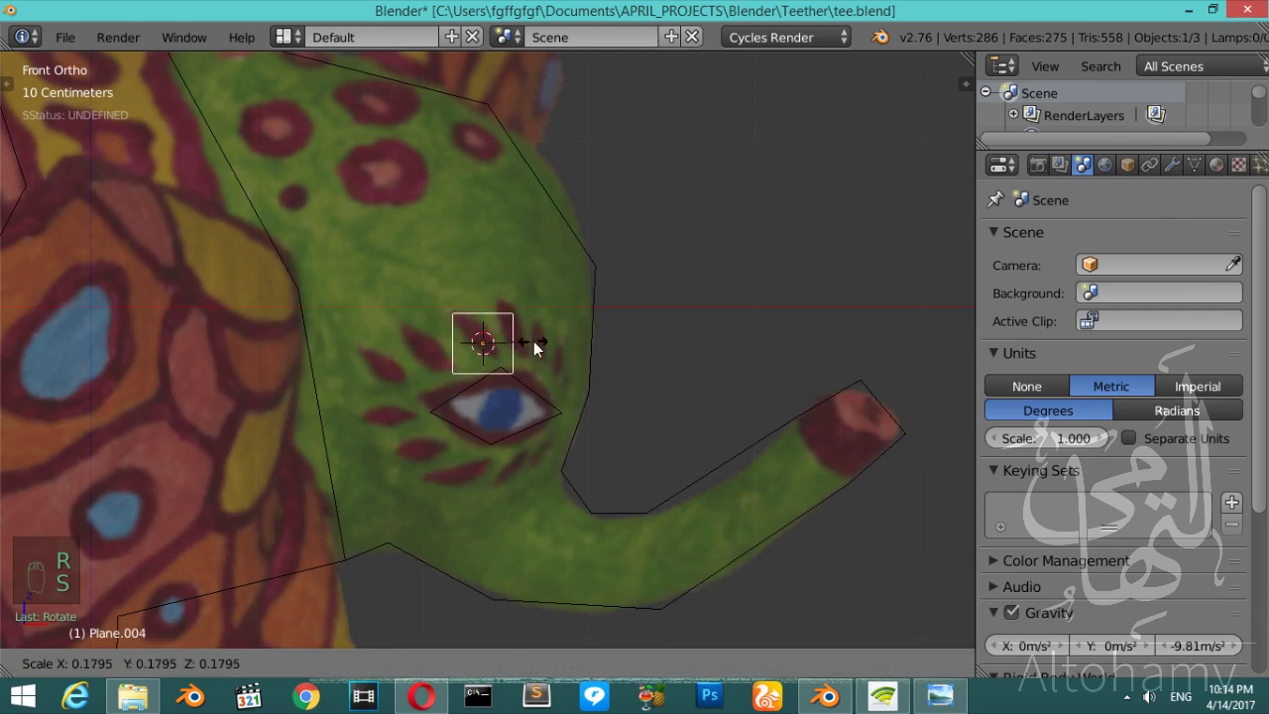
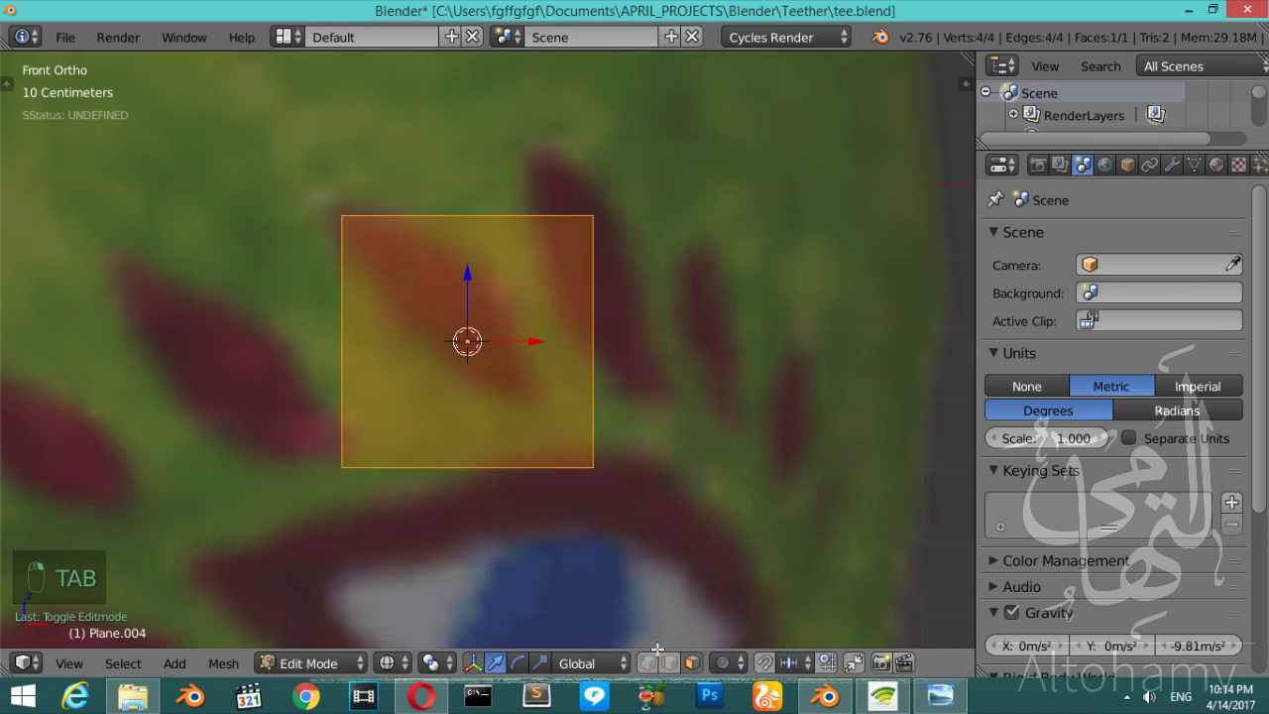
{"action": "key", "text": "g"}
{"action": "key", "text": "g"}
{"action": "key", "text": "g"}
{"action": "key", "text": "g"}
{"action": "key", "text": "Tab"}
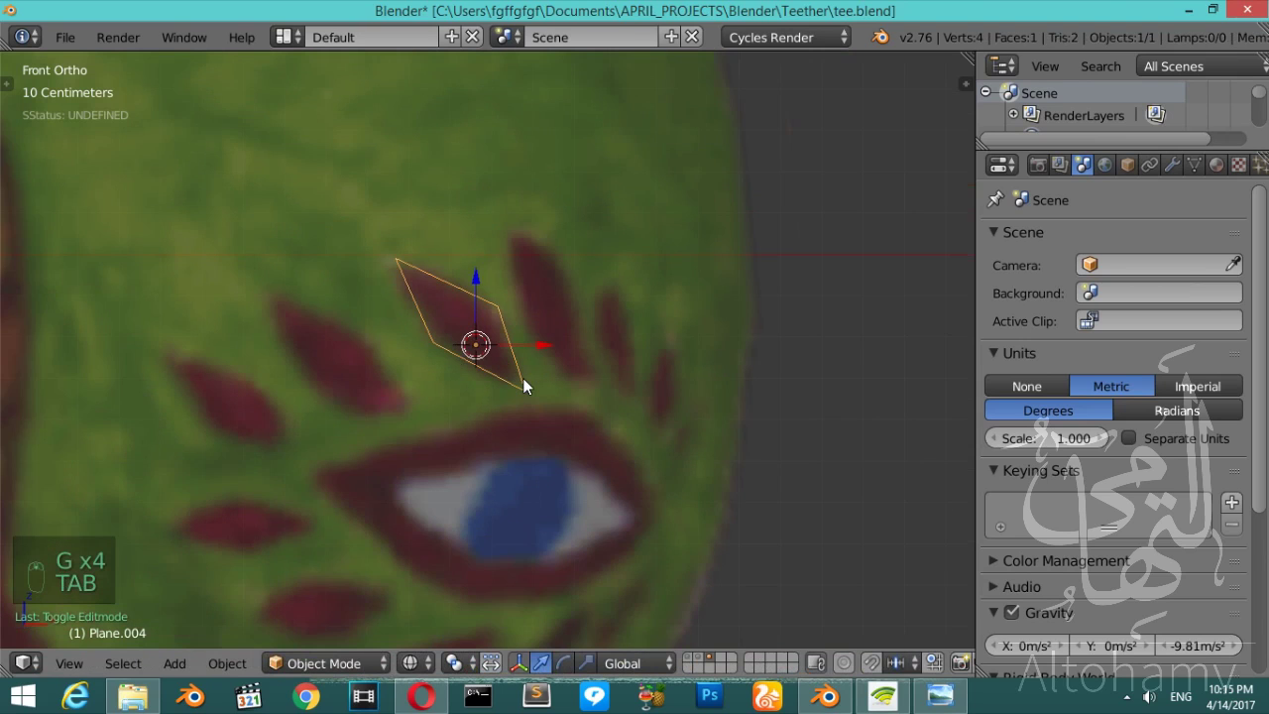
- Extrude the diamond into a thin slab from Top view and return to Front view
{"action": "key", "text": "KP_7"}
{"action": "key", "text": "Tab"}
{"action": "key", "text": "a"}
{"action": "key", "text": "a"}
{"action": "key", "text": "e"}
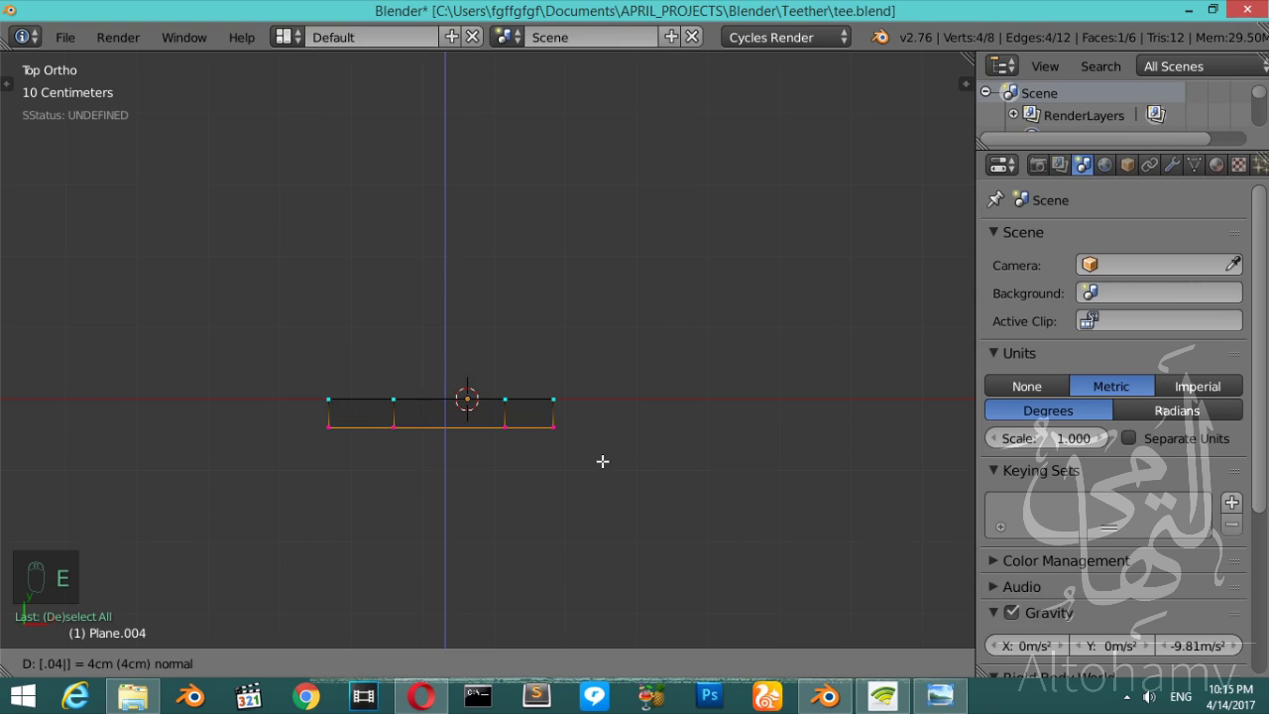
{"action": "key", "text": "Tab"}
{"action": "key", "text": "KP_1"}
{"action": "key", "text": "z"}
{"action": "key", "text": "z"}
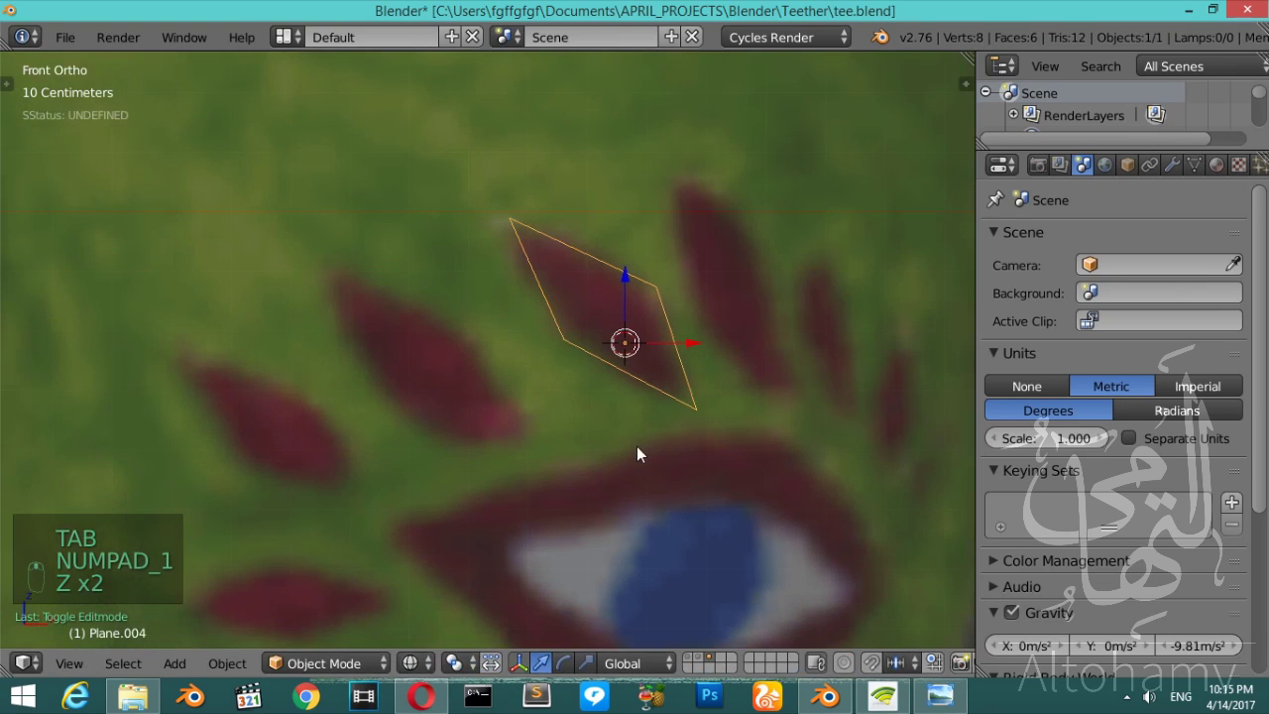
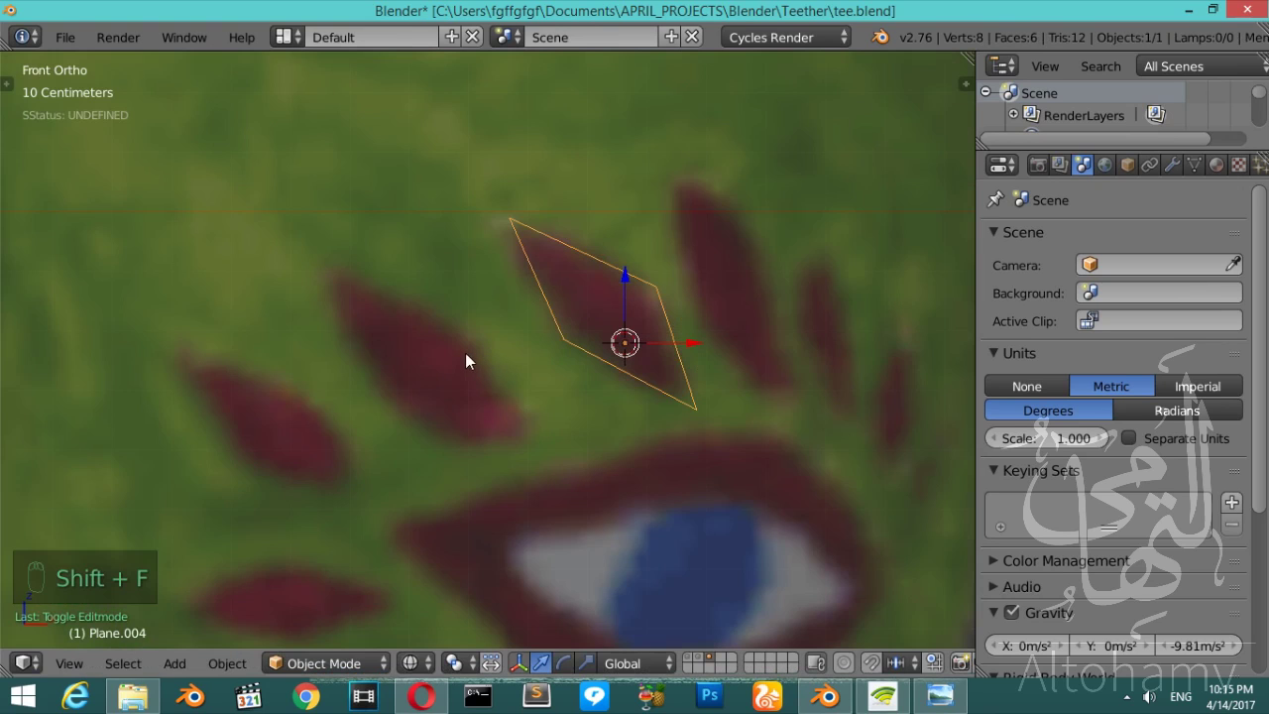
- Duplicate the diamond slab and rotate and scale copies over the petal marks beside the eye
{"action": "key", "text": "shift+d"}
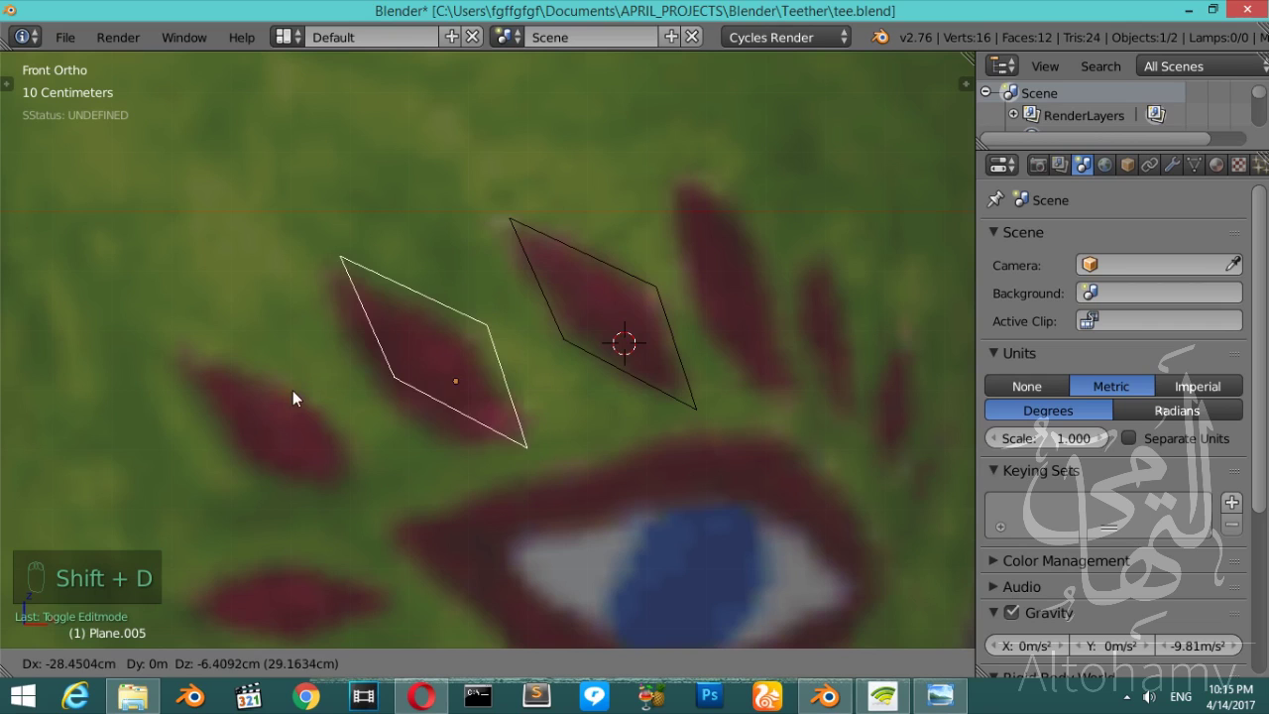
{"action": "key", "text": "r"}
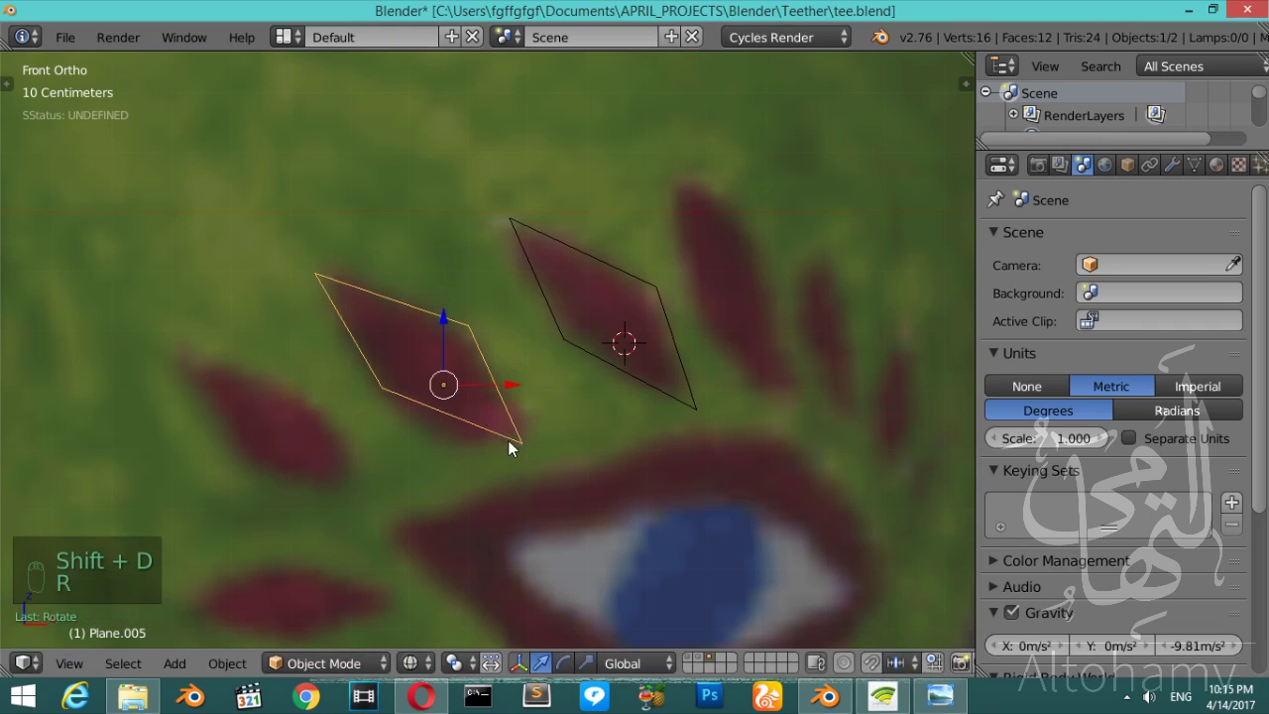
{"action": "key", "text": "shift+d"}
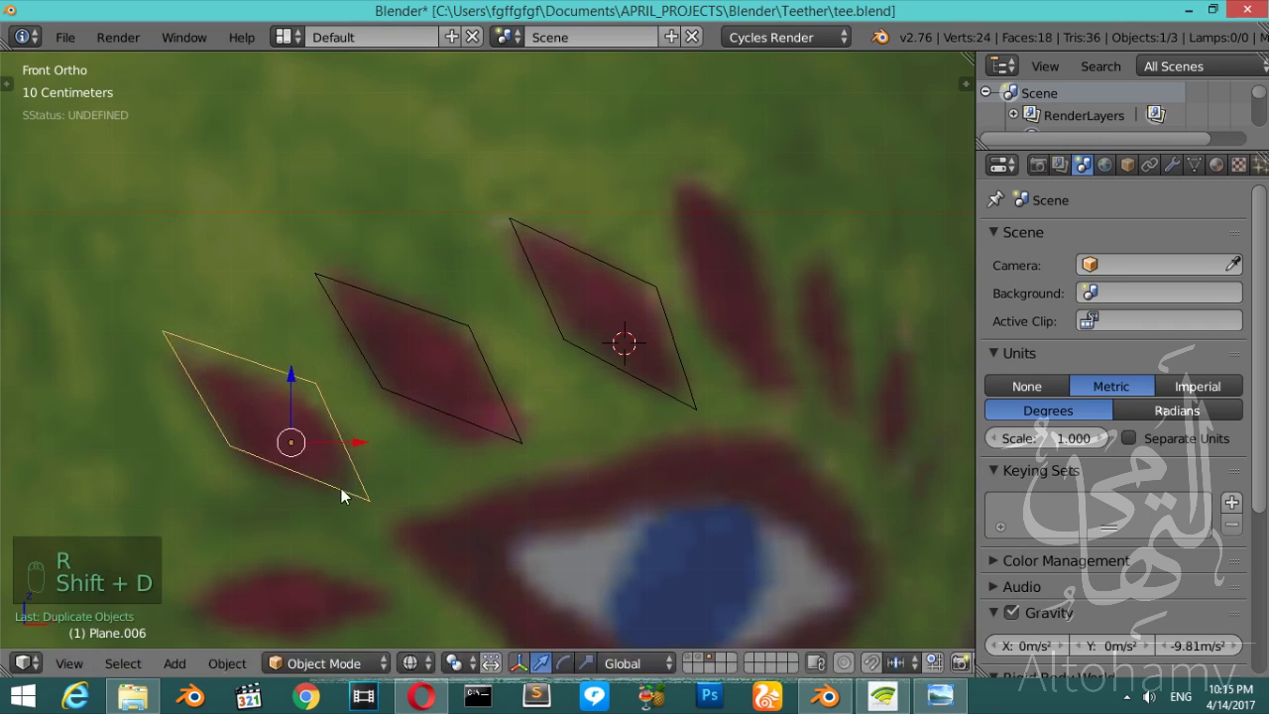
{"action": "key", "text": "s"}
{"action": "left_click_drag", "start_coordinate": [377, 444], "coordinate": [504, 478]}
{"action": "key", "text": "shift+d"}
{"action": "key", "text": "r"}
{"action": "left_click", "coordinate": [370, 460]}
{"action": "left_click", "coordinate": [393, 475]}
{"action": "middle_click", "coordinate": [396, 464]}
- Place two more duplicated slabs over the petal marks under the eye
{"action": "key", "text": "shift+d"}
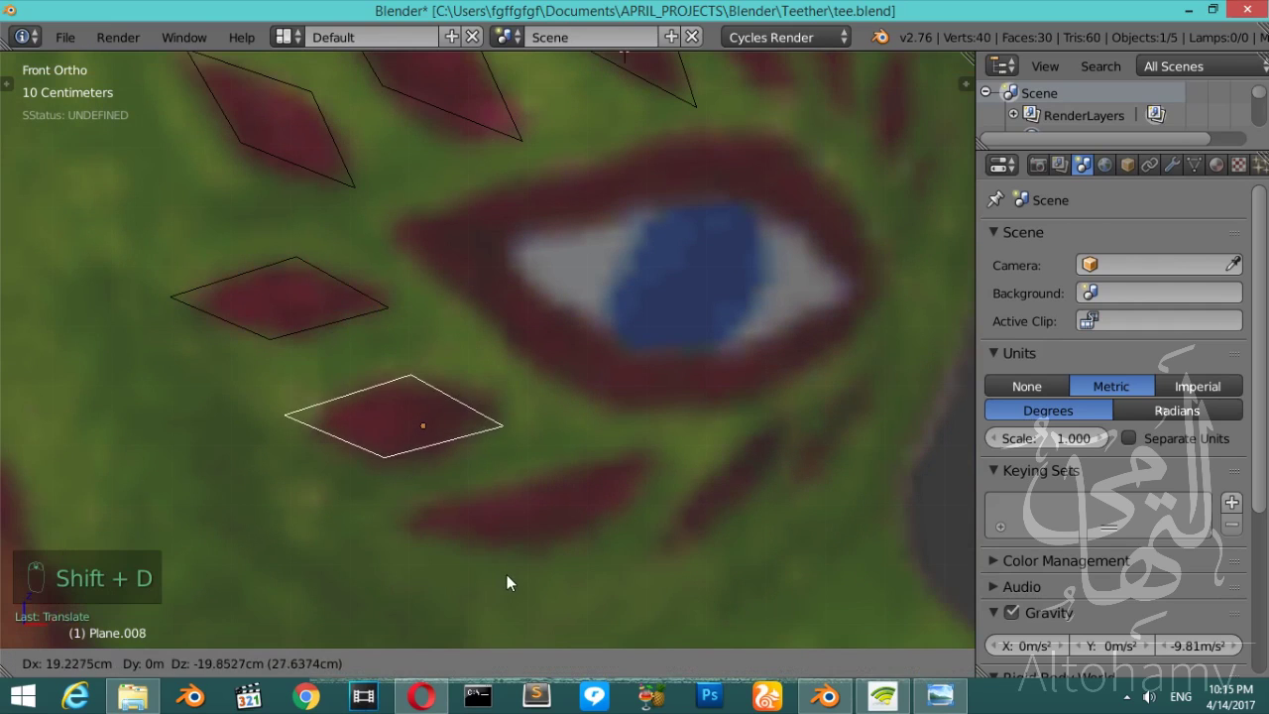
{"action": "key", "text": "r"}
{"action": "left_click_drag", "start_coordinate": [490, 432], "coordinate": [618, 504]}
{"action": "key", "text": "shift+d"}
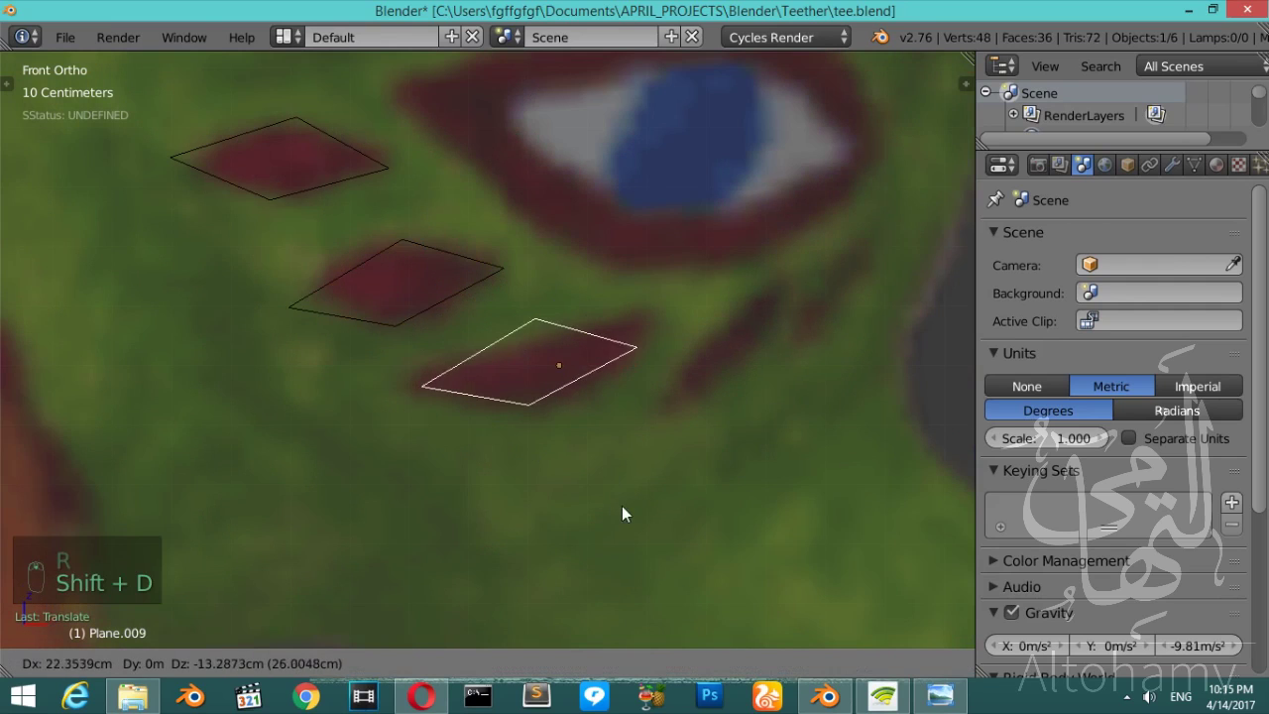
{"action": "key", "text": "r"}
- Move the latest slab's corners in Edit Mode so it fits its petal mark
{"action": "key", "text": "Tab"}
{"action": "key", "text": "z"}
{"action": "key", "text": "z"}
{"action": "key", "text": "a"}
{"action": "key", "text": "b"}
{"action": "key", "text": "g"}
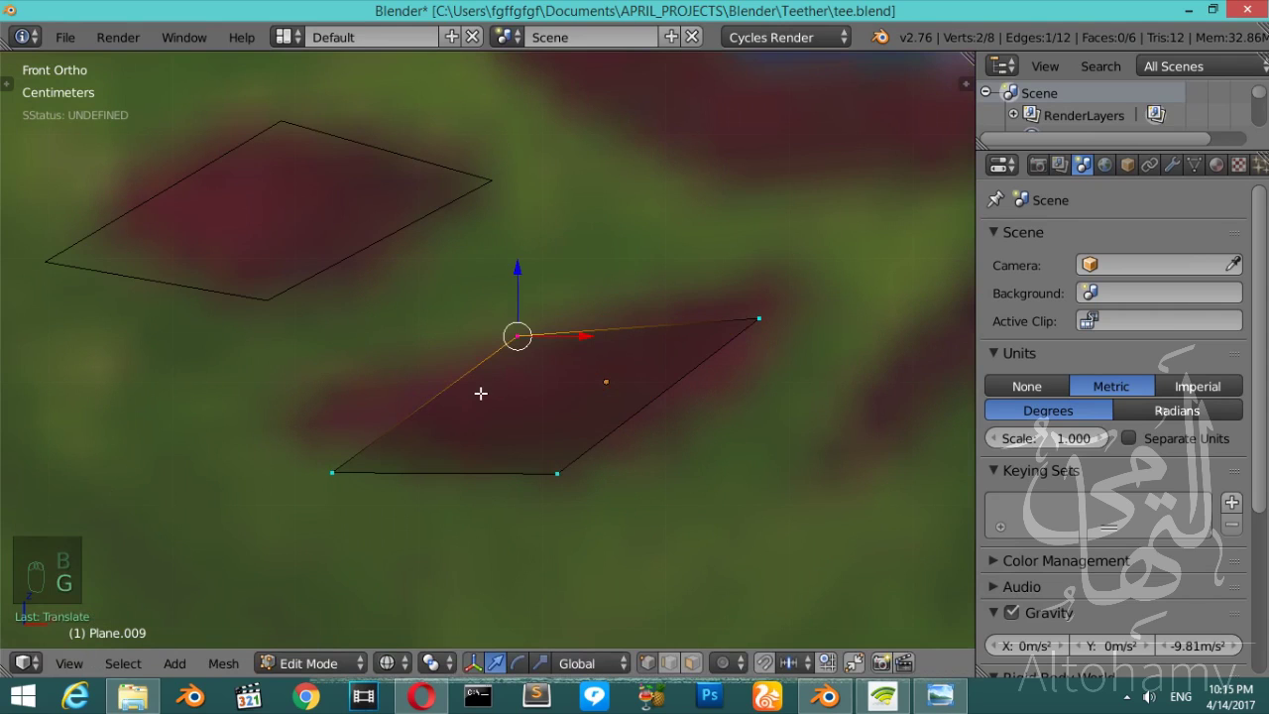
{"action": "key", "text": "a"}
{"action": "key", "text": "a"}
{"action": "key", "text": "a"}
{"action": "key", "text": "b"}
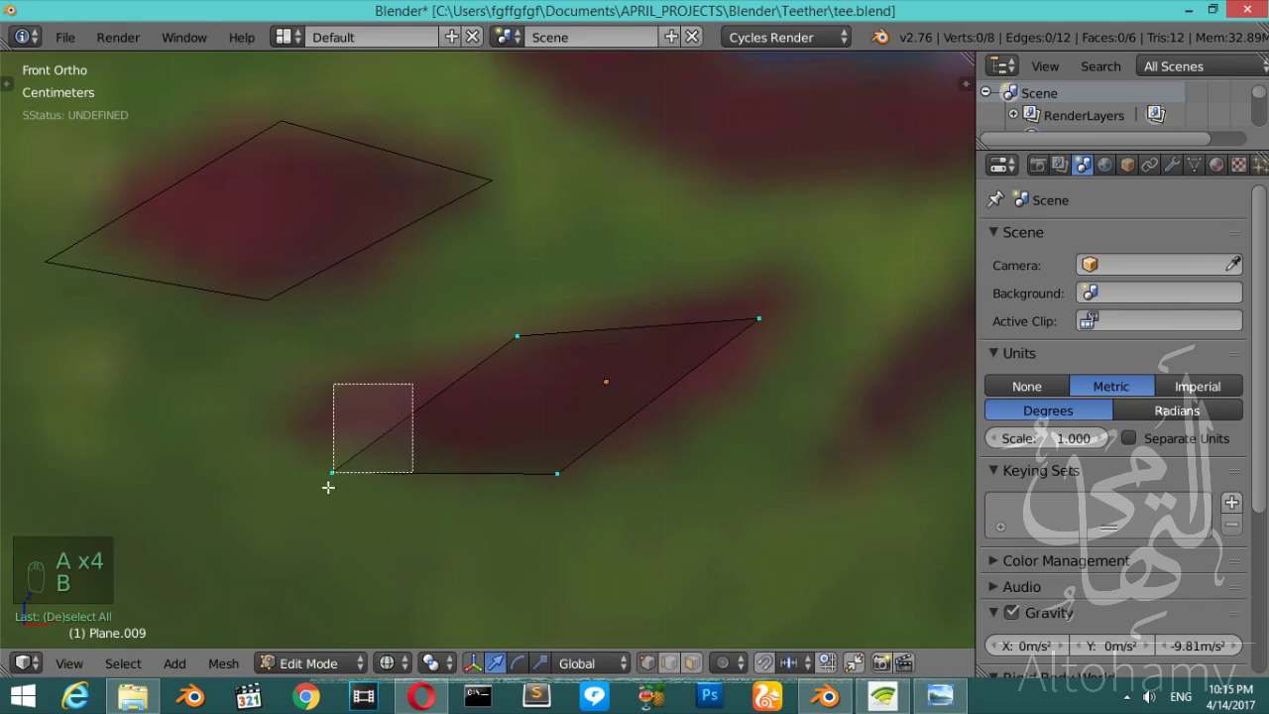
{"action": "key", "text": "g"}
{"action": "key", "text": "a"}
{"action": "key", "text": "Tab"}
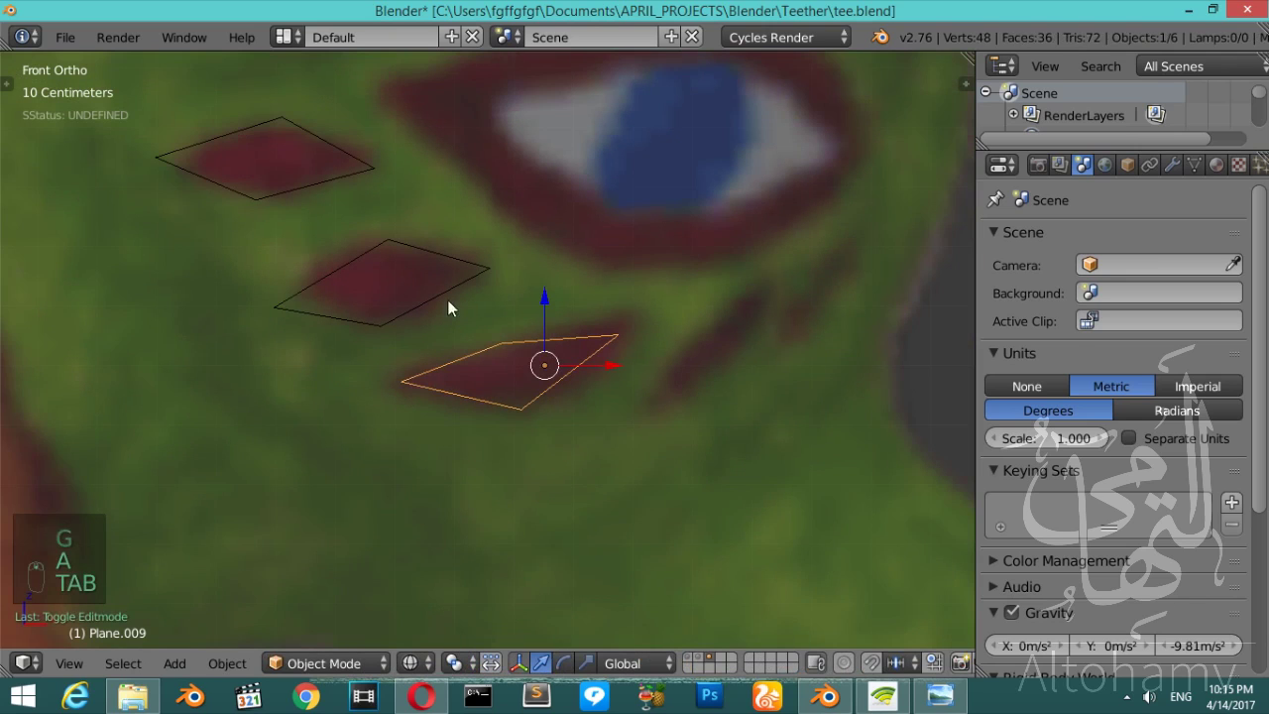
- Duplicate an upright copy and rotate and resize it over the next petal
{"action": "left_click_drag", "start_coordinate": [422, 294], "coordinate": [779, 363]}
{"action": "key", "text": "shift+d"}
{"action": "key", "text": "r"}
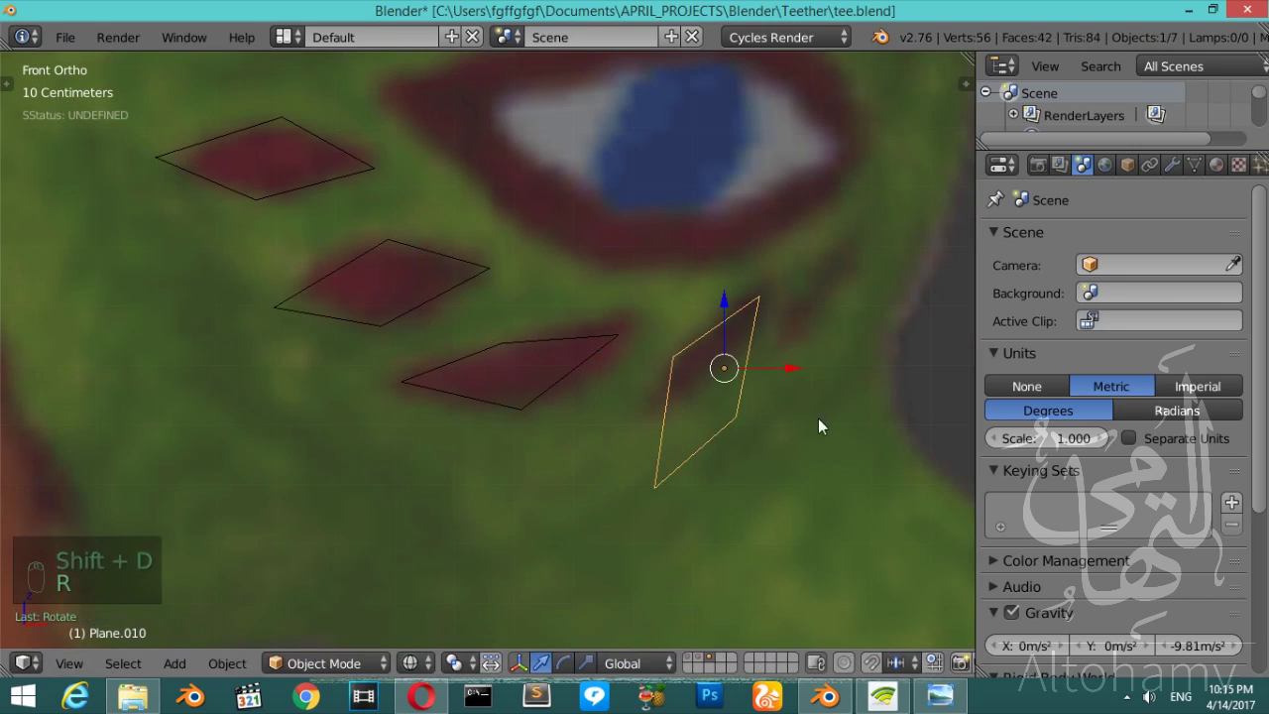
{"action": "key", "text": "s"}
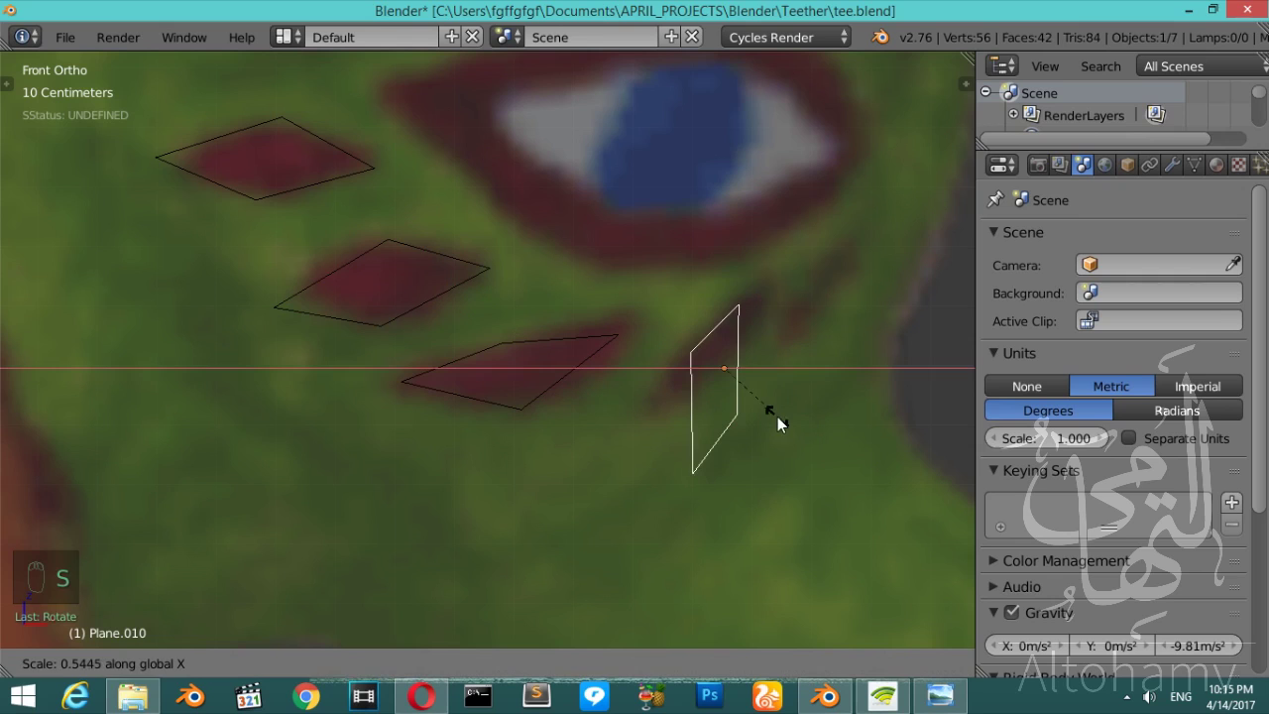
{"action": "key", "text": "r"}
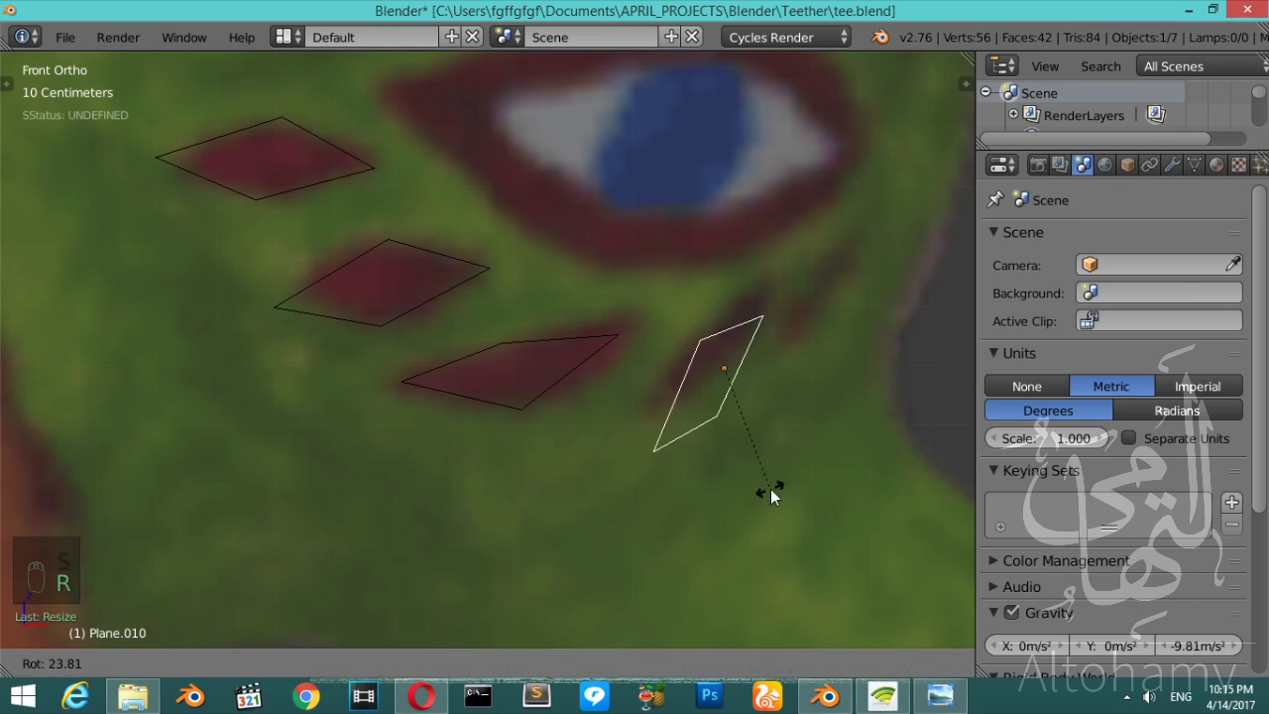
{"action": "key", "text": "g"}
- Make another copy, reshape its corners and turn and resize it onto its petal
{"action": "key", "text": "shift+d"}
{"action": "key", "text": "Tab"}
{"action": "key", "text": "a"}
{"action": "key", "text": "b"}
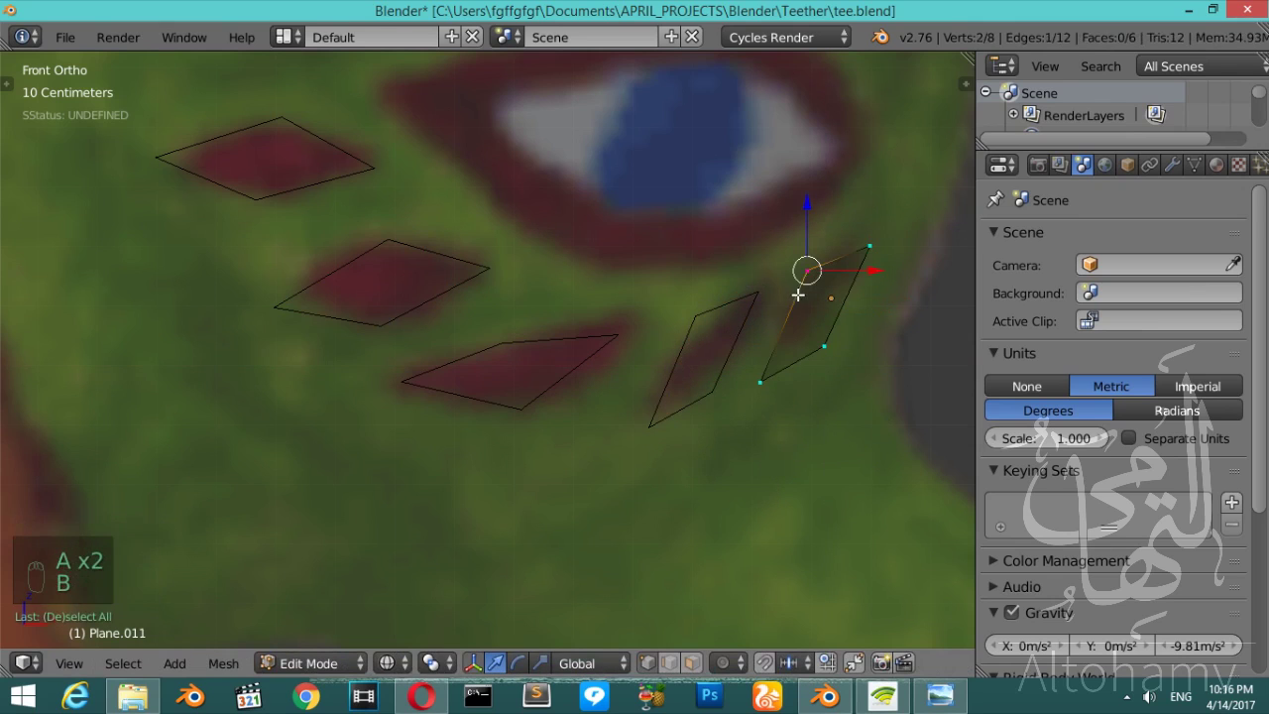
{"action": "key", "text": "g"}
{"action": "key", "text": "a"}
{"action": "key", "text": "a"}
{"action": "key", "text": "r"}
{"action": "key", "text": "s"}
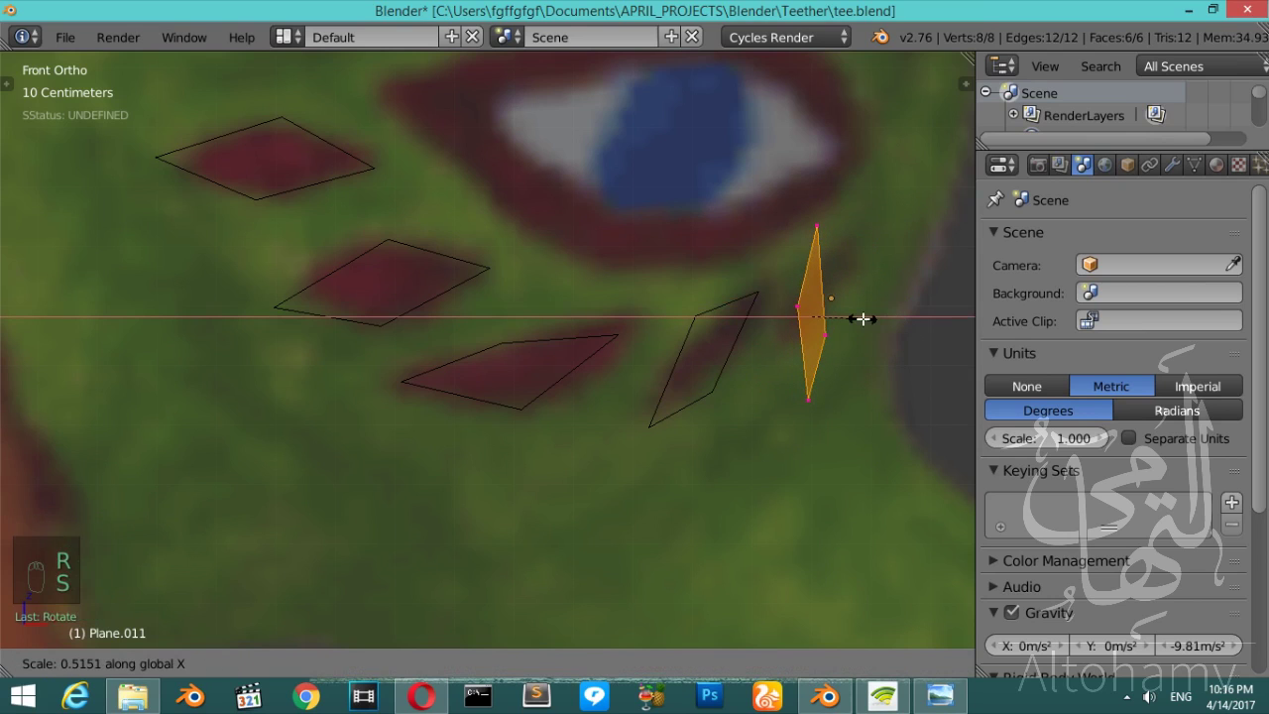
{"action": "key", "text": "r"}
{"action": "key", "text": "Tab"}
{"action": "key", "text": "z"}
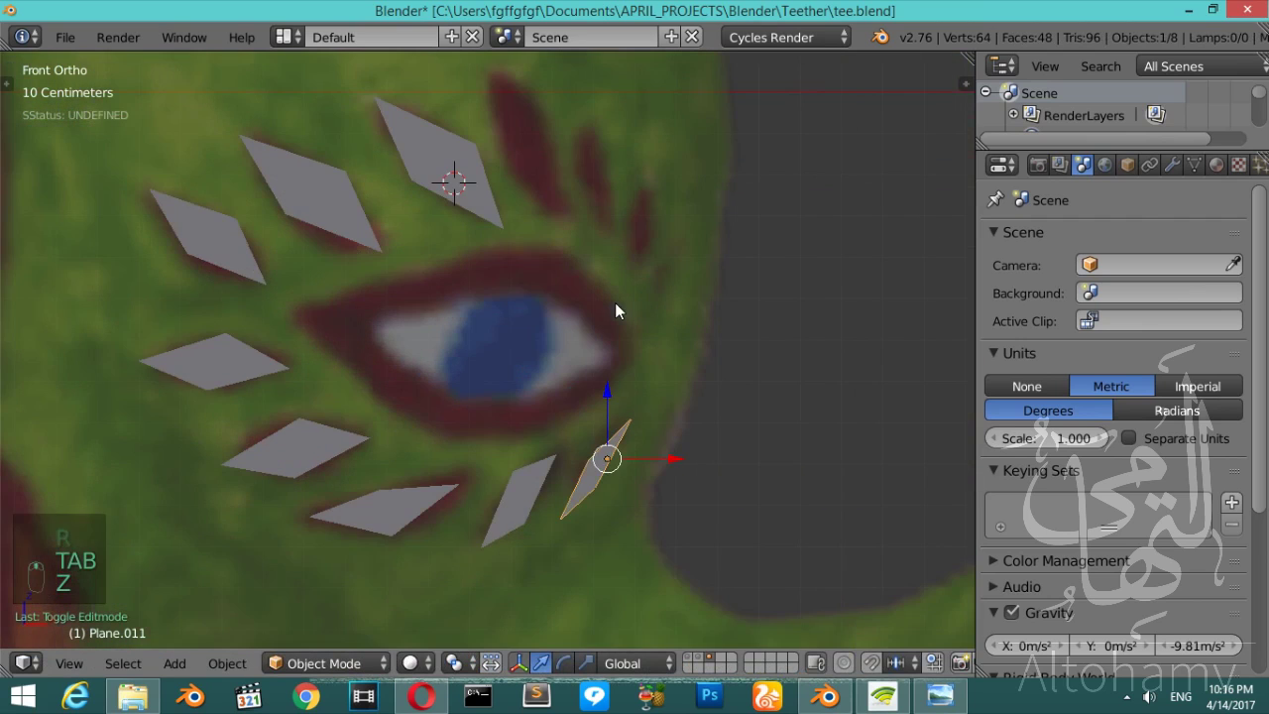
- Duplicate and rotate diamond slabs over the petals above the eye
{"action": "left_click_drag", "start_coordinate": [487, 302], "coordinate": [618, 350]}
{"action": "key", "text": "shift+d"}
{"action": "key", "text": "r"}
{"action": "key", "text": "z"}
{"action": "key", "text": "r"}
{"action": "key", "text": "g"}
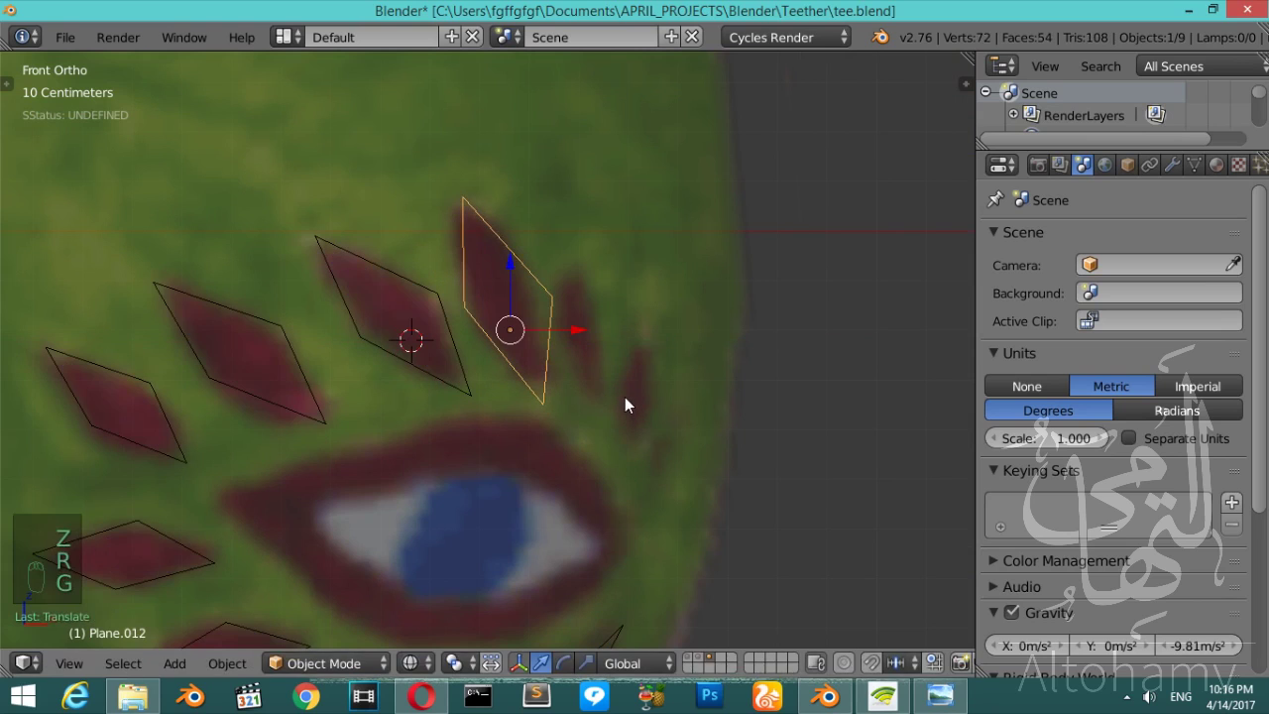
- Place and align the remaining copies with the last petal marks' directions
{"action": "key", "text": "shift+d"}
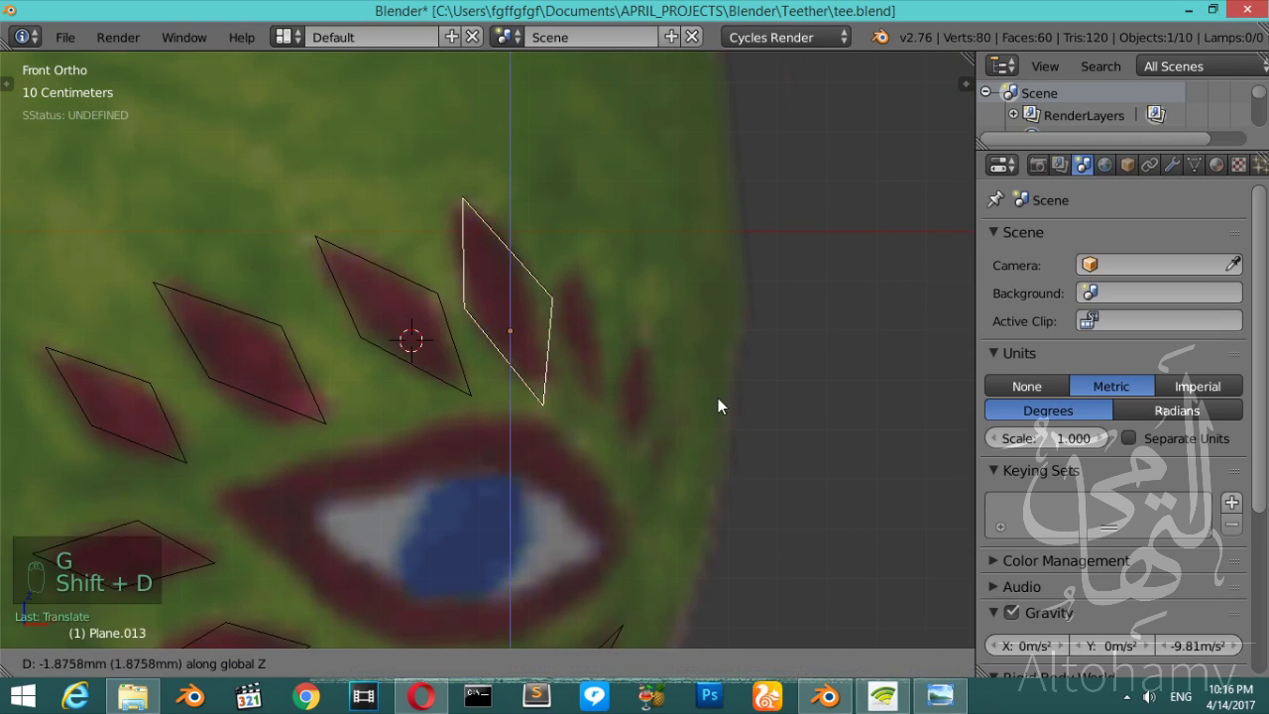
{"action": "left_click_drag", "start_coordinate": [602, 334], "coordinate": [686, 430]}
{"action": "key", "text": "r"}
{"action": "key", "text": "s"}
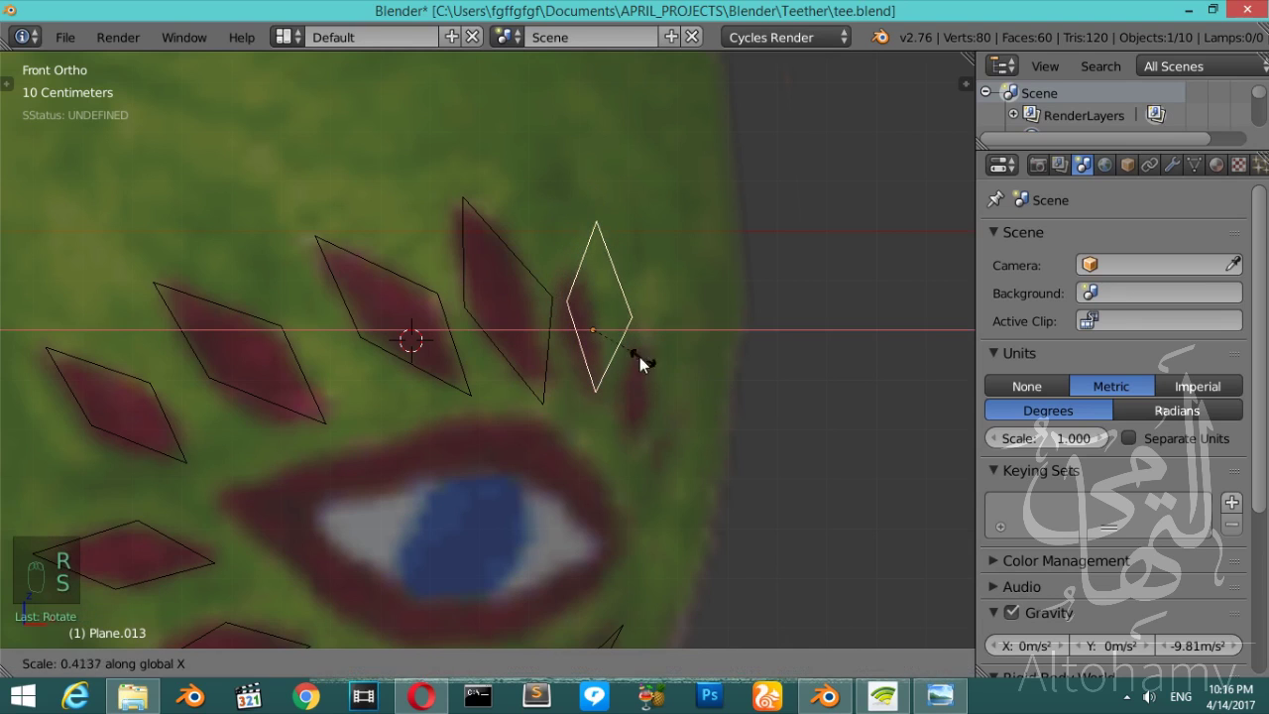
{"action": "key", "text": "s"}
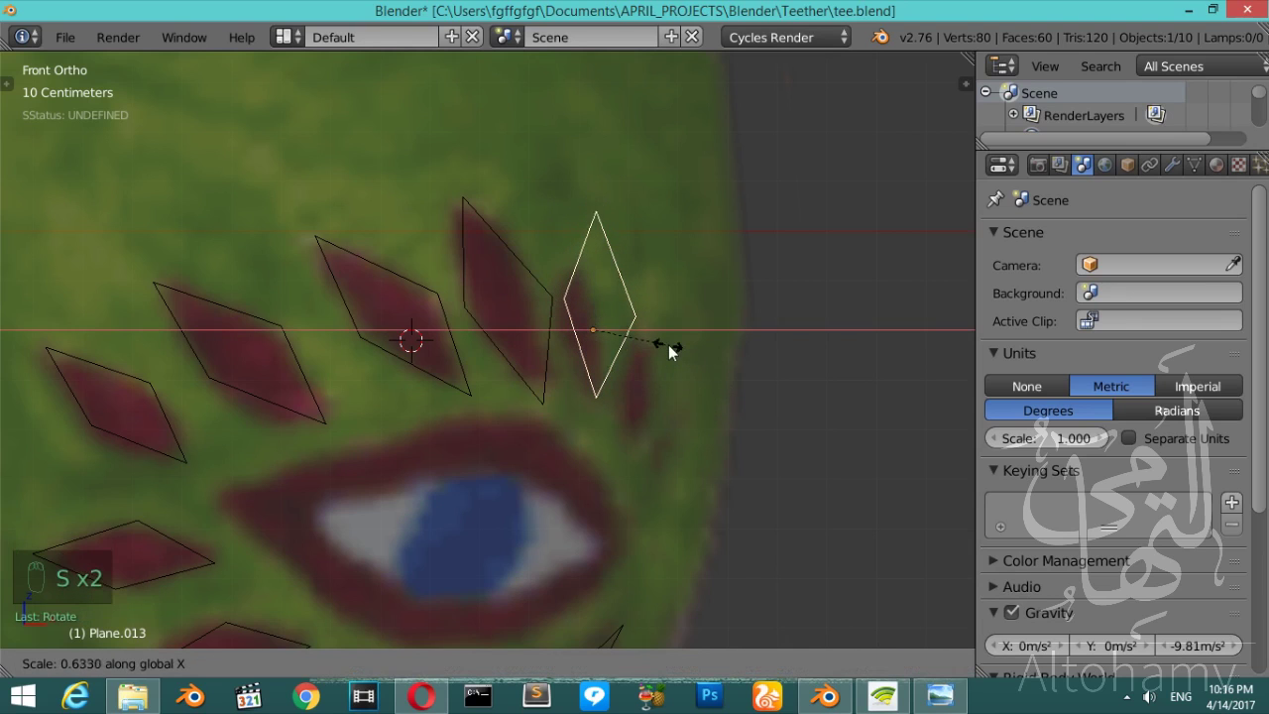
{"action": "left_click_drag", "start_coordinate": [666, 339], "coordinate": [689, 390]}
{"action": "key", "text": "r"}
- Select the head-and-trunk outline mesh and bring it back into view for editing
{"action": "left_click", "coordinate": [678, 373]}
{"action": "key", "text": "z"}
{"action": "left_click", "coordinate": [682, 372]}
{"action": "middle_click", "coordinate": [680, 373]}
{"action": "left_click", "coordinate": [680, 373]}
{"action": "left_click_drag", "start_coordinate": [546, 556], "coordinate": [692, 659]}
{"action": "right_click", "coordinate": [708, 659]}
{"action": "middle_click", "coordinate": [691, 659]}
{"action": "left_click_drag", "start_coordinate": [425, 476], "coordinate": [694, 661]}
{"action": "middle_click", "coordinate": [694, 661]}
{"action": "left_click", "coordinate": [666, 633]}
{"action": "left_click_drag", "start_coordinate": [498, 407], "coordinate": [498, 407]}
- Loop-cut two new edge loops across the trunk of the head outline near its bend
{"action": "key", "text": "z"}
{"action": "key", "text": "Tab"}
{"action": "key", "text": "ctrl+r"}
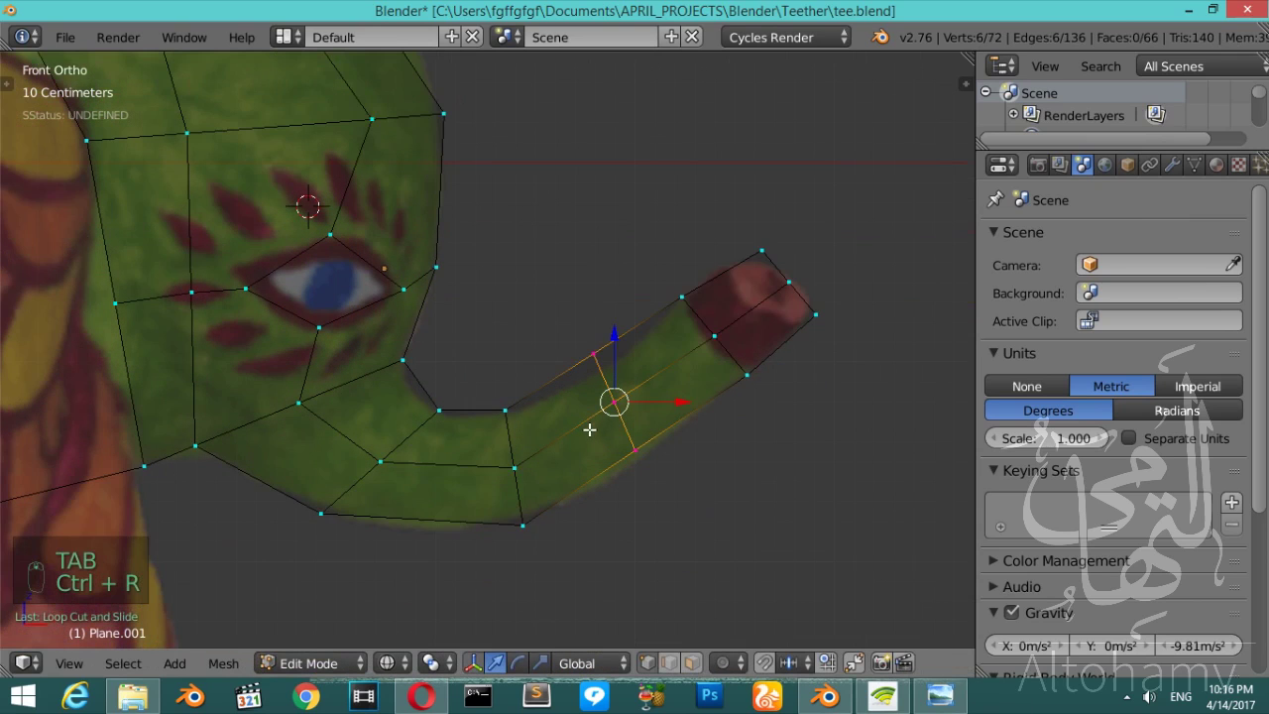
{"action": "key", "text": "g"}
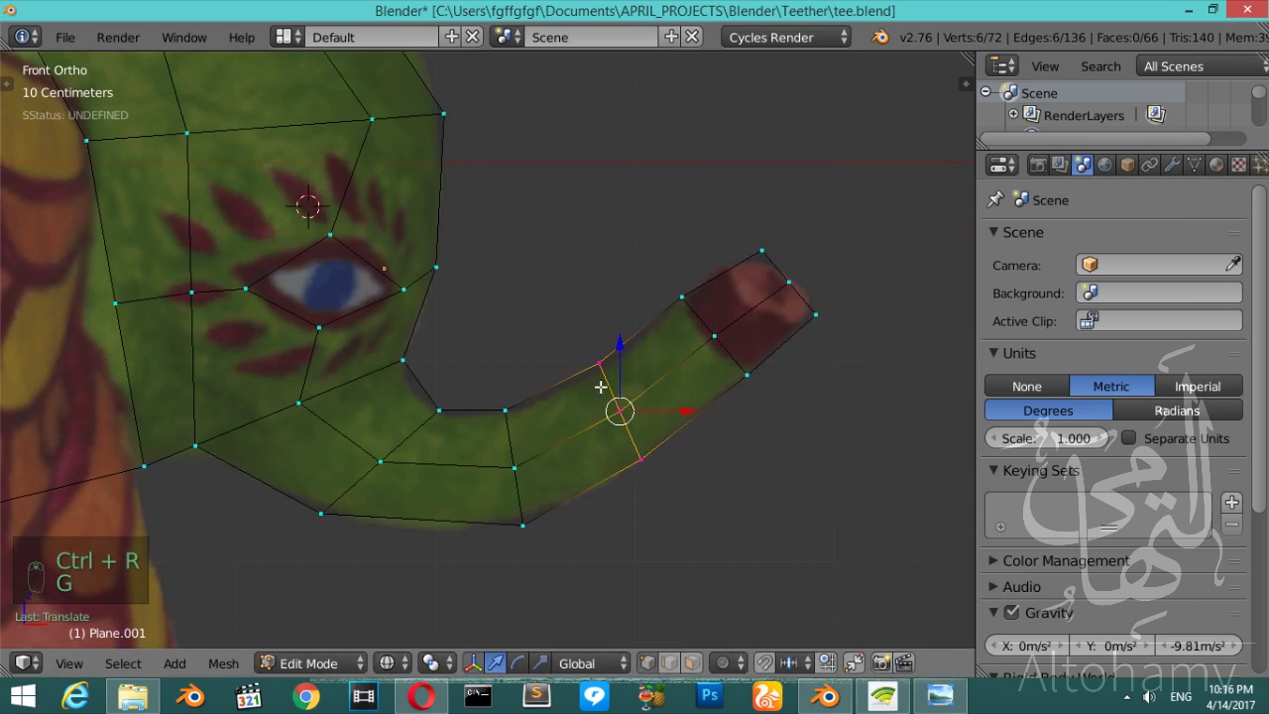
{"action": "key", "text": "a"}
{"action": "key", "text": "b"}
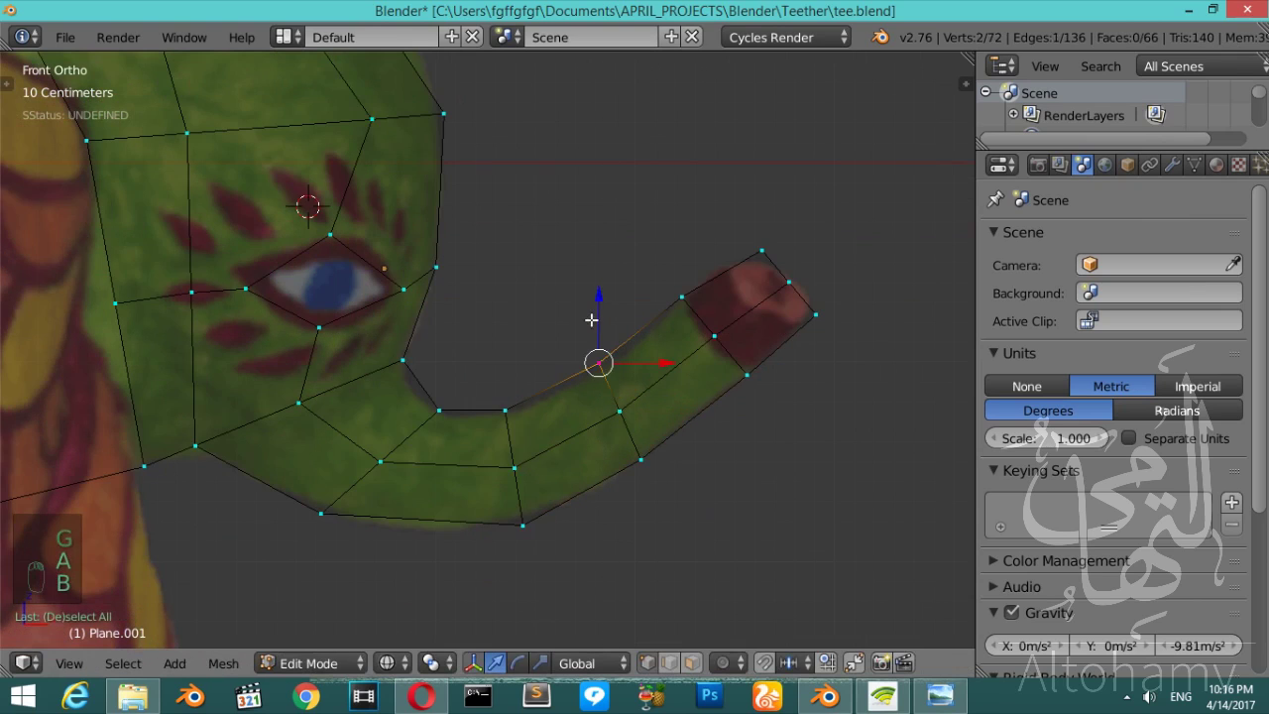
{"action": "key", "text": "g"}
{"action": "key", "text": "Tab"}
- Give both flat ear pieces a Solidify modifier with 5 cm thickness
{"action": "key", "text": "z"}
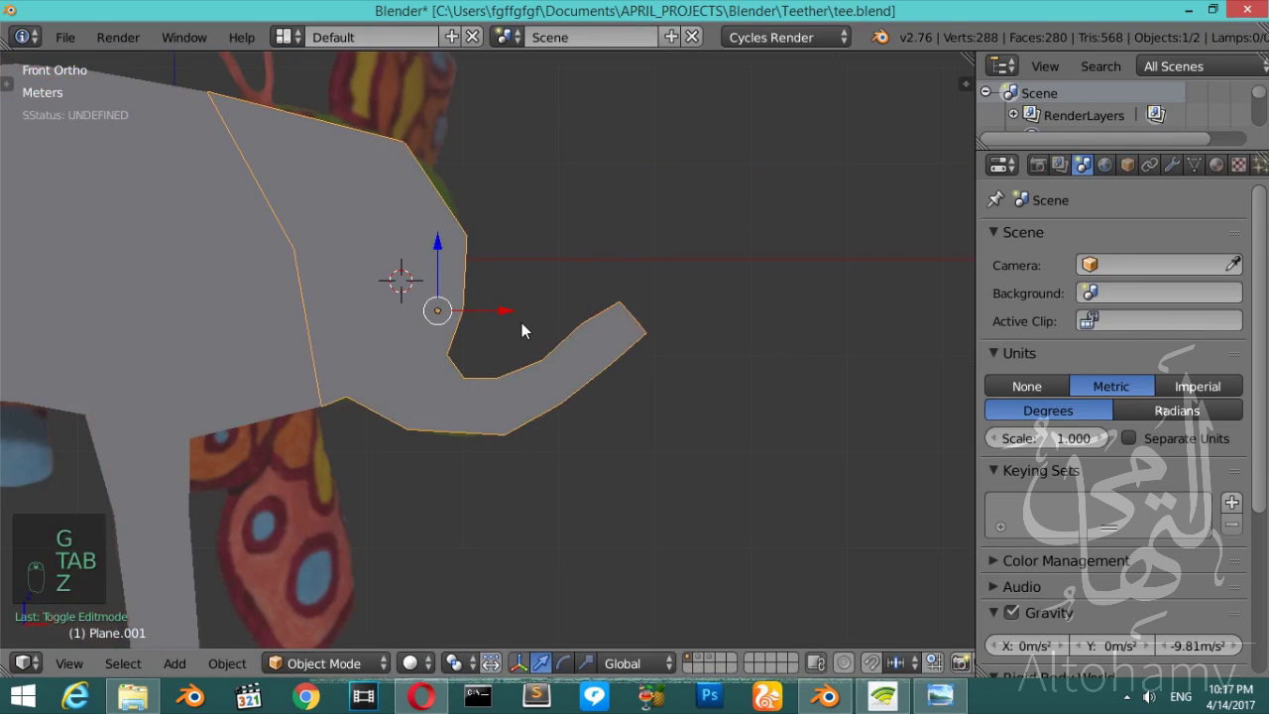
{"action": "left_click_drag", "start_coordinate": [476, 377], "coordinate": [702, 659]}
{"action": "left_click", "coordinate": [702, 660]}
{"action": "right_click", "coordinate": [474, 412]}
{"action": "middle_click", "coordinate": [471, 377]}
{"action": "right_click", "coordinate": [1173, 171]}
{"action": "middle_click", "coordinate": [1163, 179]}
{"action": "left_click_drag", "start_coordinate": [1031, 246], "coordinate": [919, 386]}
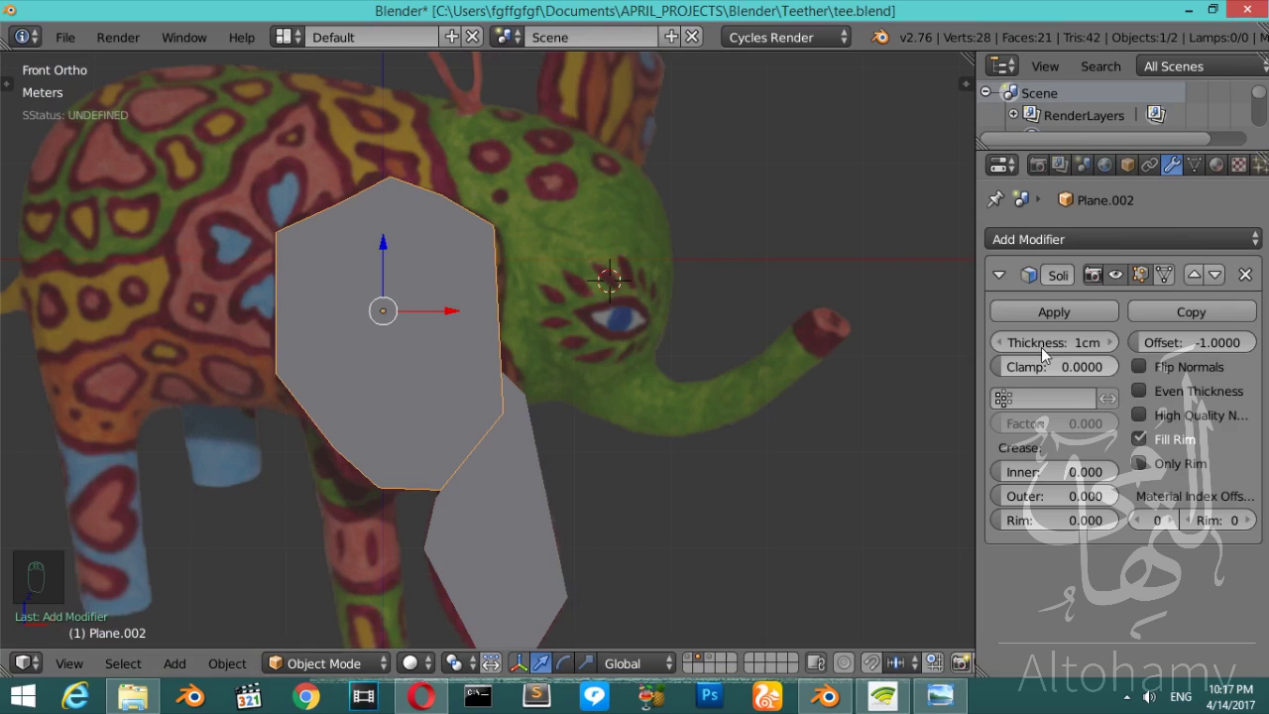
{"action": "key", "text": "ctrl+a"}
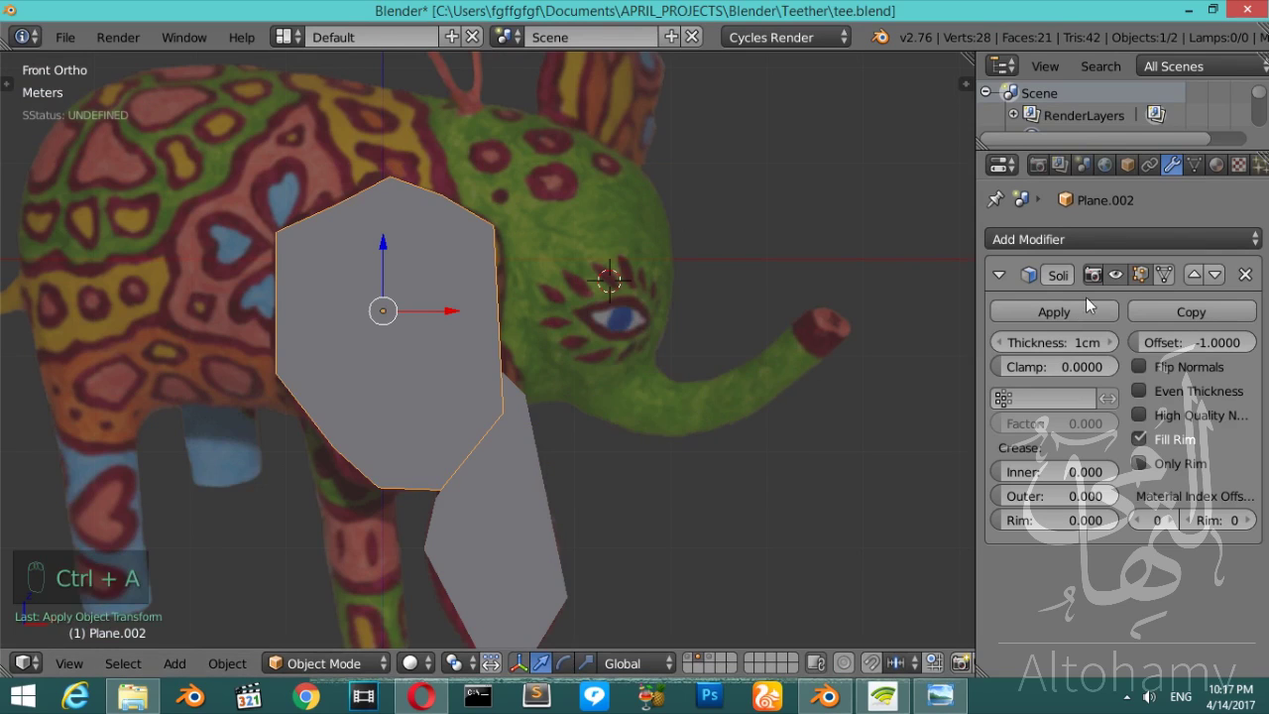
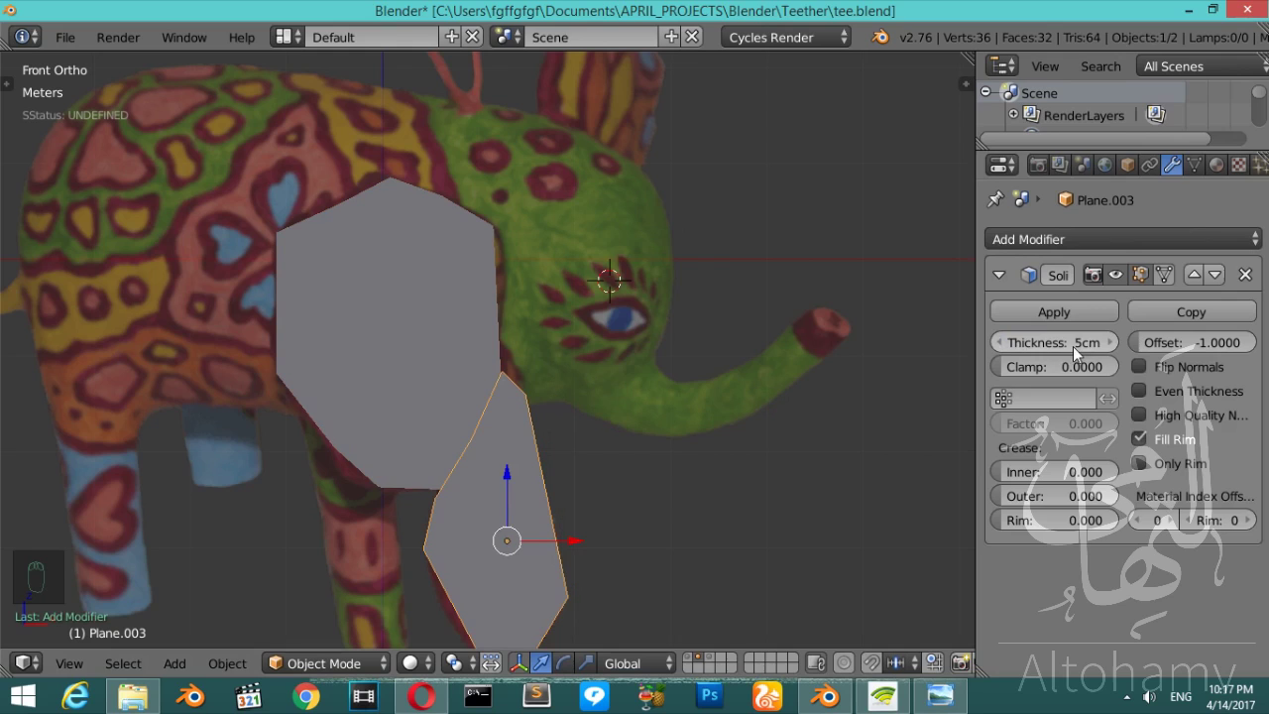
{"action": "key", "text": "ctrl+Up"}
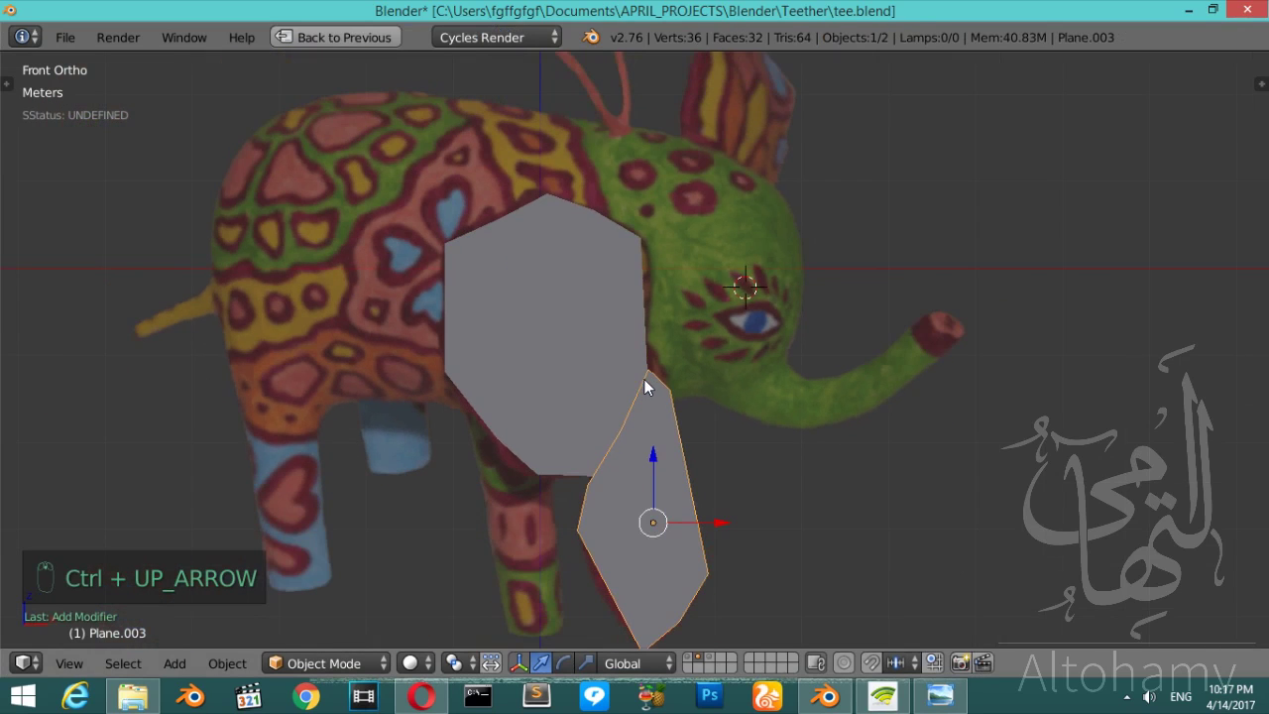
- Switch to the layer holding the flat elephant body outline in the normal layout
{"action": "key", "text": "KP_6"}
{"action": "key", "text": "KP_6"}
{"action": "key", "text": "KP_6"}
{"action": "key", "text": "KP_6"}
{"action": "key", "text": "KP_6"}
{"action": "key", "text": "KP_1"}
{"action": "key", "text": "KP_1"}
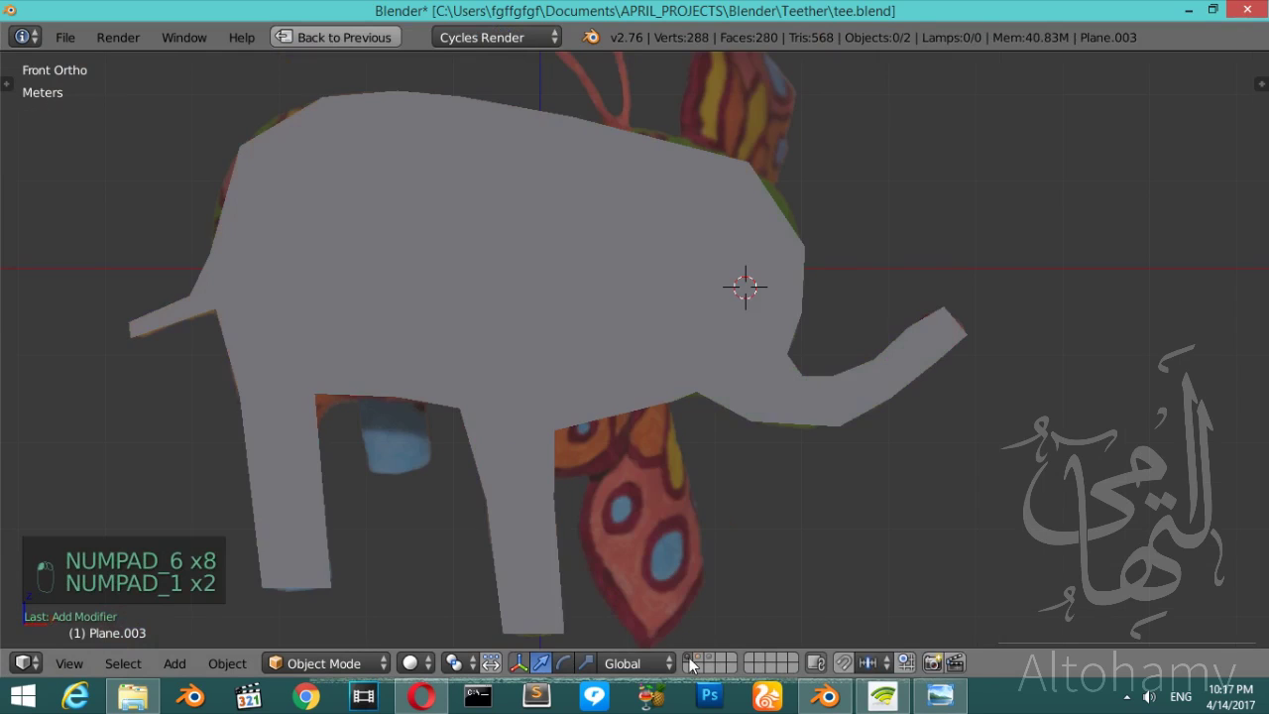
{"action": "left_click", "coordinate": [728, 494]}
- Add a level-4 Subdivision Surface to the body and head outlines with smooth shading
{"action": "key", "text": "ctrl+Up"}
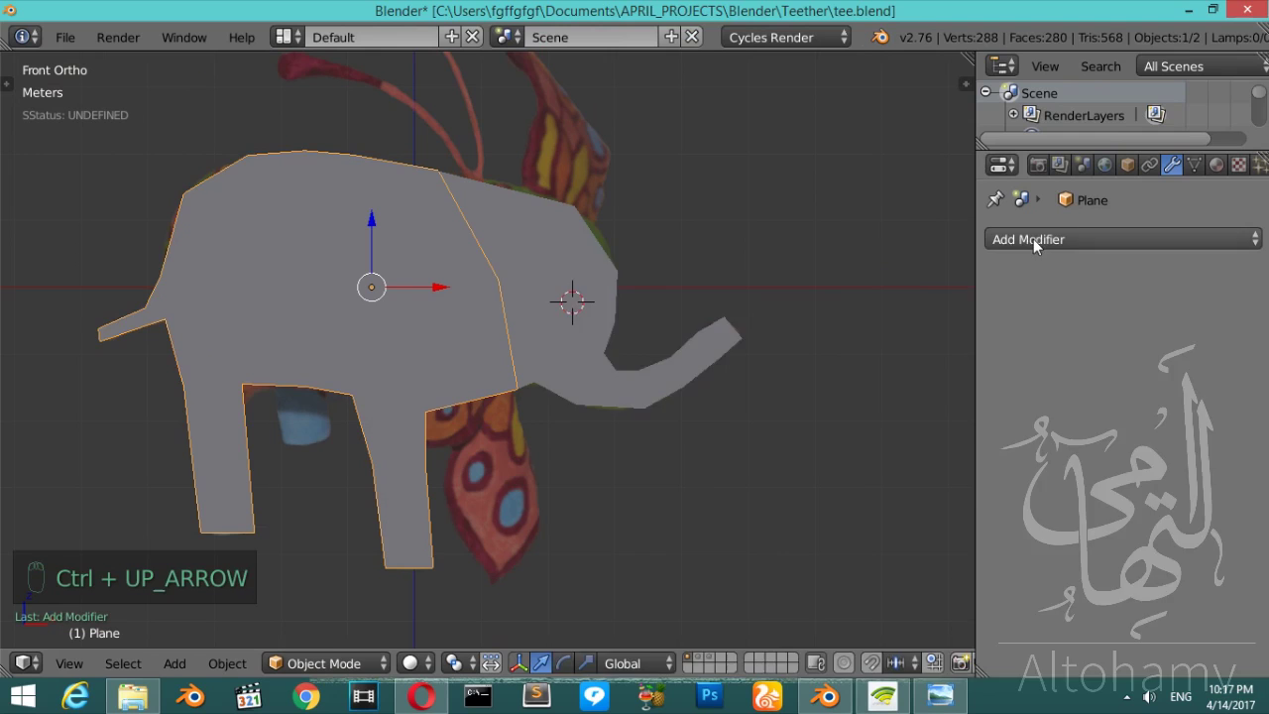
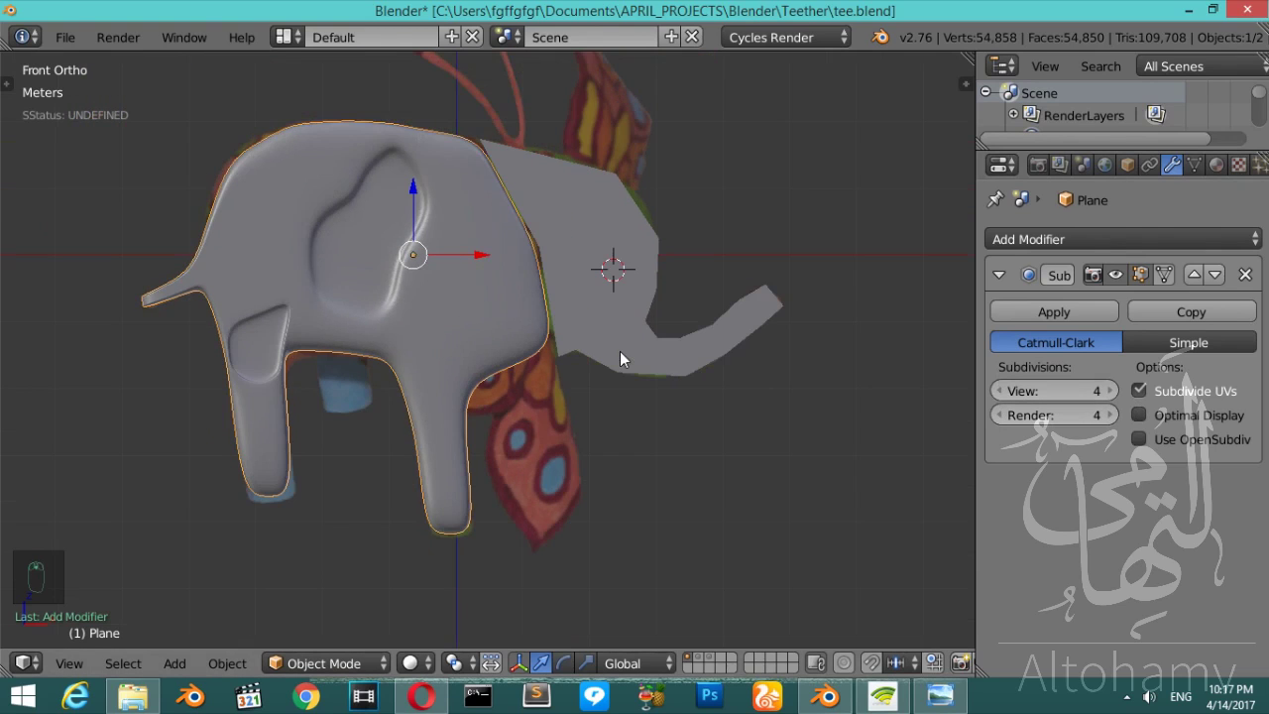
{"action": "key", "text": "t"}
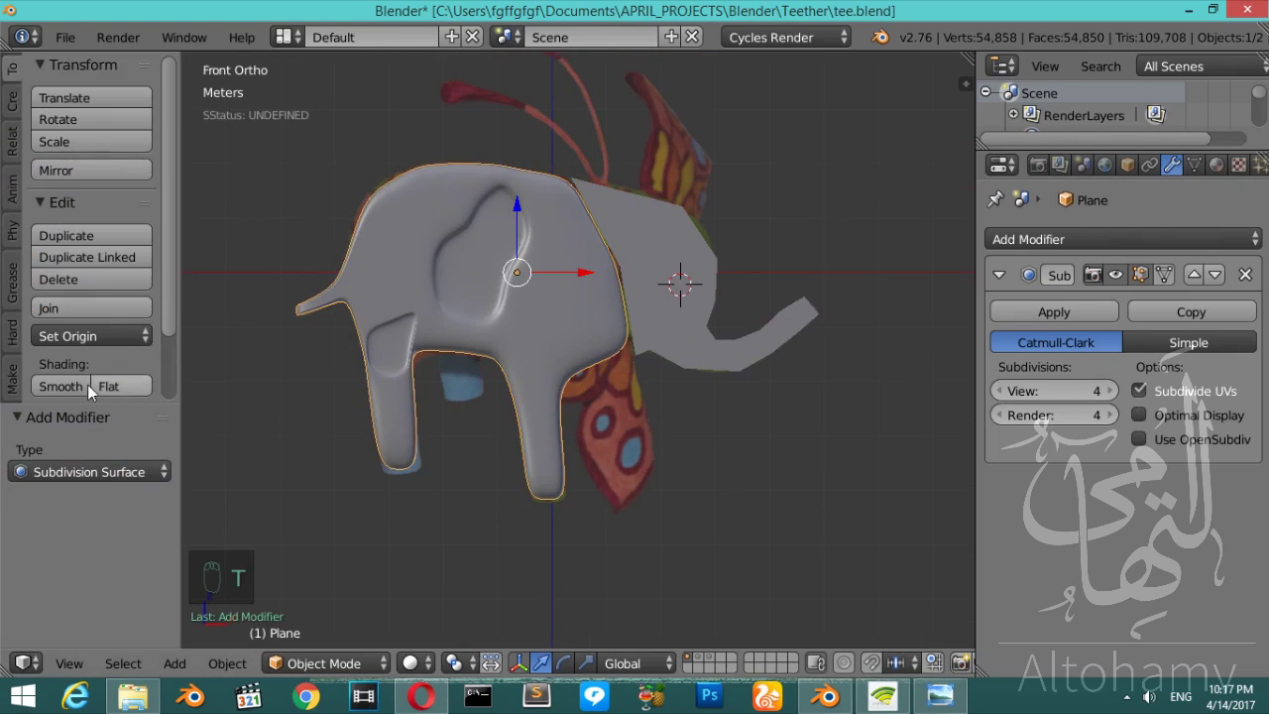
{"action": "key", "text": "t"}
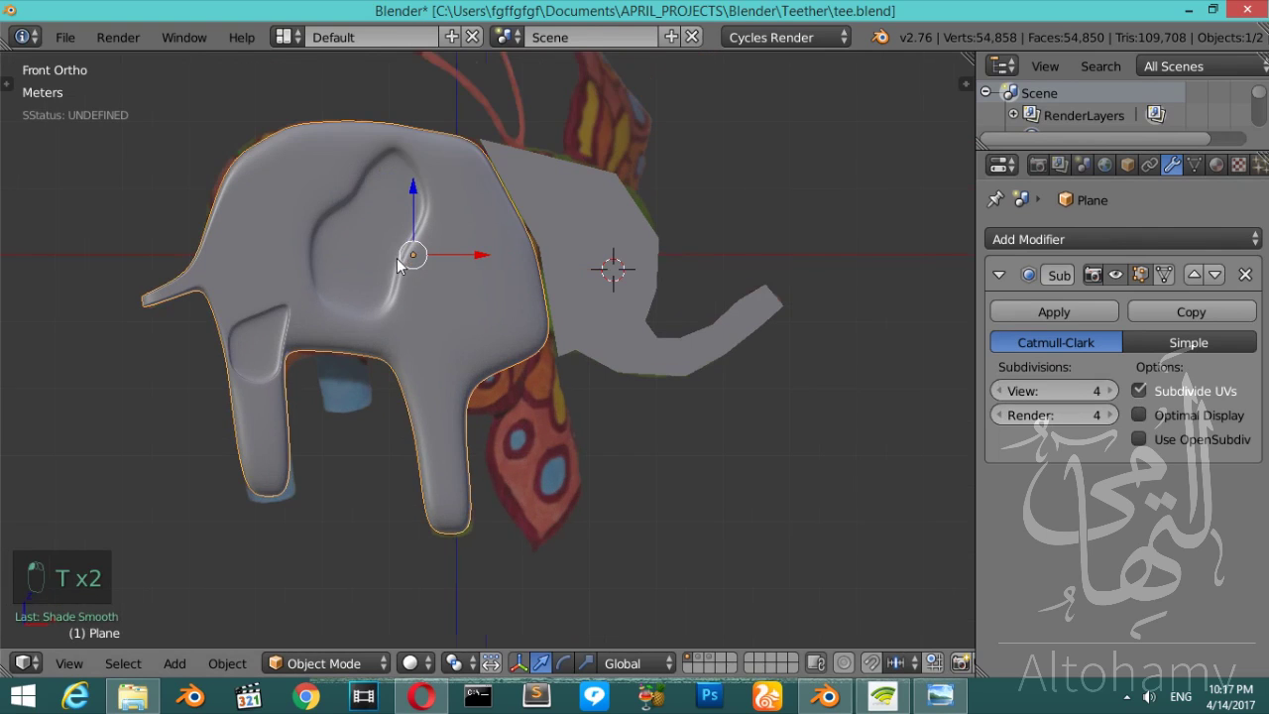
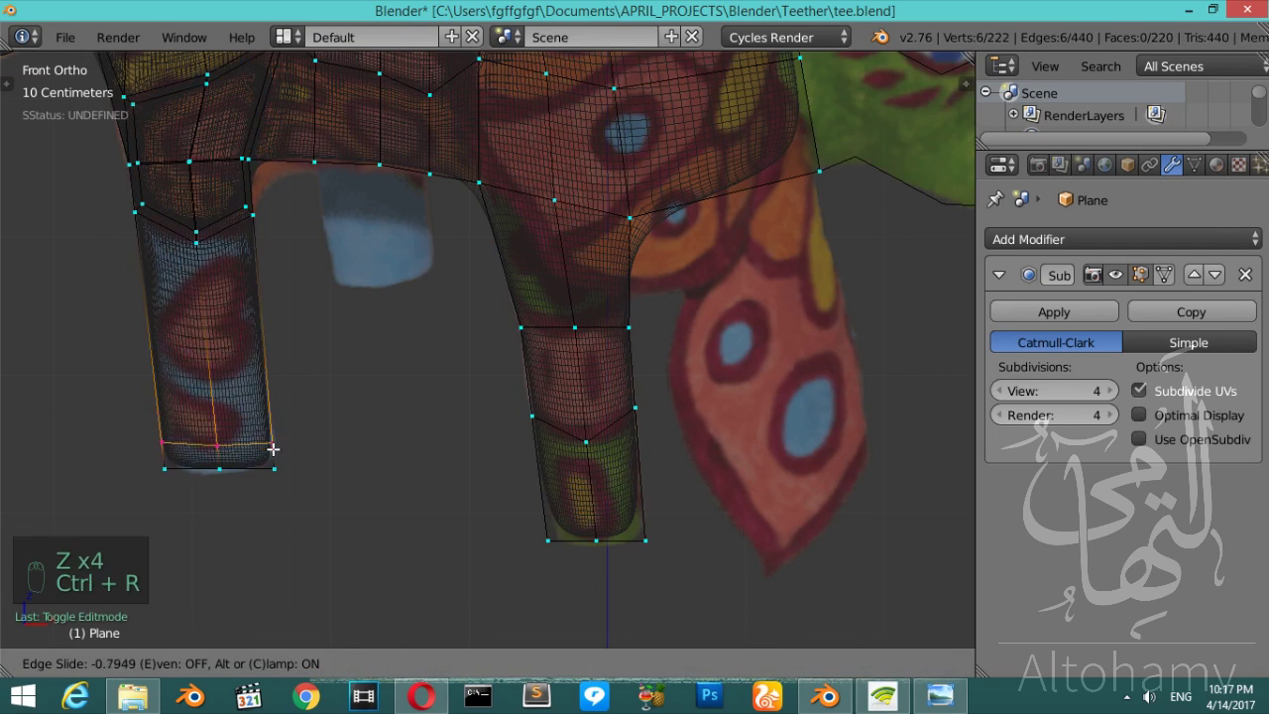
- Loop-cut firmer edges near both feet and start one at the tail
{"action": "key", "text": "ctrl+r"}
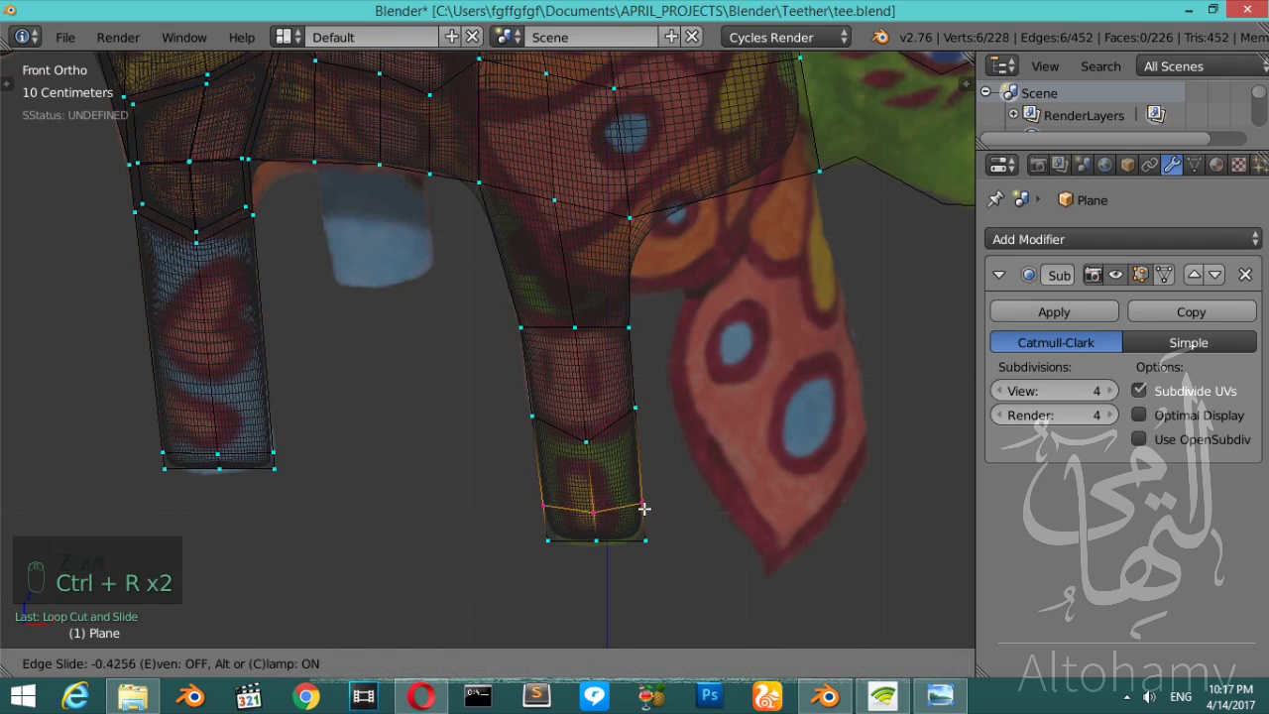
{"action": "key", "text": "Tab"}
{"action": "key", "text": "z"}
{"action": "key", "text": "Tab"}
{"action": "key", "text": "Tab"}
{"action": "middle_click", "coordinate": [320, 286]}
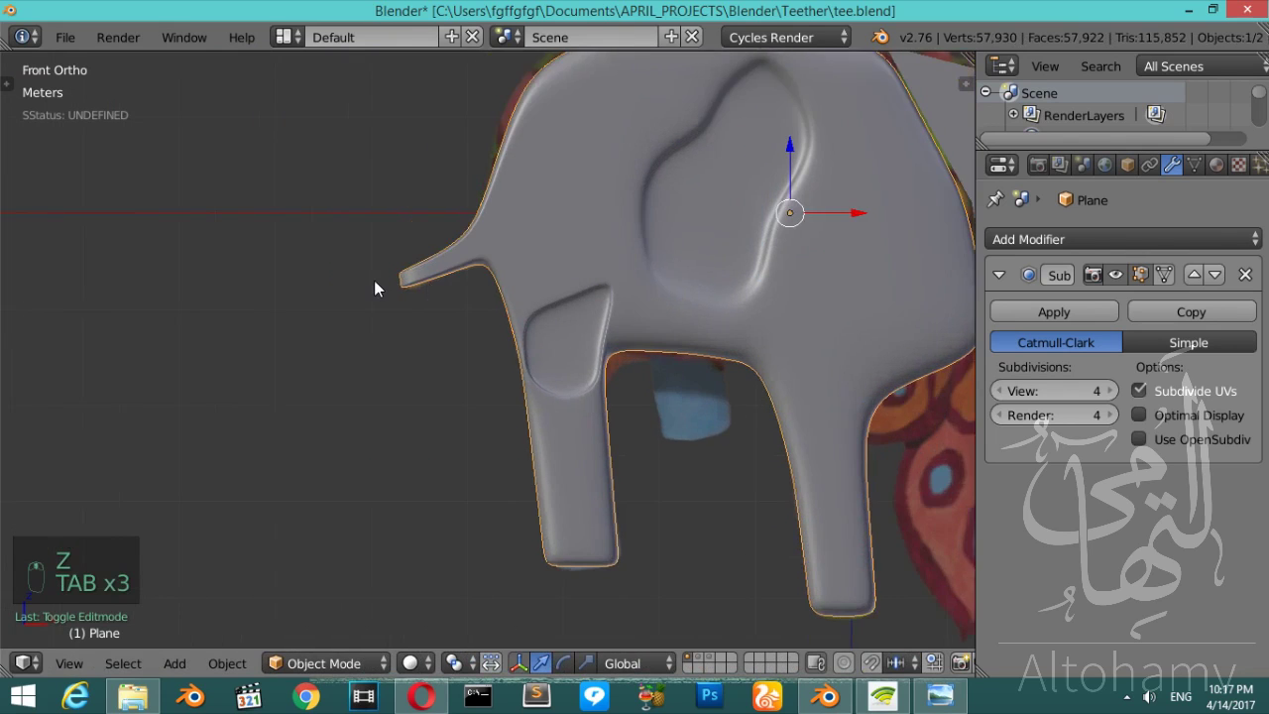
{"action": "key", "text": "Tab"}
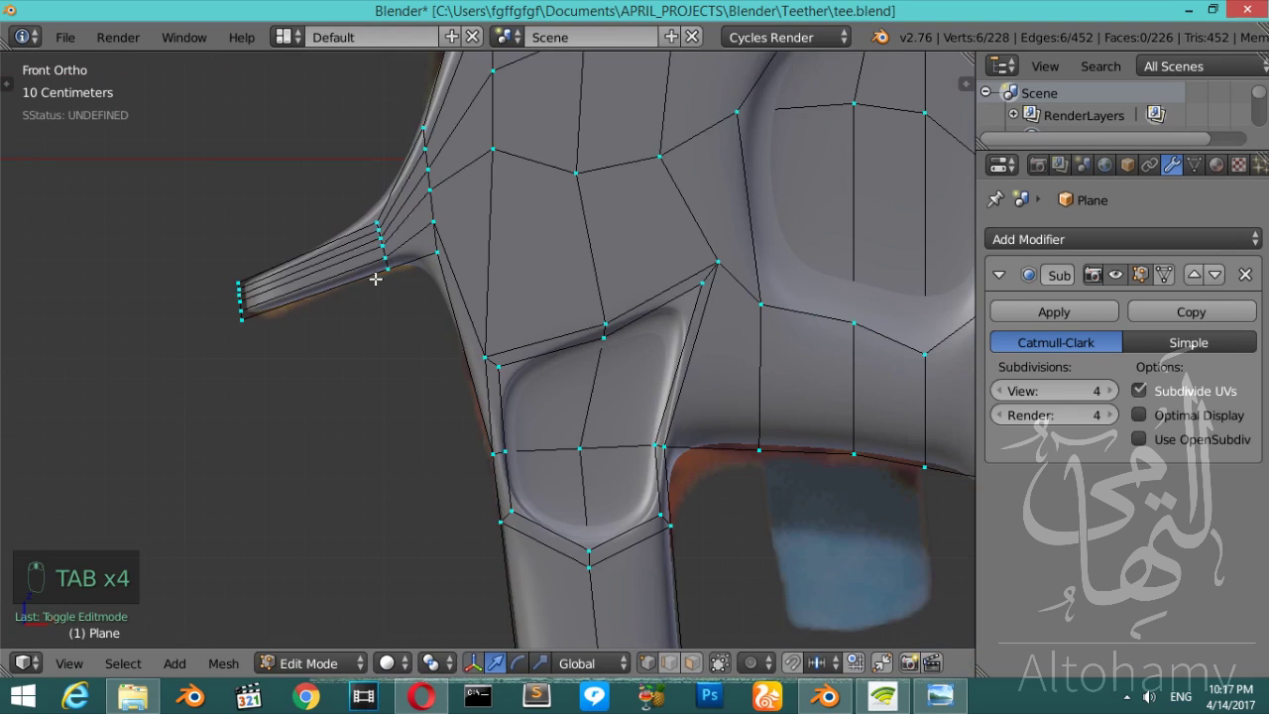
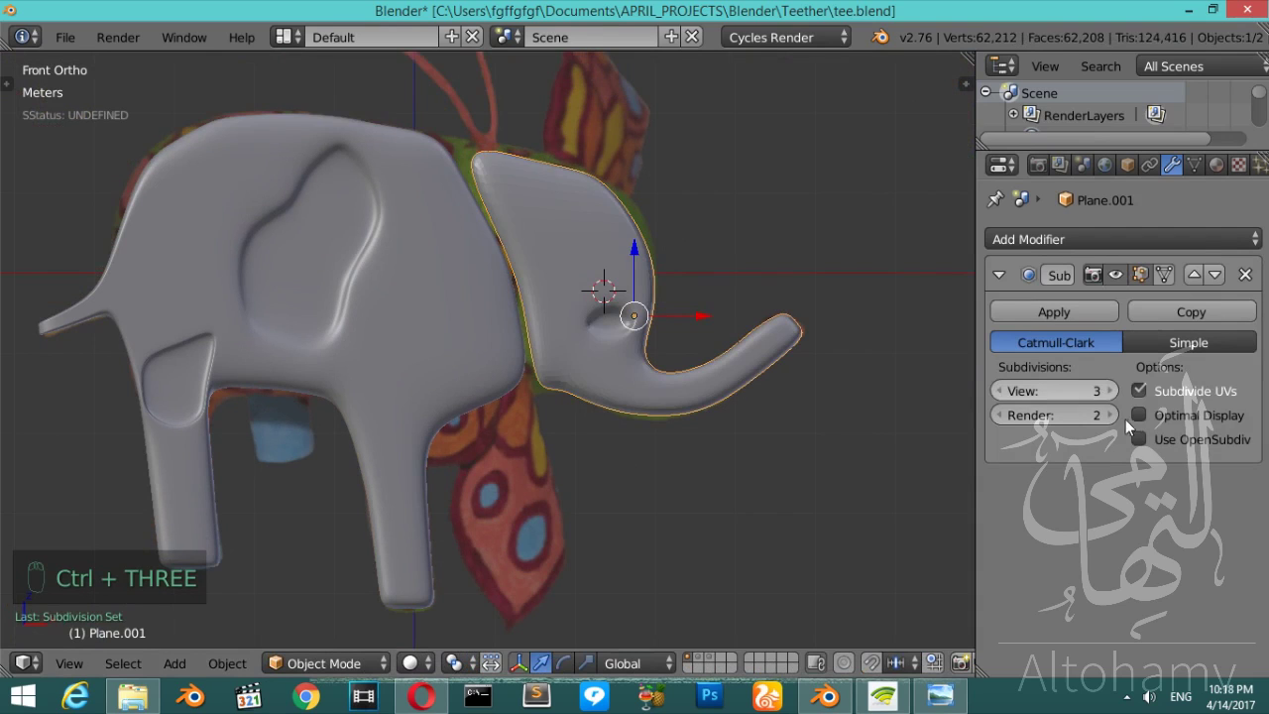
- Select the first group of diamond petals around the eye and join them into one mesh
{"action": "left_click_drag", "start_coordinate": [1116, 419], "coordinate": [684, 279]}
{"action": "left_click_drag", "start_coordinate": [683, 279], "coordinate": [703, 296]}
{"action": "left_click_drag", "start_coordinate": [704, 289], "coordinate": [743, 332]}
{"action": "left_click", "coordinate": [744, 332]}
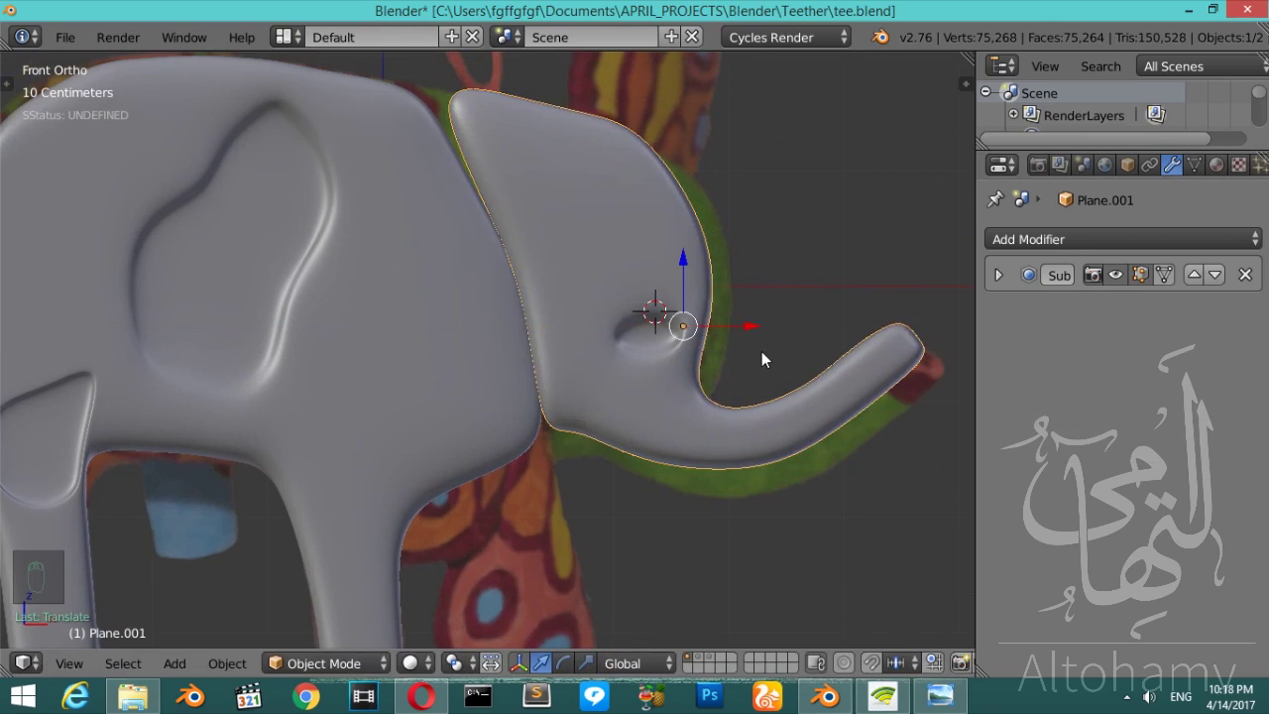
{"action": "key", "text": "r"}
{"action": "left_click_drag", "start_coordinate": [756, 338], "coordinate": [716, 286]}
{"action": "left_click_drag", "start_coordinate": [717, 285], "coordinate": [719, 662]}
{"action": "left_click_drag", "start_coordinate": [719, 662], "coordinate": [618, 343]}
{"action": "key", "text": "a"}
{"action": "key", "text": "a"}
{"action": "left_click_drag", "start_coordinate": [618, 343], "coordinate": [512, 440]}
{"action": "key", "text": "a"}
{"action": "key", "text": "a"}
{"action": "key", "text": "b"}
{"action": "key", "text": "ctrl+j"}
{"action": "key", "text": "Tab"}
{"action": "key", "text": "Tab"}
- Join the remaining petals and give them a Subdivision Surface (View 4, Render 2) rounding them into ovals
{"action": "left_click_drag", "start_coordinate": [360, 662], "coordinate": [570, 365]}
{"action": "key", "text": "a"}
{"action": "left_click", "coordinate": [581, 328]}
{"action": "right_click", "coordinate": [581, 328]}
{"action": "left_click_drag", "start_coordinate": [582, 331], "coordinate": [392, 267]}
{"action": "key", "text": "a"}
{"action": "key", "text": "b"}
{"action": "key", "text": "z"}
{"action": "key", "text": "ctrl+j"}
{"action": "key", "text": "Tab"}
{"action": "key", "text": "a"}
{"action": "key", "text": "a"}
{"action": "key", "text": "ctrl+4"}
{"action": "key", "text": "Tab"}
- Loop-cut an extra edge inside each diamond petal around the eye to sharpen it
{"action": "key", "text": "z"}
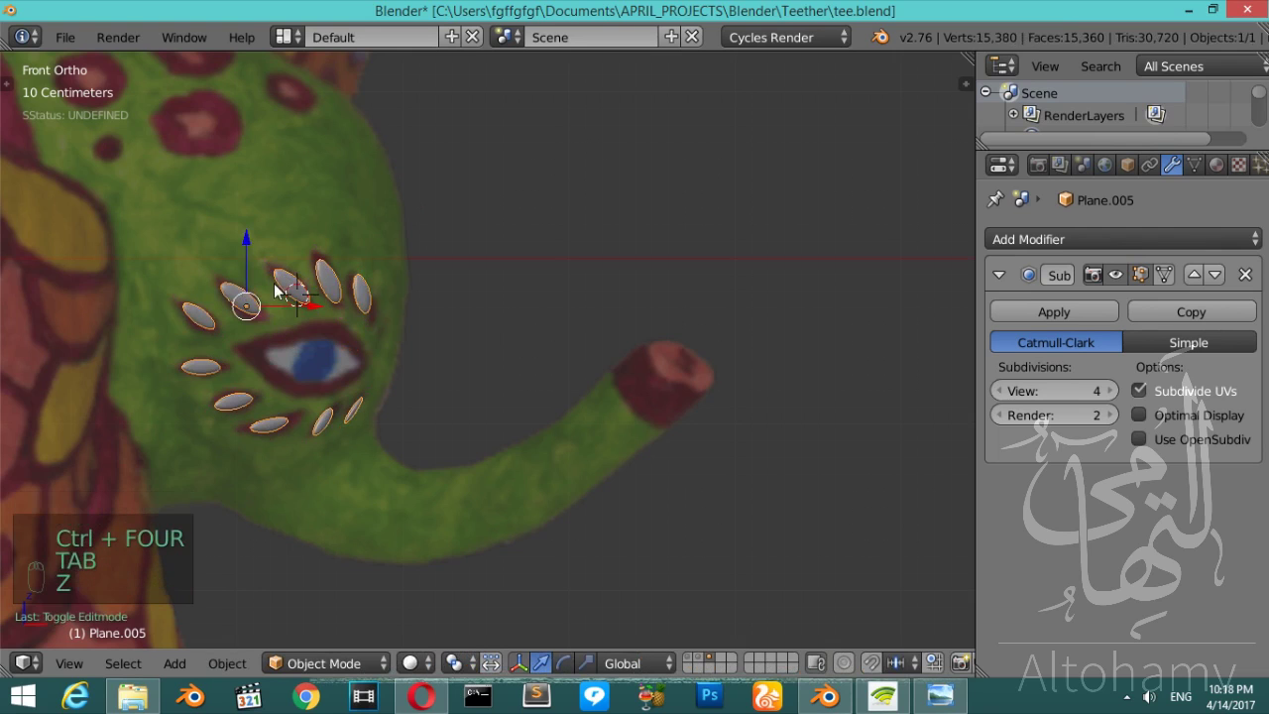
{"action": "middle_click", "coordinate": [1110, 420]}
{"action": "middle_click", "coordinate": [1110, 420]}
{"action": "key", "text": "Tab"}
{"action": "key", "text": "ctrl+r"}
{"action": "key", "text": "ctrl+r"}
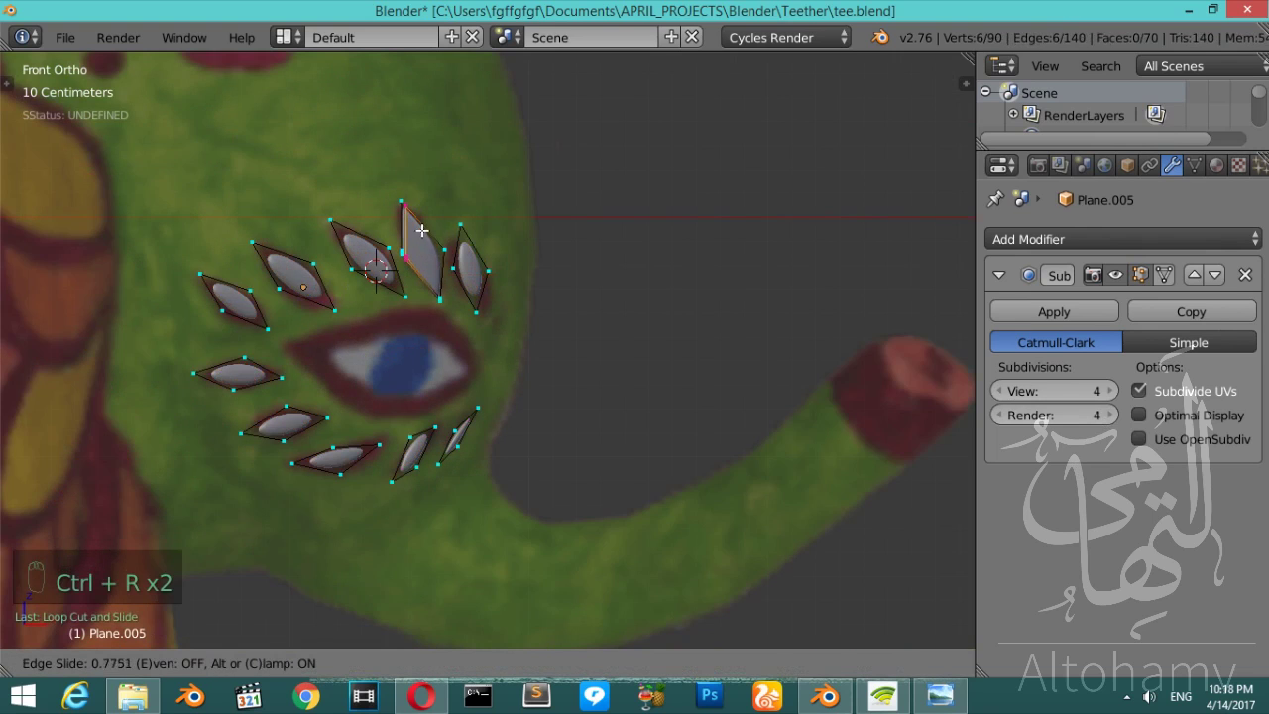
{"action": "key", "text": "ctrl+r"}
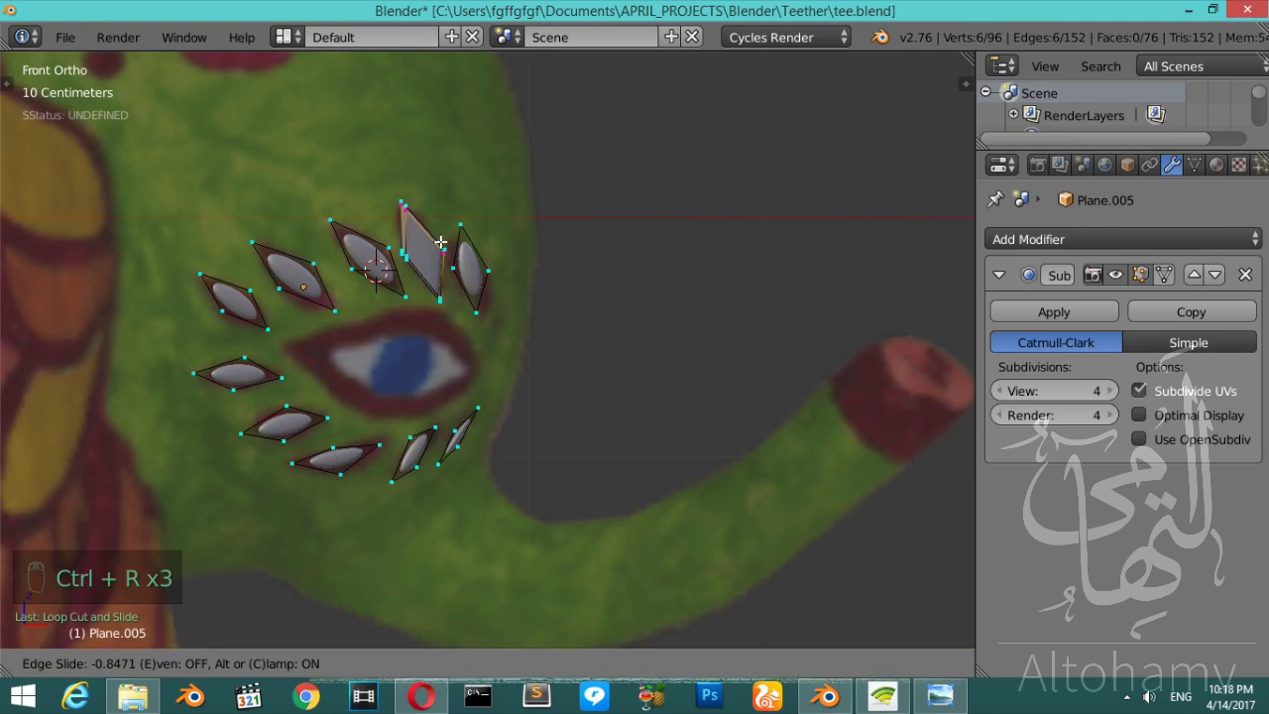
{"action": "key", "text": "Tab"}
{"action": "key", "text": "Tab"}
{"action": "key", "text": "ctrl+r"}
{"action": "key", "text": "ctrl+r"}
{"action": "key", "text": "ctrl+r"}
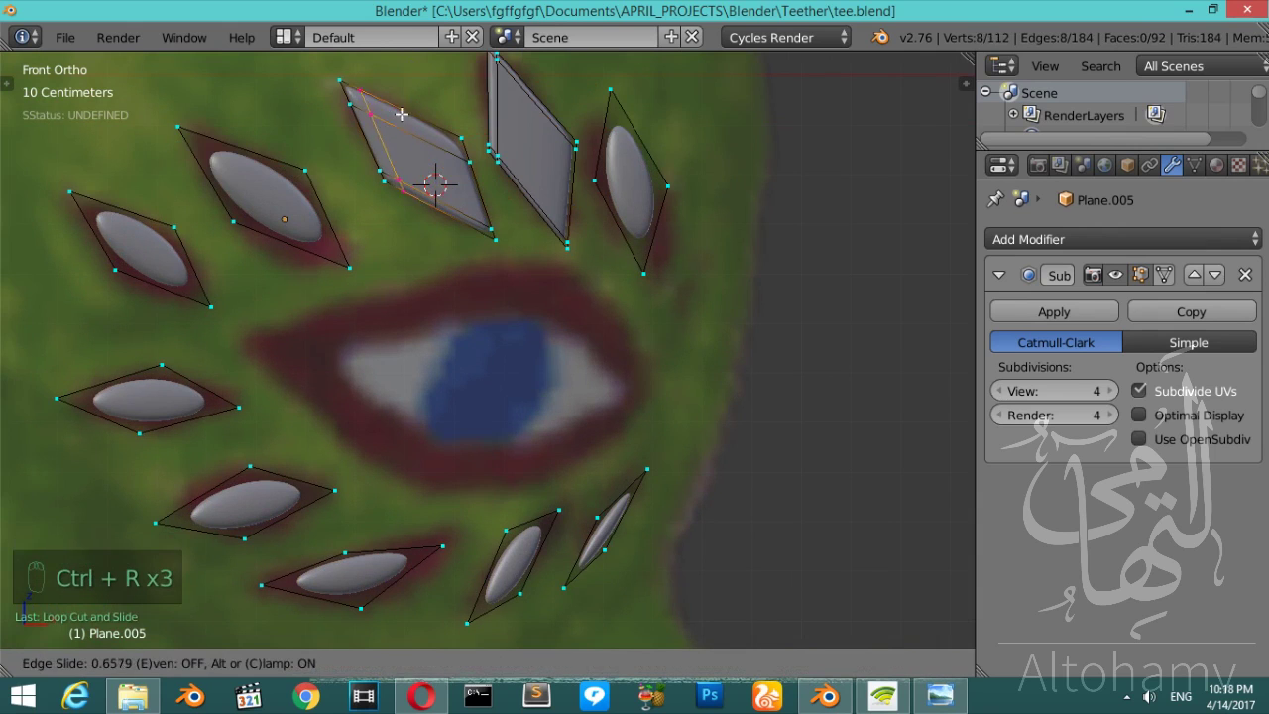
{"action": "key", "text": "ctrl+r"}
{"action": "key", "text": "ctrl+r"}
{"action": "key", "text": "ctrl+r"}
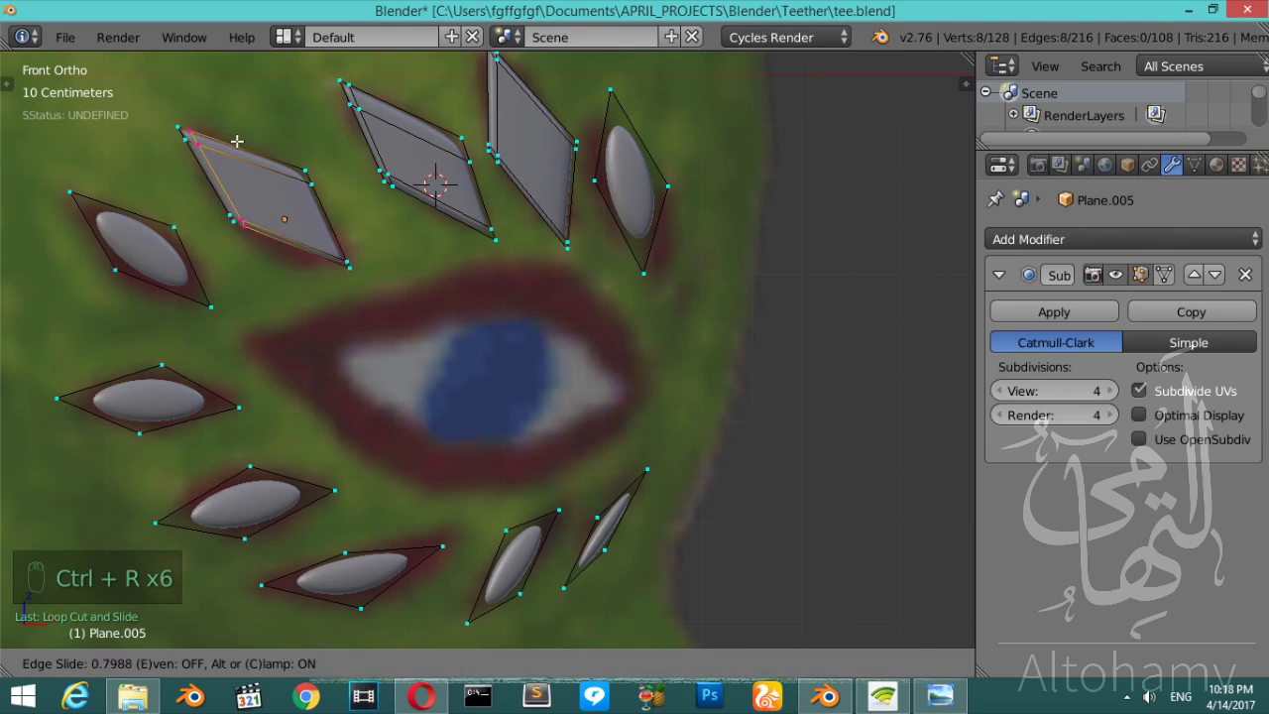
{"action": "key", "text": "ctrl+r"}
{"action": "key", "text": "ctrl+r"}
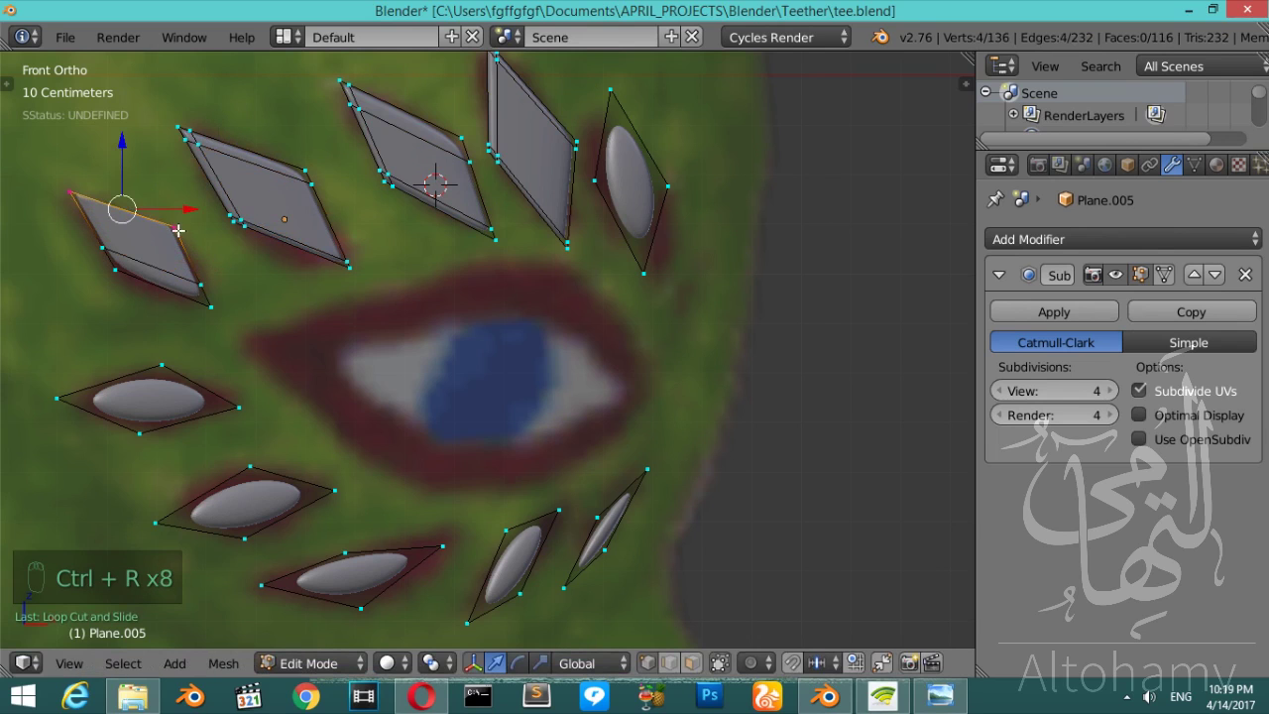
{"action": "key", "text": "ctrl+r"}
{"action": "key", "text": "ctrl+r"}
{"action": "key", "text": "ctrl+r"}
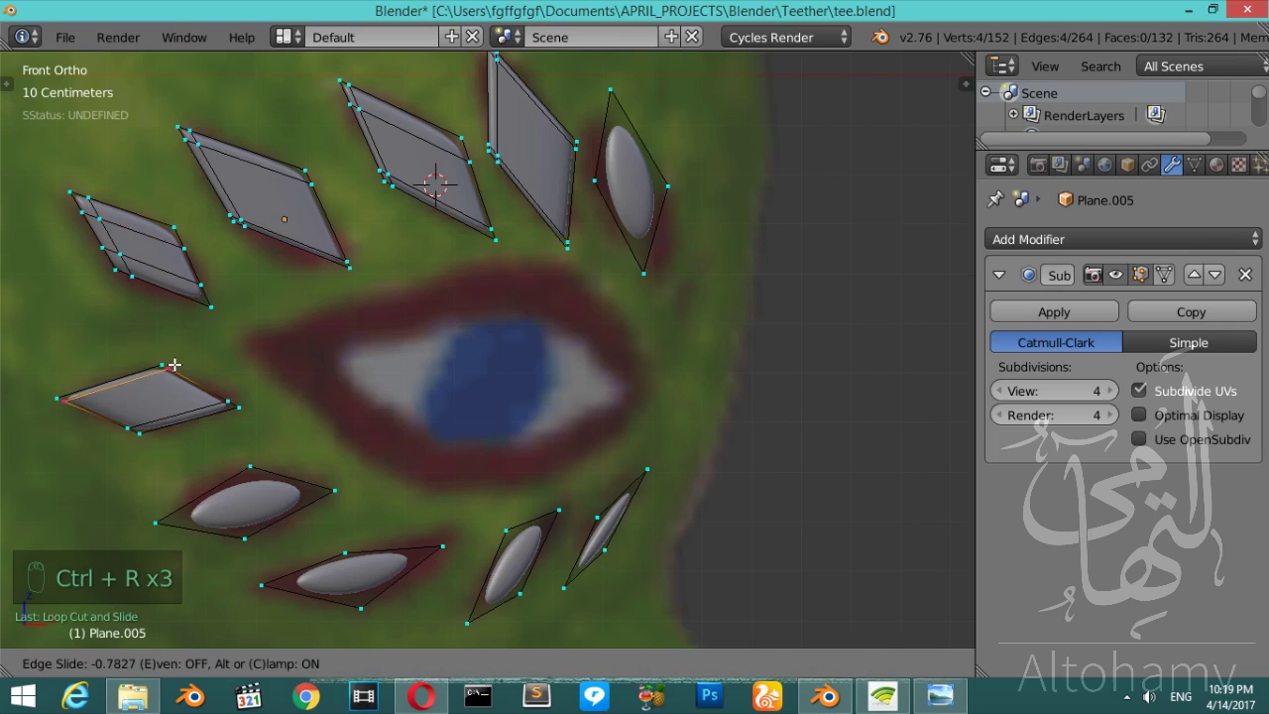
{"action": "key", "text": "ctrl+r"}
{"action": "key", "text": "ctrl+r"}
- Move the petal corners onto the painted marks, shaping them into pointed leaves
{"action": "key", "text": "ctrl+r"}
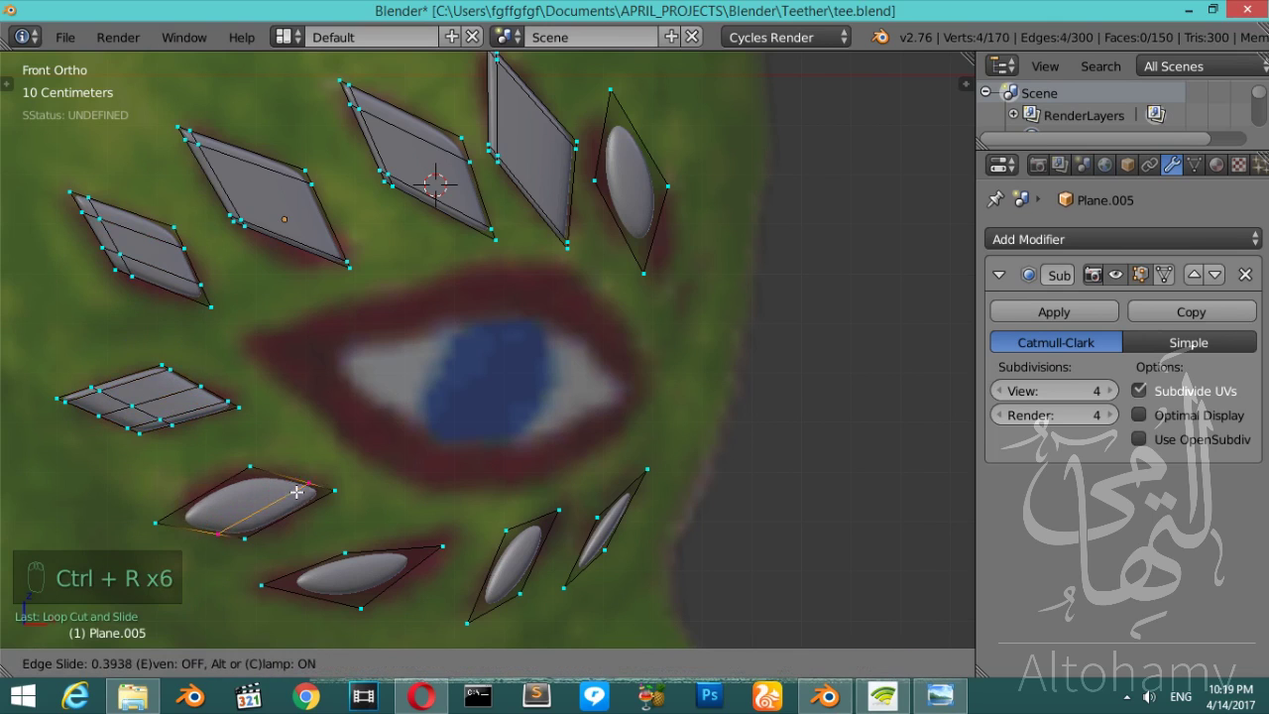
{"action": "key", "text": "ctrl+r"}
{"action": "key", "text": "ctrl+r"}
{"action": "key", "text": "ctrl+r"}
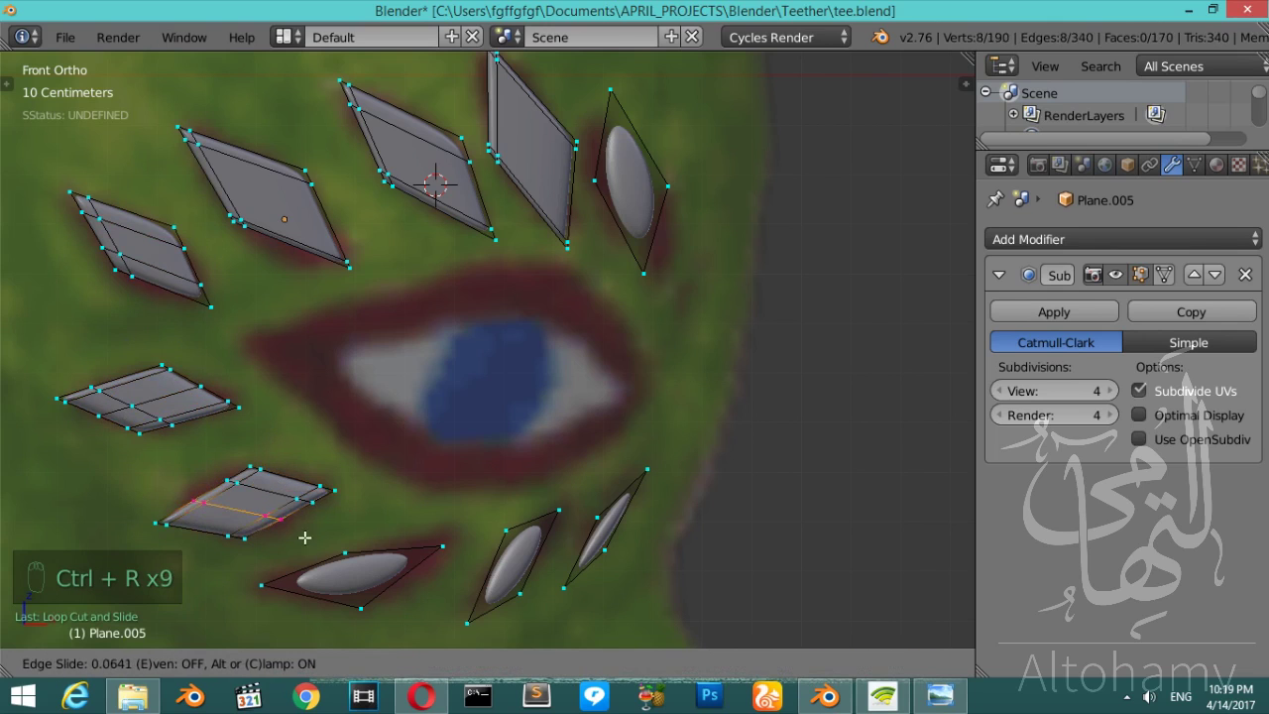
{"action": "key", "text": "ctrl+r"}
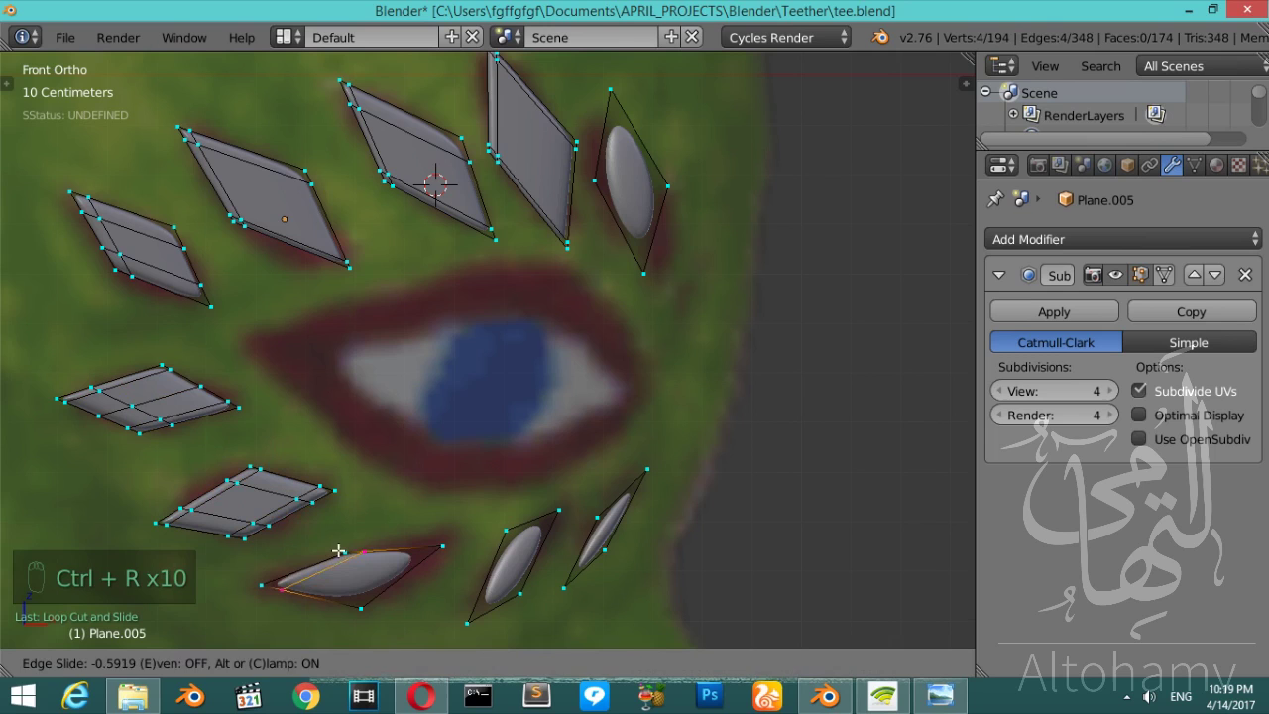
{"action": "key", "text": "ctrl+r"}
{"action": "key", "text": "ctrl+r"}
{"action": "key", "text": "ctrl+r"}
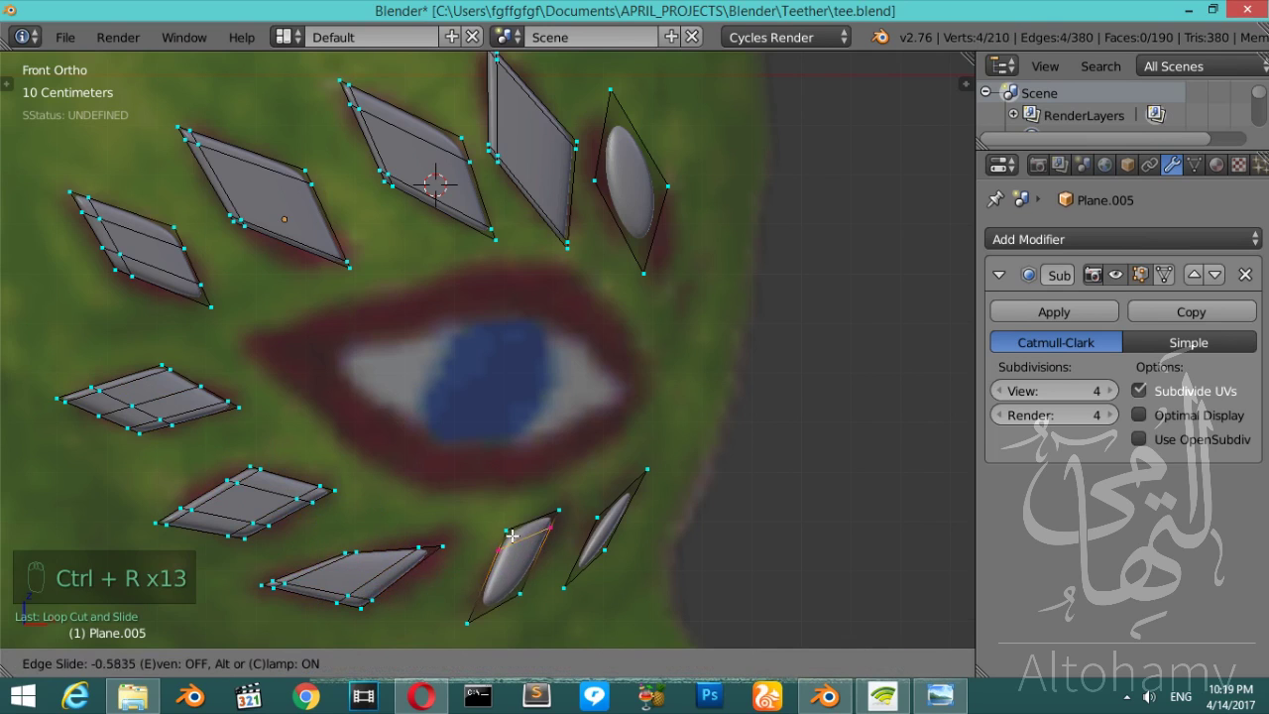
{"action": "key", "text": "ctrl+r"}
{"action": "key", "text": "ctrl+s"}
{"action": "key", "text": "ctrl+r"}
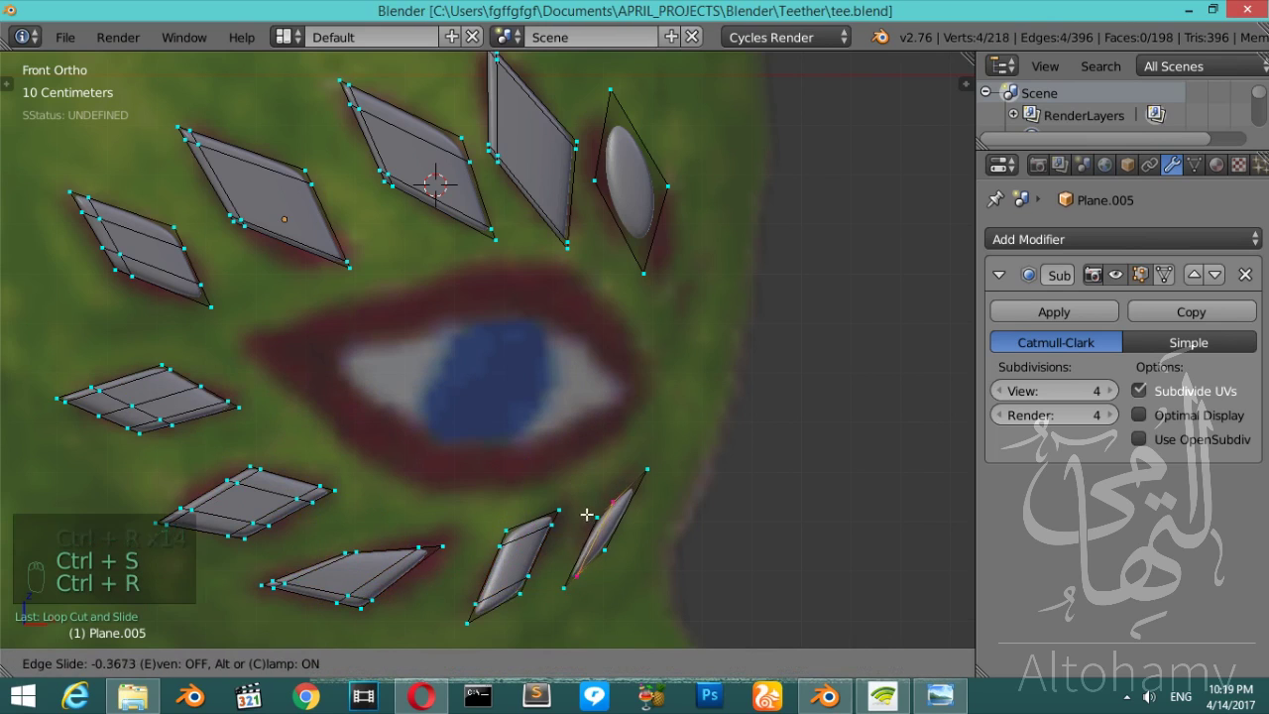
{"action": "key", "text": "ctrl+r"}
{"action": "key", "text": "ctrl+r"}
{"action": "key", "text": "Tab"}
{"action": "key", "text": "Tab"}
{"action": "key", "text": "ctrl+r"}
{"action": "key", "text": "ctrl+r"}
{"action": "key", "text": "ctrl+r"}
{"action": "key", "text": "ctrl+r"}
{"action": "key", "text": "Tab"}
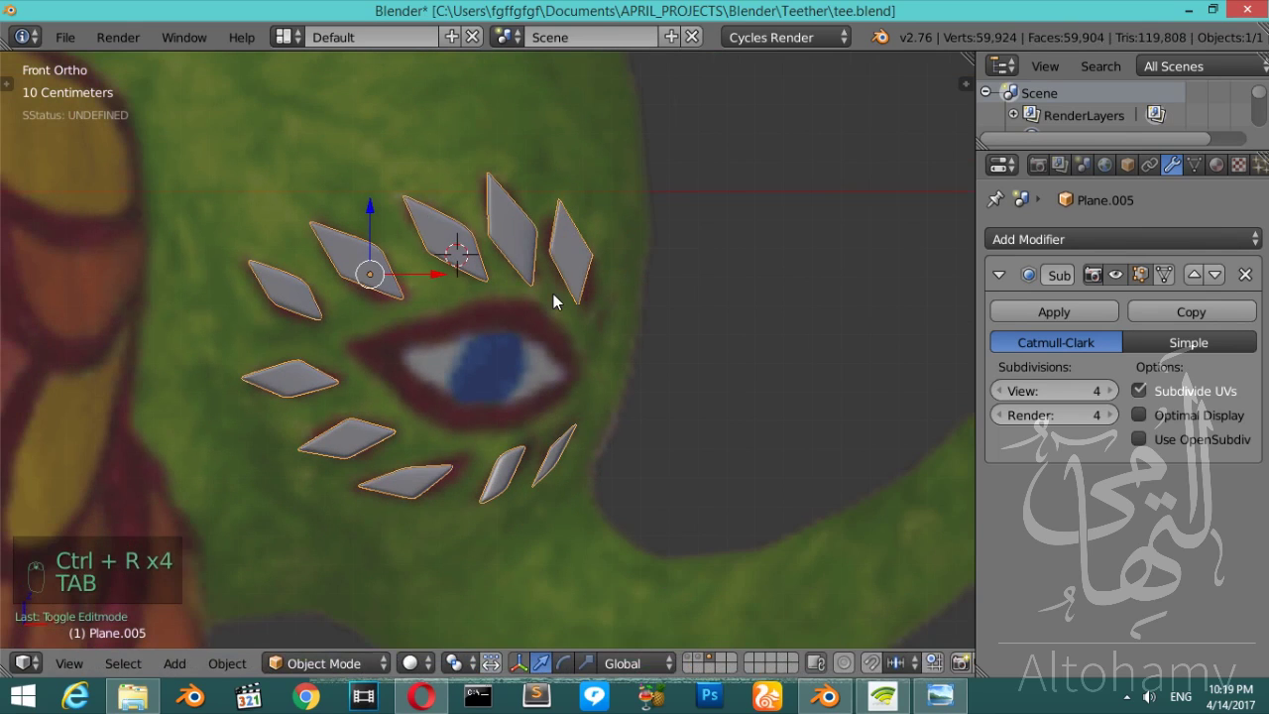
- Frame the ear plane and loop-cut horizontal rows across it into a 24-face grid
{"action": "left_click_drag", "start_coordinate": [63, 381], "coordinate": [706, 666]}
{"action": "key", "text": "t"}
{"action": "left_click_drag", "start_coordinate": [706, 666], "coordinate": [370, 394]}
{"action": "key", "text": "a"}
{"action": "left_click_drag", "start_coordinate": [369, 393], "coordinate": [370, 393]}
{"action": "key", "text": "z"}
{"action": "middle_click", "coordinate": [372, 394]}
{"action": "key", "text": "Tab"}
{"action": "key", "text": "ctrl+r"}
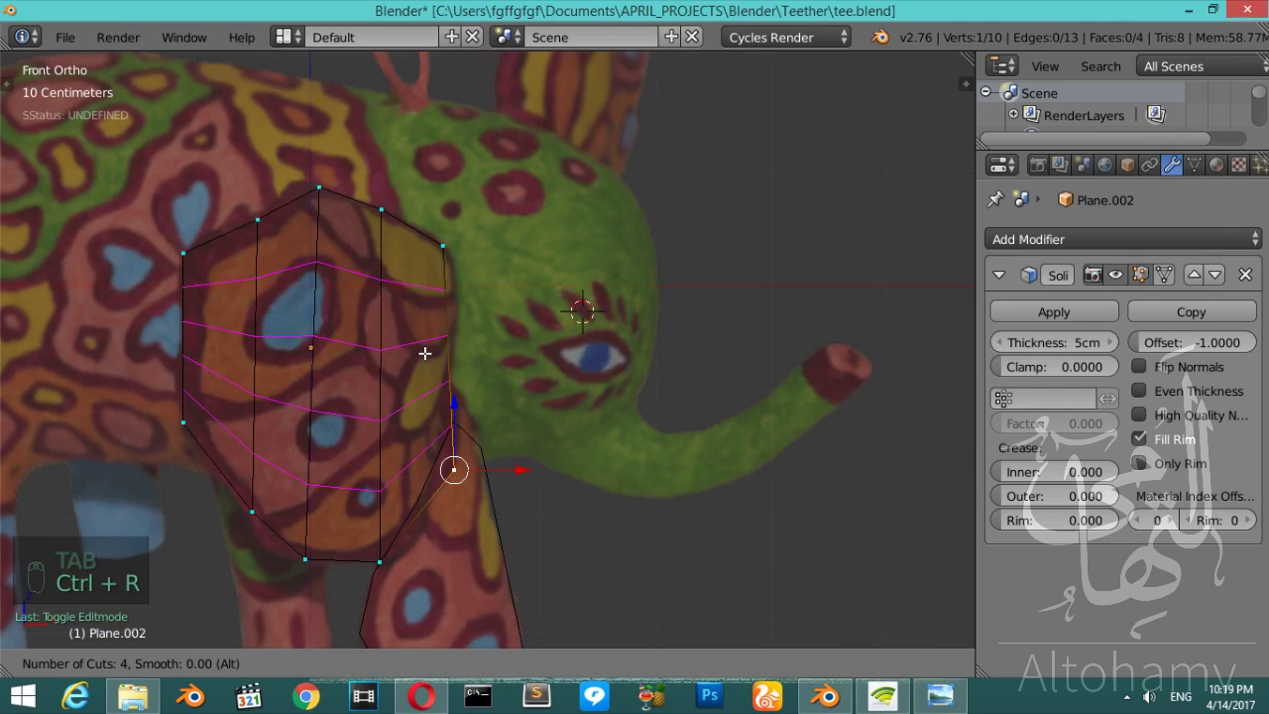
{"action": "key", "text": "ctrl+r"}
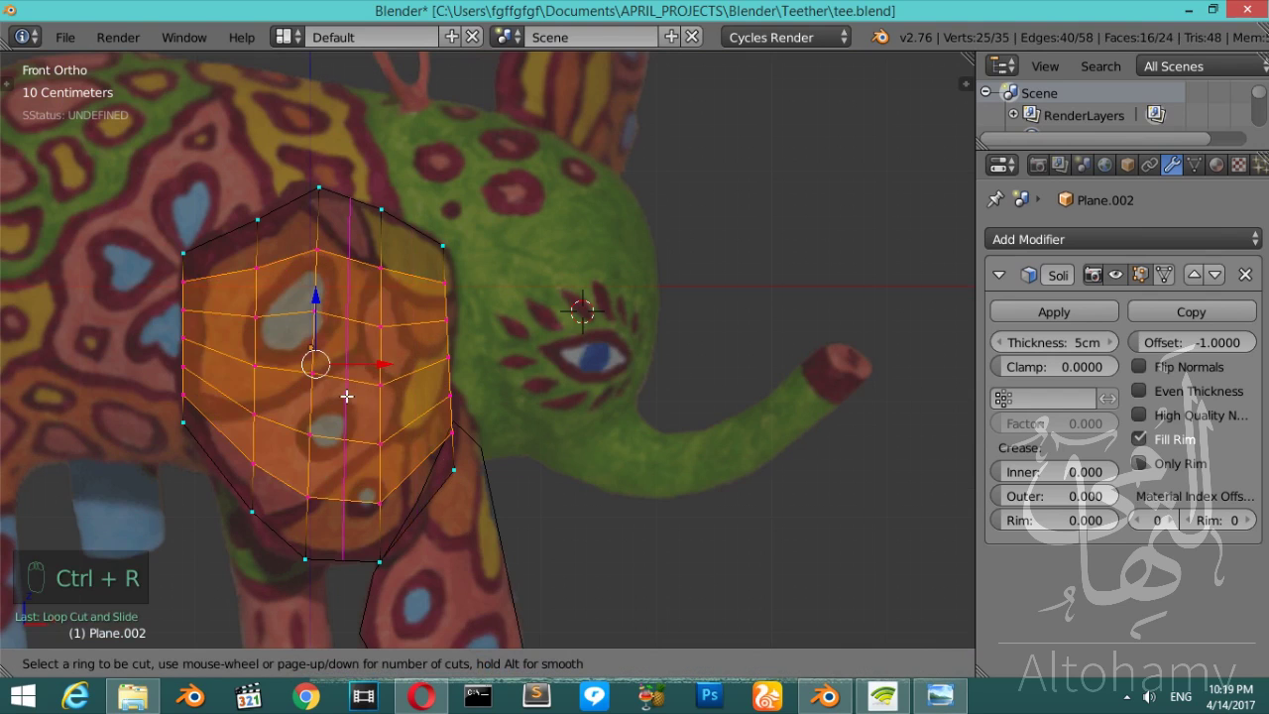
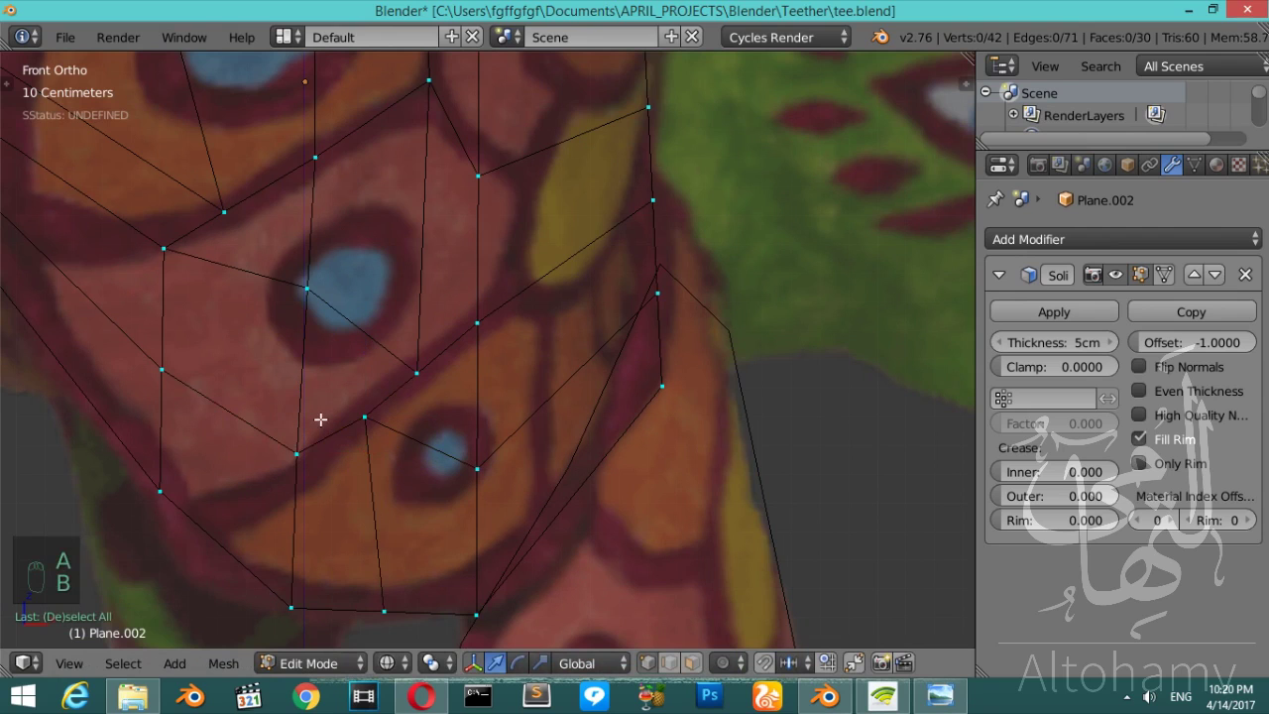
- Knife a new edge into the ear plane and move its vertex onto the pattern outline
{"action": "key", "text": "b"}
{"action": "key", "text": "g"}
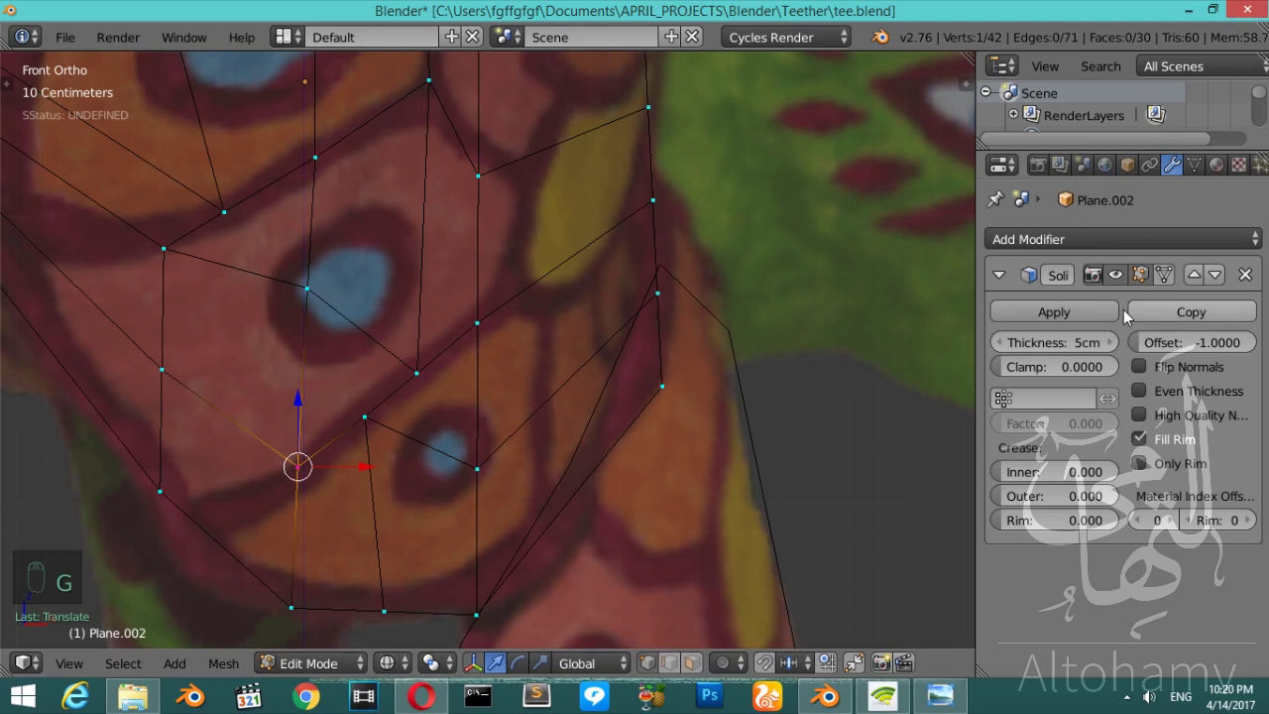
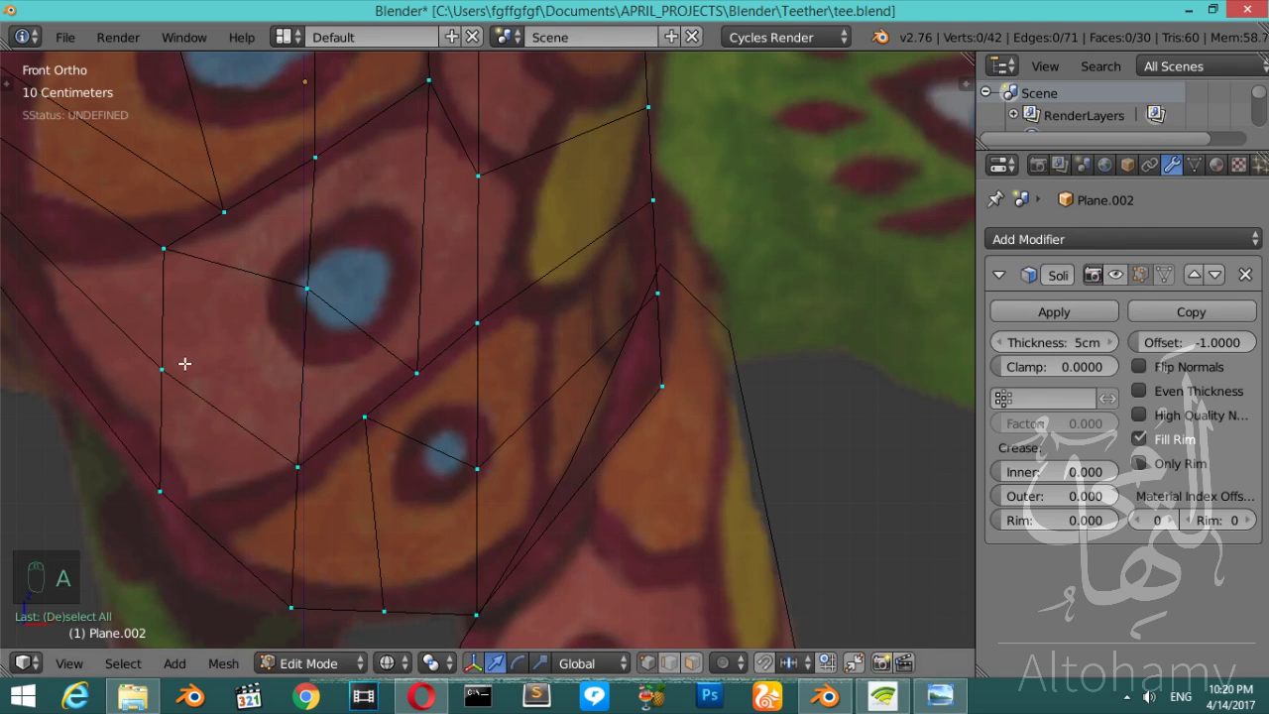
{"action": "key", "text": "b"}
{"action": "key", "text": "g"}
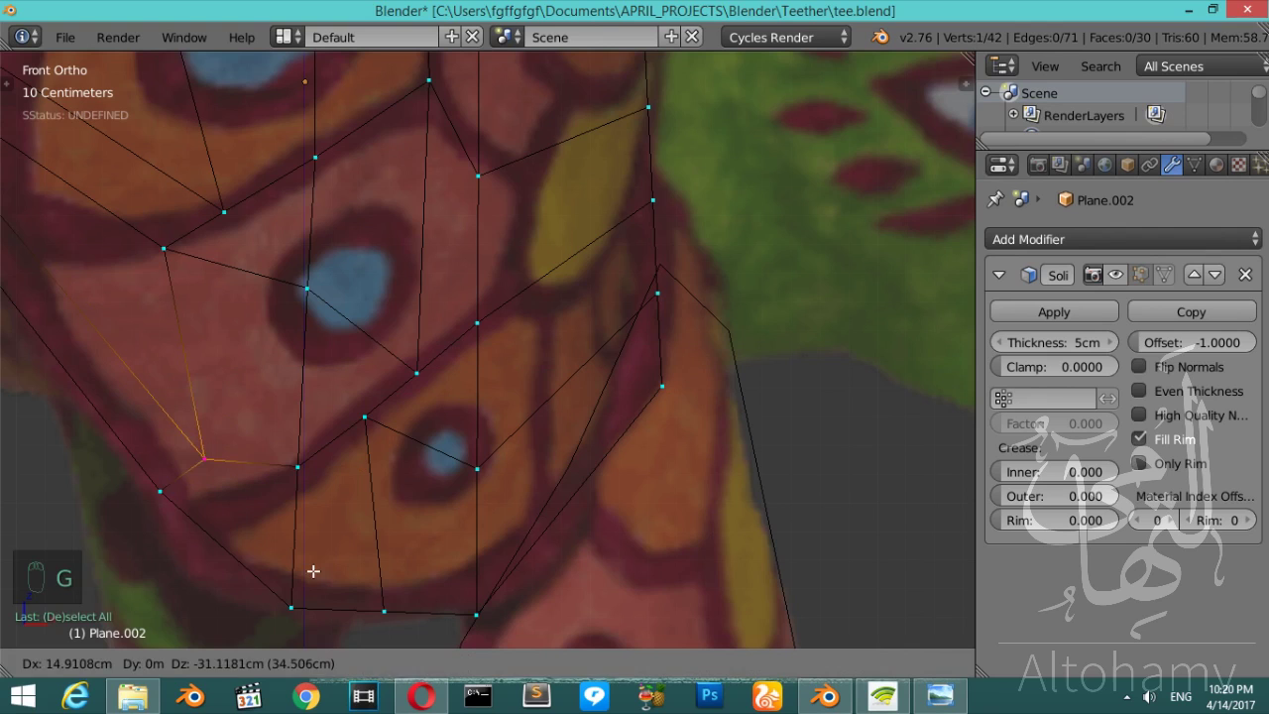
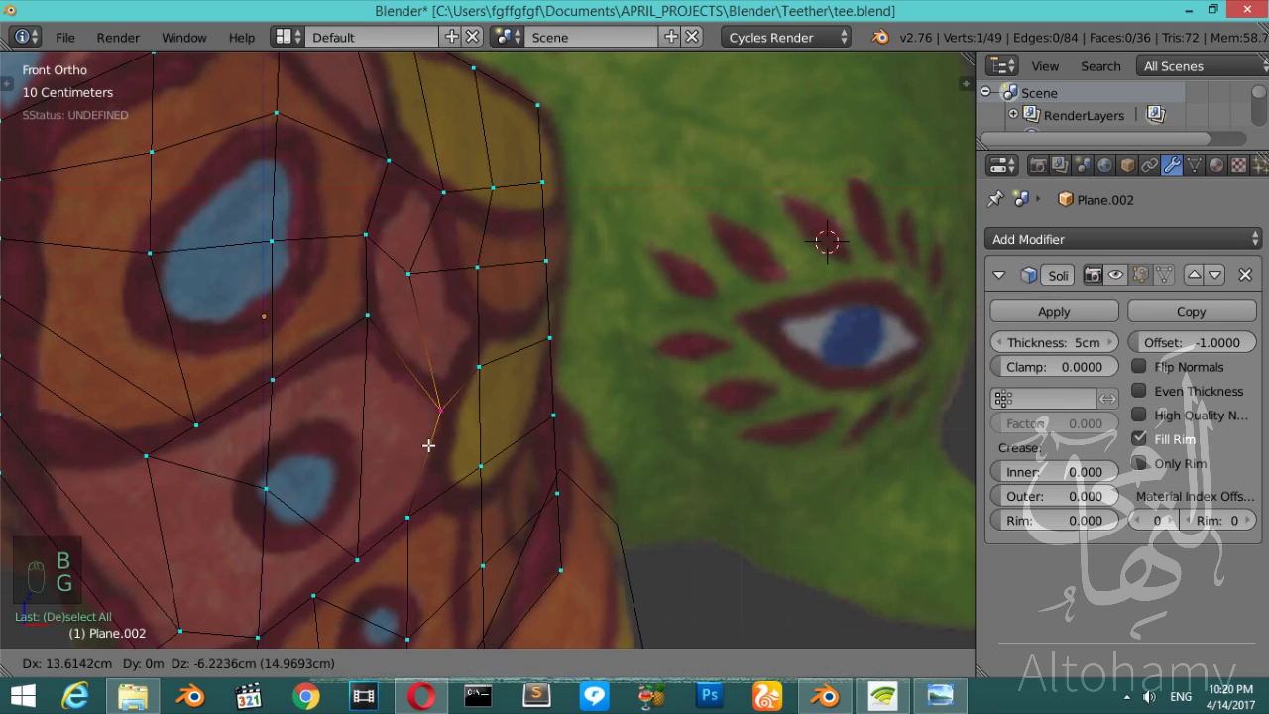
{"action": "key", "text": "a"}
- Nudge further ear-grid vertices onto the painted outline and yellow stripe lines
{"action": "key", "text": "b"}
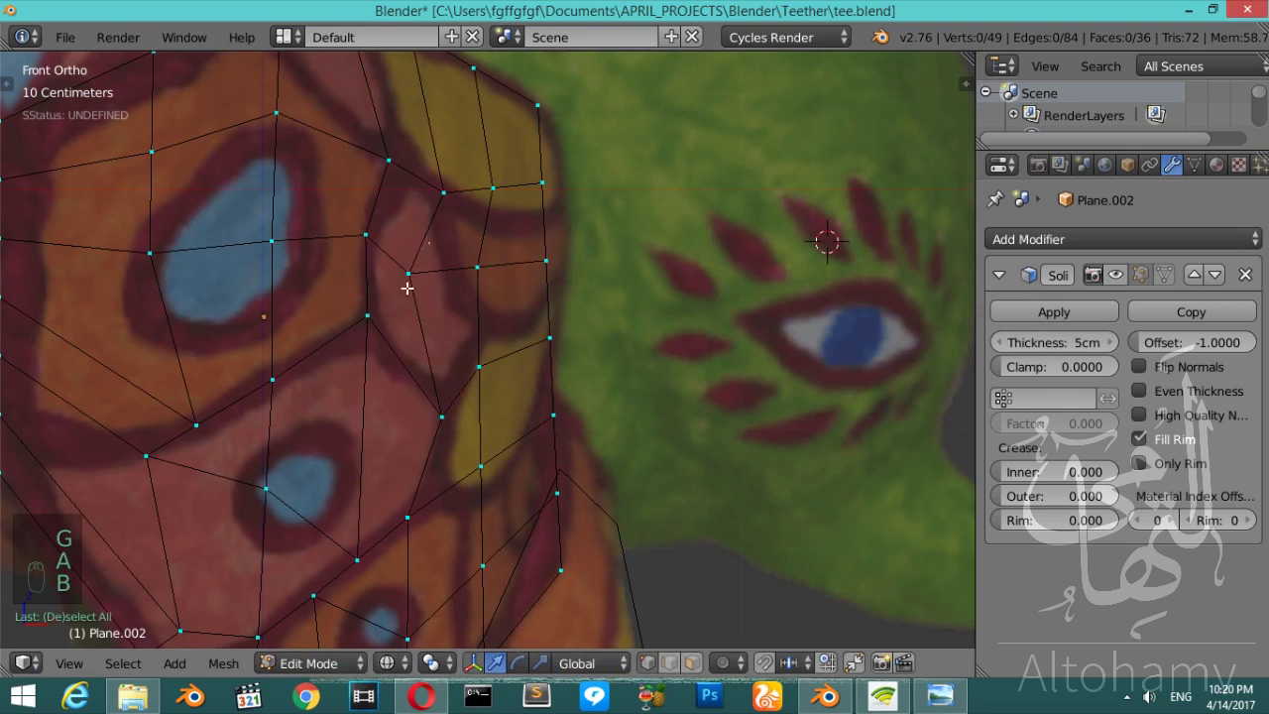
{"action": "key", "text": "g"}
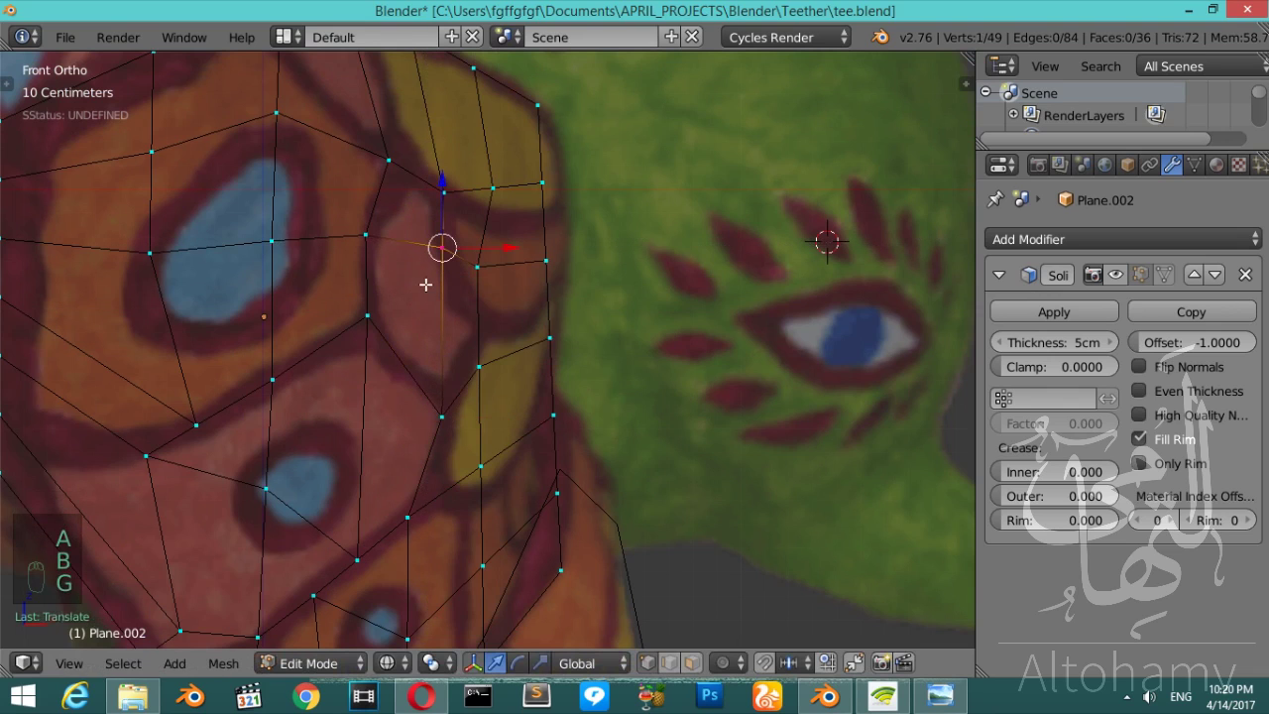
{"action": "key", "text": "Tab"}
{"action": "key", "text": "Tab"}
{"action": "key", "text": "a"}
{"action": "key", "text": "b"}
{"action": "key", "text": "g"}
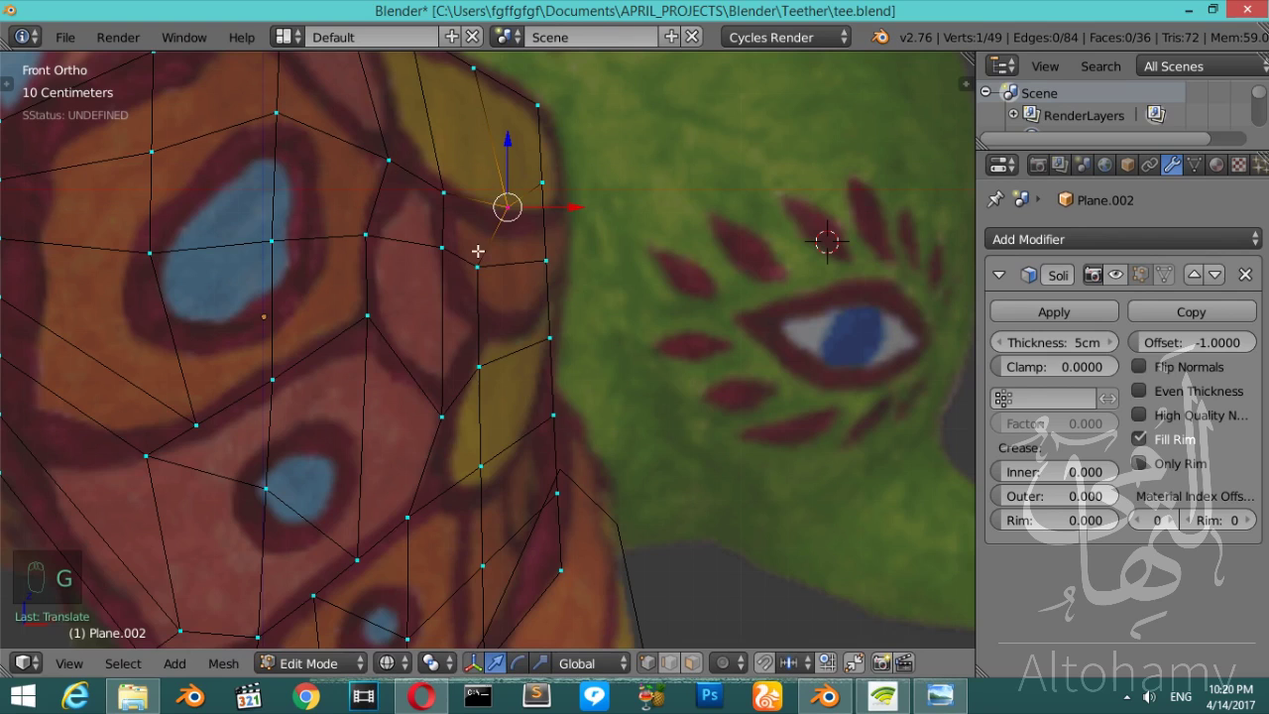
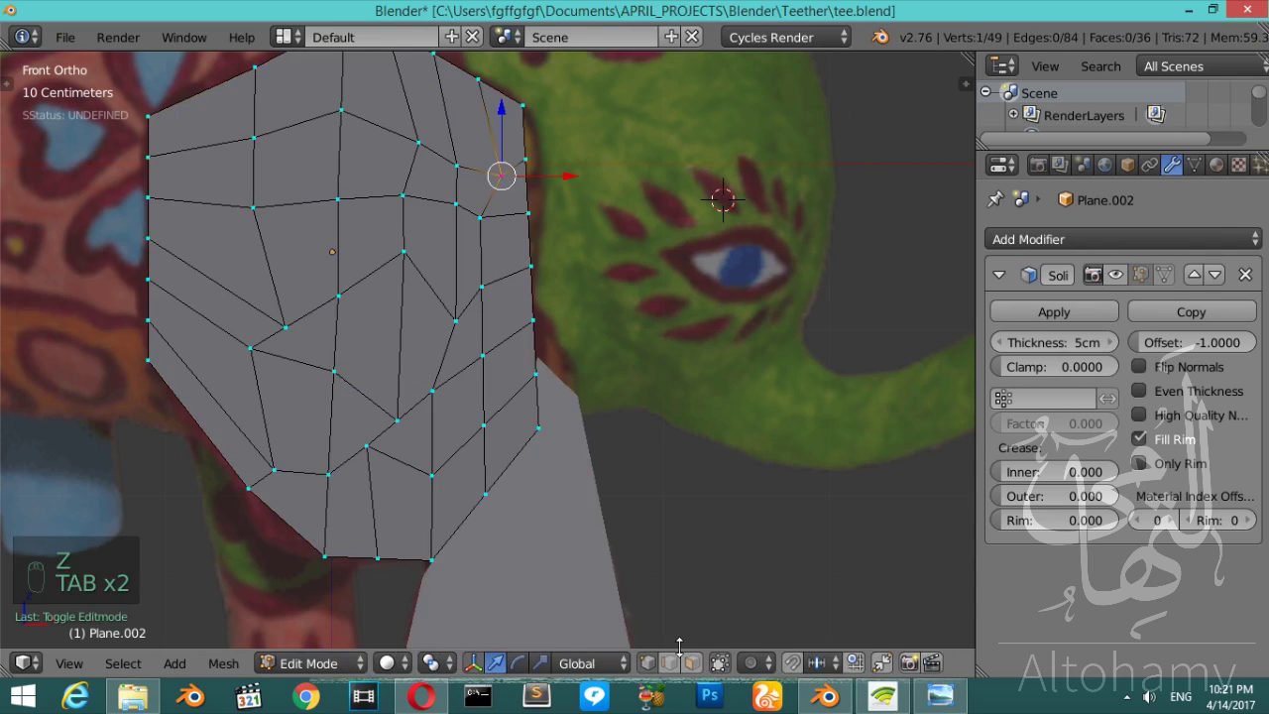
- Select the inner patch of ear faces and check the ear edge-on from the side
{"action": "key", "text": "z"}
{"action": "key", "text": "z"}
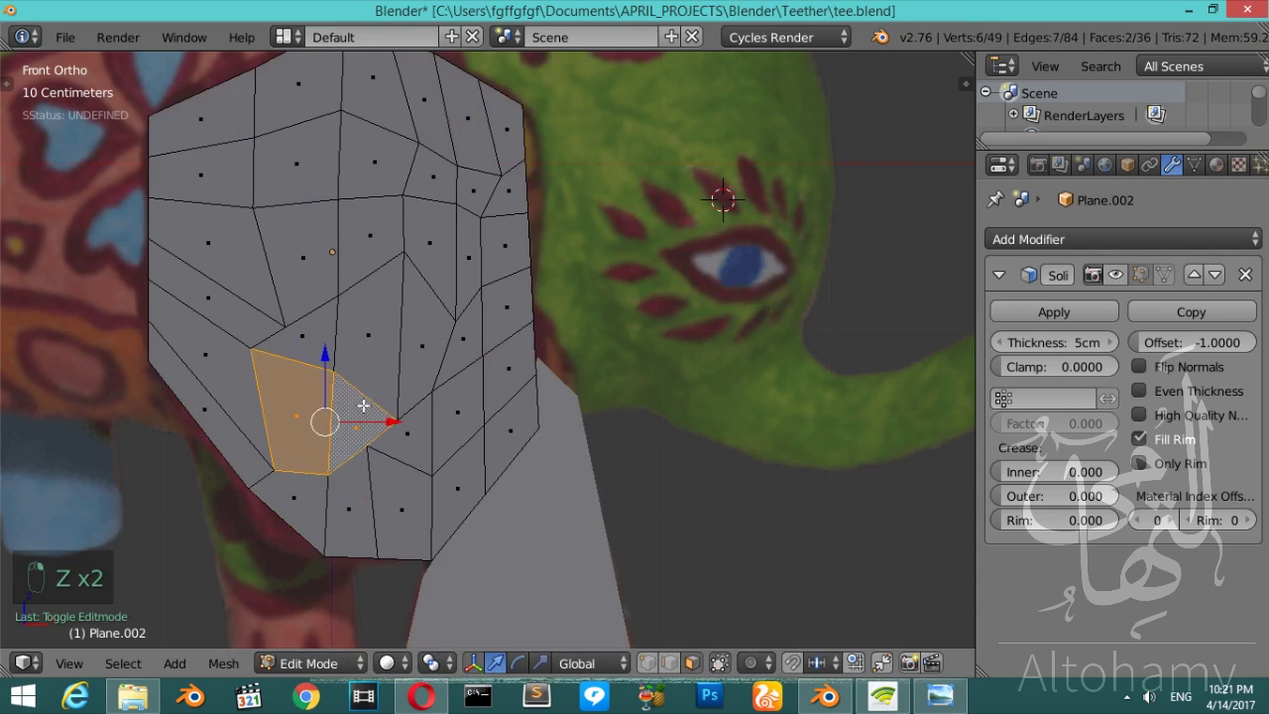
{"action": "key", "text": "z"}
{"action": "key", "text": "z"}
{"action": "key", "text": "e"}
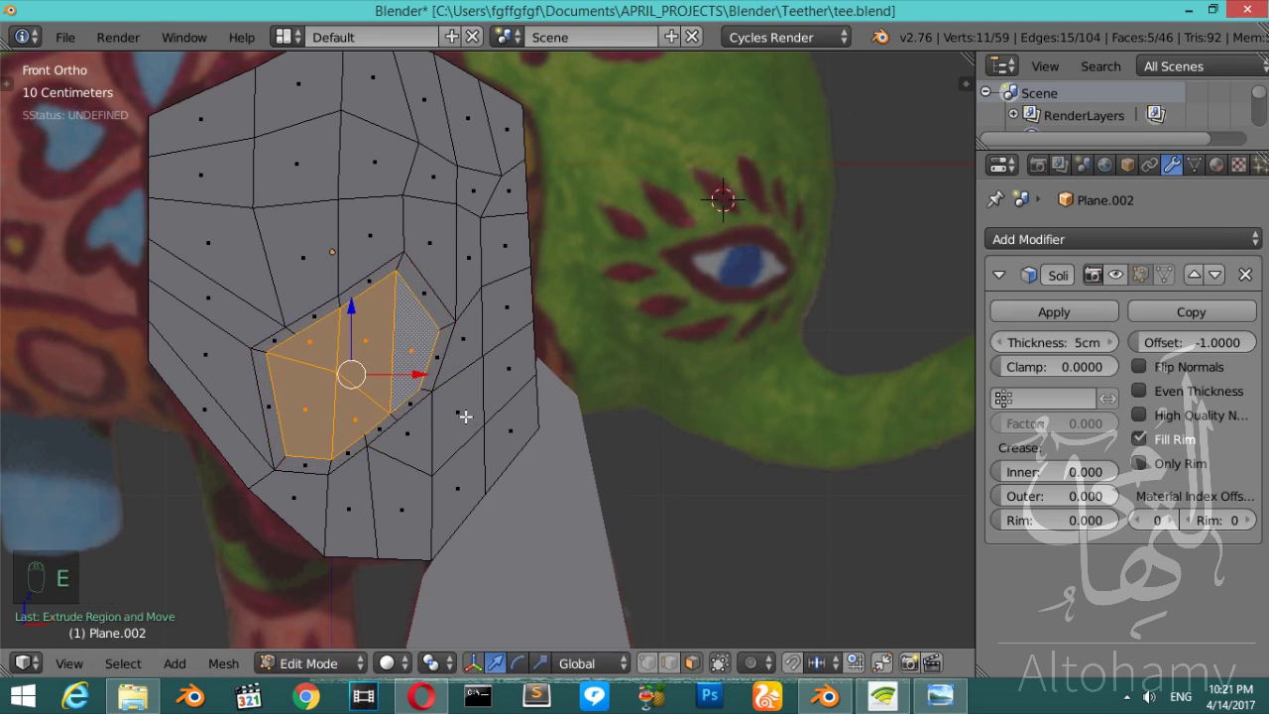
{"action": "key", "text": "KP_3"}
{"action": "key", "text": "KP_4"}
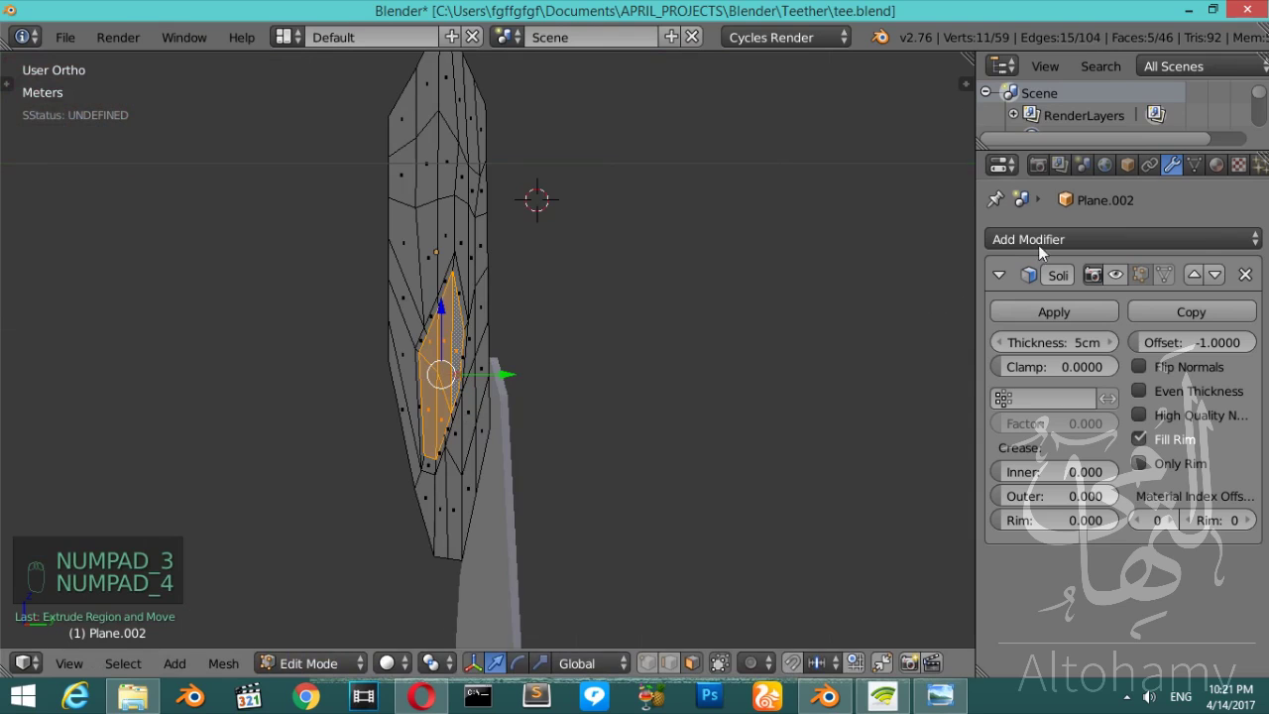
{"action": "middle_click", "coordinate": [1120, 278]}
{"action": "middle_click", "coordinate": [1099, 314]}
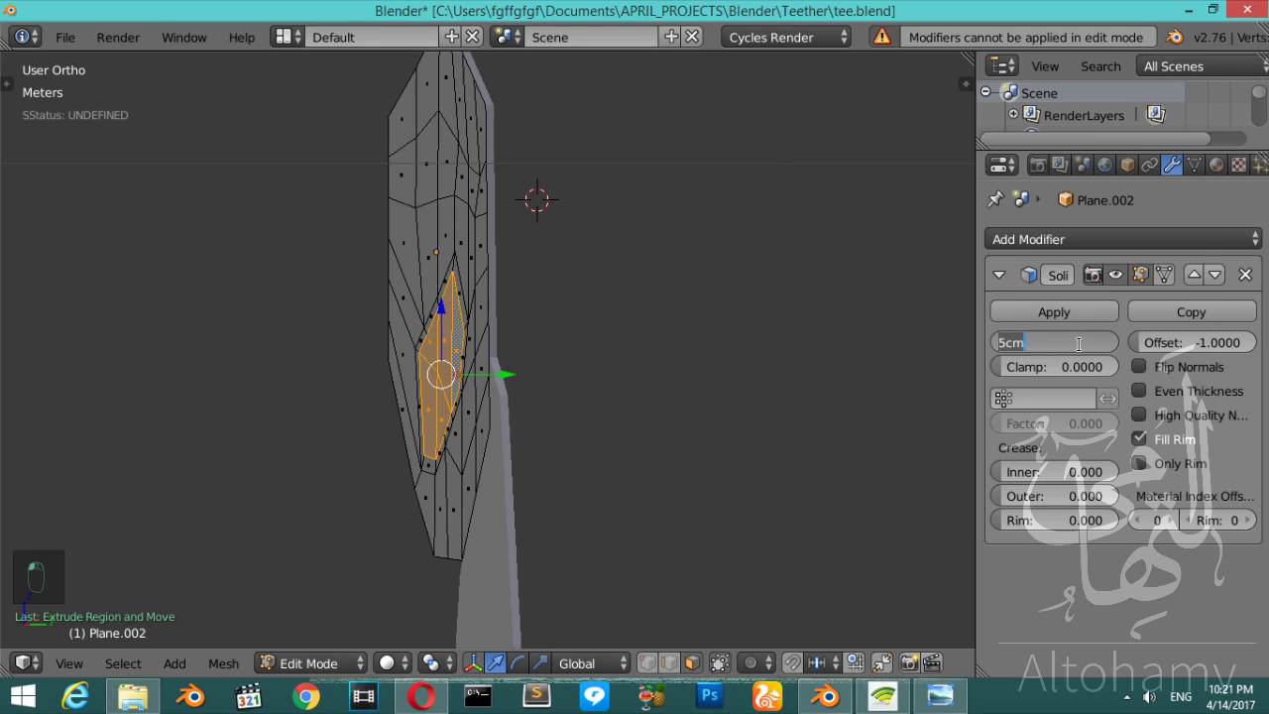
- Apply the 11cm Solidify thickness to the ear and extrude the selected patch outward
{"action": "key", "text": "1"}
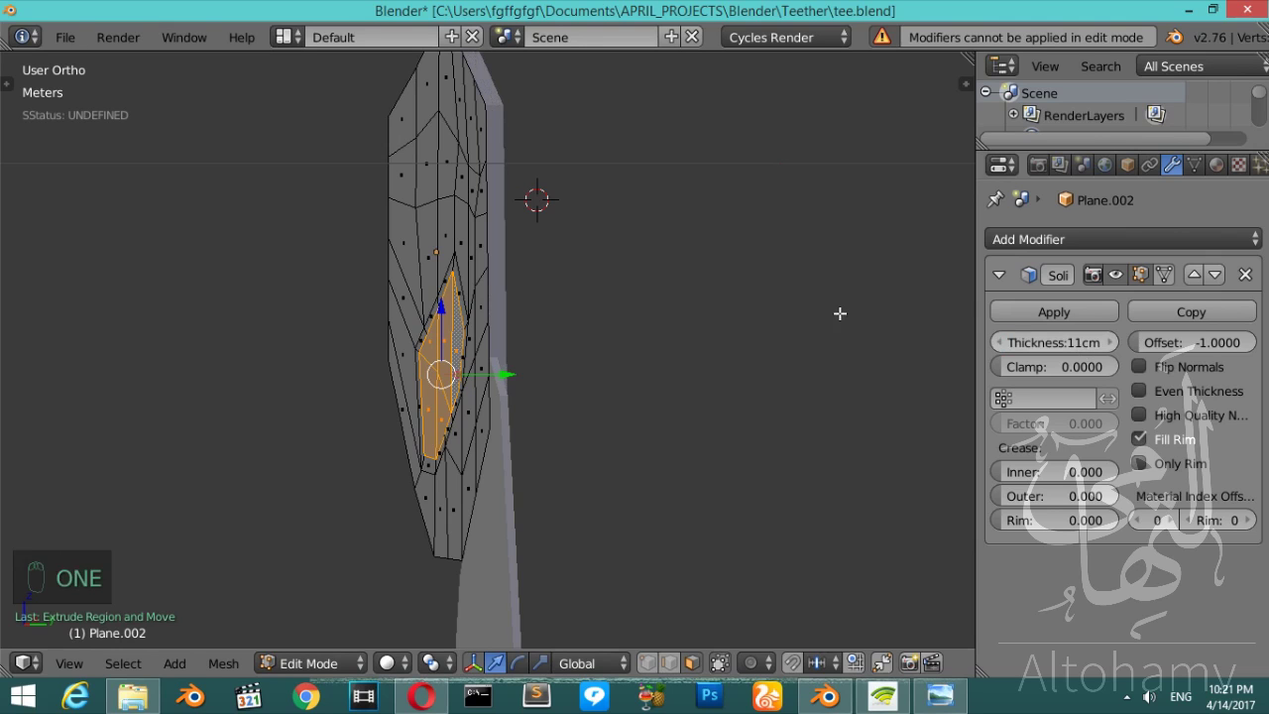
{"action": "key", "text": "Escape"}
{"action": "key", "text": "Tab"}
{"action": "key", "text": "Tab"}
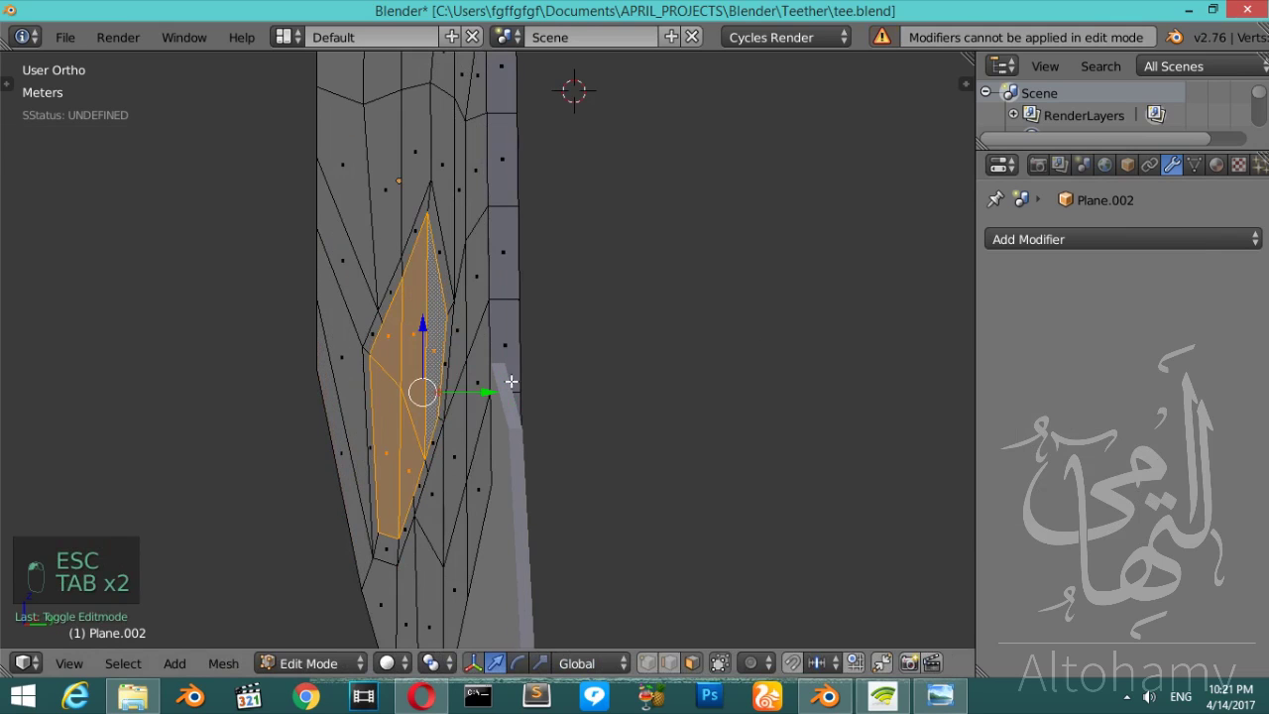
{"action": "key", "text": "e"}
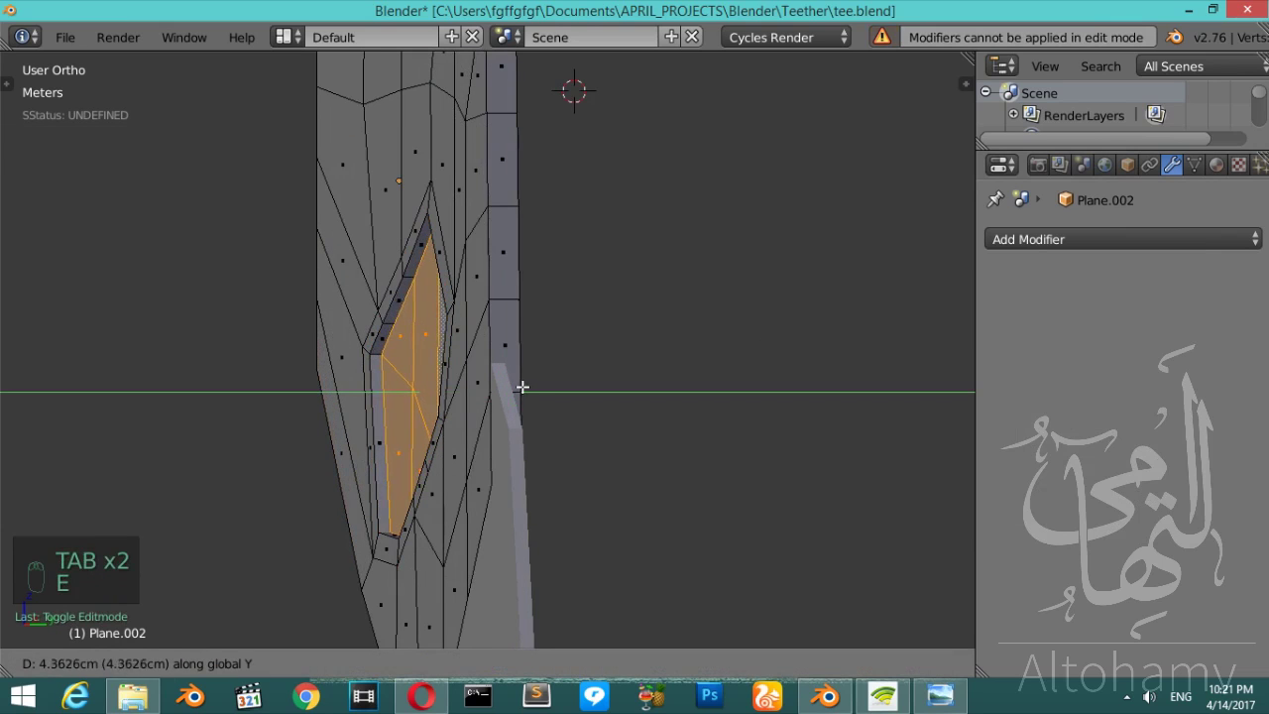
{"action": "key", "text": "KP_7"}
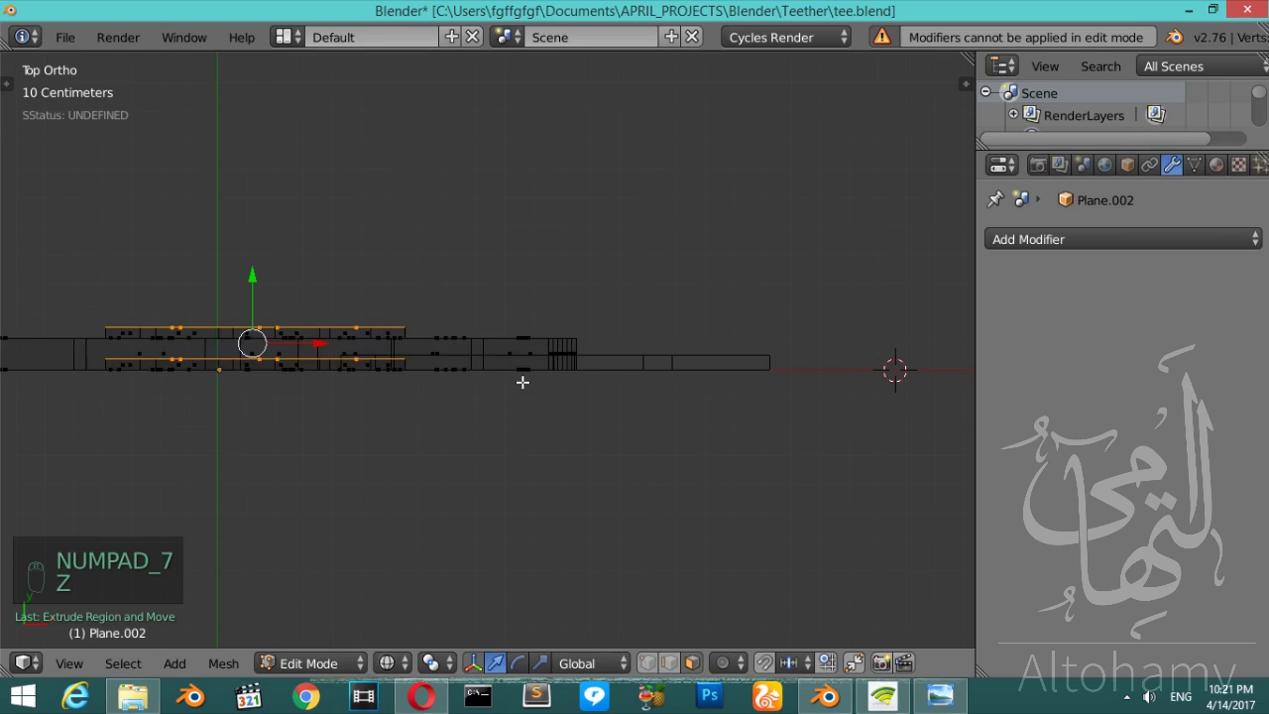
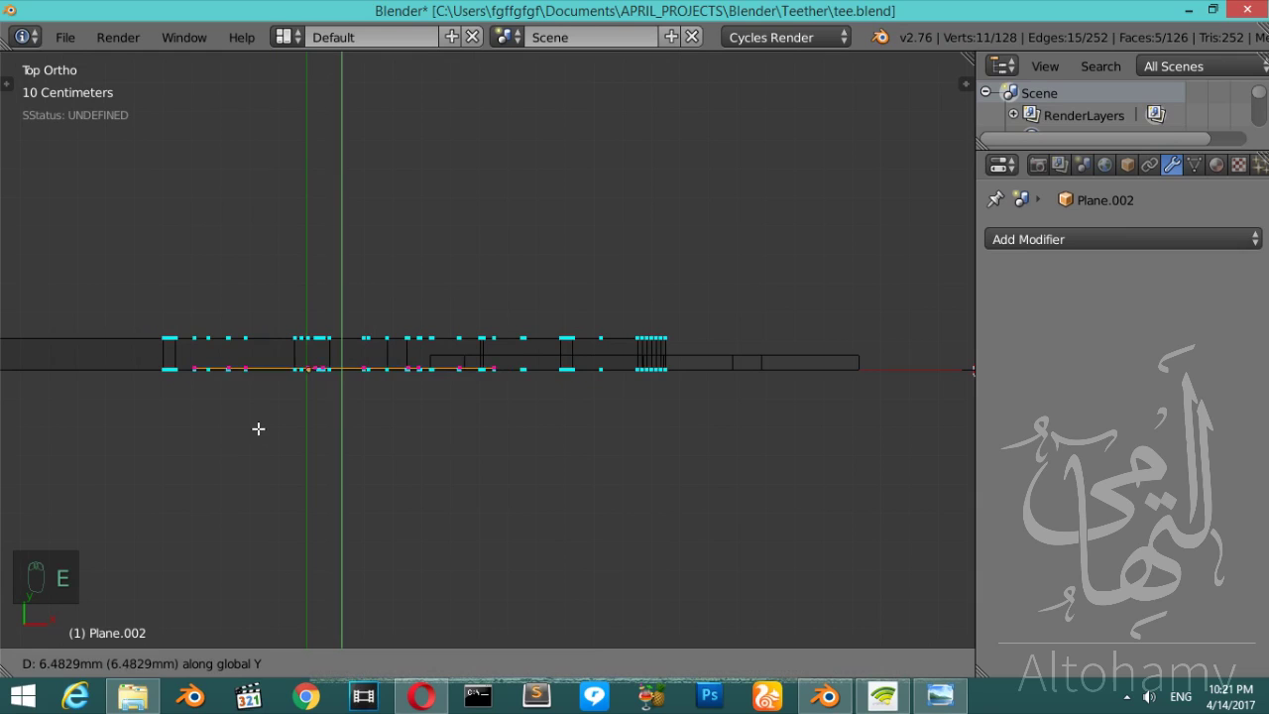
- Select the whole ear mesh and run Remove Doubles to merge overlapping vertices
{"action": "key", "text": "a"}
{"action": "key", "text": "a"}
{"action": "key", "text": "w"}
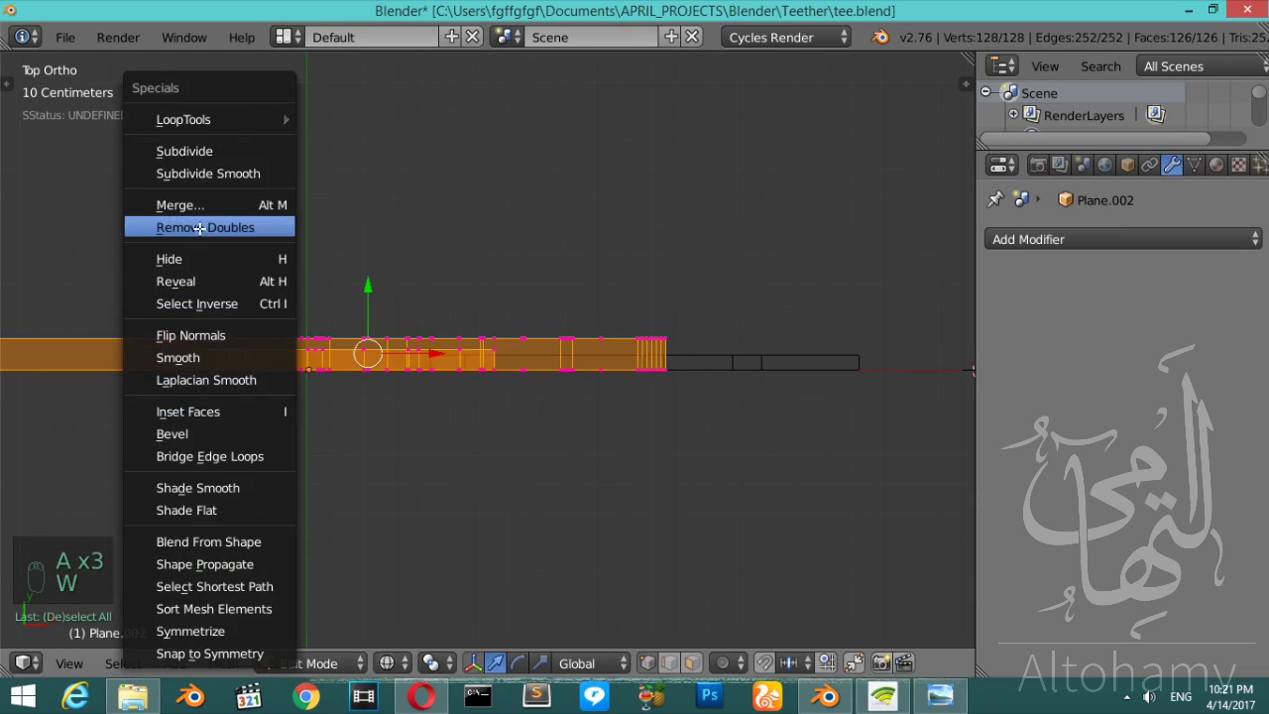
{"action": "key", "text": "KP_2"}
{"action": "key", "text": "KP_2"}
- Leave Edit Mode and return to the front view of the ear inset
{"action": "key", "text": "z"}
{"action": "key", "text": "Tab"}
{"action": "key", "text": "KP_1"}
{"action": "key", "text": "z"}
{"action": "key", "text": "Tab"}
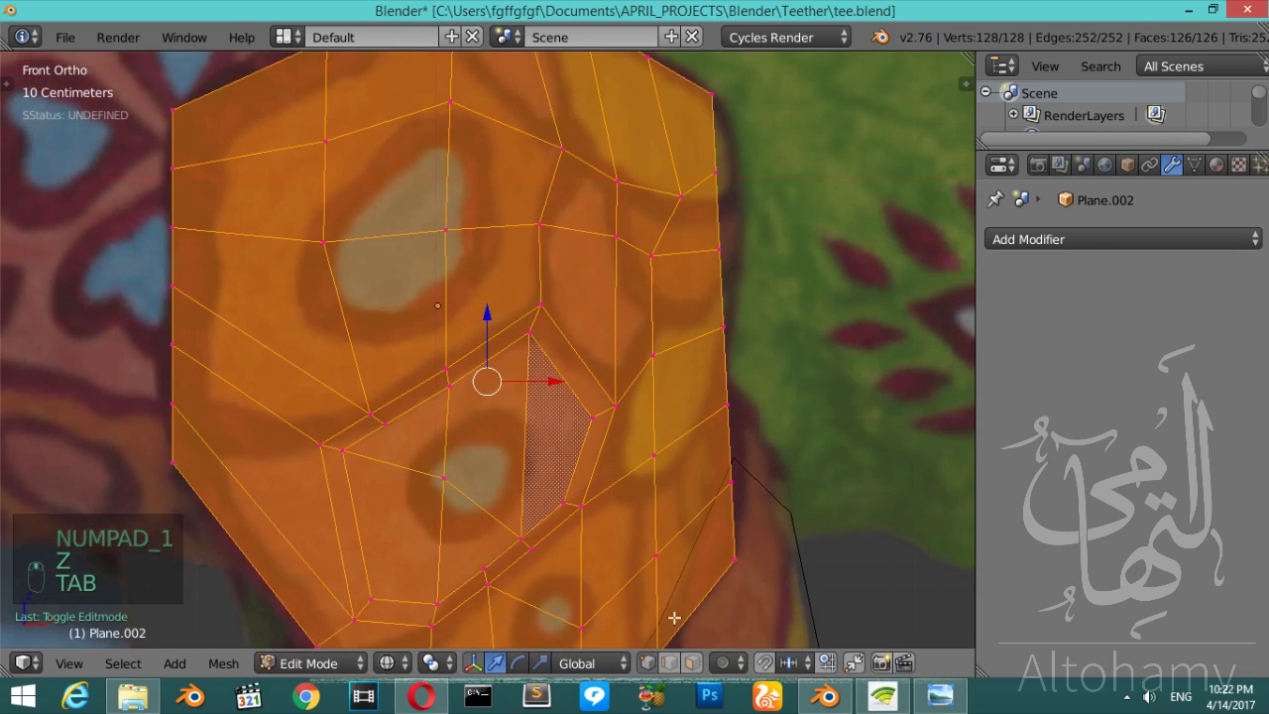
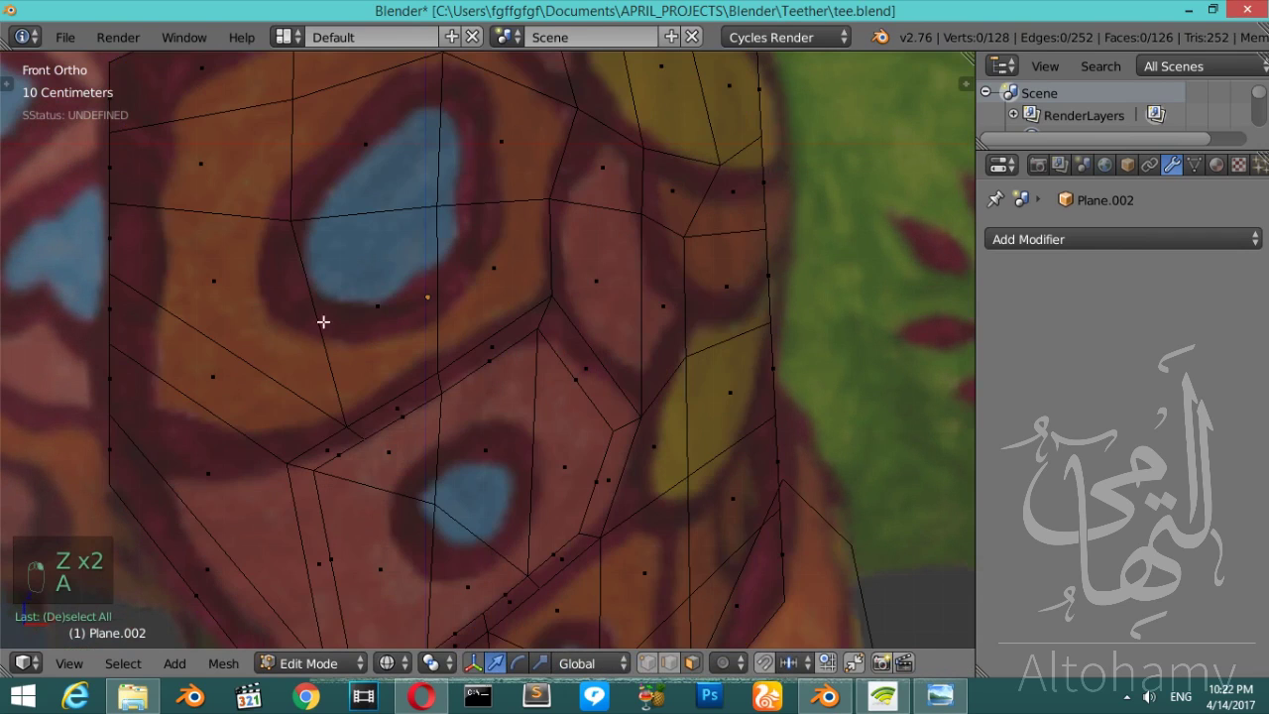
- Extrude a first set of inner faces of the hexagonal ear piece back in top view
{"action": "key", "text": "z"}
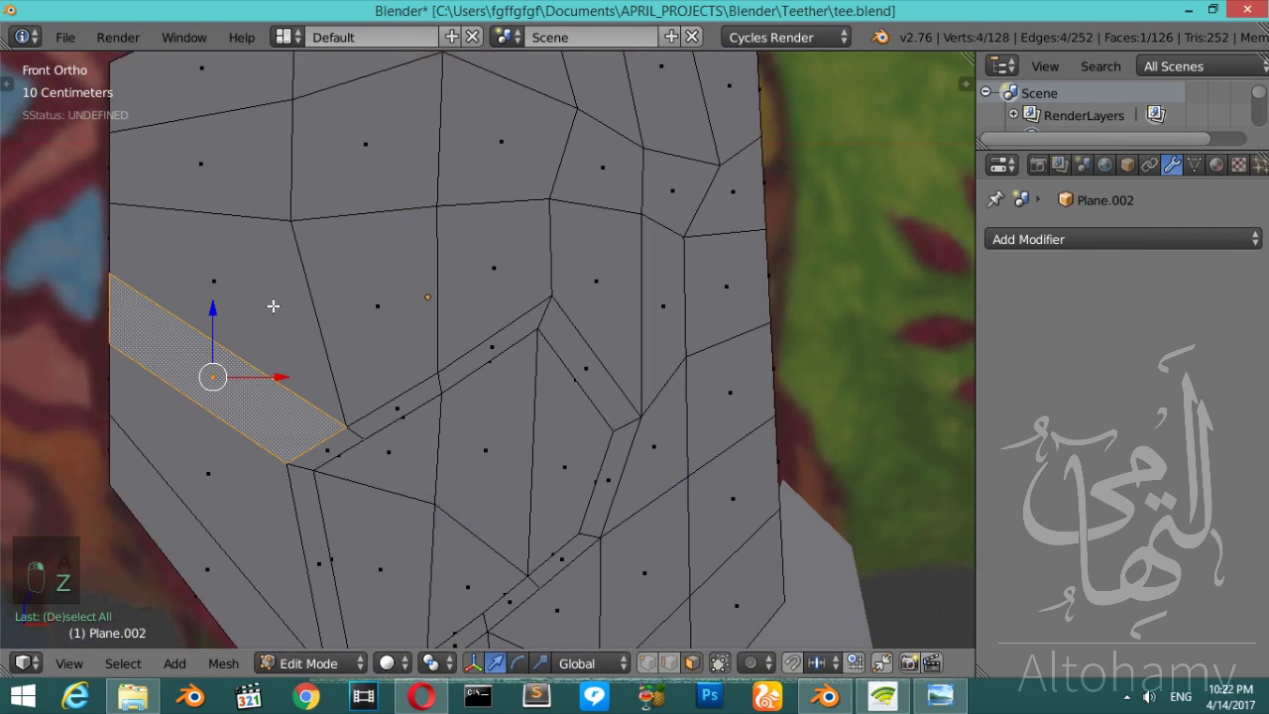
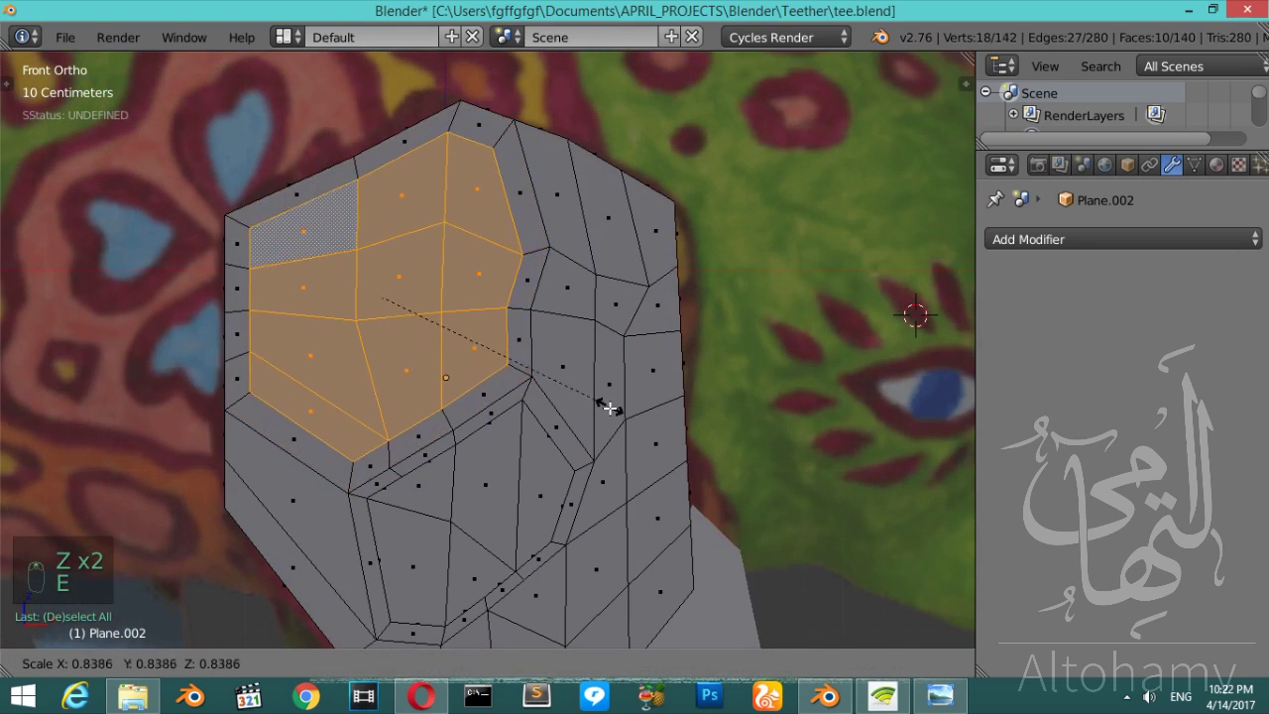
{"action": "key", "text": "KP_7"}
{"action": "key", "text": "z"}
{"action": "key", "text": "e"}
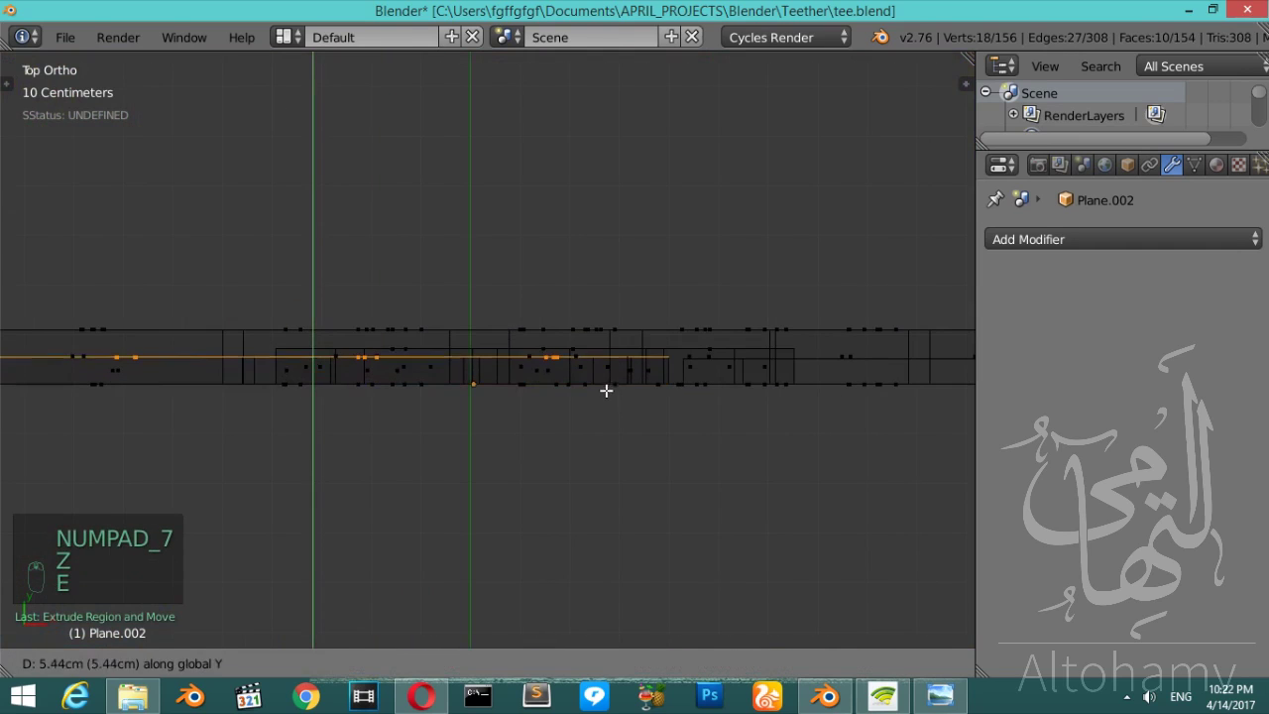
{"action": "key", "text": "z"}
{"action": "key", "text": "Tab"}
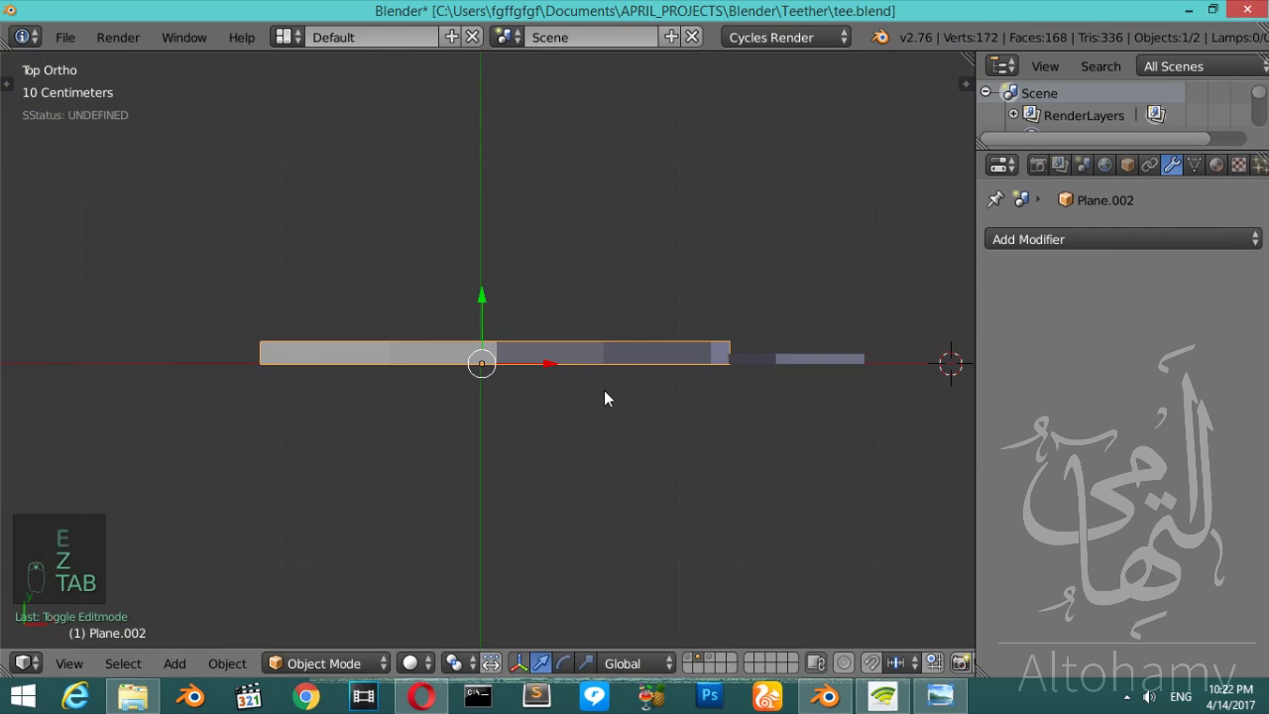
{"action": "key", "text": "KP_1"}
- Push the remaining inner faces back into recessed insets and check from the front
{"action": "key", "text": "z"}
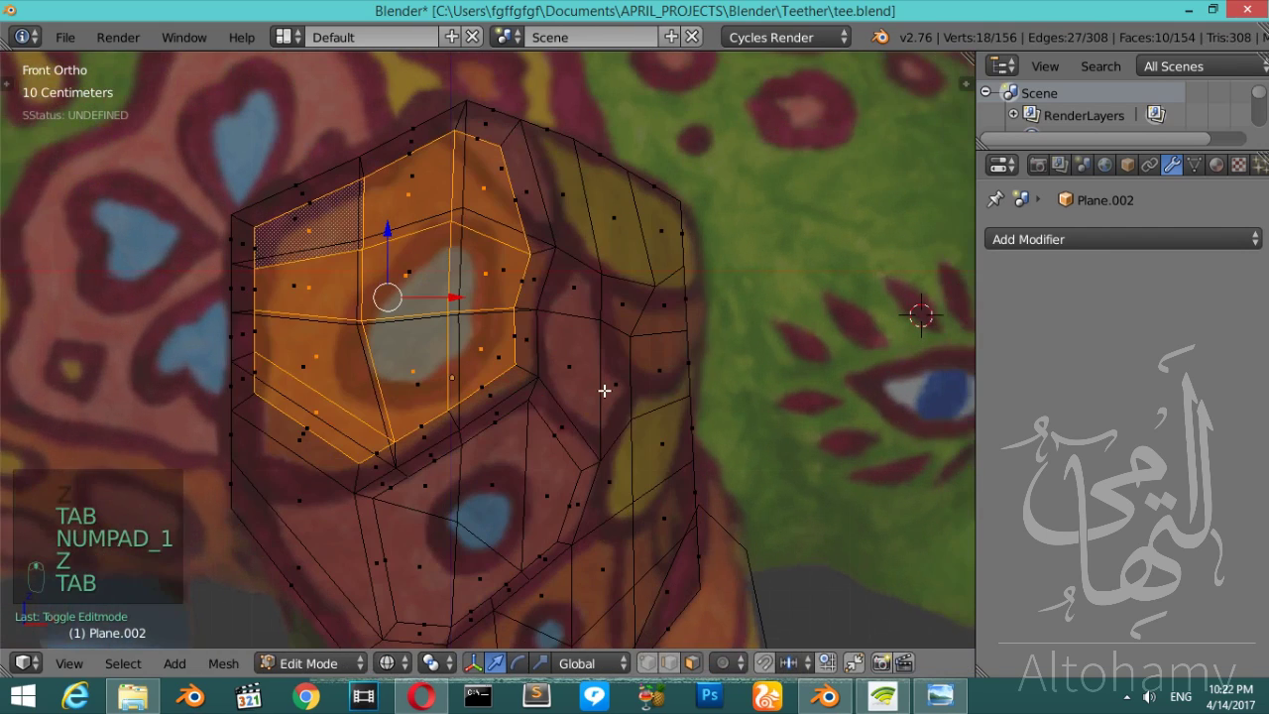
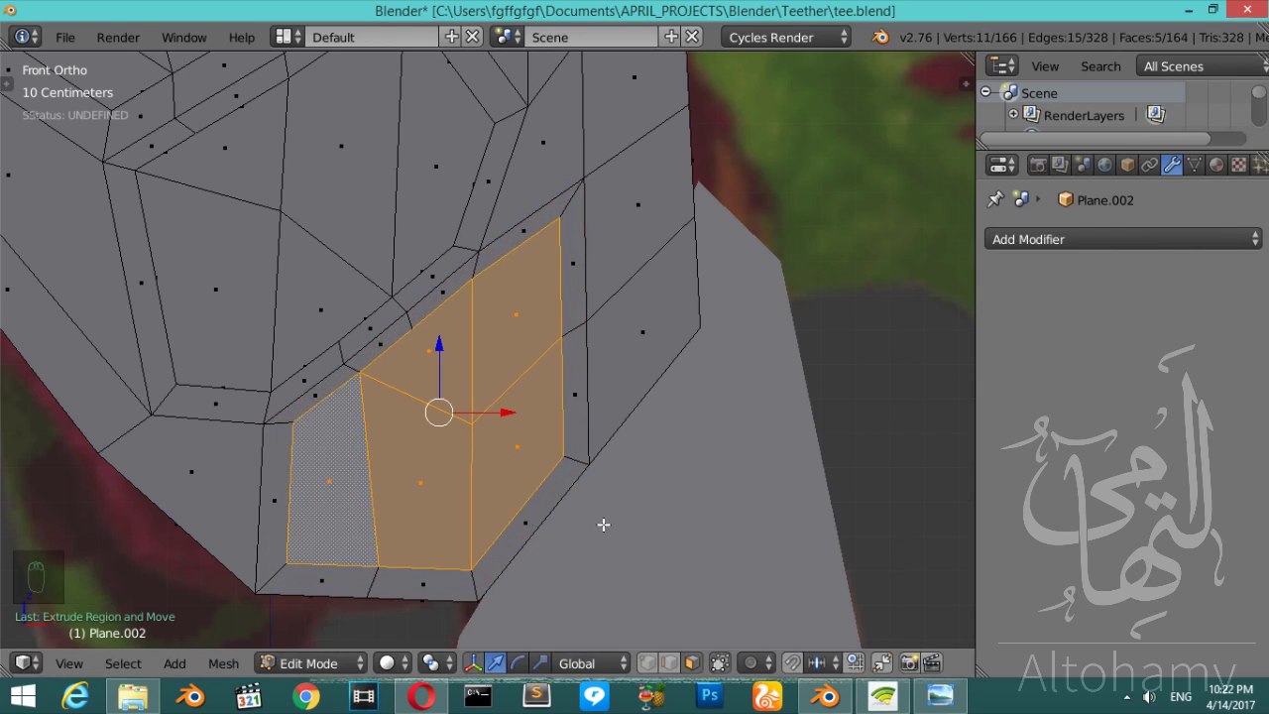
{"action": "key", "text": "KP_7"}
{"action": "key", "text": "z"}
{"action": "key", "text": "e"}
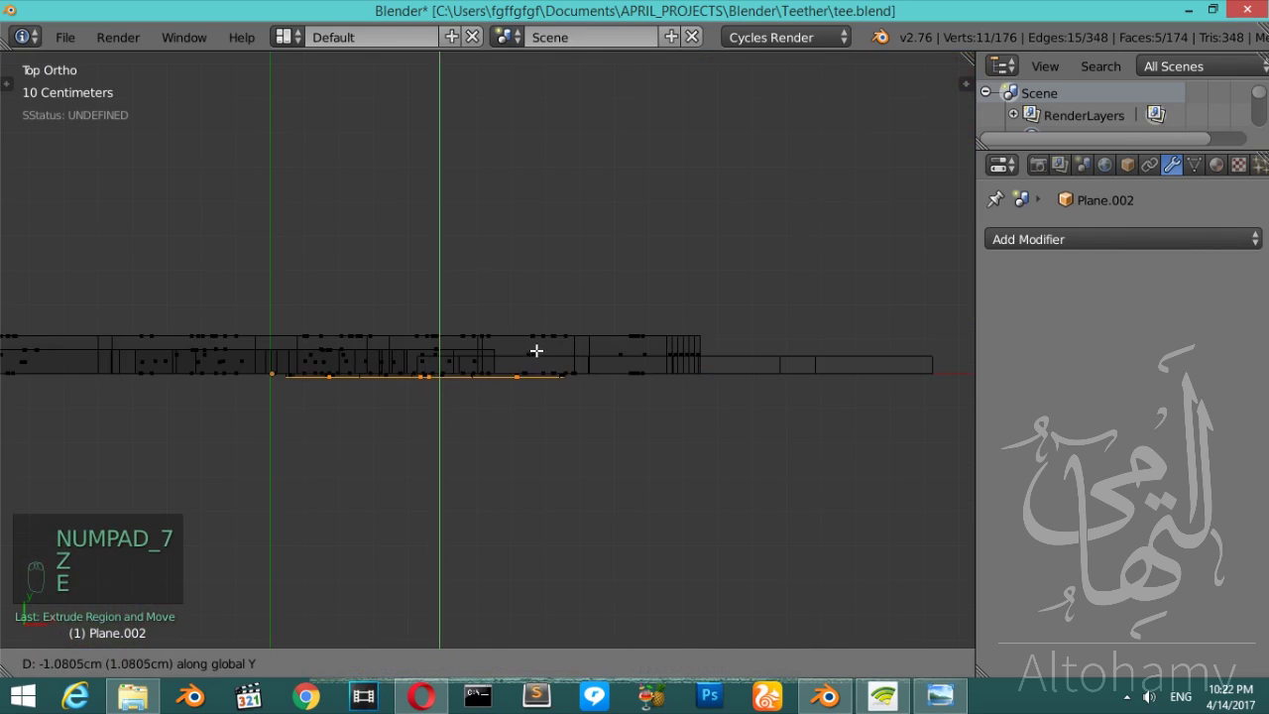
{"action": "key", "text": "Tab"}
{"action": "key", "text": "z"}
{"action": "key", "text": "KP_1"}
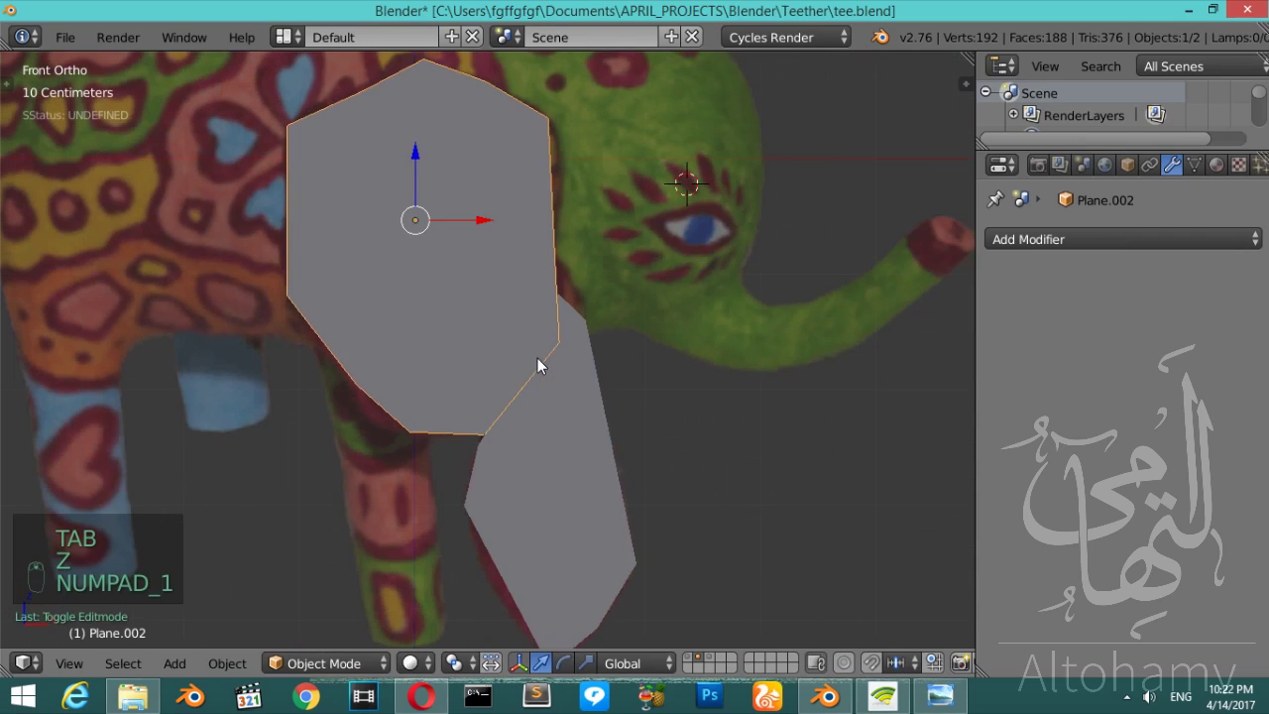
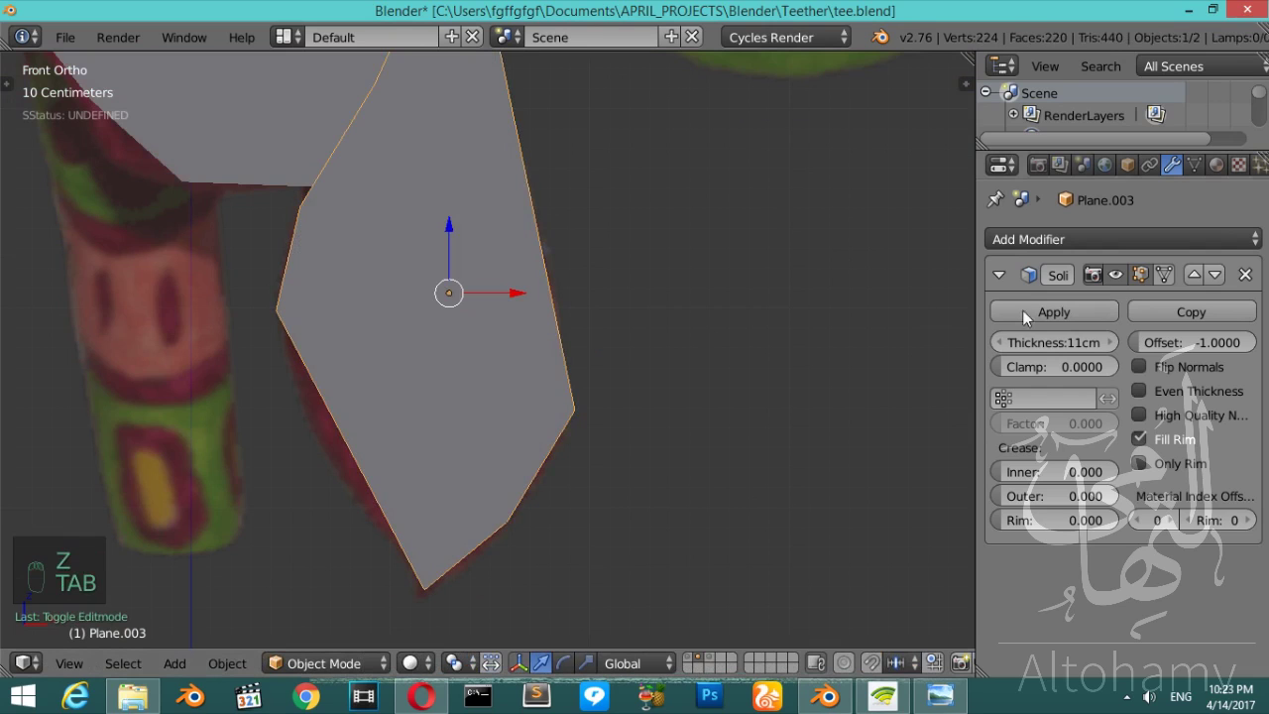
- With 11cm Solidify applied to Plane.003, enter Edit Mode and view the flap from above
{"action": "key", "text": "Tab"}
{"action": "key", "text": "KP_7"}
{"action": "key", "text": "z"}
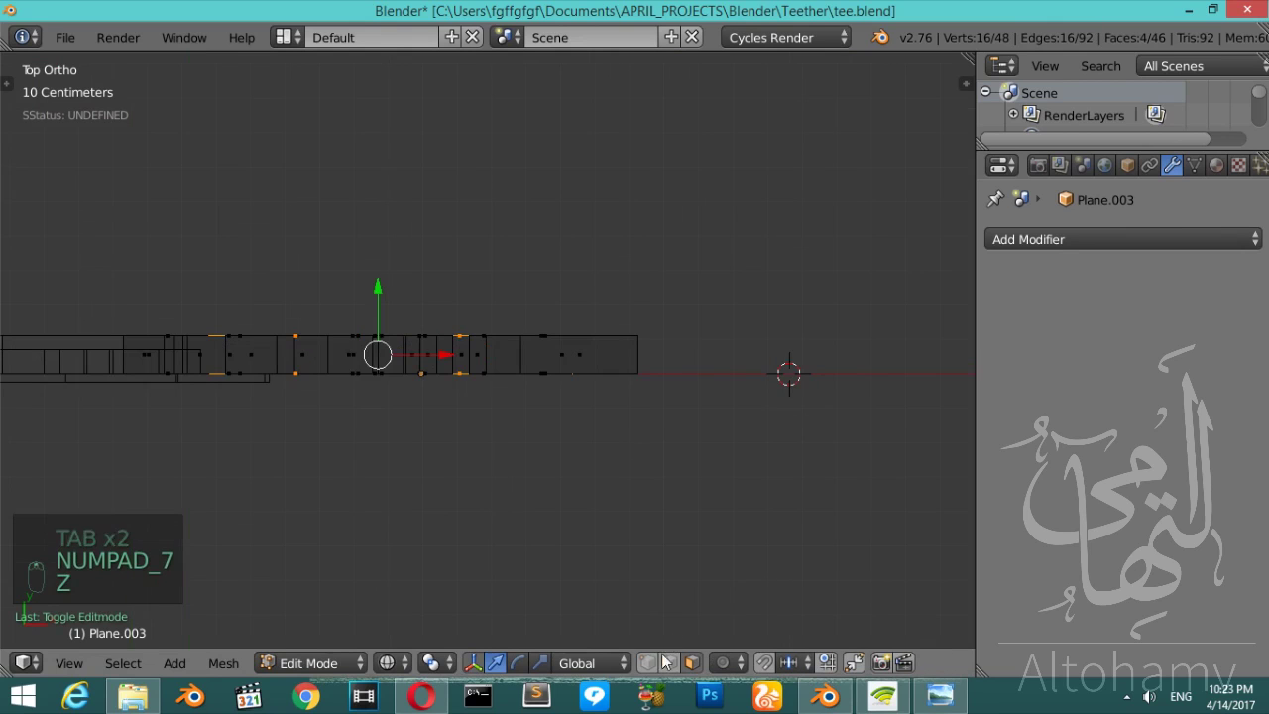
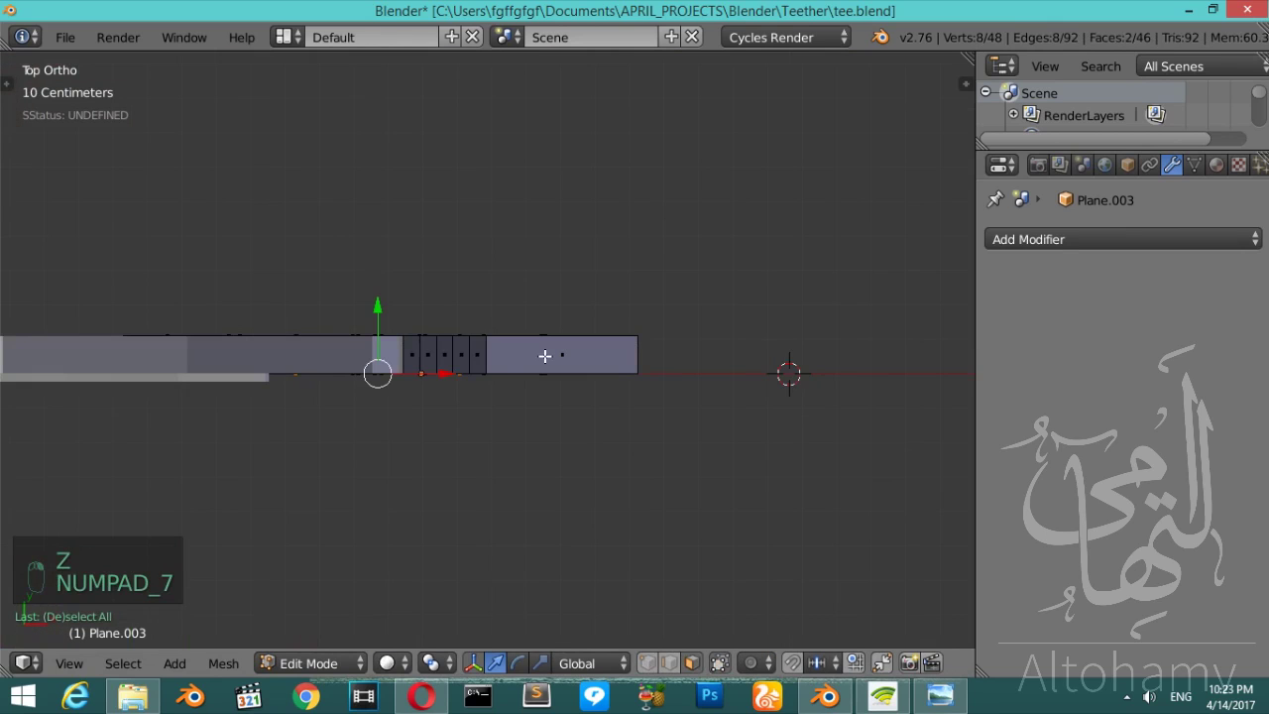
- Push the flap's faces back and add a Subdivision Surface modifier (Ctrl+3) to it
{"action": "key", "text": "e"}
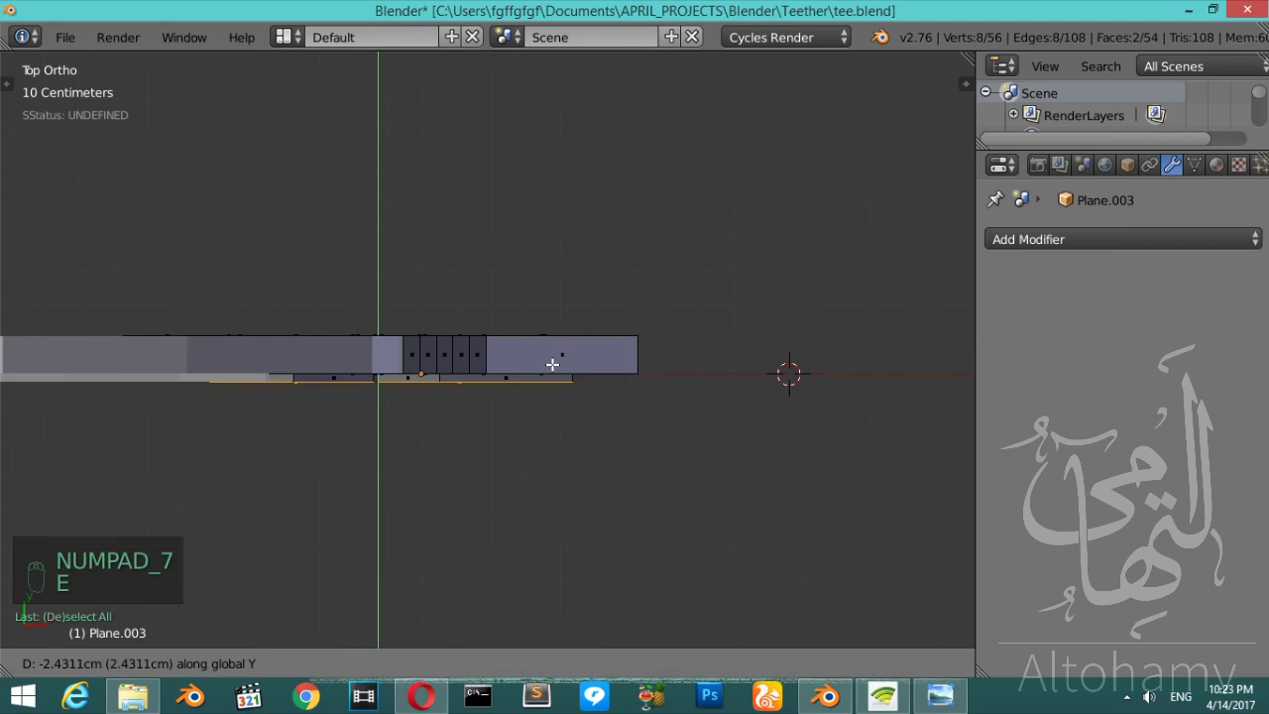
{"action": "key", "text": "Tab"}
{"action": "key", "text": "ctrl+3"}
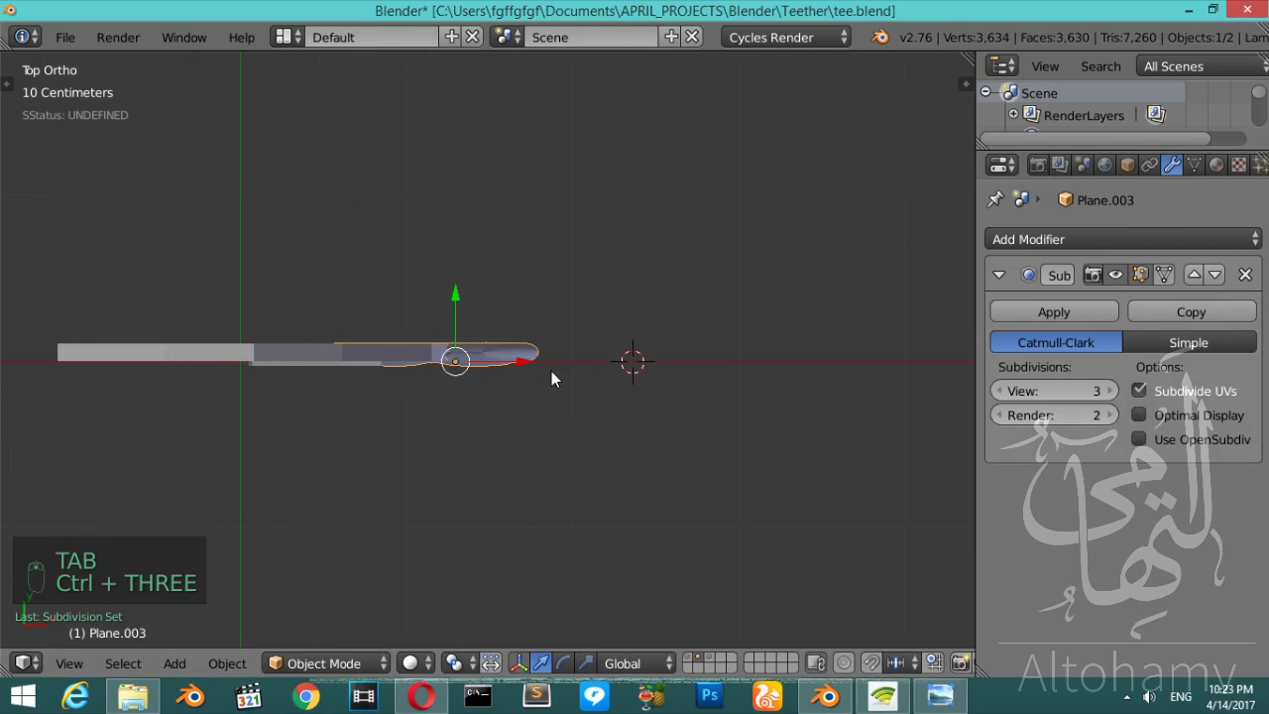
{"action": "key", "text": "KP_1"}
- Add subdivision to Plane.002 with View and Render levels at 4
{"action": "middle_click", "coordinate": [550, 343]}
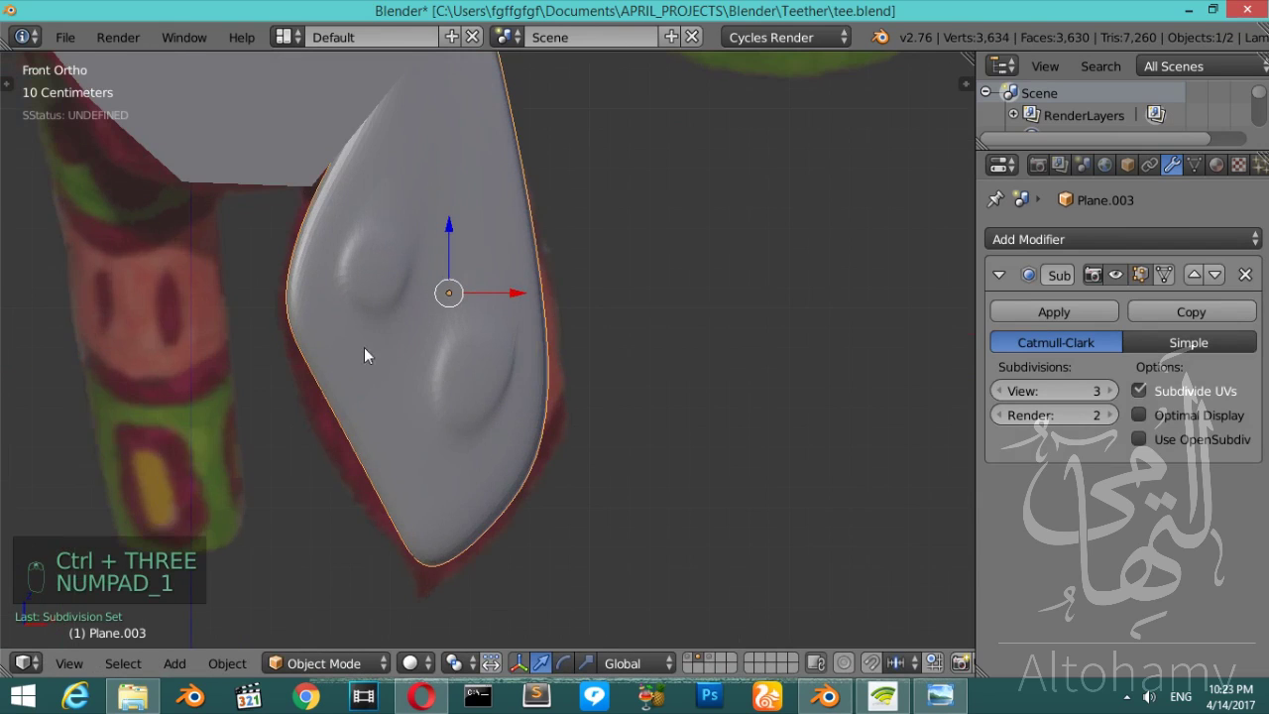
{"action": "left_click_drag", "start_coordinate": [63, 398], "coordinate": [396, 251]}
{"action": "key", "text": "t"}
{"action": "middle_click", "coordinate": [396, 252]}
{"action": "left_click_drag", "start_coordinate": [398, 251], "coordinate": [1105, 422]}
{"action": "key", "text": "ctrl+4"}
{"action": "left_click", "coordinate": [1114, 421]}
{"action": "left_click", "coordinate": [517, 333]}
{"action": "left_click_drag", "start_coordinate": [458, 388], "coordinate": [1001, 281]}
{"action": "left_click_drag", "start_coordinate": [1000, 279], "coordinate": [80, 355]}
{"action": "key", "text": "t"}
{"action": "left_click_drag", "start_coordinate": [70, 396], "coordinate": [371, 384]}
{"action": "left_click_drag", "start_coordinate": [544, 407], "coordinate": [377, 382]}
{"action": "key", "text": "t"}
{"action": "left_click", "coordinate": [377, 383]}
- Select the ear pieces, move them to the body's layer and show all smoothed parts together
{"action": "middle_click", "coordinate": [377, 383]}
{"action": "right_click", "coordinate": [401, 362]}
{"action": "middle_click", "coordinate": [400, 363]}
{"action": "right_click", "coordinate": [401, 362]}
{"action": "middle_click", "coordinate": [401, 362]}
{"action": "key", "text": "m"}
{"action": "left_click_drag", "start_coordinate": [716, 664], "coordinate": [585, 394]}
{"action": "key", "text": "a"}
{"action": "key", "text": "a"}
{"action": "key", "text": "a"}
{"action": "key", "text": "m"}
{"action": "left_click_drag", "start_coordinate": [694, 663], "coordinate": [452, 297]}
{"action": "key", "text": "KP_3"}
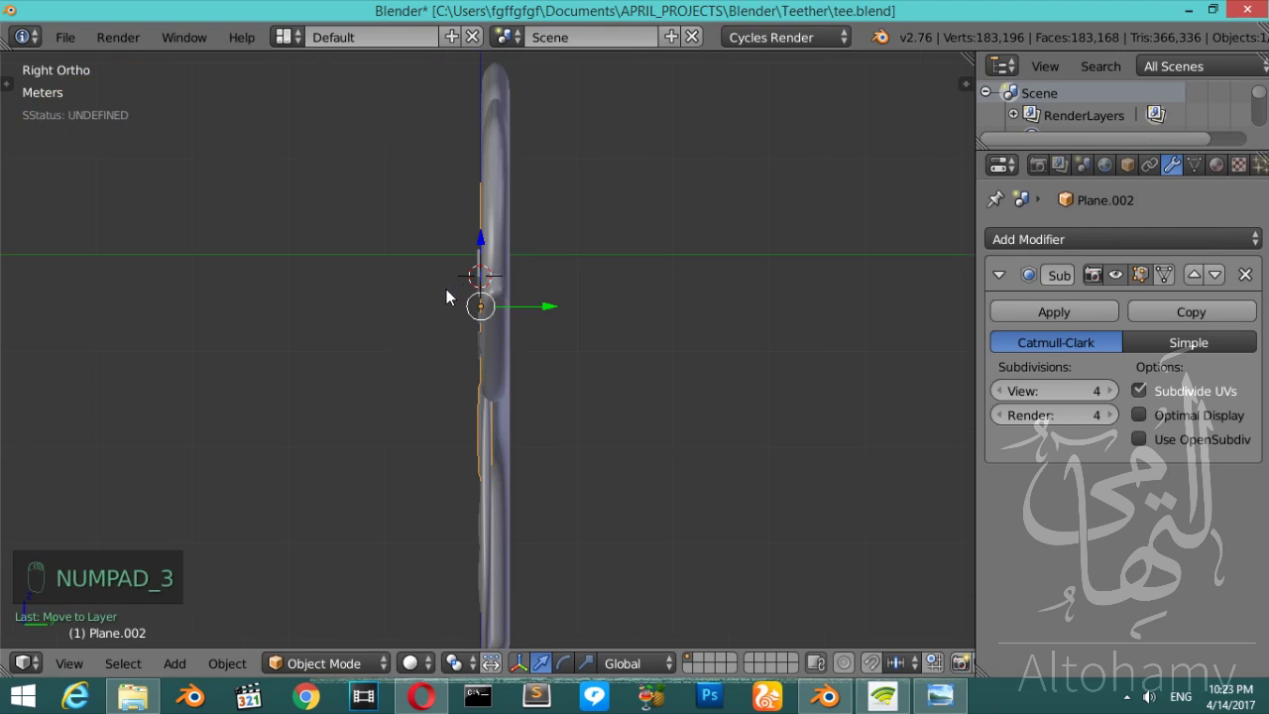
- Tilt the ear flap piece in right view so it leans against the elephant's head
{"action": "left_click_drag", "start_coordinate": [603, 311], "coordinate": [509, 224]}
{"action": "left_click_drag", "start_coordinate": [511, 167], "coordinate": [538, 569]}
{"action": "key", "text": "r"}
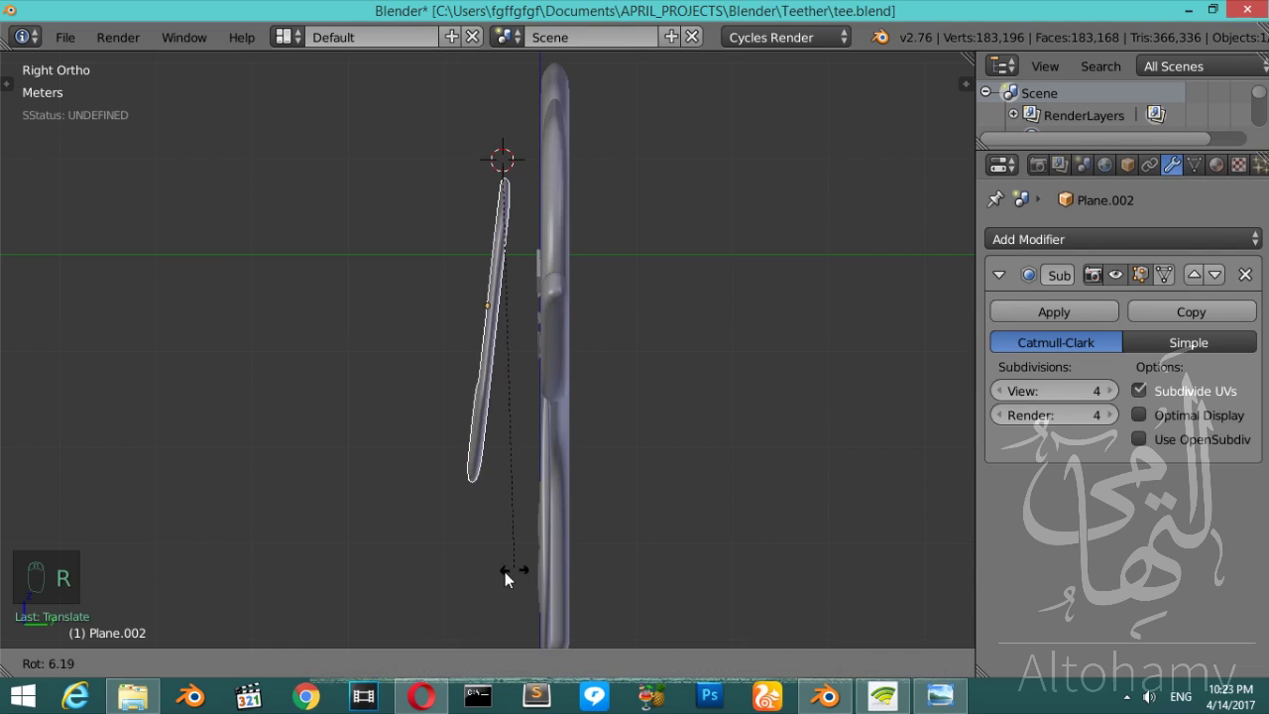
{"action": "left_click_drag", "start_coordinate": [586, 168], "coordinate": [613, 174]}
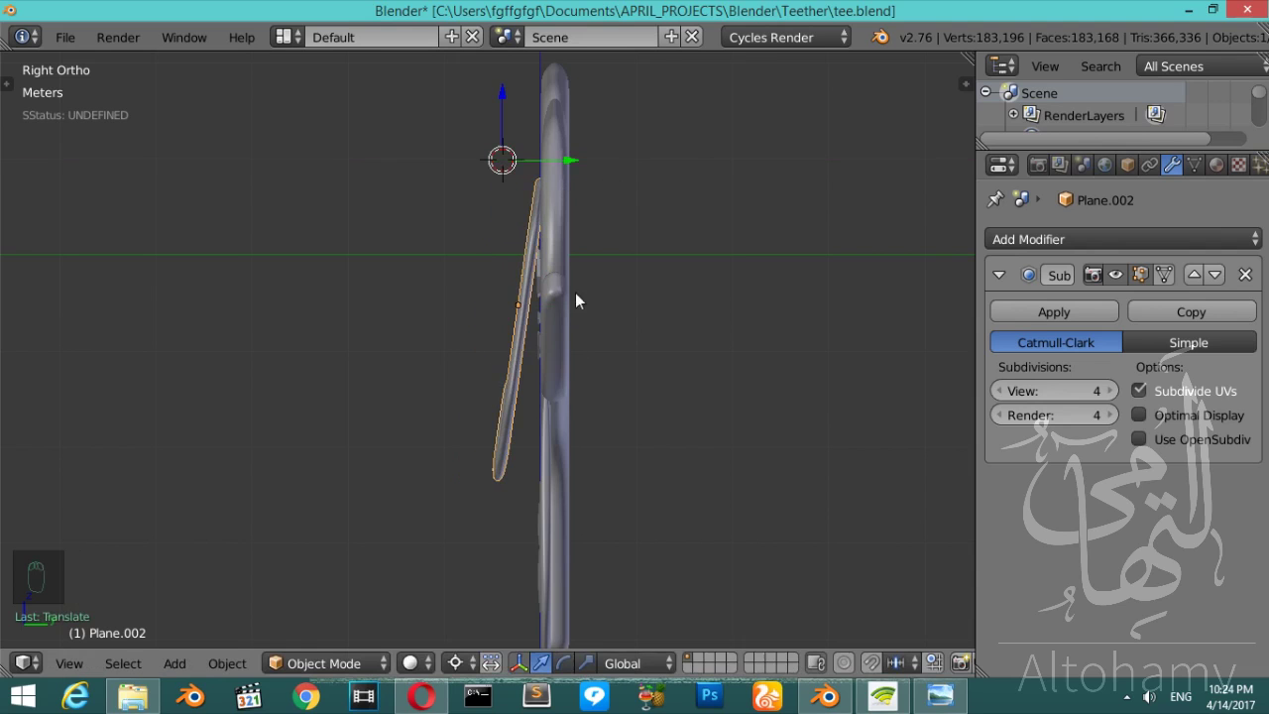
{"action": "left_click_drag", "start_coordinate": [549, 447], "coordinate": [559, 292]}
{"action": "middle_click", "coordinate": [559, 292]}
{"action": "left_click_drag", "start_coordinate": [503, 691], "coordinate": [638, 594]}
{"action": "key", "text": "r"}
- Nudge the view around the head to place the ear pieces, finishing in front view
{"action": "key", "text": "KP_4"}
{"action": "key", "text": "KP_4"}
{"action": "key", "text": "KP_4"}
{"action": "left_click_drag", "start_coordinate": [608, 420], "coordinate": [692, 298]}
{"action": "left_click_drag", "start_coordinate": [693, 298], "coordinate": [706, 199]}
{"action": "left_click_drag", "start_coordinate": [605, 268], "coordinate": [564, 312]}
{"action": "key", "text": "KP_6"}
{"action": "key", "text": "KP_6"}
{"action": "key", "text": "KP_6"}
{"action": "key", "text": "KP_4"}
{"action": "key", "text": "KP_4"}
{"action": "key", "text": "KP_1"}
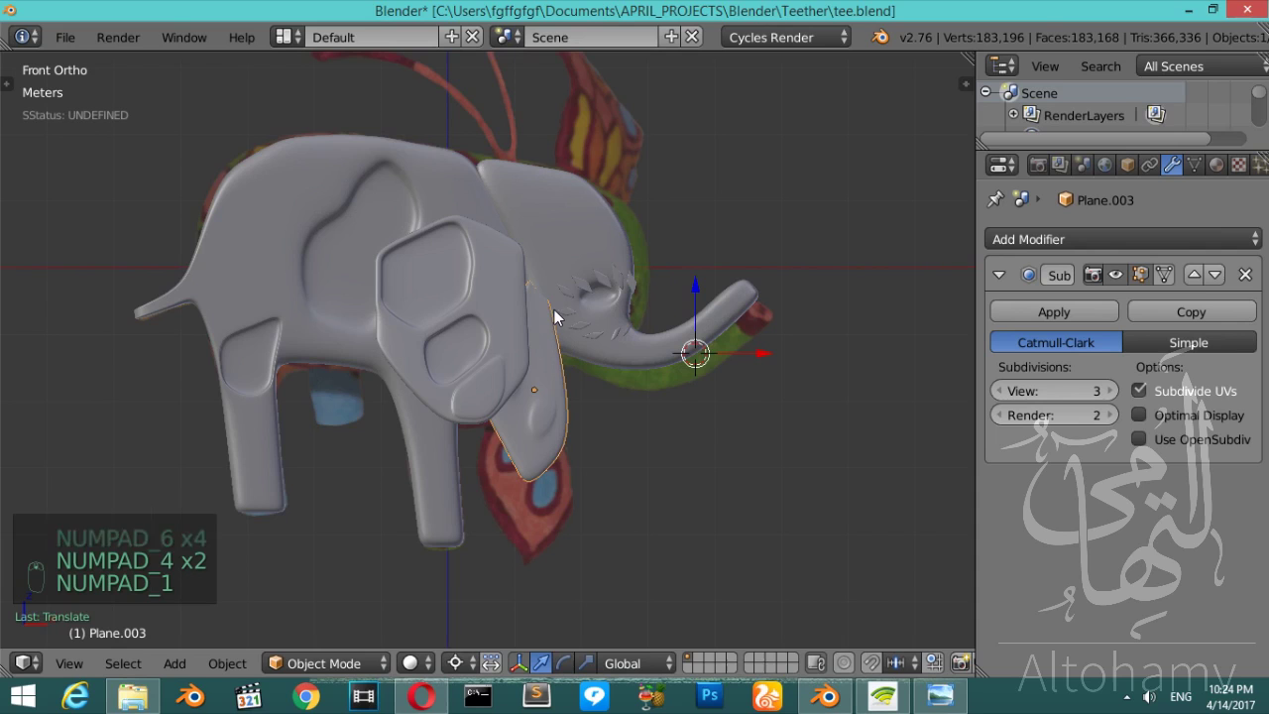
- Zoom to the tail of the body Plane and add a loop cut along it with Ctrl+R
{"action": "key", "text": "Tab"}
{"action": "key", "text": "Tab"}
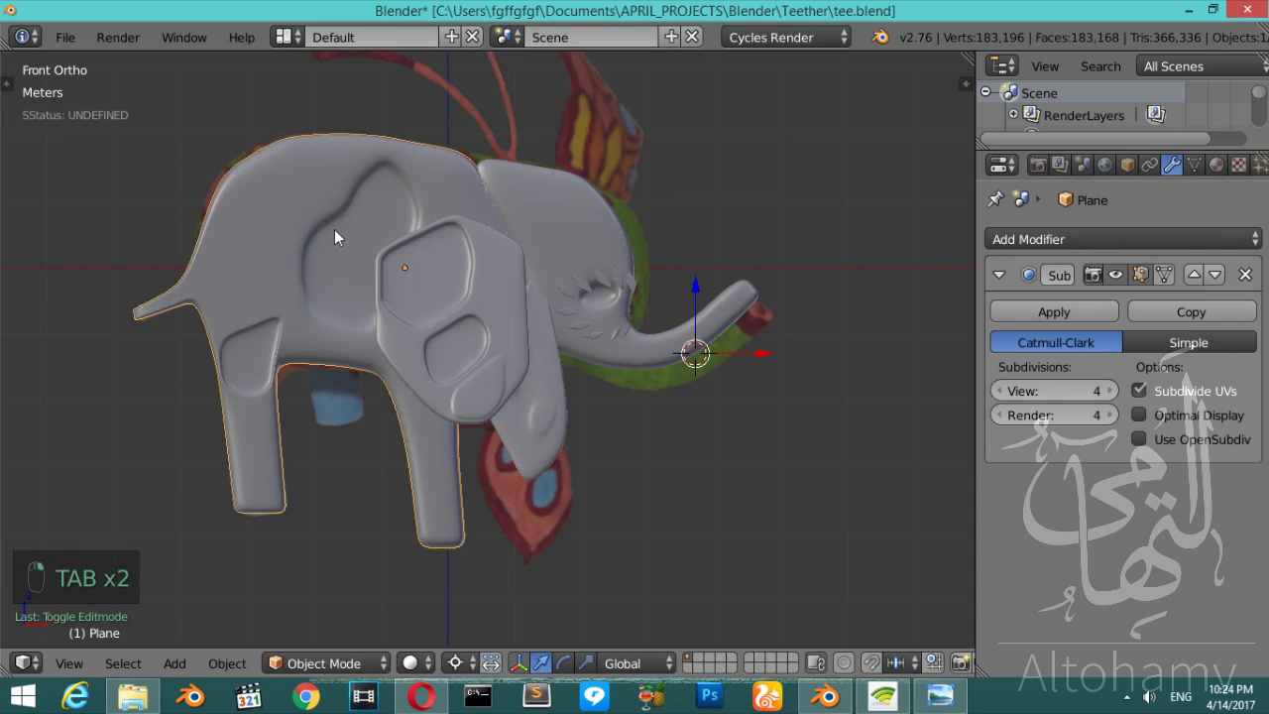
{"action": "key", "text": "shift+b"}
{"action": "key", "text": "Tab"}
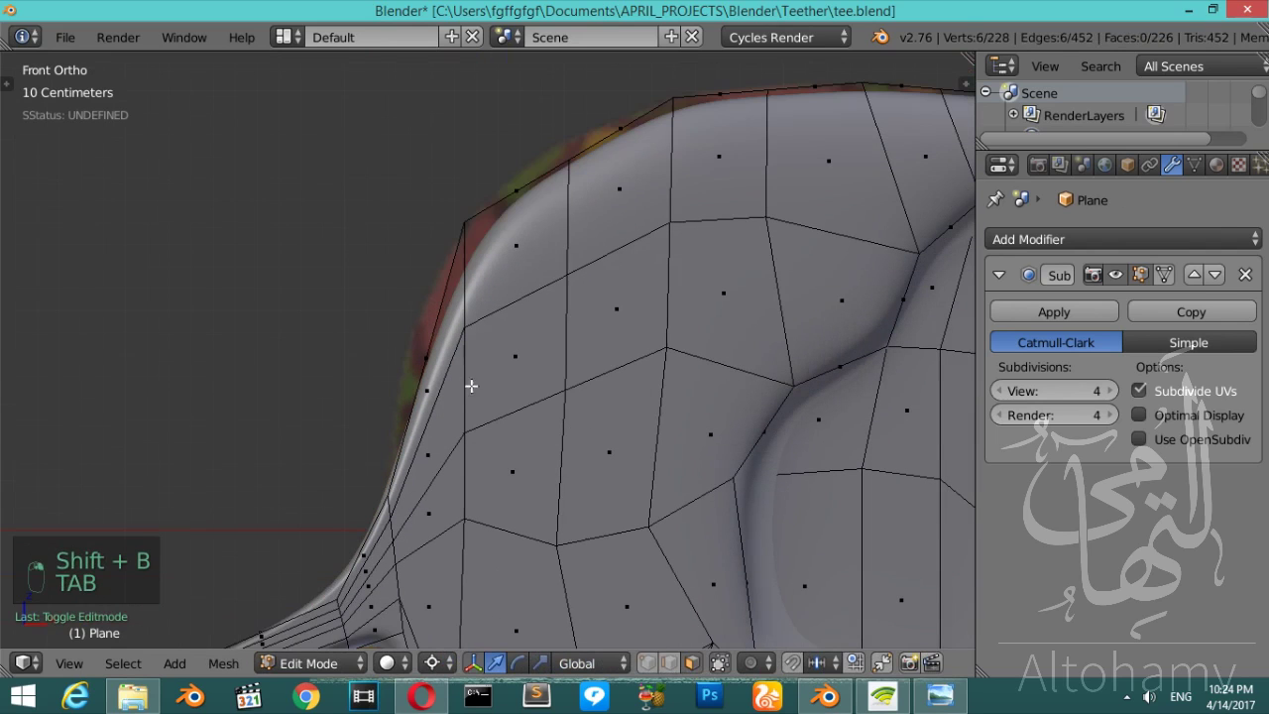
{"action": "key", "text": "ctrl+r"}
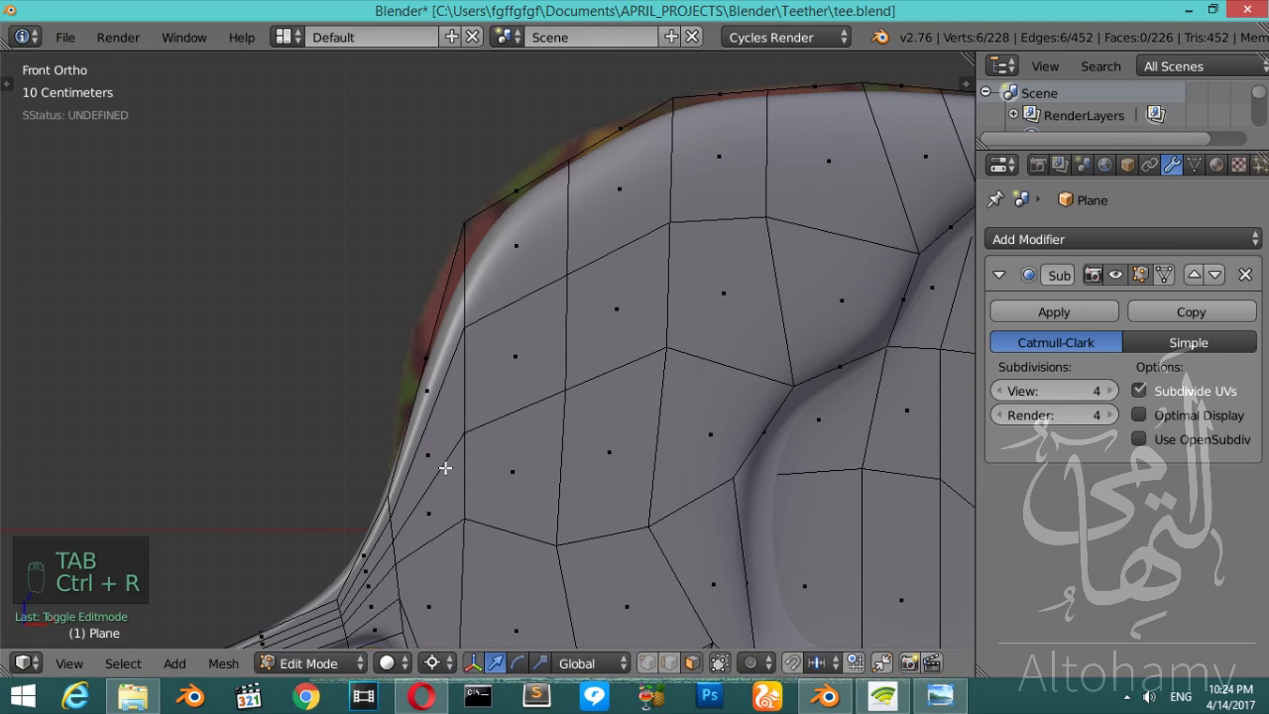
{"action": "key", "text": "a"}
{"action": "key", "text": "a"}
{"action": "key", "text": "a"}
{"action": "key", "text": "b"}
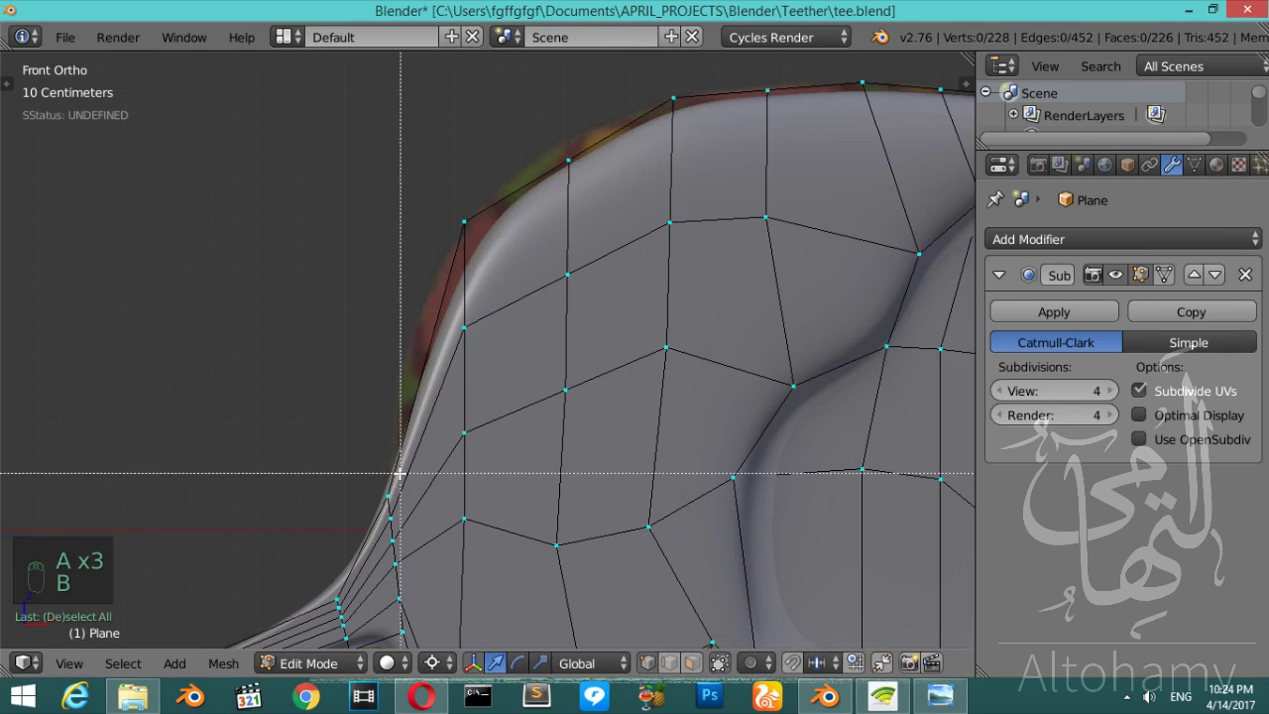
- Reshape the tail vertices so it tapers from the body, then save the file
{"action": "key", "text": "z"}
{"action": "key", "text": "a"}
{"action": "key", "text": "b"}
{"action": "key", "text": "g"}
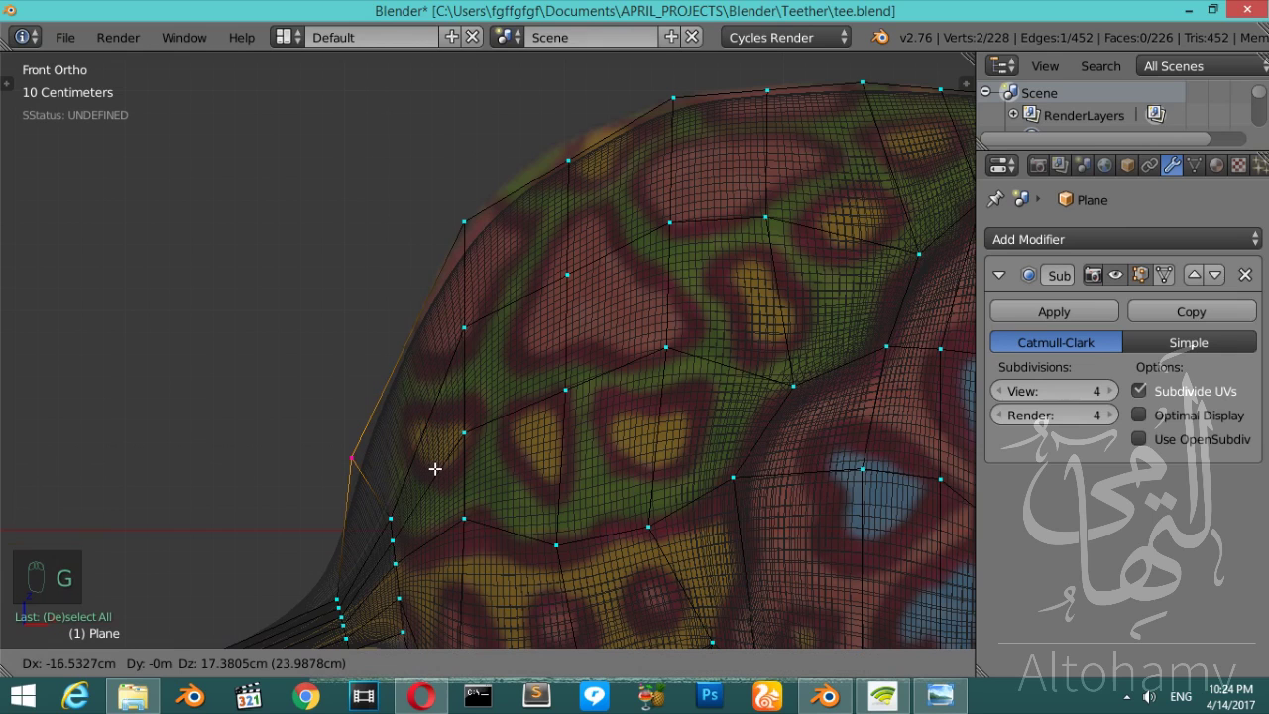
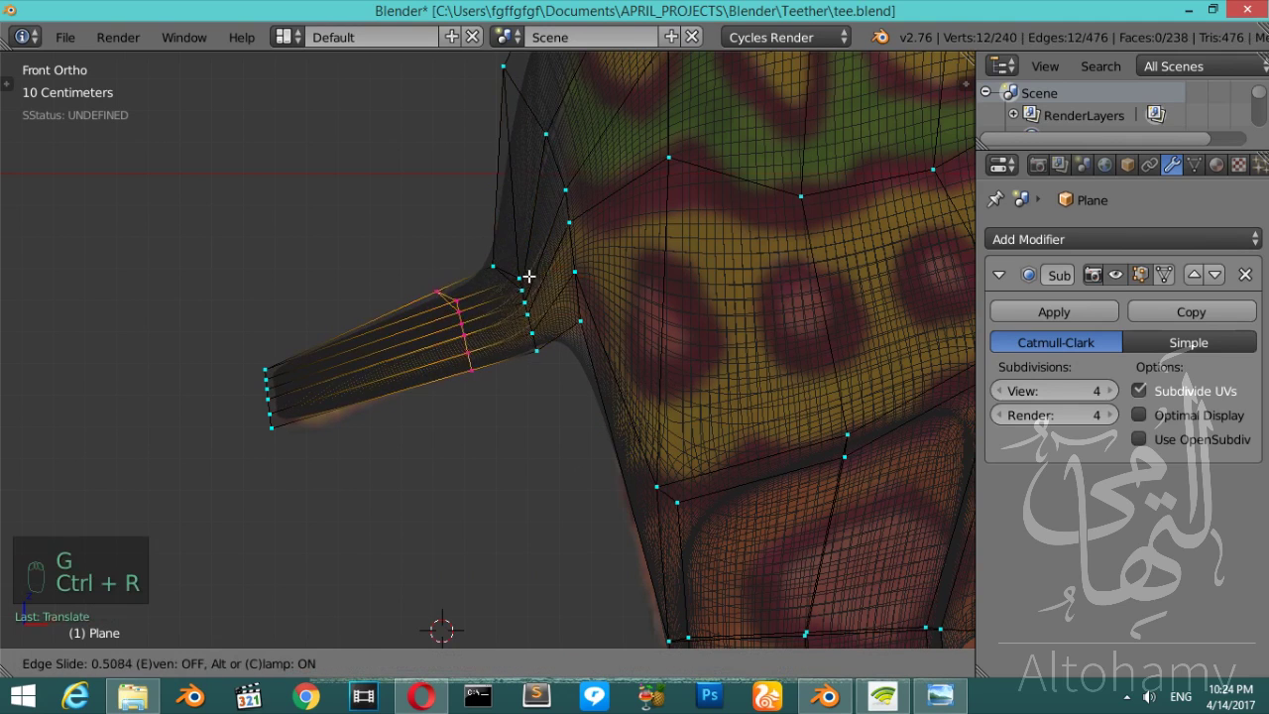
{"action": "key", "text": "z"}
{"action": "key", "text": "Tab"}
{"action": "key", "text": "Tab"}
{"action": "key", "text": "Tab"}
{"action": "key", "text": "ctrl+s"}
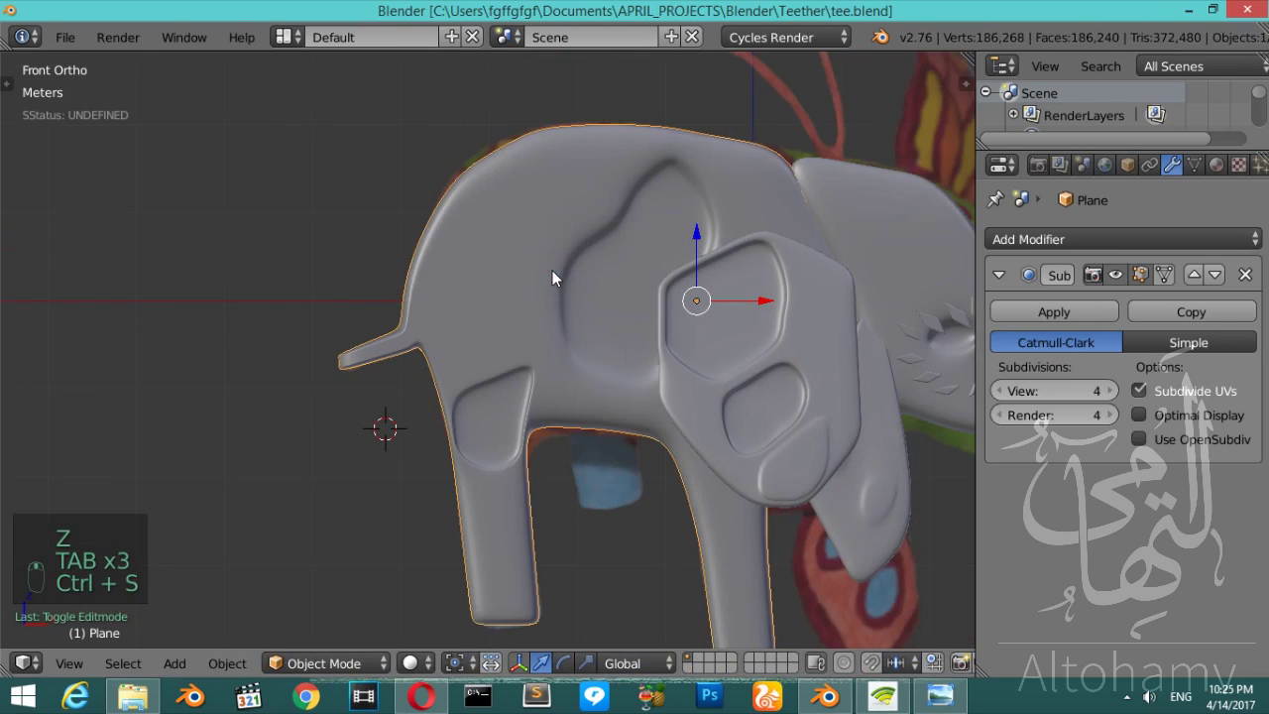
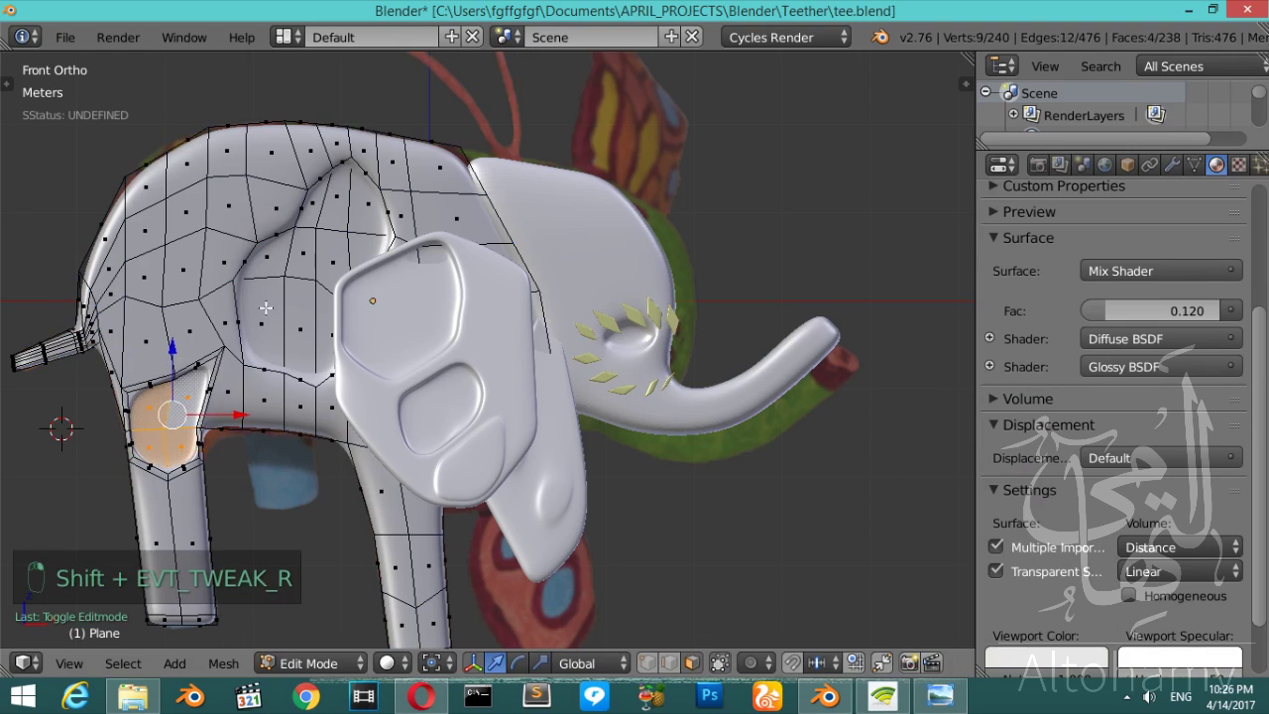
- Select the recessed inset faces on the elephant's body, growing the selection, and assign the yellow material
{"action": "middle_click", "coordinate": [1175, 238]}
{"action": "left_click_drag", "start_coordinate": [1238, 236], "coordinate": [1025, 372]}
{"action": "key", "text": "Tab"}
{"action": "key", "text": "Tab"}
{"action": "key", "text": "ctrl+KP_Add"}
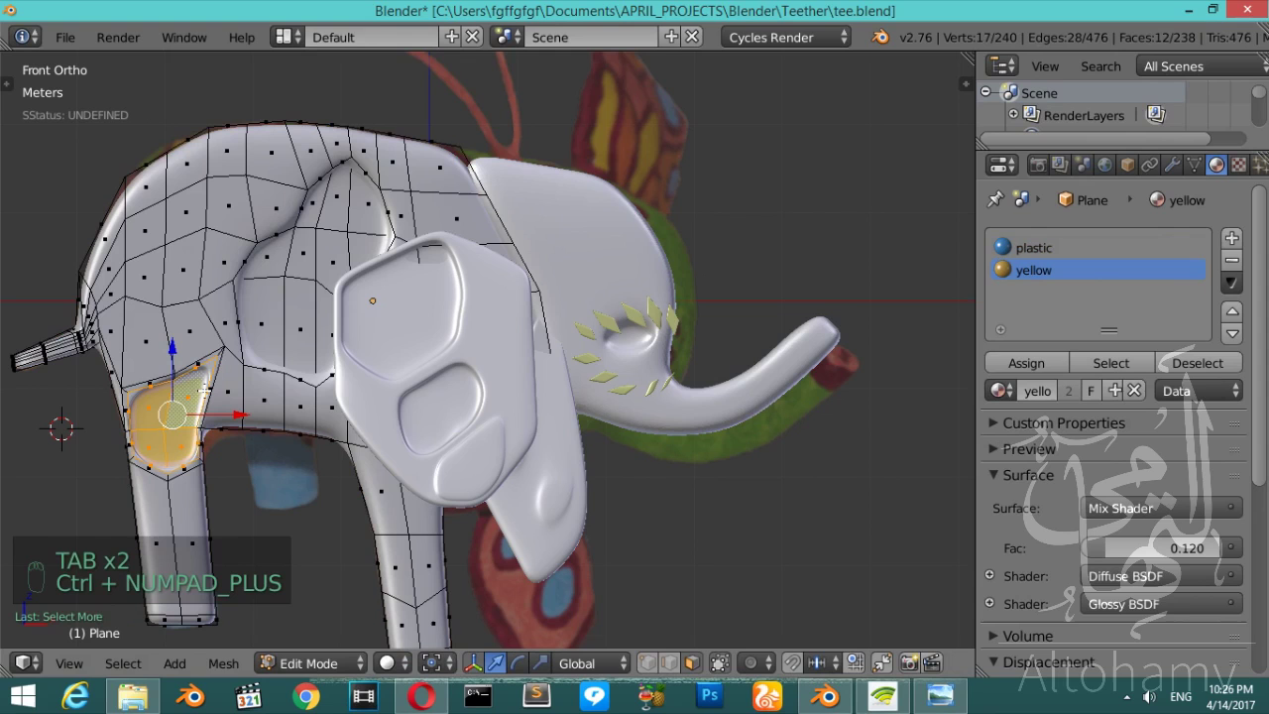
{"action": "key", "text": "Tab"}
{"action": "key", "text": "Tab"}
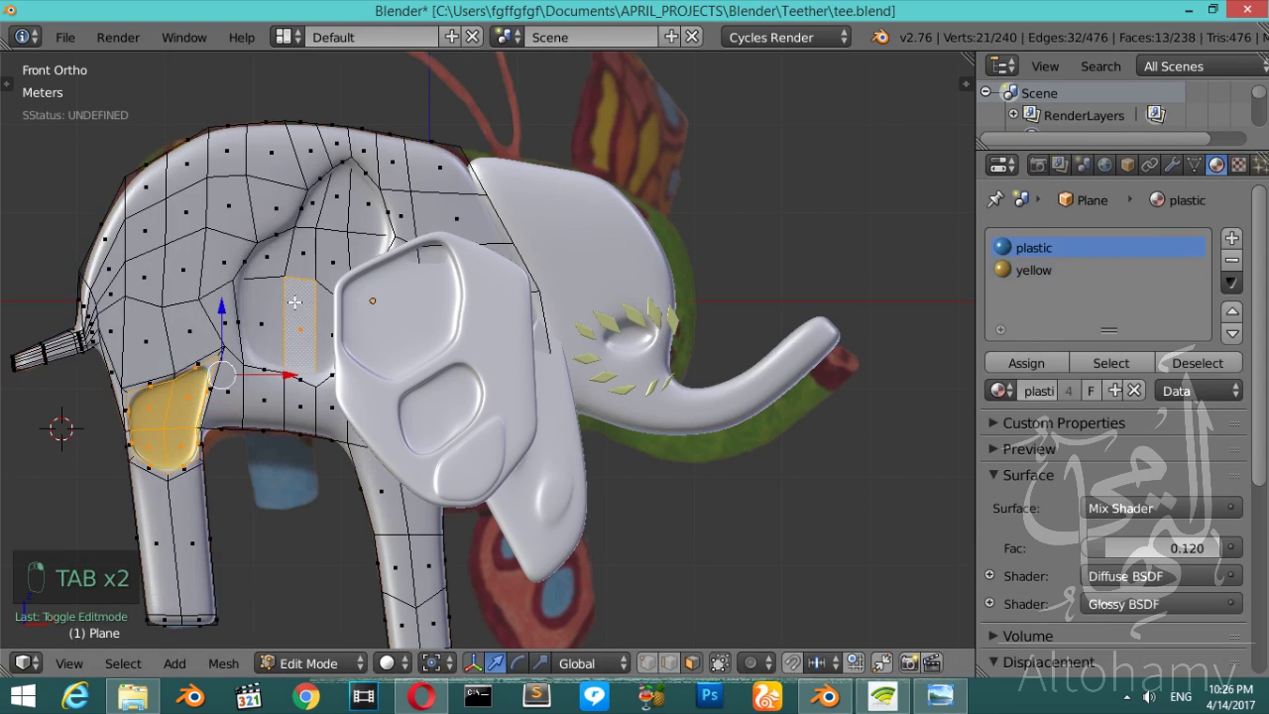
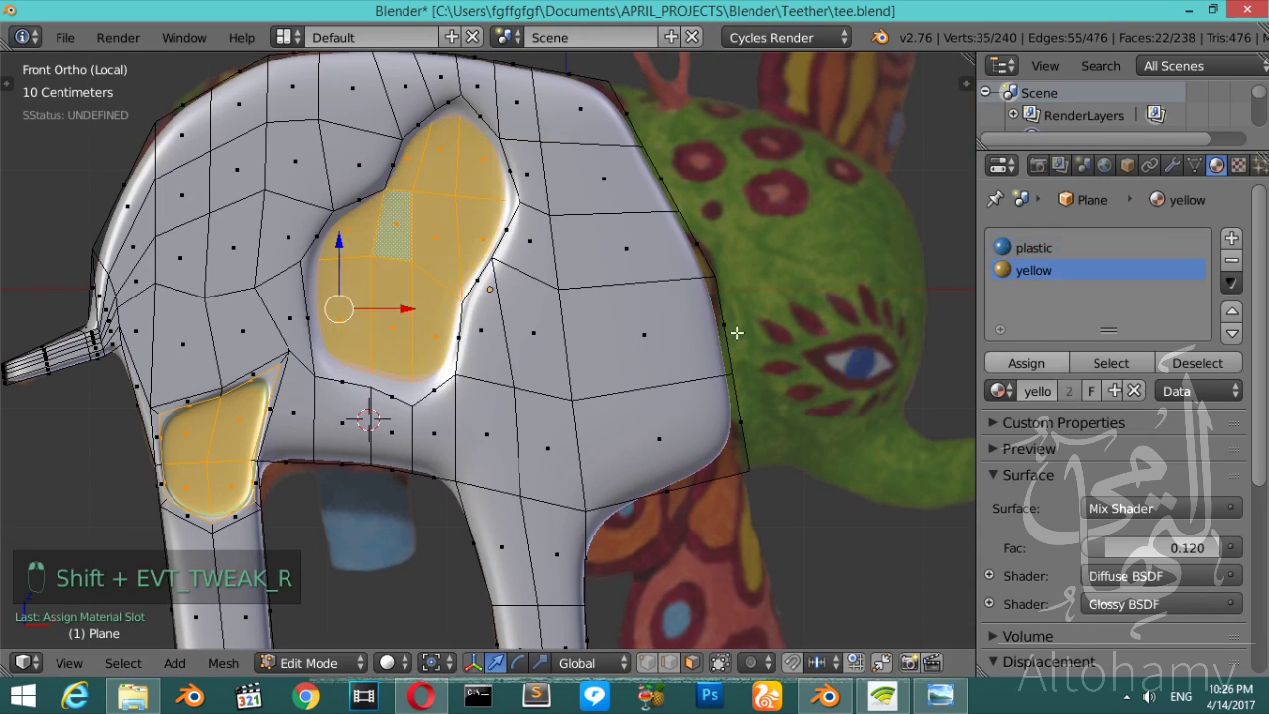
- Select the leg's inset faces the same way and assign yellow to them too
{"action": "key", "text": "Tab"}
{"action": "key", "text": "Tab"}
{"action": "key", "text": "ctrl+KP_Add"}
{"action": "key", "text": "Tab"}
{"action": "key", "text": "Tab"}
{"action": "key", "text": "Tab"}
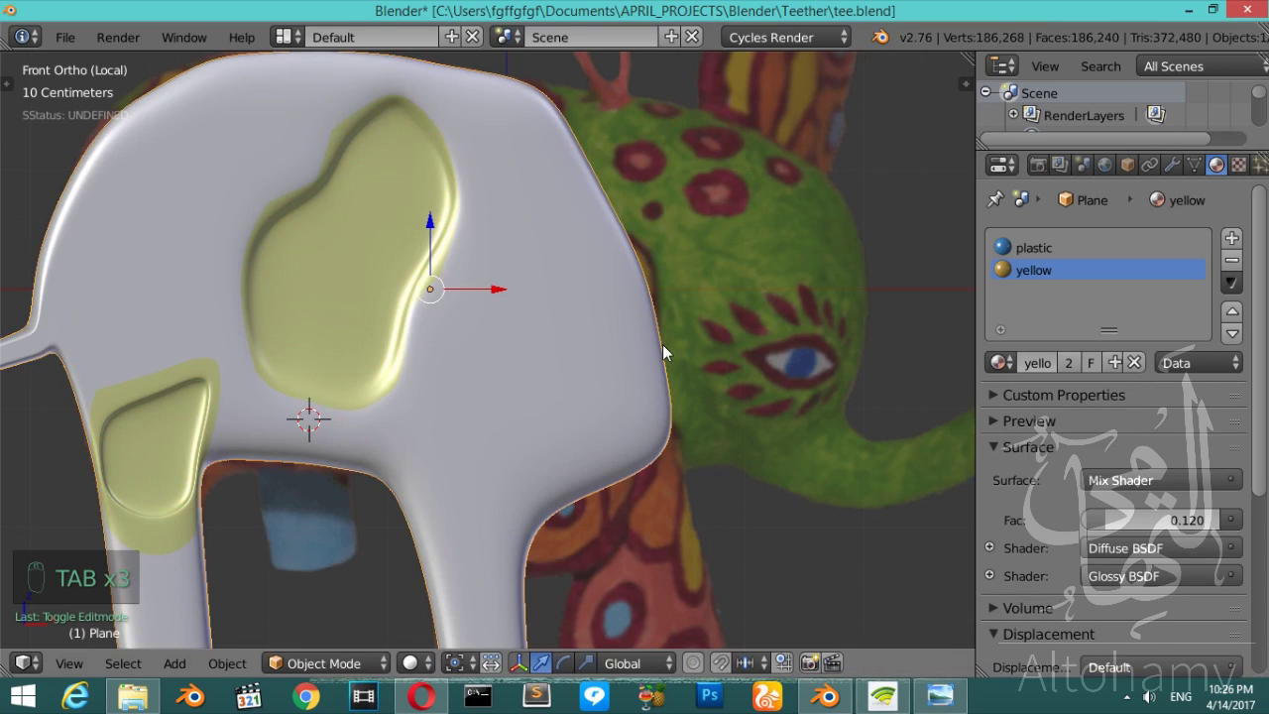
{"action": "key", "text": "Tab"}
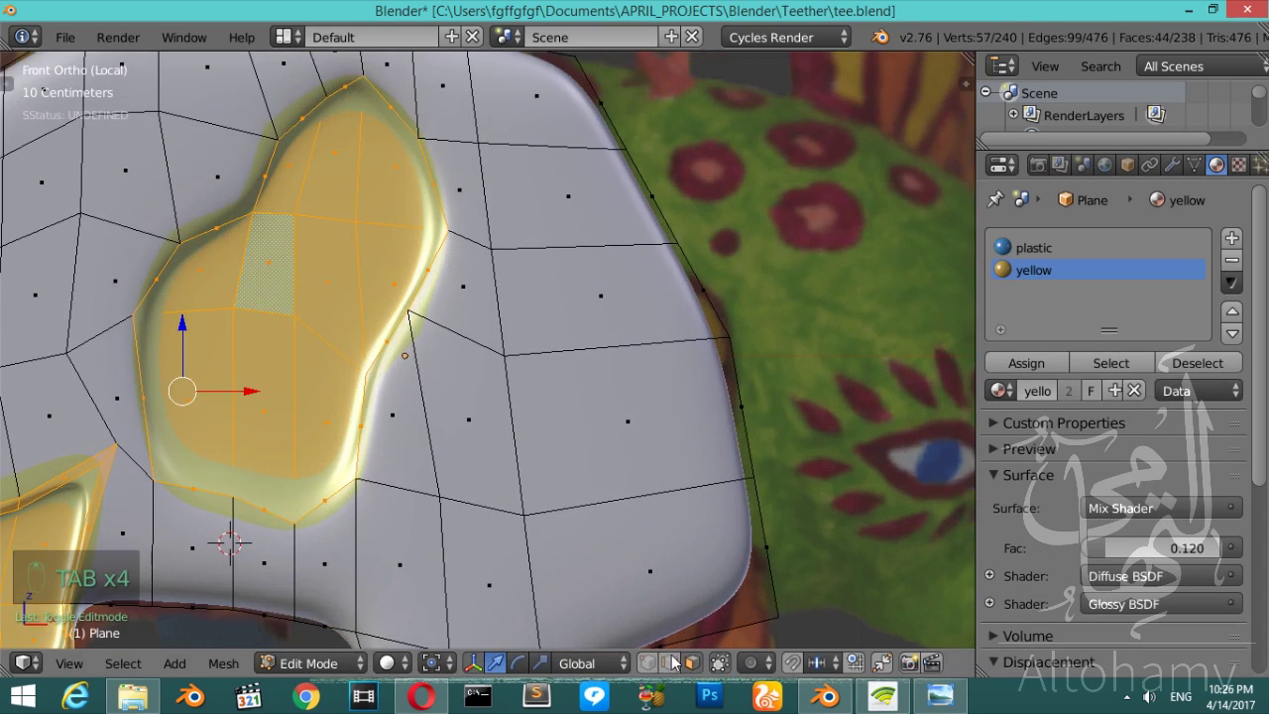
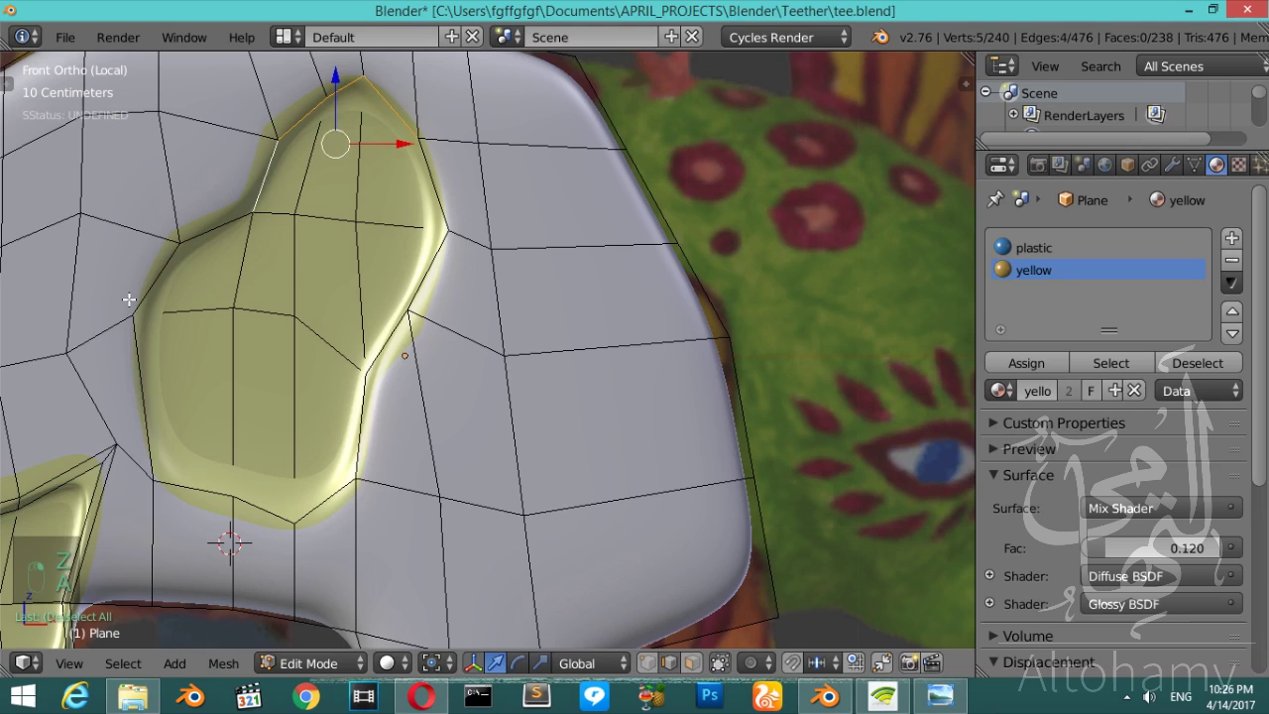
- Undo the accidental select-all changes until the body is back to the correct yellow insets
{"action": "key", "text": "Escape"}
{"action": "key", "text": "a"}
{"action": "key", "text": "a"}
{"action": "key", "text": "ctrl+z"}
{"action": "key", "text": "ctrl+z"}
{"action": "key", "text": "ctrl+z"}
{"action": "key", "text": "ctrl+z"}
{"action": "key", "text": "ctrl+z"}
{"action": "key", "text": "ctrl+z"}
{"action": "key", "text": "ctrl+z"}
{"action": "key", "text": "ctrl+z"}
{"action": "key", "text": "ctrl+z"}
{"action": "key", "text": "ctrl+z"}
{"action": "key", "text": "ctrl+z"}
{"action": "key", "text": "ctrl+z"}
{"action": "key", "text": "ctrl+z"}
{"action": "key", "text": "ctrl+z"}
- Re-enter Edit Mode on the body and confirm the yellow insets against the white plastic
{"action": "key", "text": "Tab"}
{"action": "key", "text": "Tab"}
{"action": "key", "text": "Tab"}
{"action": "left_click", "coordinate": [387, 324]}
{"action": "middle_click", "coordinate": [387, 323]}
{"action": "key", "text": "Tab"}
{"action": "key", "text": "Tab"}
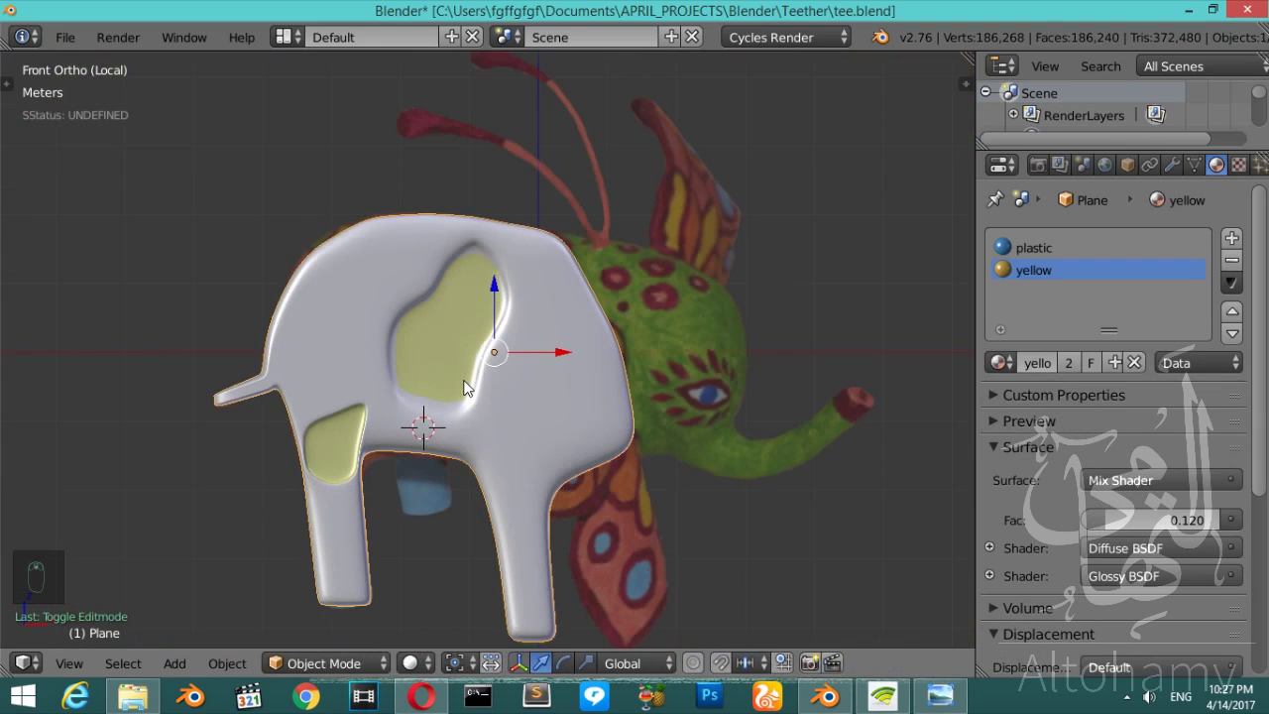
- Isolate the ear piece Plane.002, select its inset faces and assign the yellow.001 material
{"action": "key", "text": "KP_Divide"}
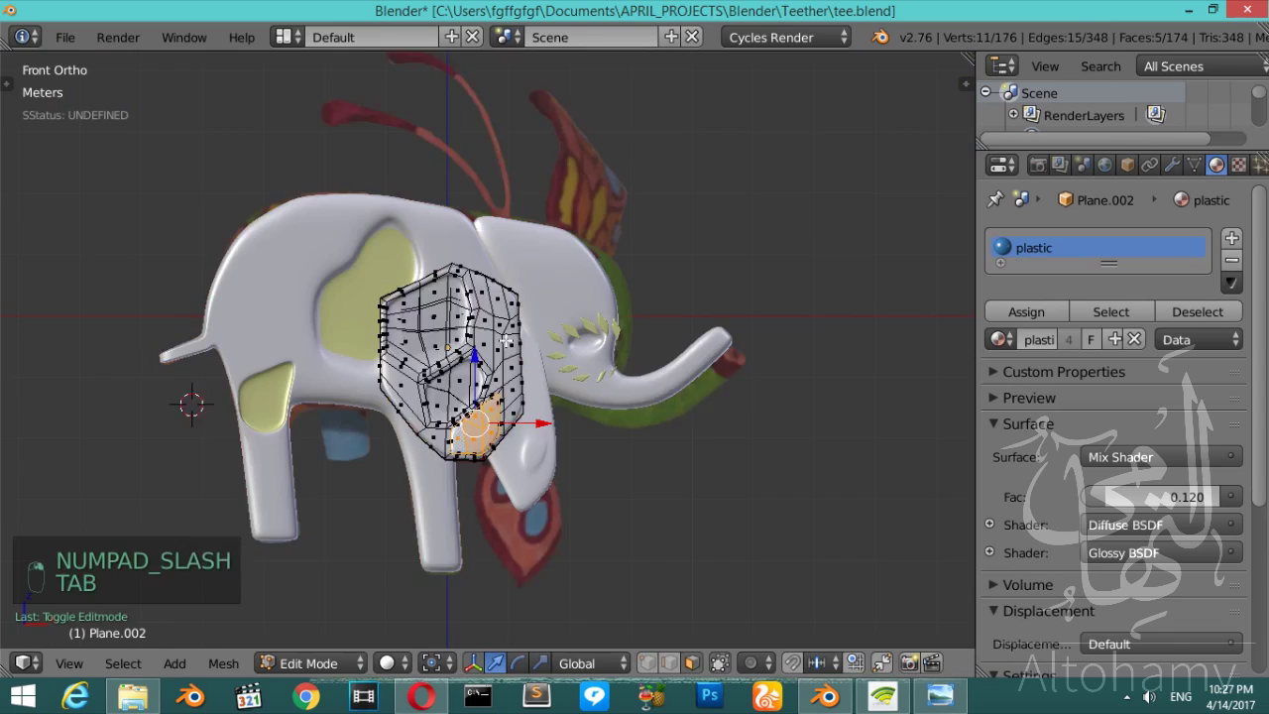
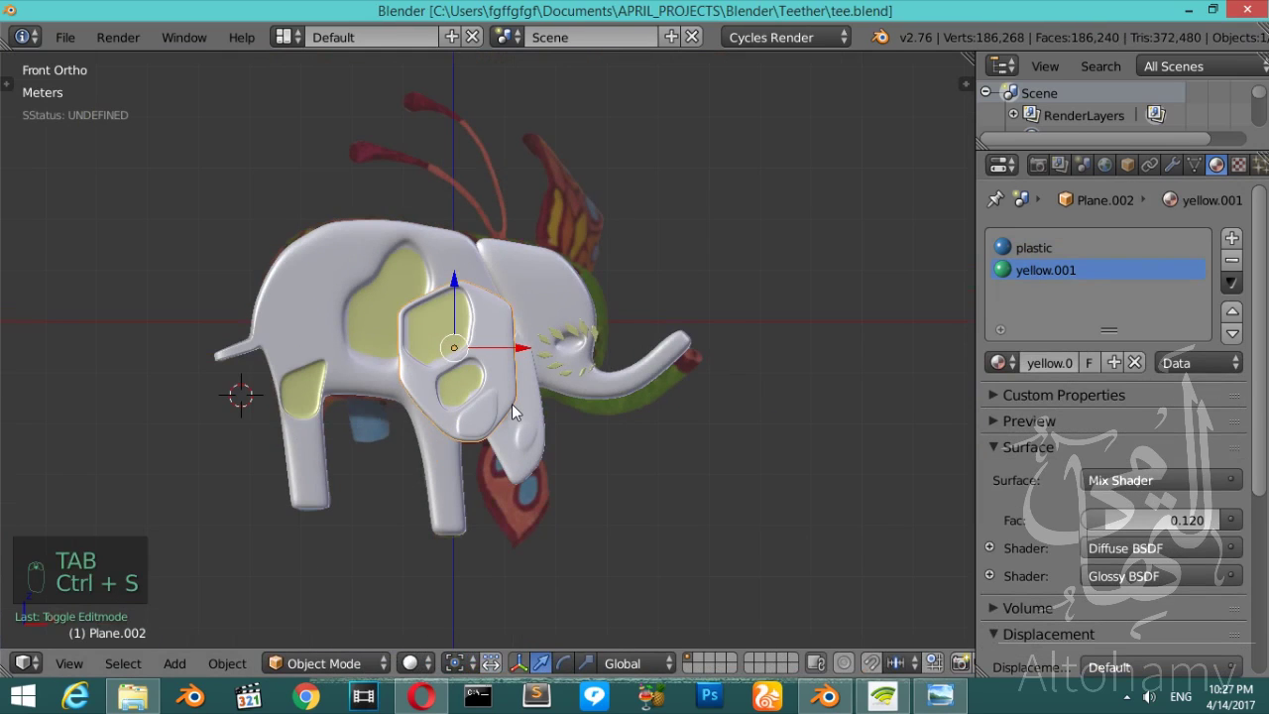
{"action": "key", "text": "a"}
{"action": "key", "text": "a"}
{"action": "key", "text": "n"}
{"action": "left_click_drag", "start_coordinate": [975, 262], "coordinate": [659, 412]}
{"action": "key", "text": "n"}
{"action": "key", "text": "Escape"}
- Deselect everything and reset the 3D cursor to the centre, ready to add a new mesh
{"action": "key", "text": "a"}
{"action": "left_click", "coordinate": [637, 426]}
{"action": "key", "text": "shift+c"}
{"action": "key", "text": "shift+a"}
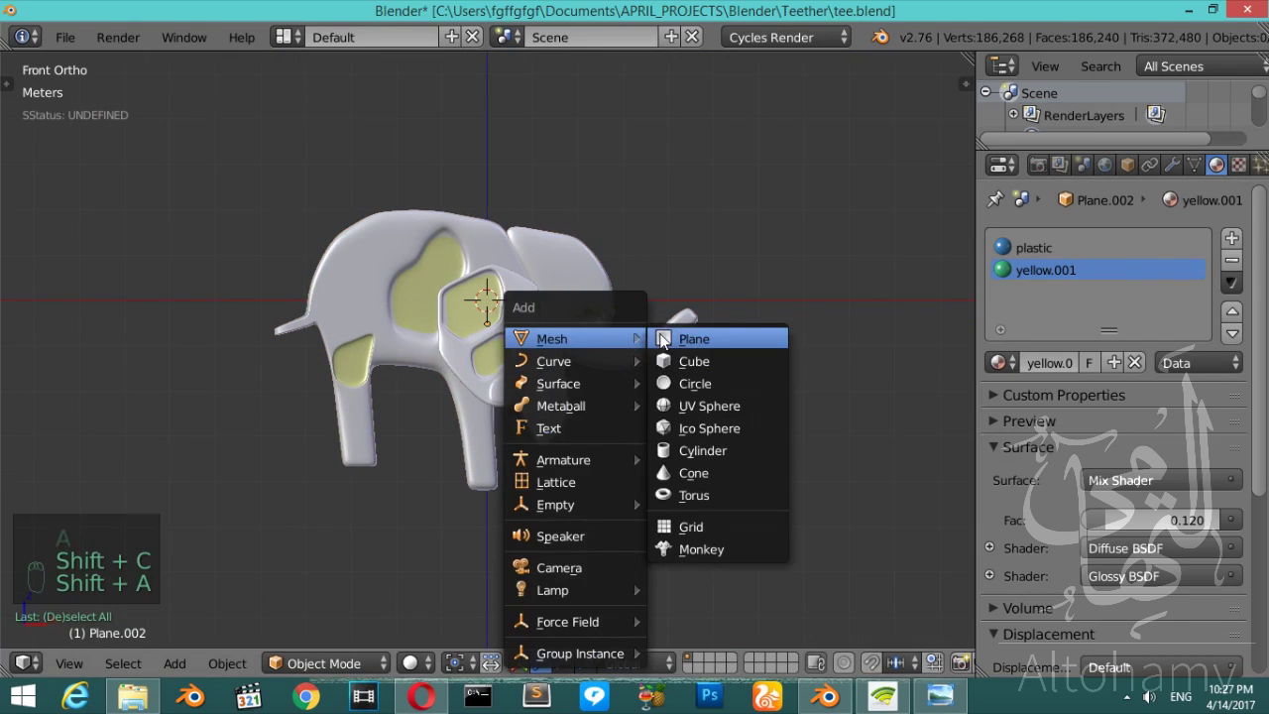
- Add a plane and scale it up into the large main_light, checking it from top, front and side
{"action": "left_click_drag", "start_coordinate": [512, 345], "coordinate": [537, 436]}
{"action": "key", "text": "s"}
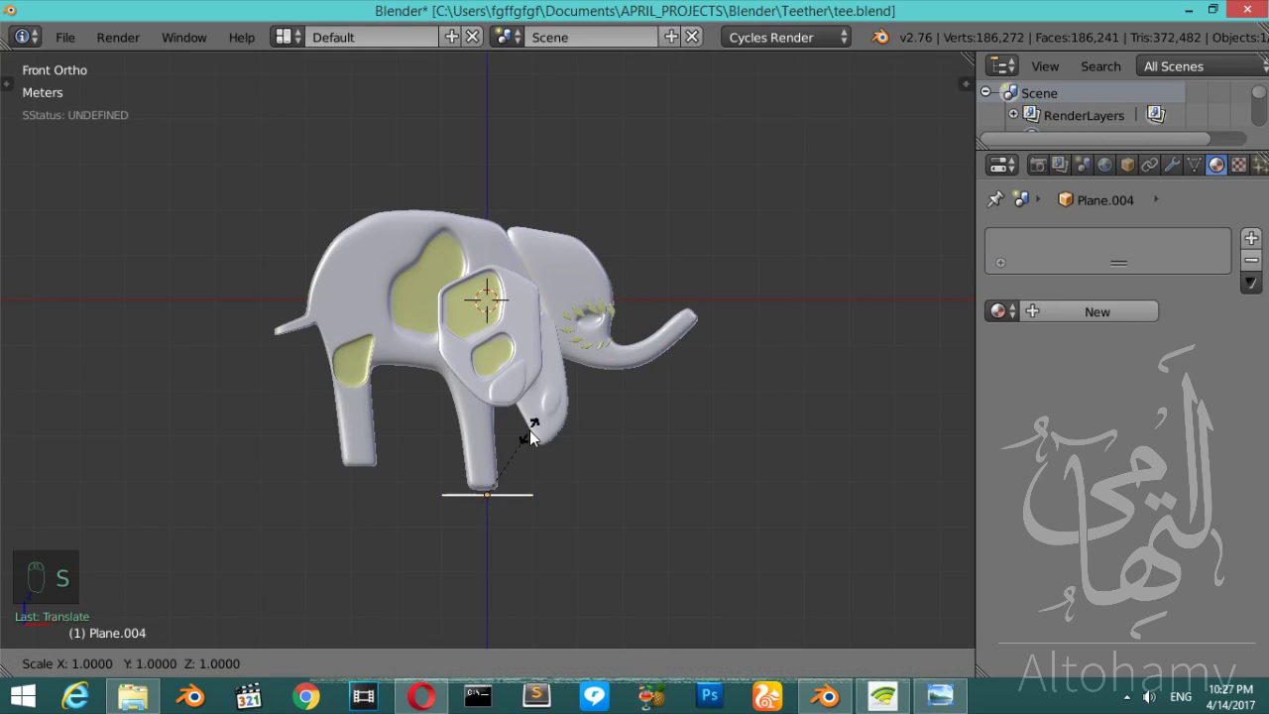
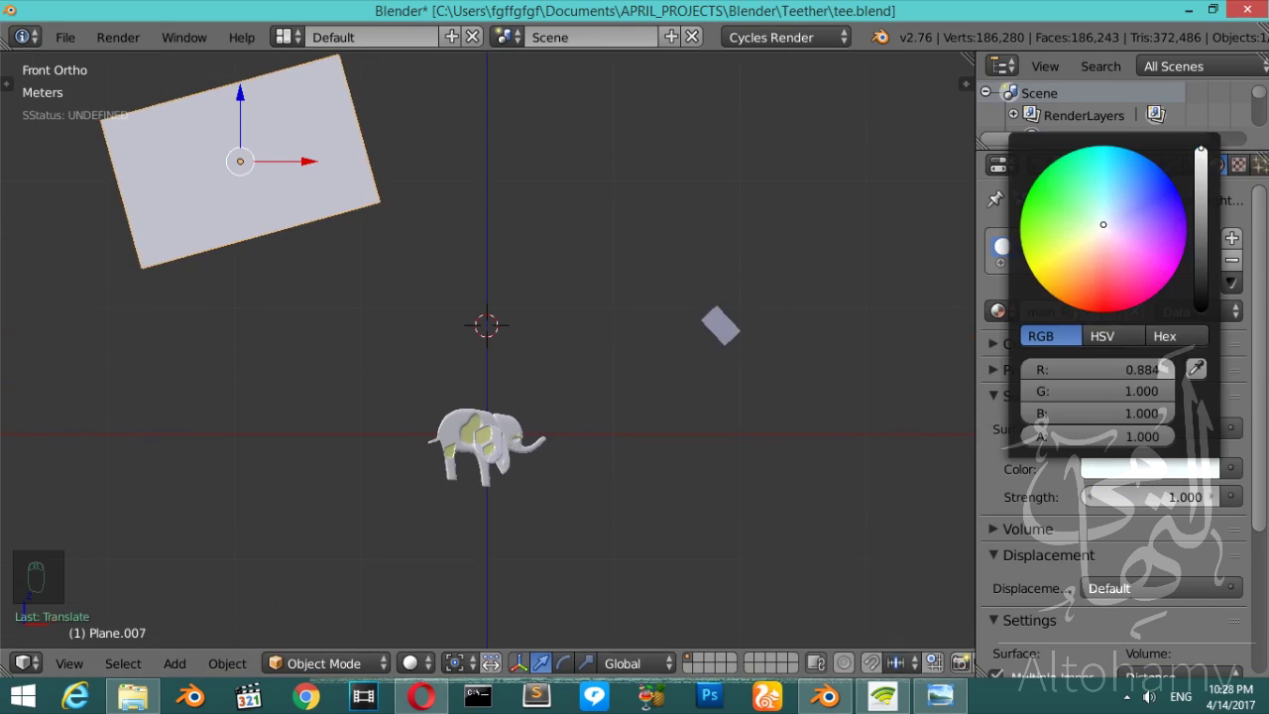
{"action": "key", "text": "s"}
{"action": "key", "text": "KP_7"}
{"action": "key", "text": "KP_1"}
{"action": "key", "text": "KP_3"}
{"action": "key", "text": "KP_1"}
- Pick through the light planes and select the small one to adjust
{"action": "right_click", "coordinate": [635, 340]}
{"action": "key", "text": "KP_7"}
{"action": "right_click", "coordinate": [497, 394]}
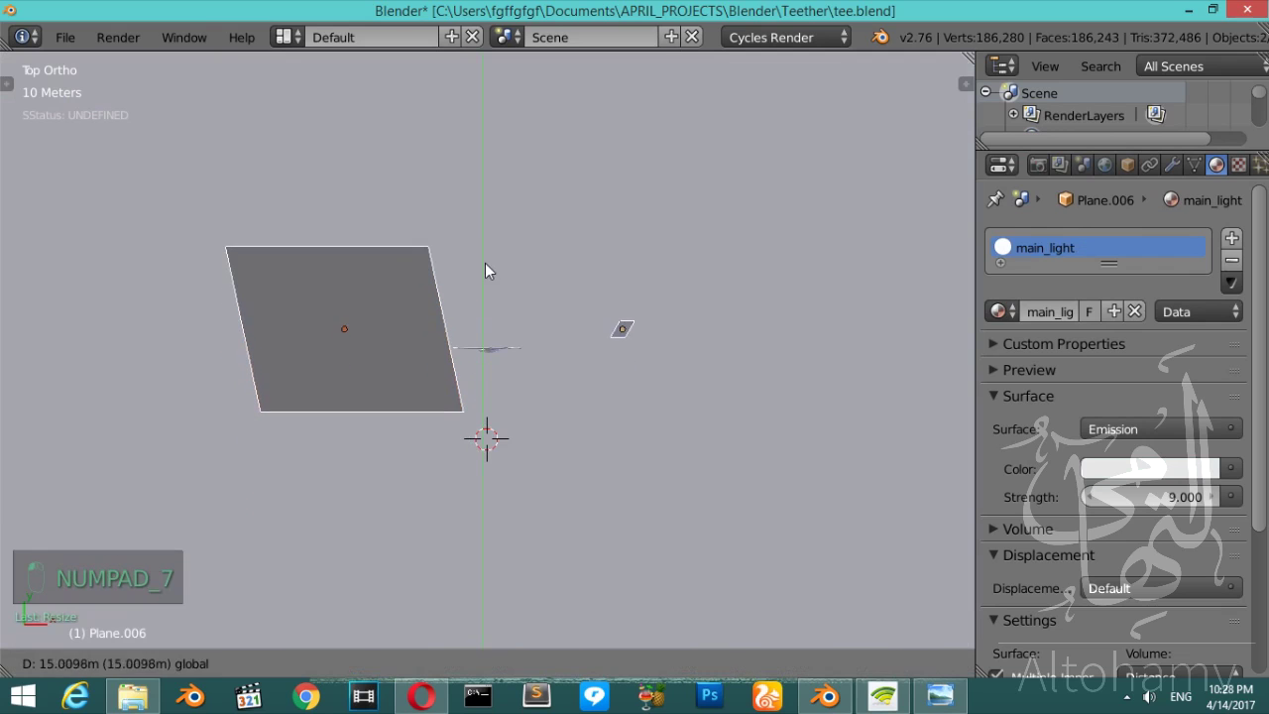
{"action": "right_click", "coordinate": [493, 283]}
{"action": "right_click", "coordinate": [417, 349]}
{"action": "right_click", "coordinate": [417, 349]}
{"action": "left_click", "coordinate": [417, 348]}
- Move, rotate and scale the small light plane so it tilts toward the elephant
{"action": "key", "text": "KP_1"}
{"action": "left_click_drag", "start_coordinate": [420, 350], "coordinate": [471, 306]}
{"action": "key", "text": "r"}
{"action": "key", "text": "g"}
{"action": "key", "text": "s"}
{"action": "left_click_drag", "start_coordinate": [582, 450], "coordinate": [569, 448]}
- Confirm the light placement and select all the elephant teether parts
{"action": "key", "text": "z"}
{"action": "key", "text": "z"}
{"action": "key", "text": "z"}
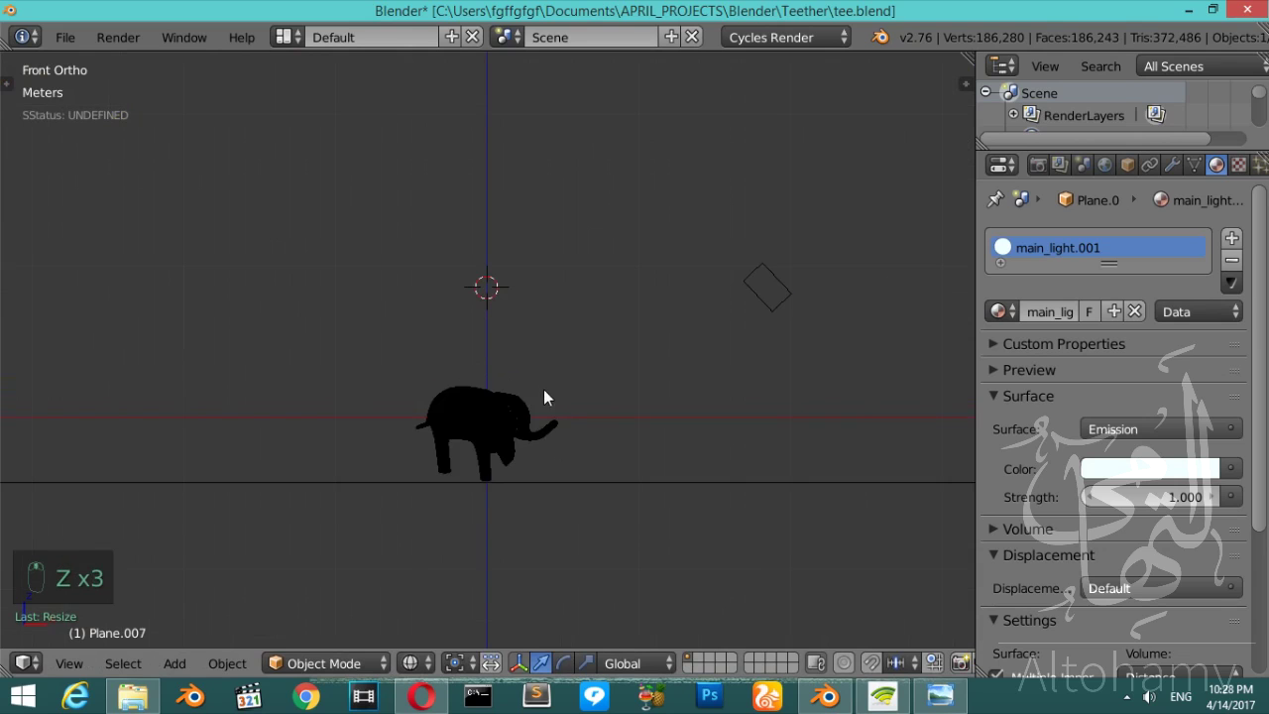
{"action": "key", "text": "z"}
{"action": "key", "text": "z"}
{"action": "key", "text": "a"}
{"action": "key", "text": "a"}
{"action": "key", "text": "a"}
{"action": "key", "text": "b"}
- Scale the elephant up and rotate it to lie flat on the grid floor
{"action": "key", "text": "r"}
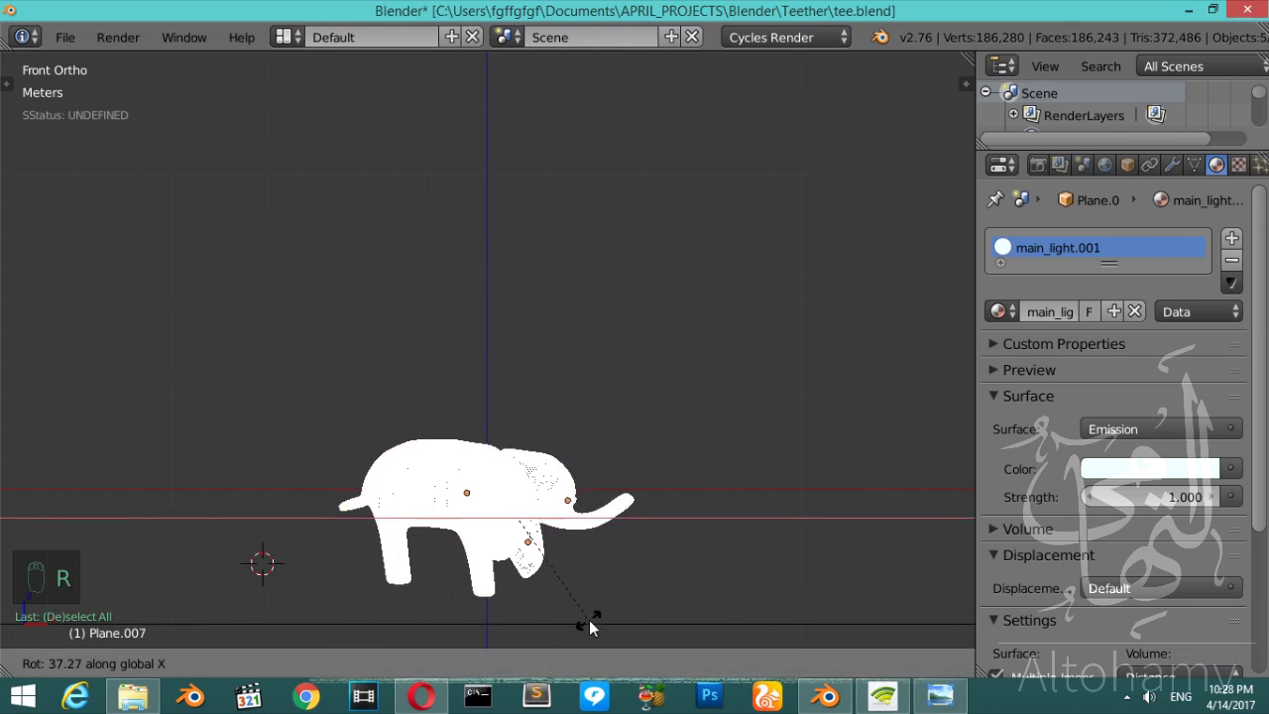
{"action": "key", "text": "z"}
{"action": "left_click_drag", "start_coordinate": [524, 467], "coordinate": [526, 390]}
{"action": "key", "text": "z"}
{"action": "left_click_drag", "start_coordinate": [527, 391], "coordinate": [538, 457]}
- Orbit to an angled overview of the flat elephant with the light plane beside it
{"action": "key", "text": "KP_8"}
{"action": "key", "text": "KP_8"}
{"action": "key", "text": "KP_6"}
{"action": "key", "text": "KP_6"}
{"action": "key", "text": "KP_6"}
{"action": "key", "text": "KP_6"}
{"action": "key", "text": "z"}
{"action": "key", "text": "shift+a"}
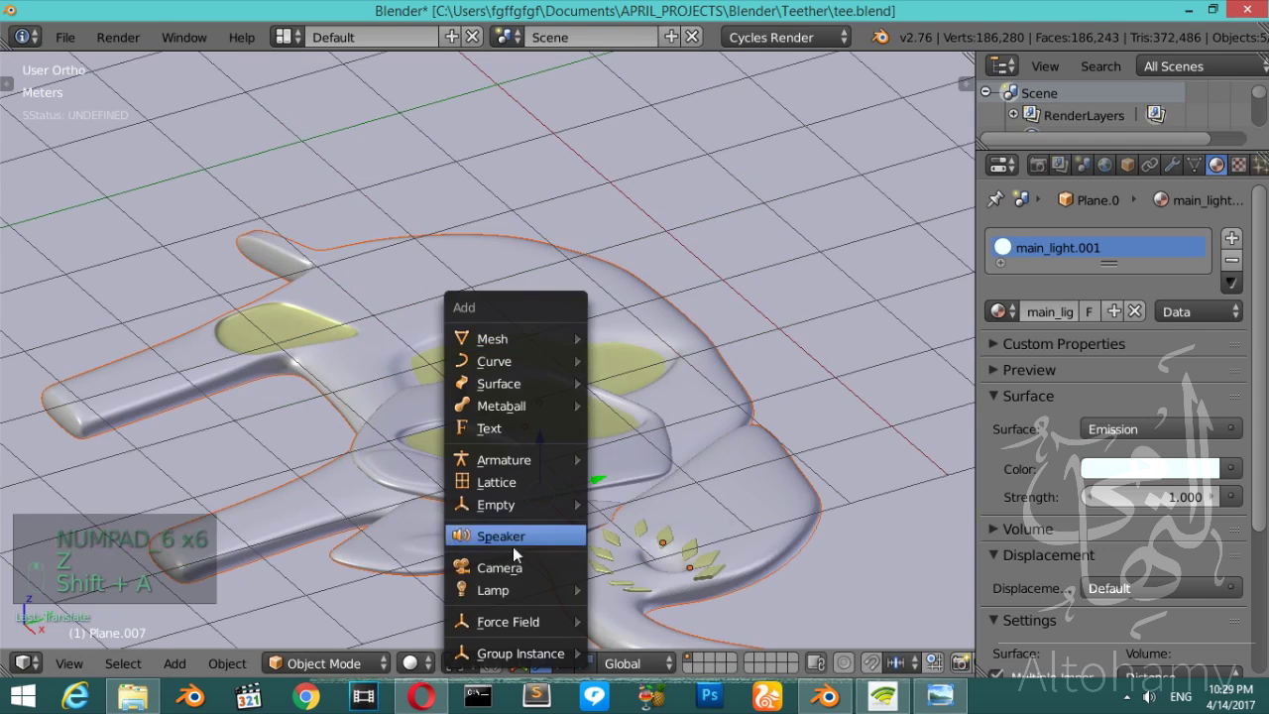
- Add a camera aligned to the current view and adjust how it frames the elephant
{"action": "key", "text": "ctrl+alt+KP_0"}
{"action": "key", "text": "n"}
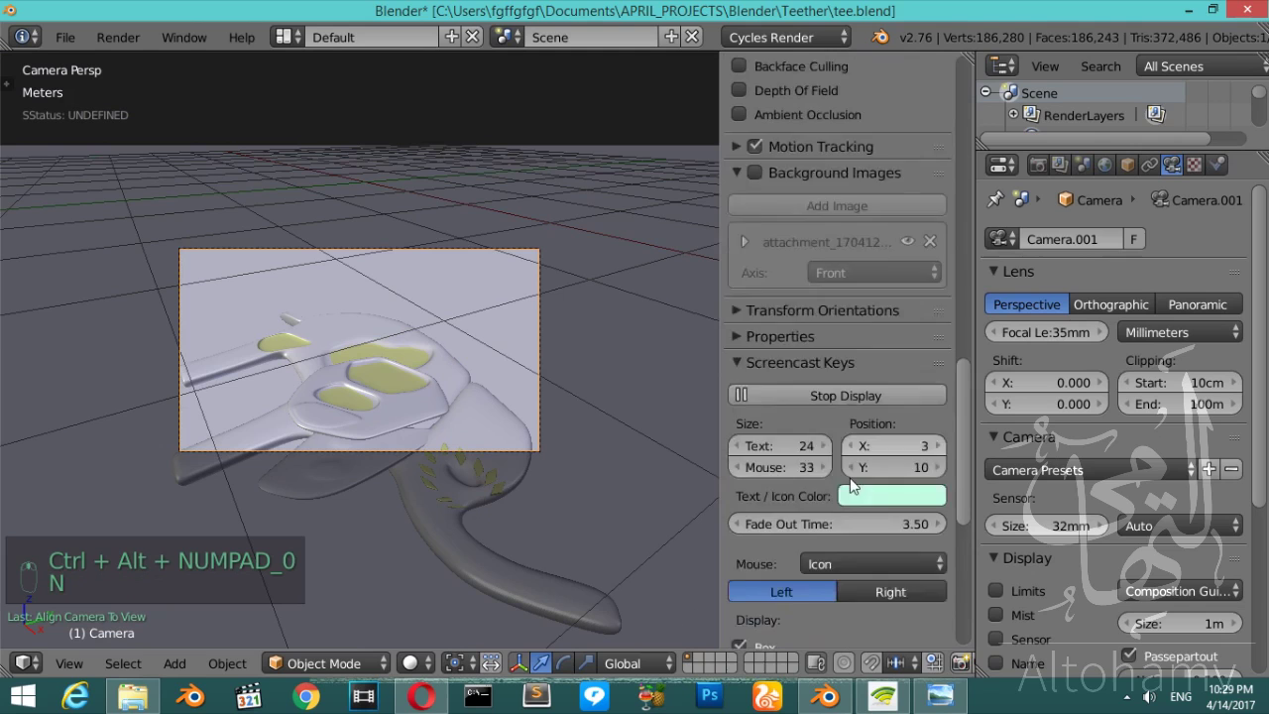
{"action": "middle_click", "coordinate": [871, 469]}
{"action": "left_click_drag", "start_coordinate": [965, 371], "coordinate": [509, 417]}
{"action": "key", "text": "n"}
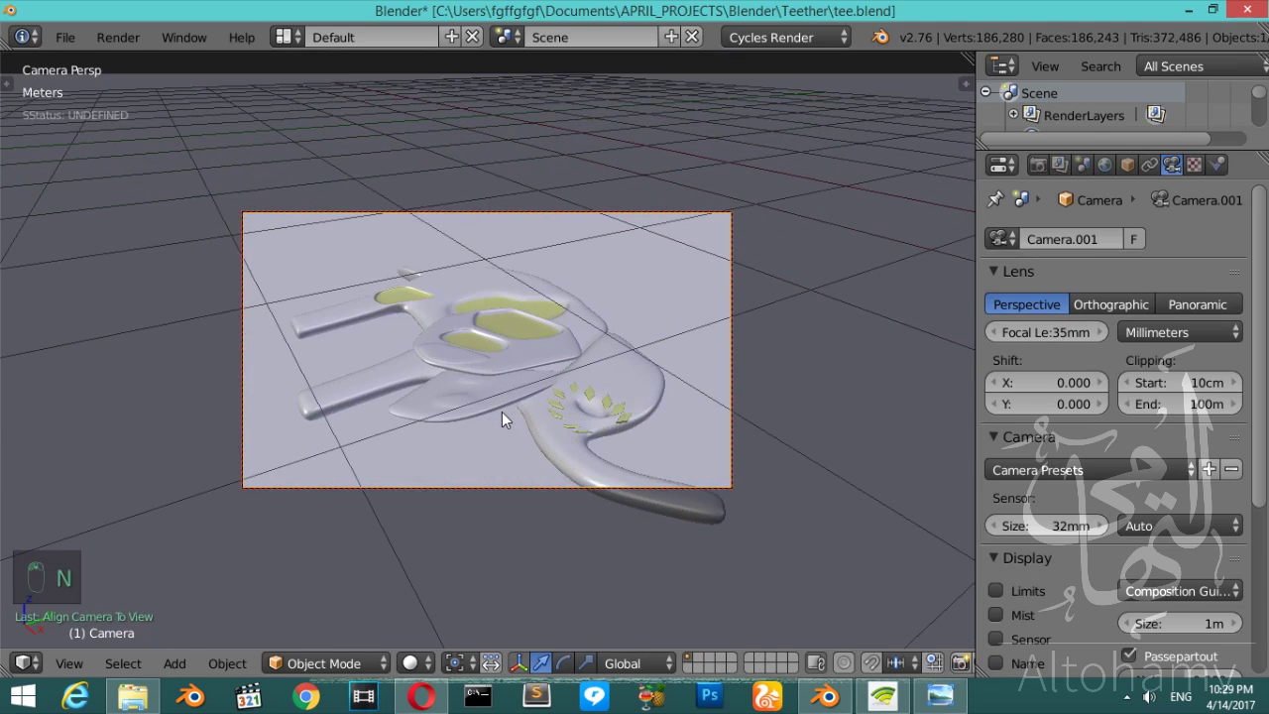
- Turn the view, re-match Camera.001 to it and reframe the teether in the shot
{"action": "key", "text": "KP_4"}
{"action": "key", "text": "KP_4"}
{"action": "key", "text": "KP_4"}
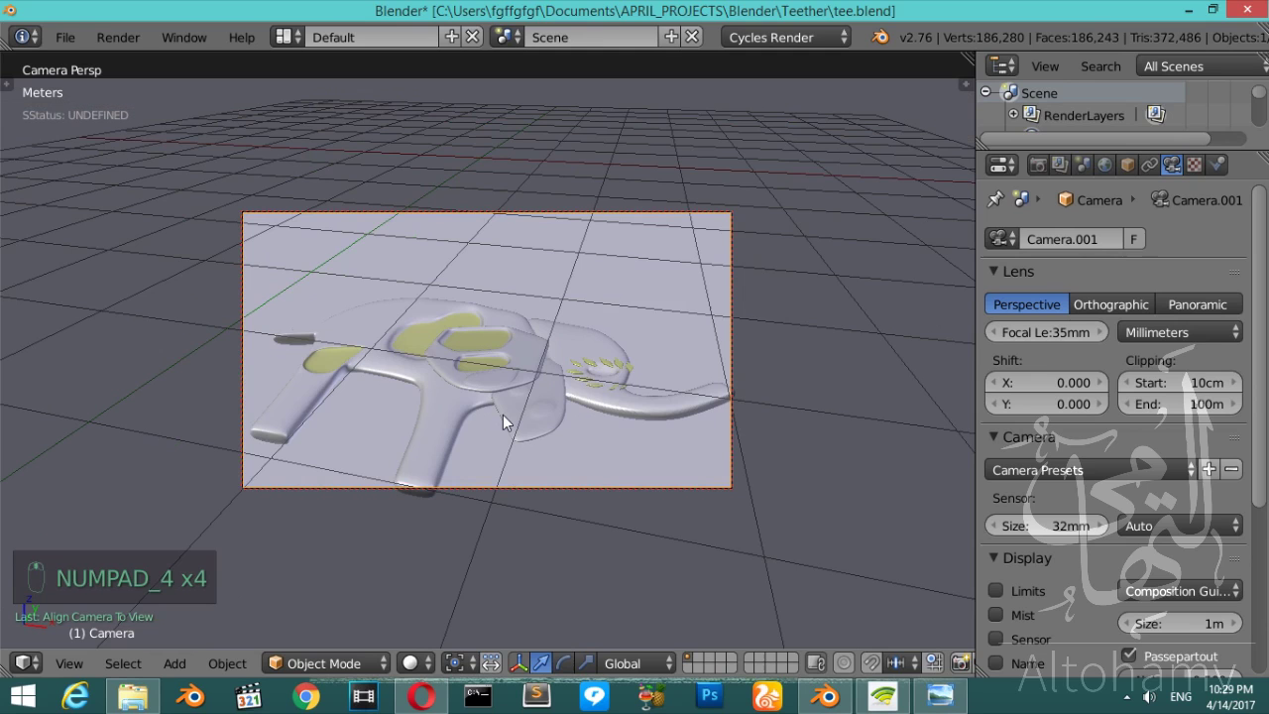
{"action": "left_click_drag", "start_coordinate": [509, 419], "coordinate": [509, 419]}
{"action": "key", "text": "shift+z"}
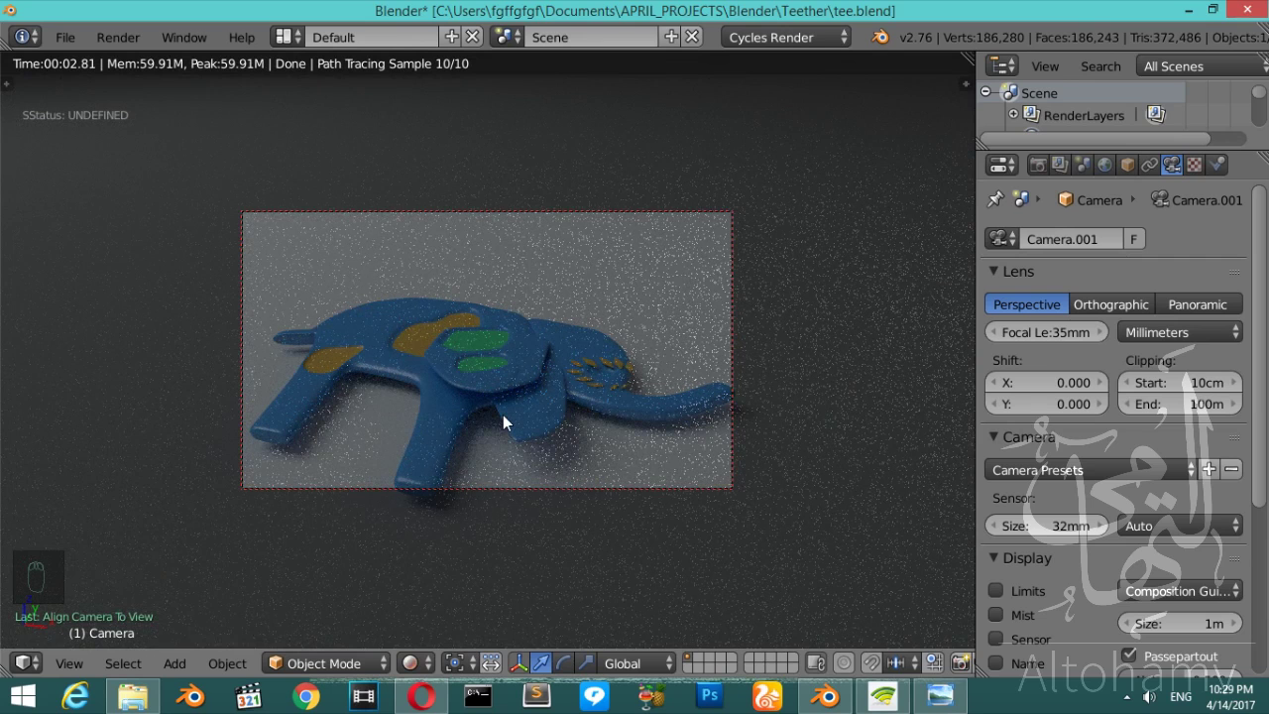
- Preview the camera shot rendered, then return to solid shading from the front
{"action": "key", "text": "z"}
{"action": "key", "text": "KP_0"}
{"action": "key", "text": "KP_1"}
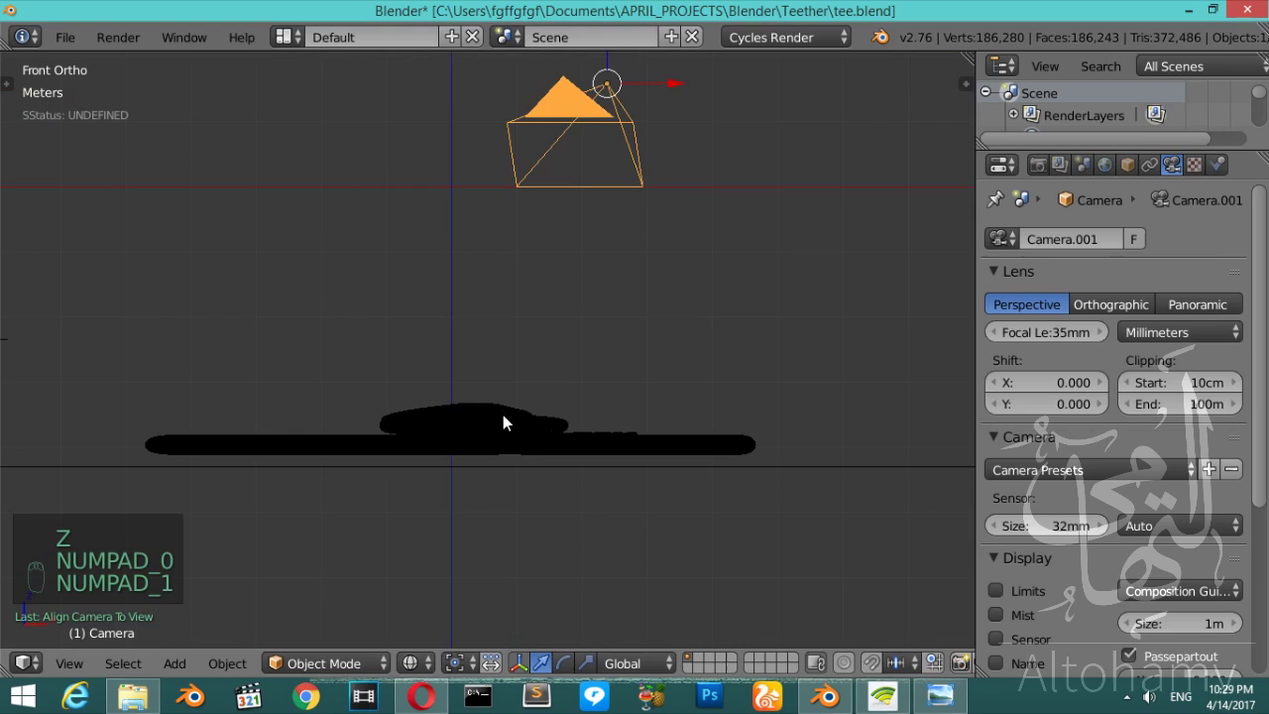
- Set the World colour to the studio02 environment texture at strength 1.200
{"action": "left_click_drag", "start_coordinate": [456, 413], "coordinate": [707, 293]}
{"action": "left_click", "coordinate": [708, 293]}
{"action": "left_click_drag", "start_coordinate": [1120, 165], "coordinate": [1177, 423]}
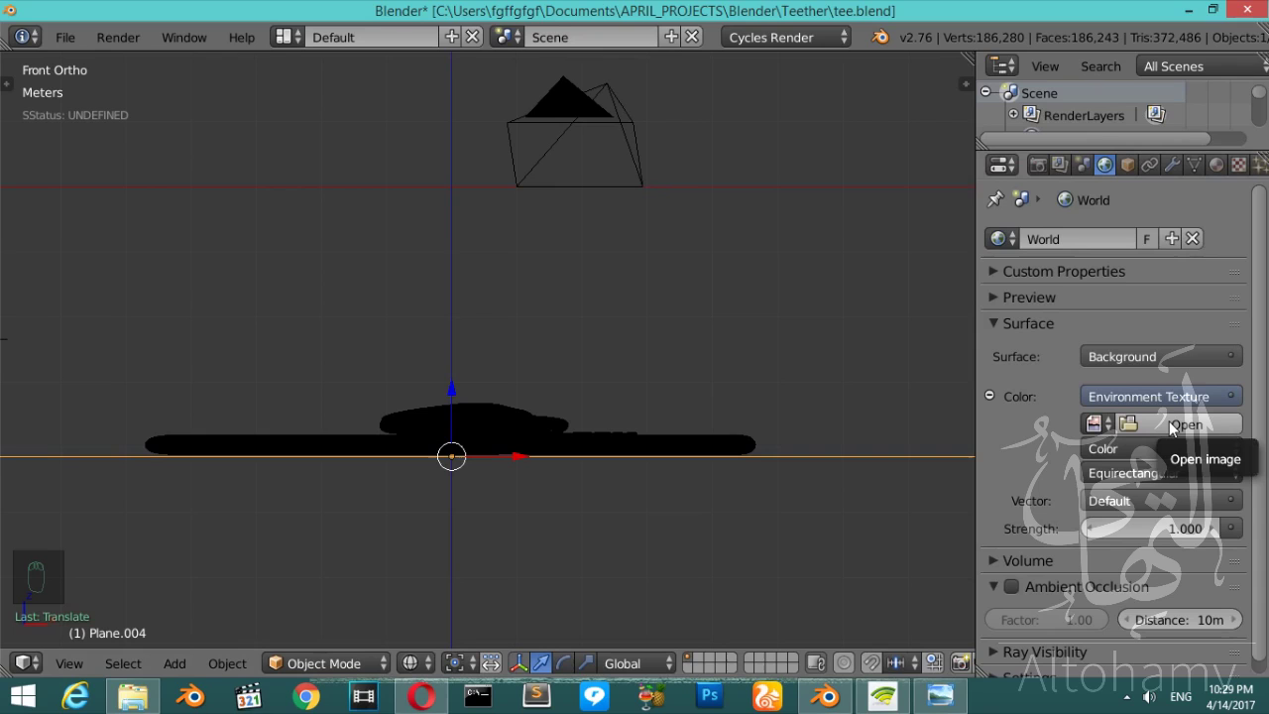
{"action": "left_click", "coordinate": [1174, 429]}
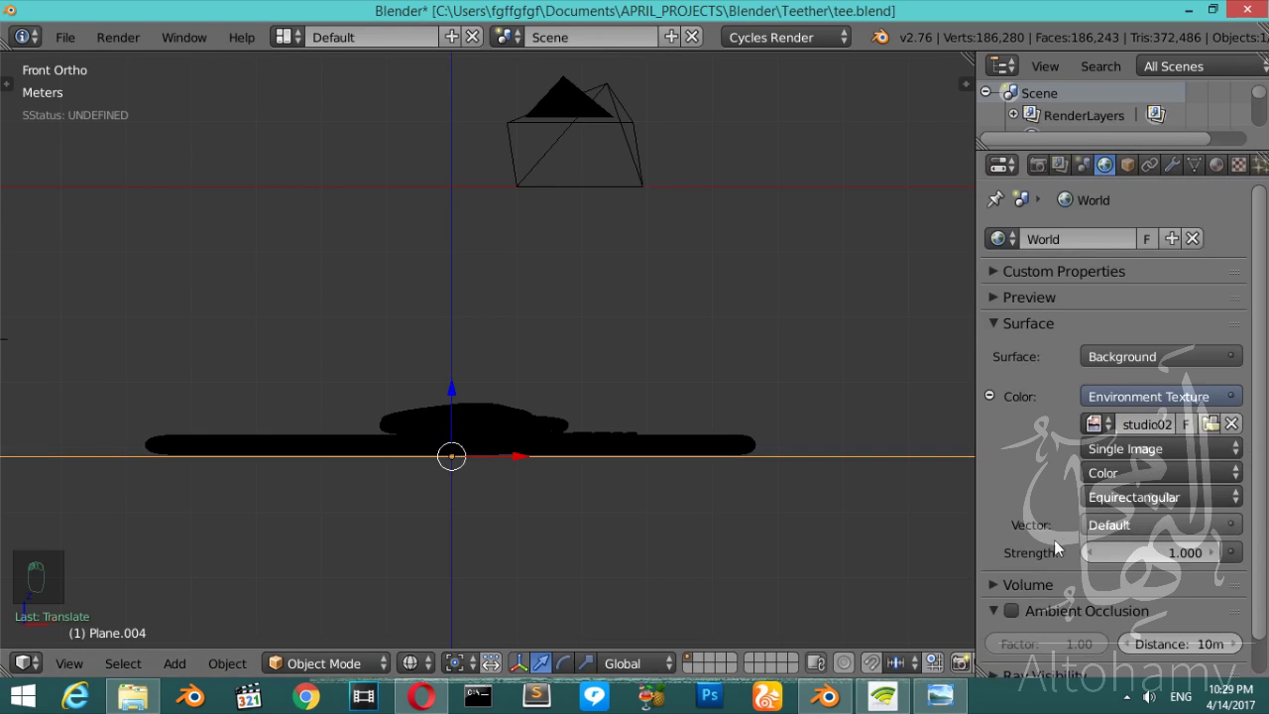
{"action": "left_click_drag", "start_coordinate": [1216, 560], "coordinate": [633, 497]}
{"action": "left_click_drag", "start_coordinate": [632, 496], "coordinate": [580, 371]}
{"action": "key", "text": "KP_3"}
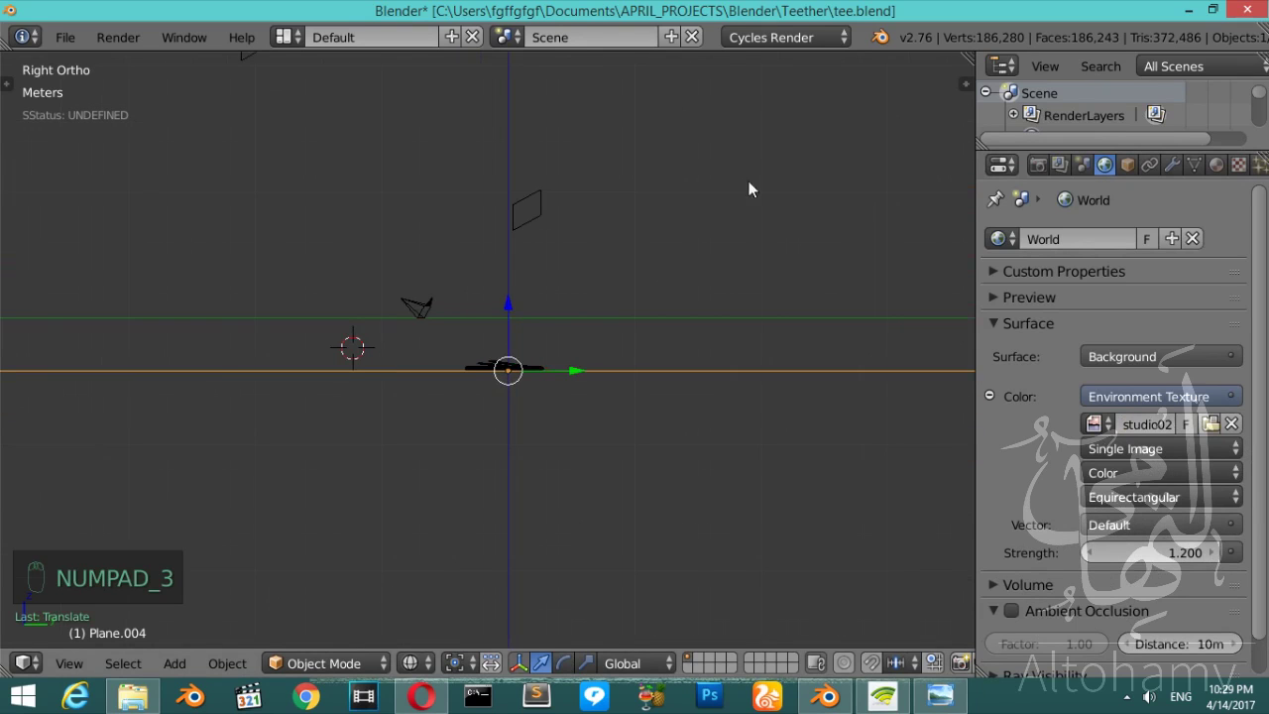
- Add a plane, scale and tilt it high on the right and give it the rim_light emission material
{"action": "key", "text": "shift+a"}
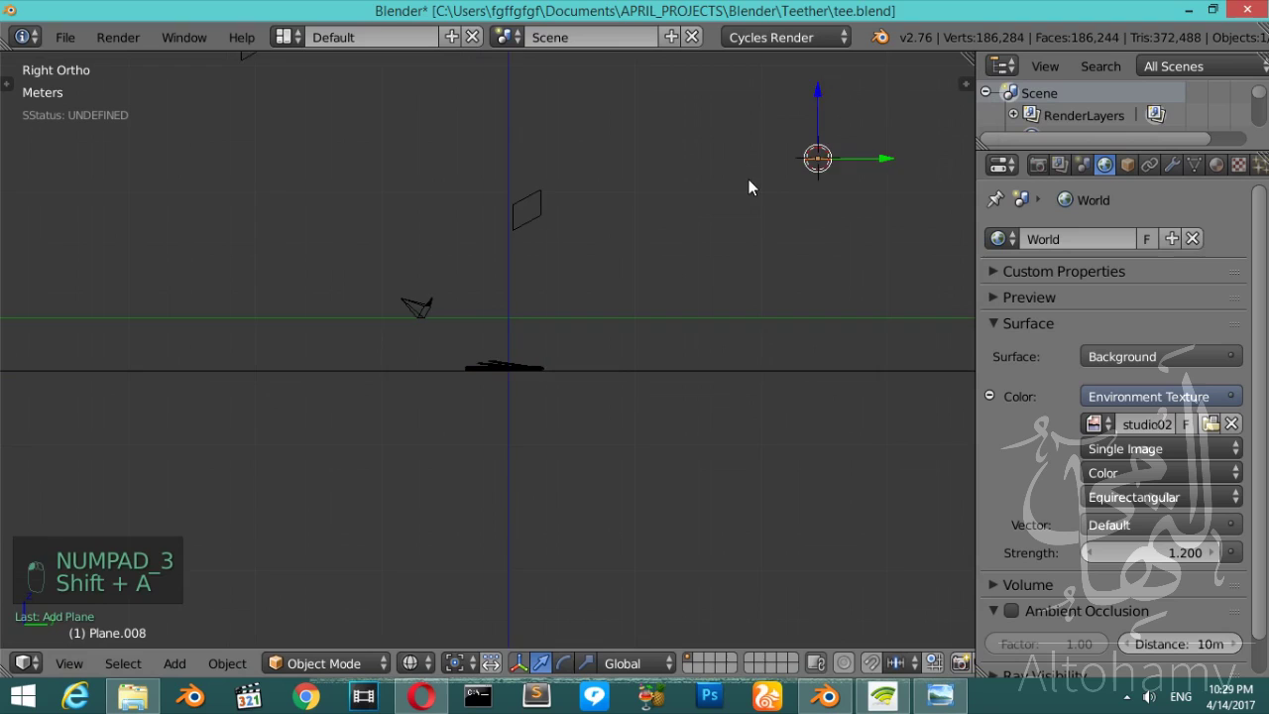
{"action": "key", "text": "r"}
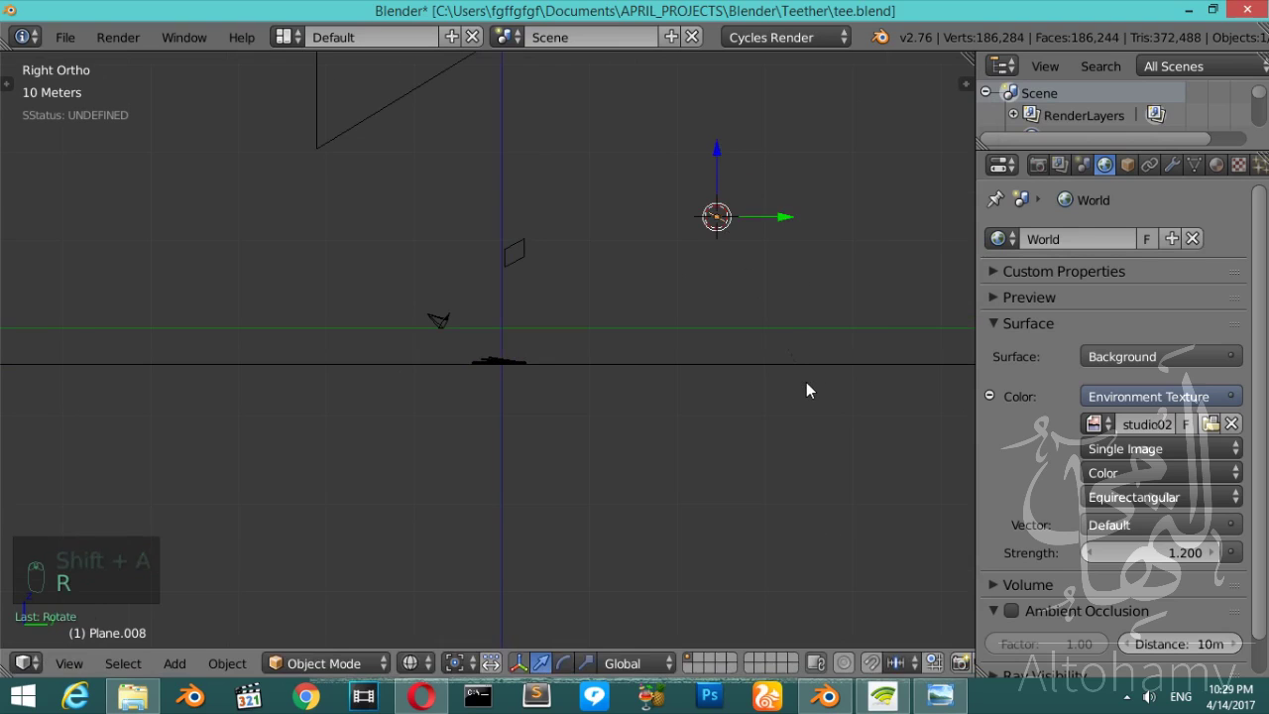
{"action": "key", "text": "s"}
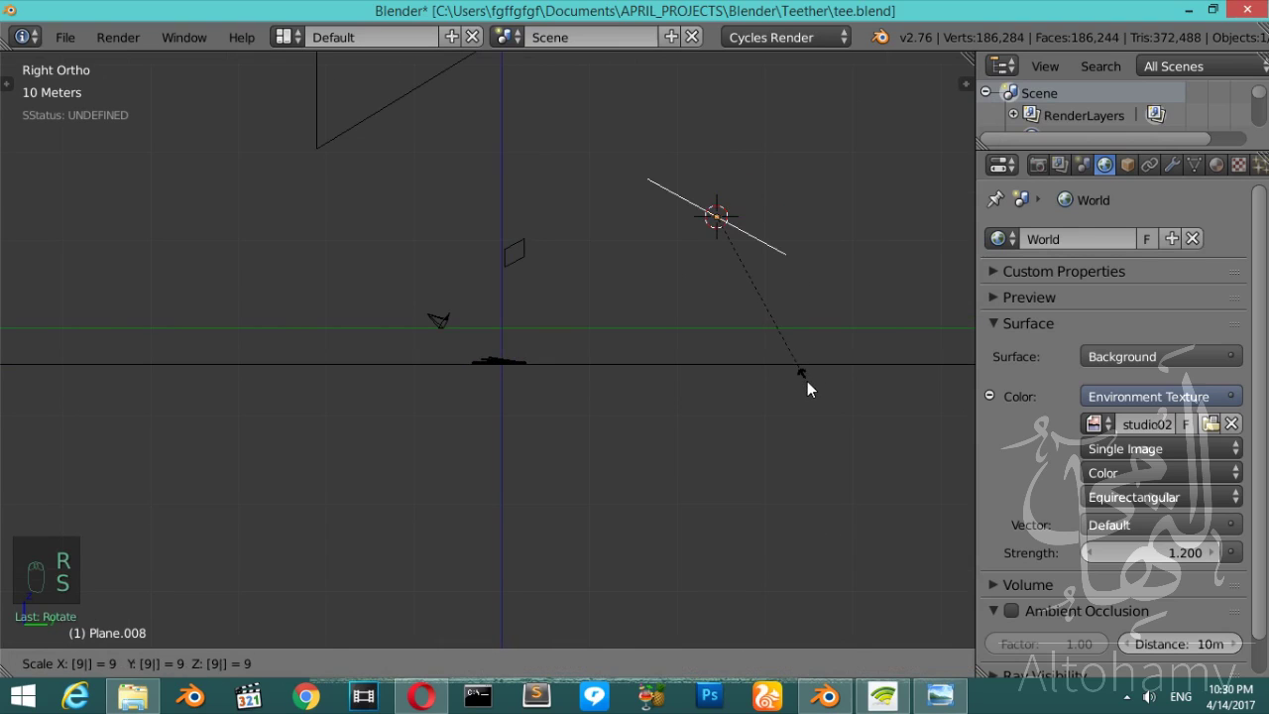
{"action": "key", "text": "s"}
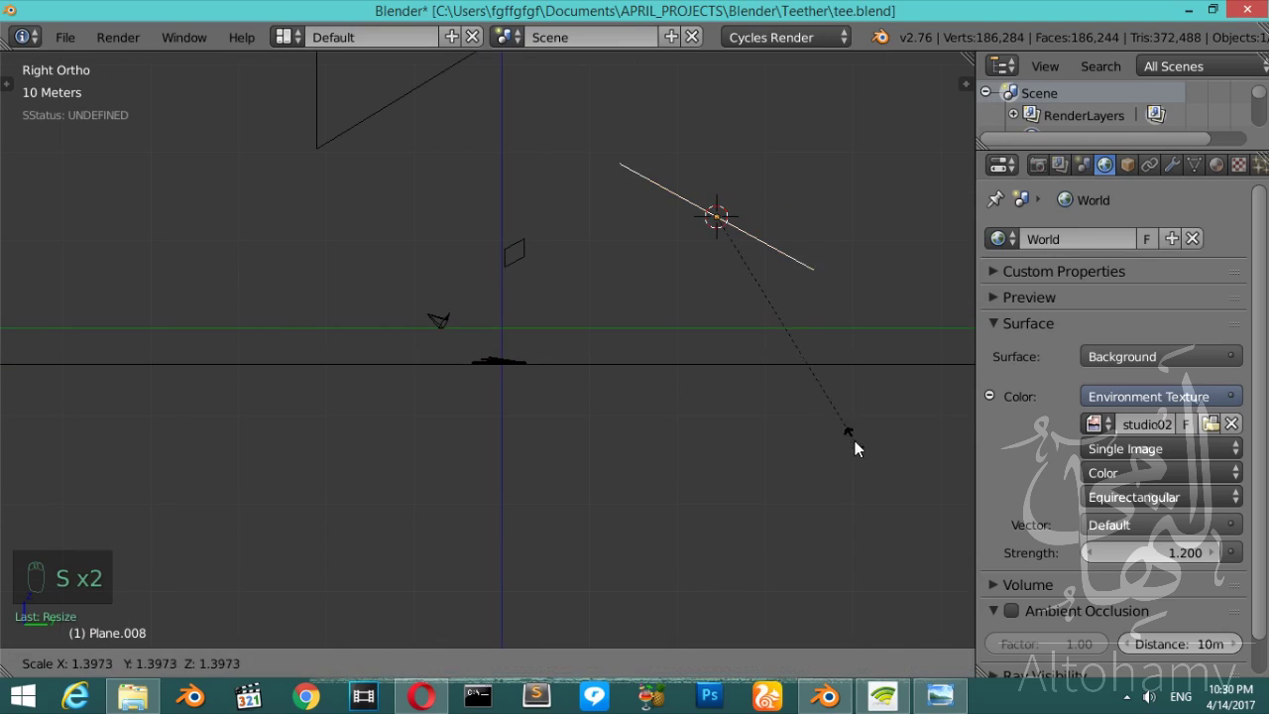
{"action": "key", "text": "g"}
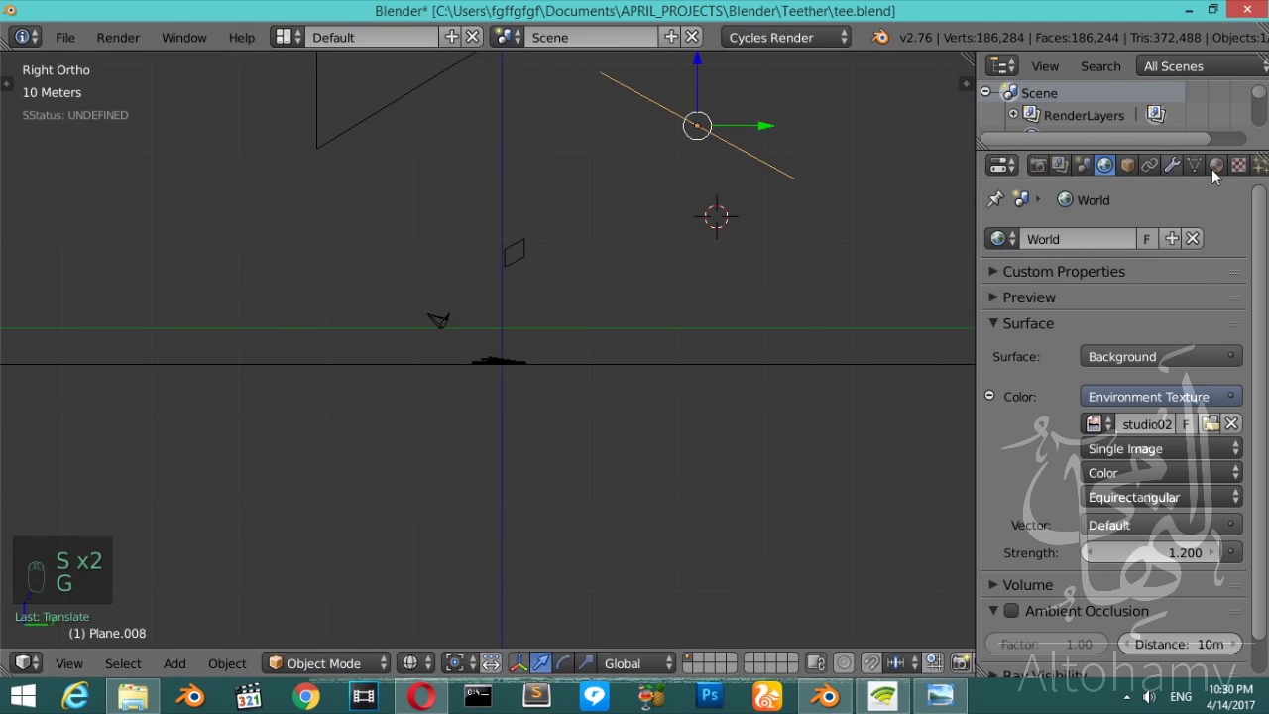
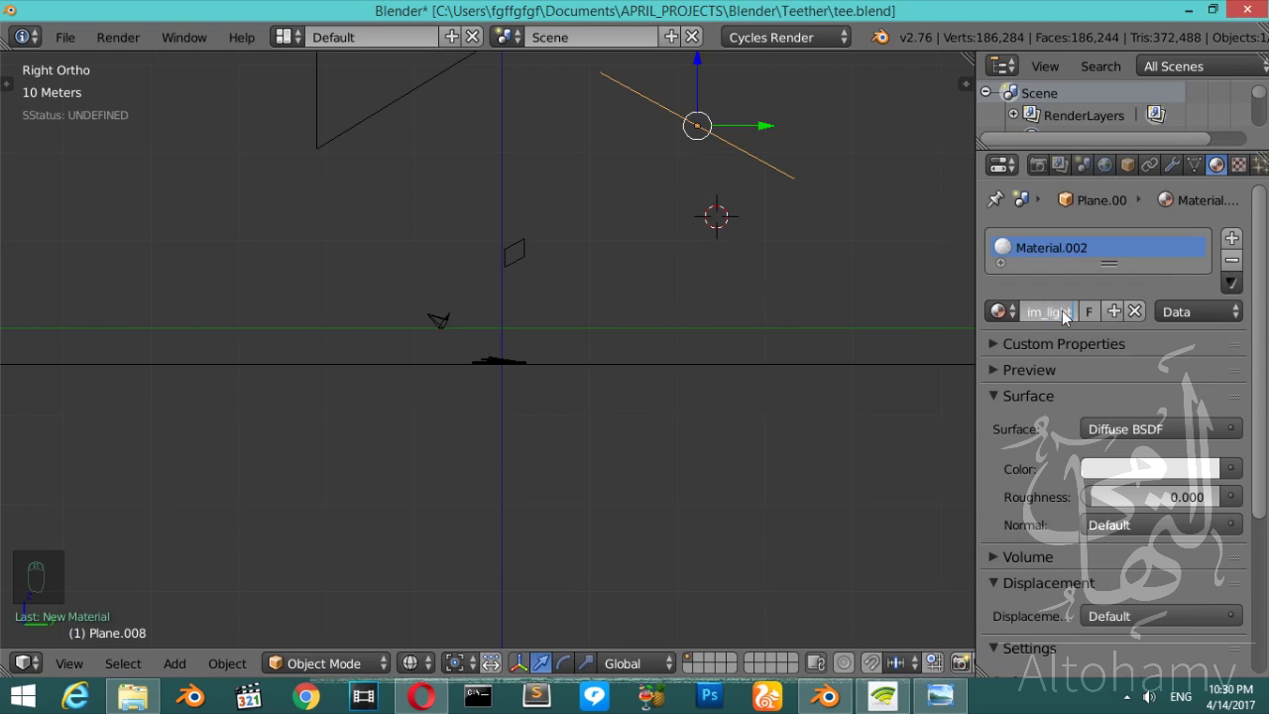
{"action": "left_click_drag", "start_coordinate": [1146, 438], "coordinate": [1138, 497]}
{"action": "left_click_drag", "start_coordinate": [1145, 480], "coordinate": [1114, 240]}
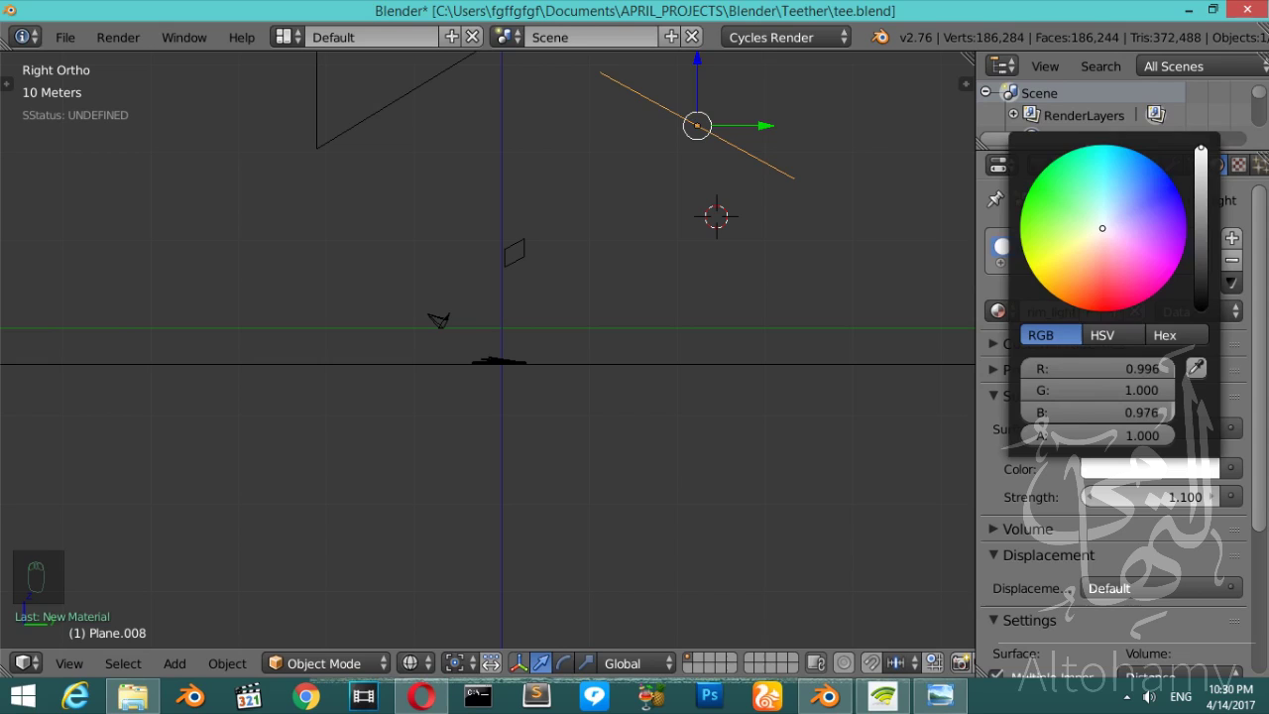
- In the rendered camera preview, set the plane's emission strength to 1.100 and world strength to 0.900
{"action": "key", "text": "KP_0"}
{"action": "key", "text": "shift+z"}
{"action": "left_click_drag", "start_coordinate": [1086, 469], "coordinate": [1169, 499]}
{"action": "left_click_drag", "start_coordinate": [1178, 527], "coordinate": [1182, 555]}
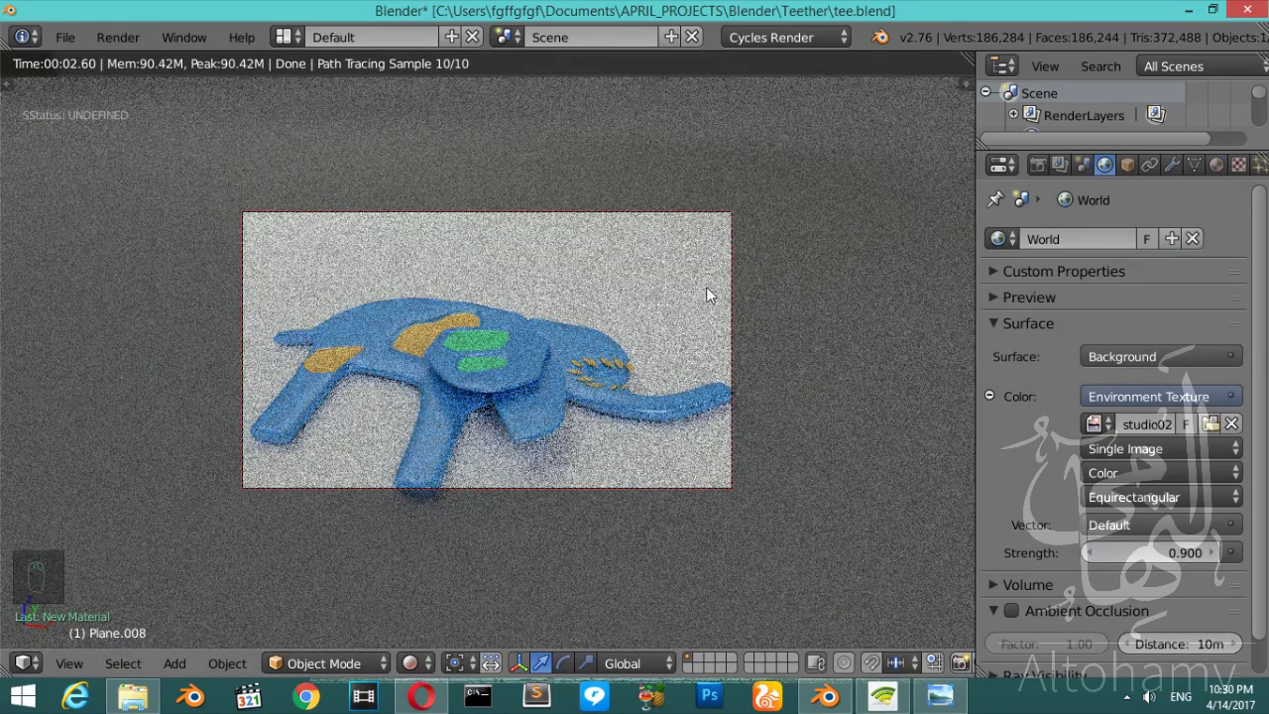
- Set Cycles to 500 render samples with 16×16 tiles and start the final render
{"action": "left_click_drag", "start_coordinate": [991, 248], "coordinate": [1060, 235]}
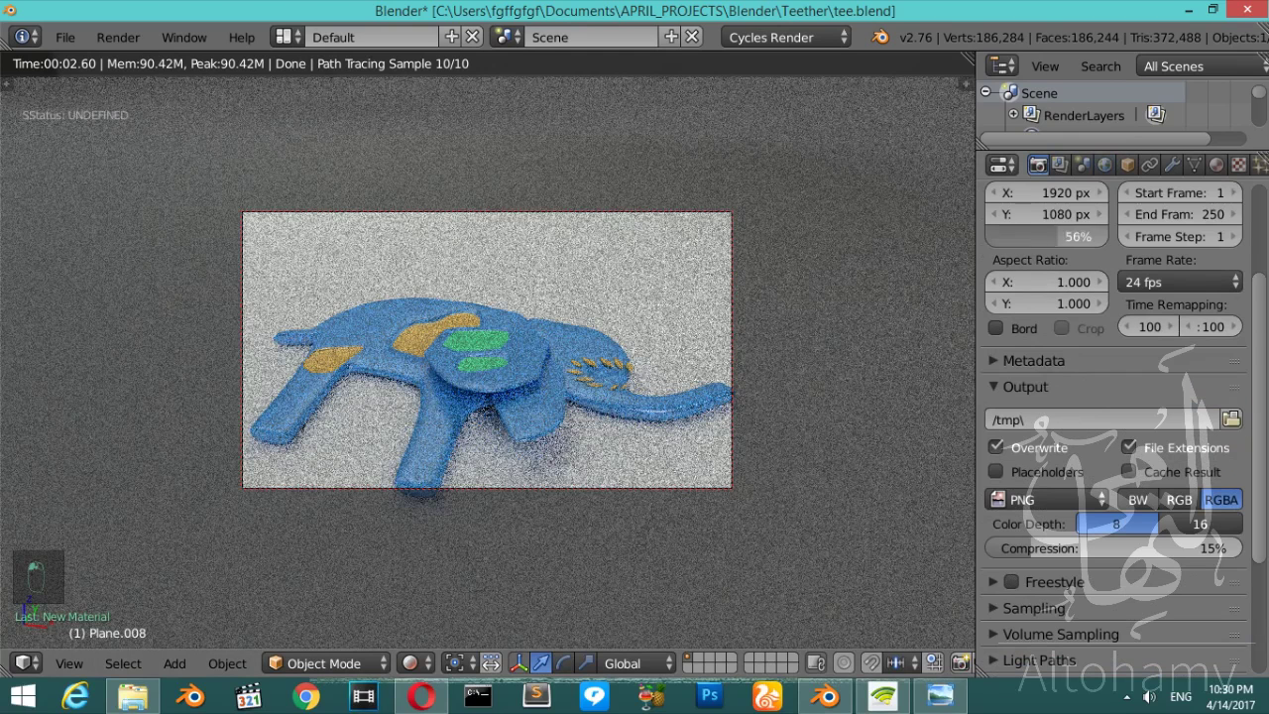
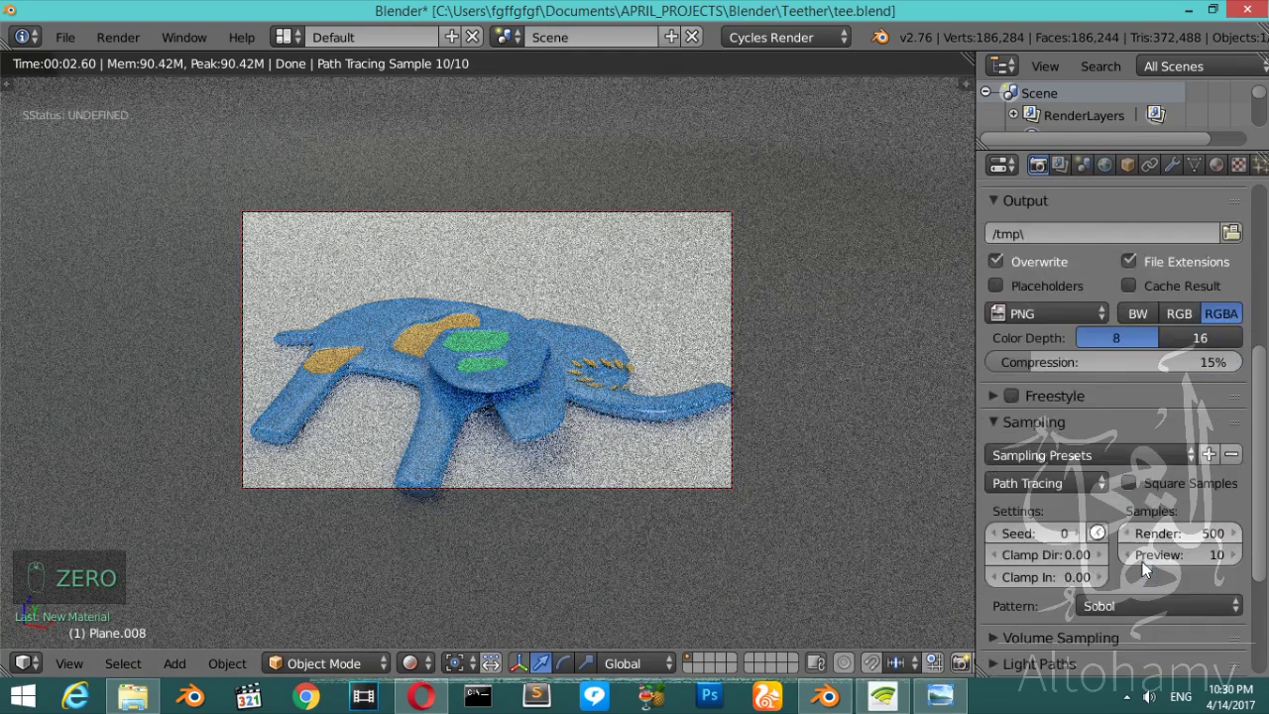
{"action": "left_click_drag", "start_coordinate": [1054, 609], "coordinate": [1083, 570]}
{"action": "left_click_drag", "start_coordinate": [1083, 570], "coordinate": [525, 383]}
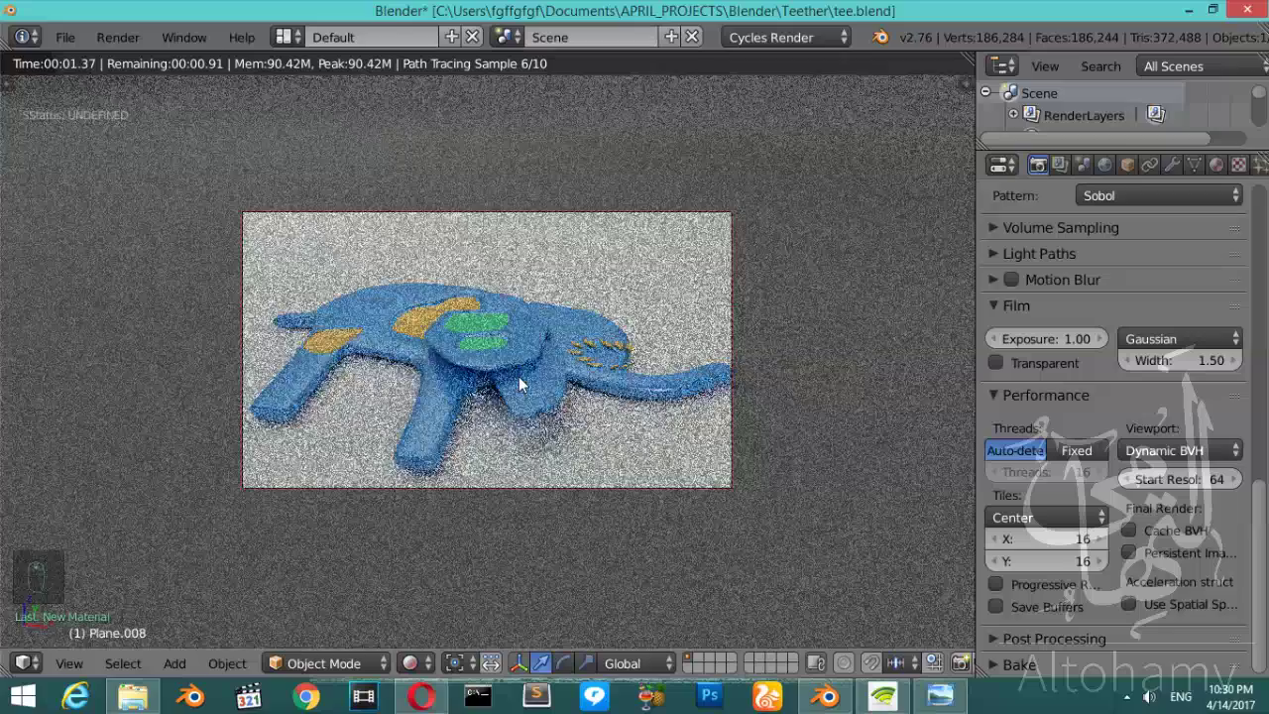
{"action": "left_click_drag", "start_coordinate": [487, 372], "coordinate": [488, 371]}
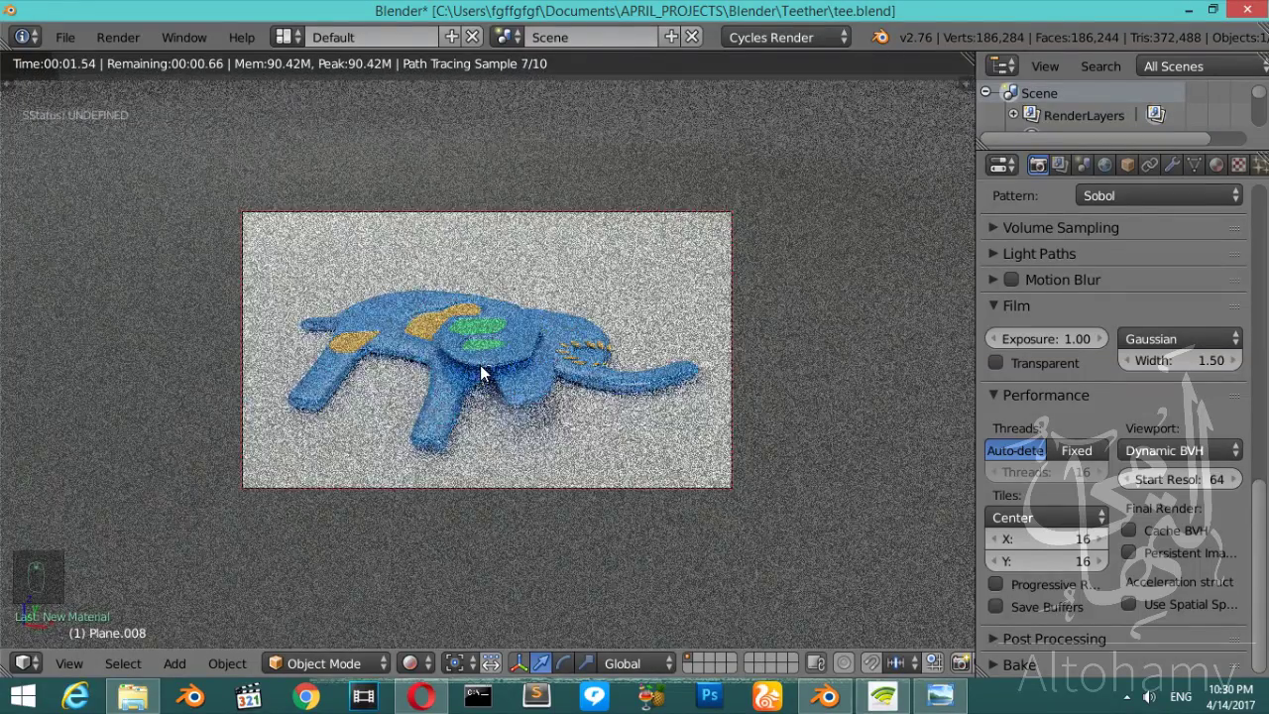